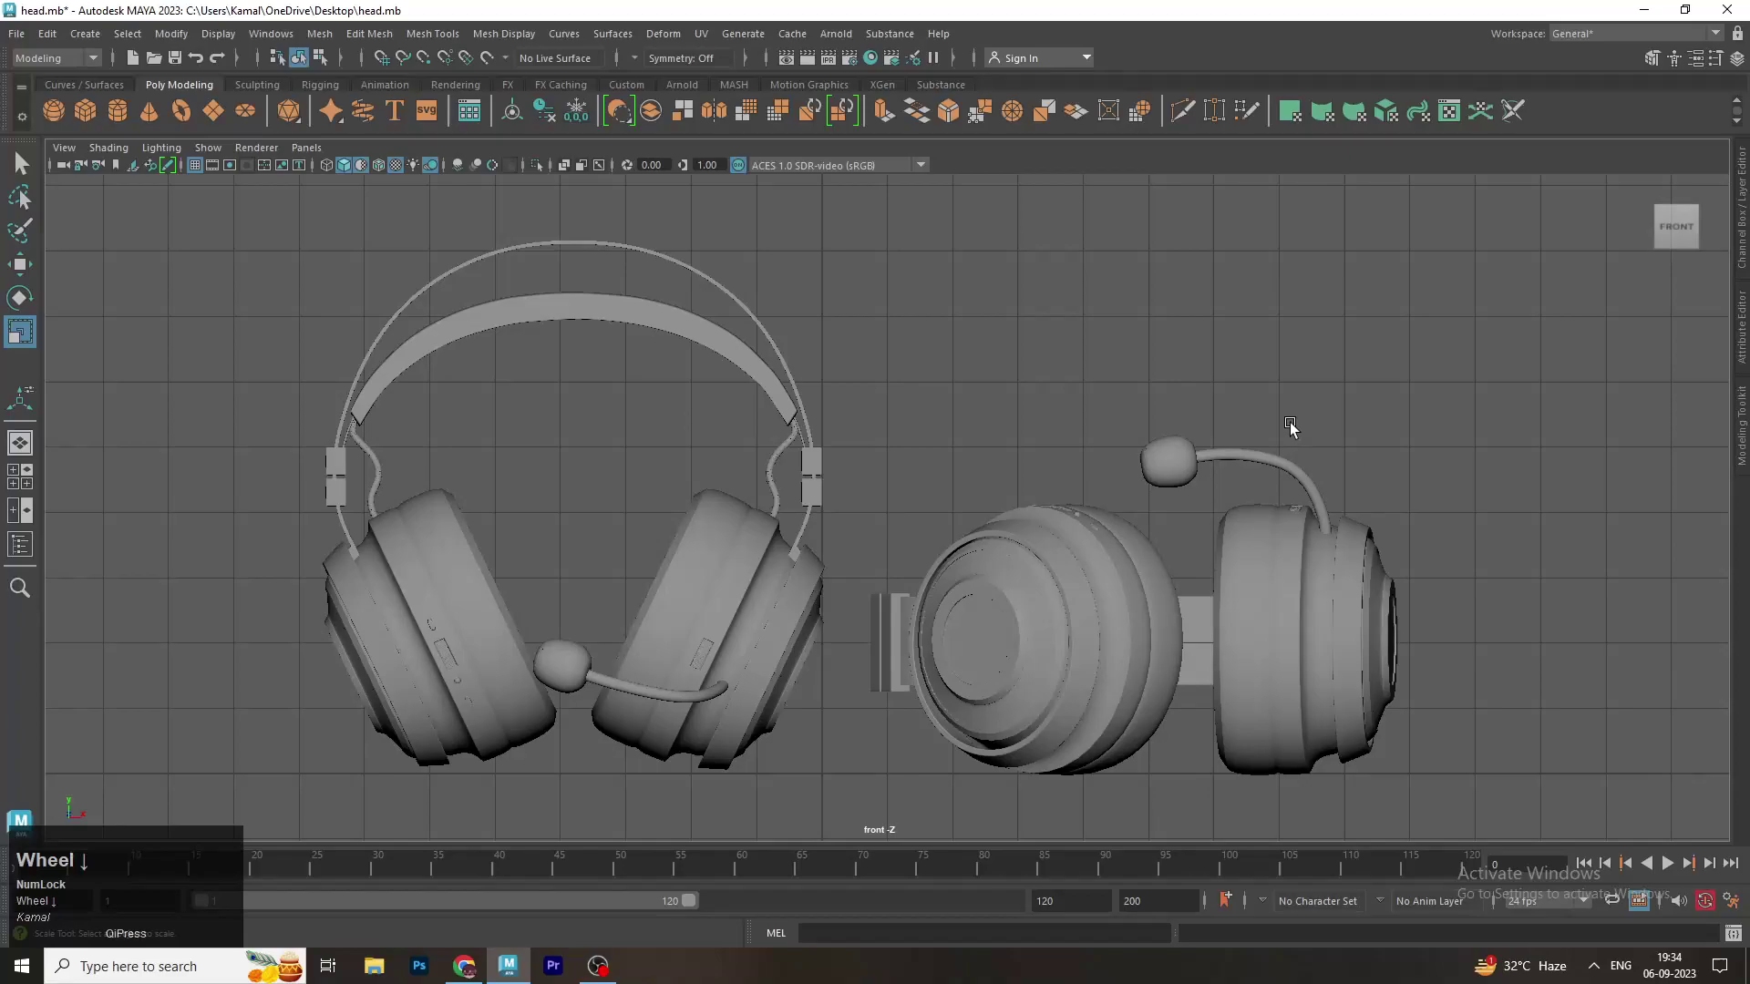
Switch from the front view to a single perspective view and orbit around the headphones
key(space)
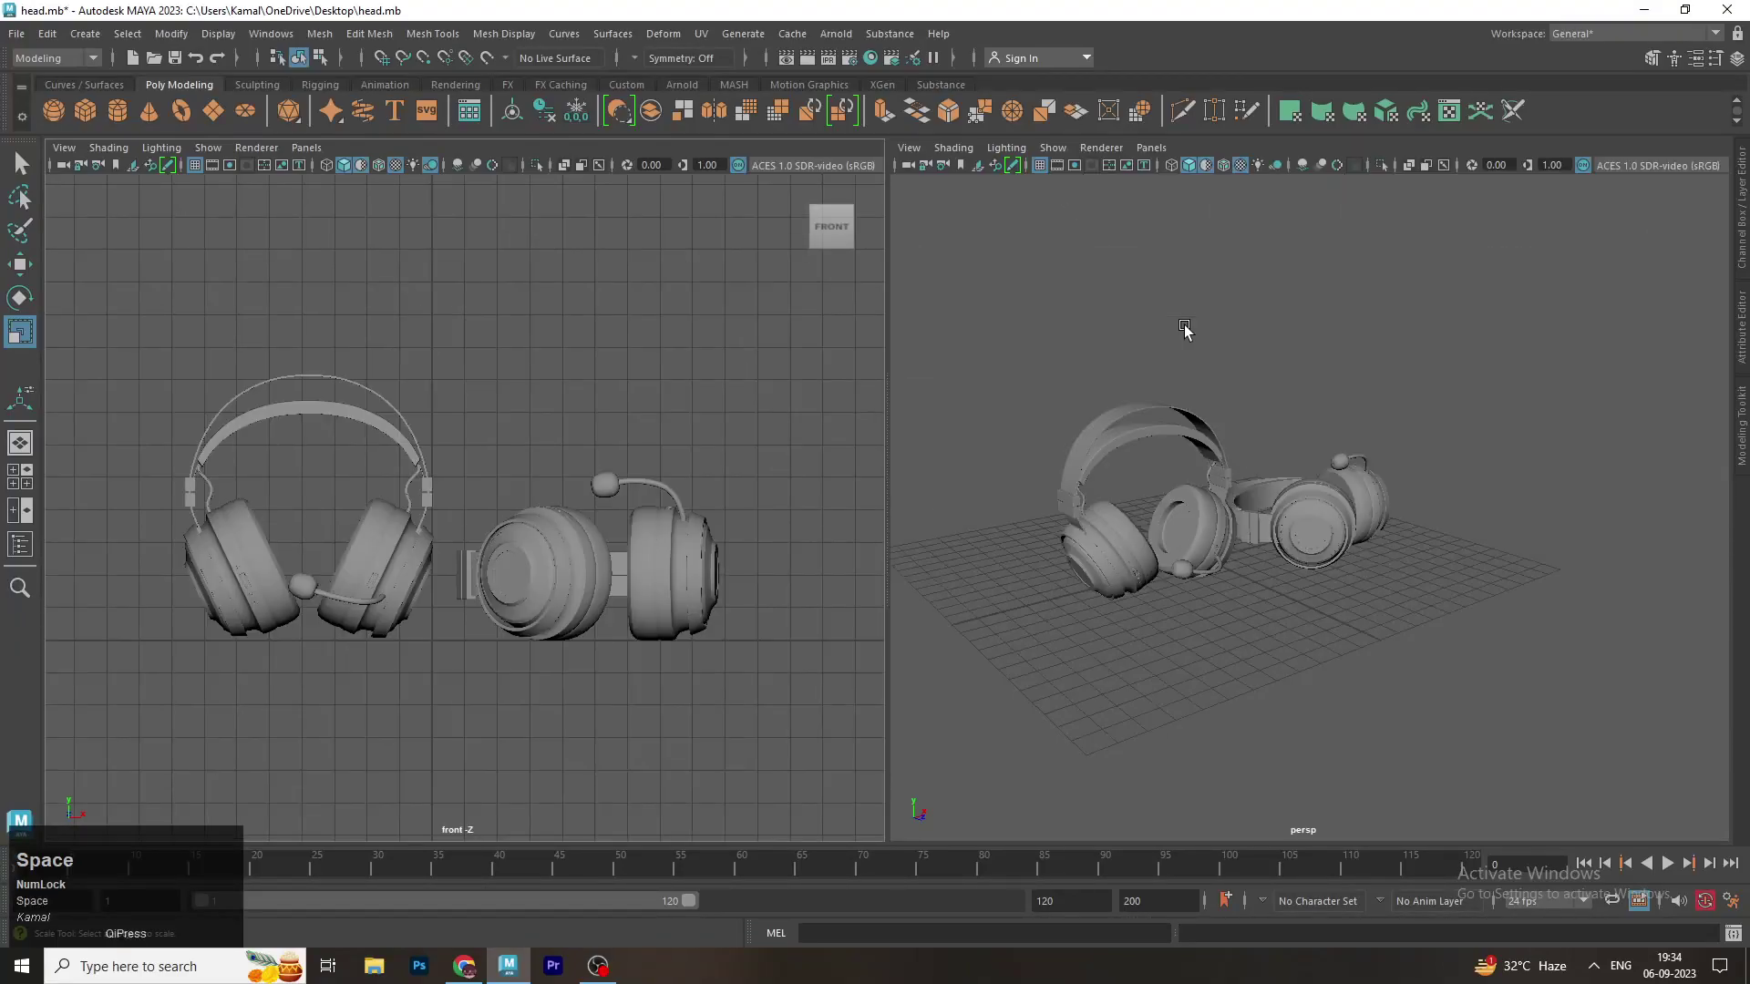
right_click(702, 517)
click(882, 533)
drag(879, 516, 359, 177)
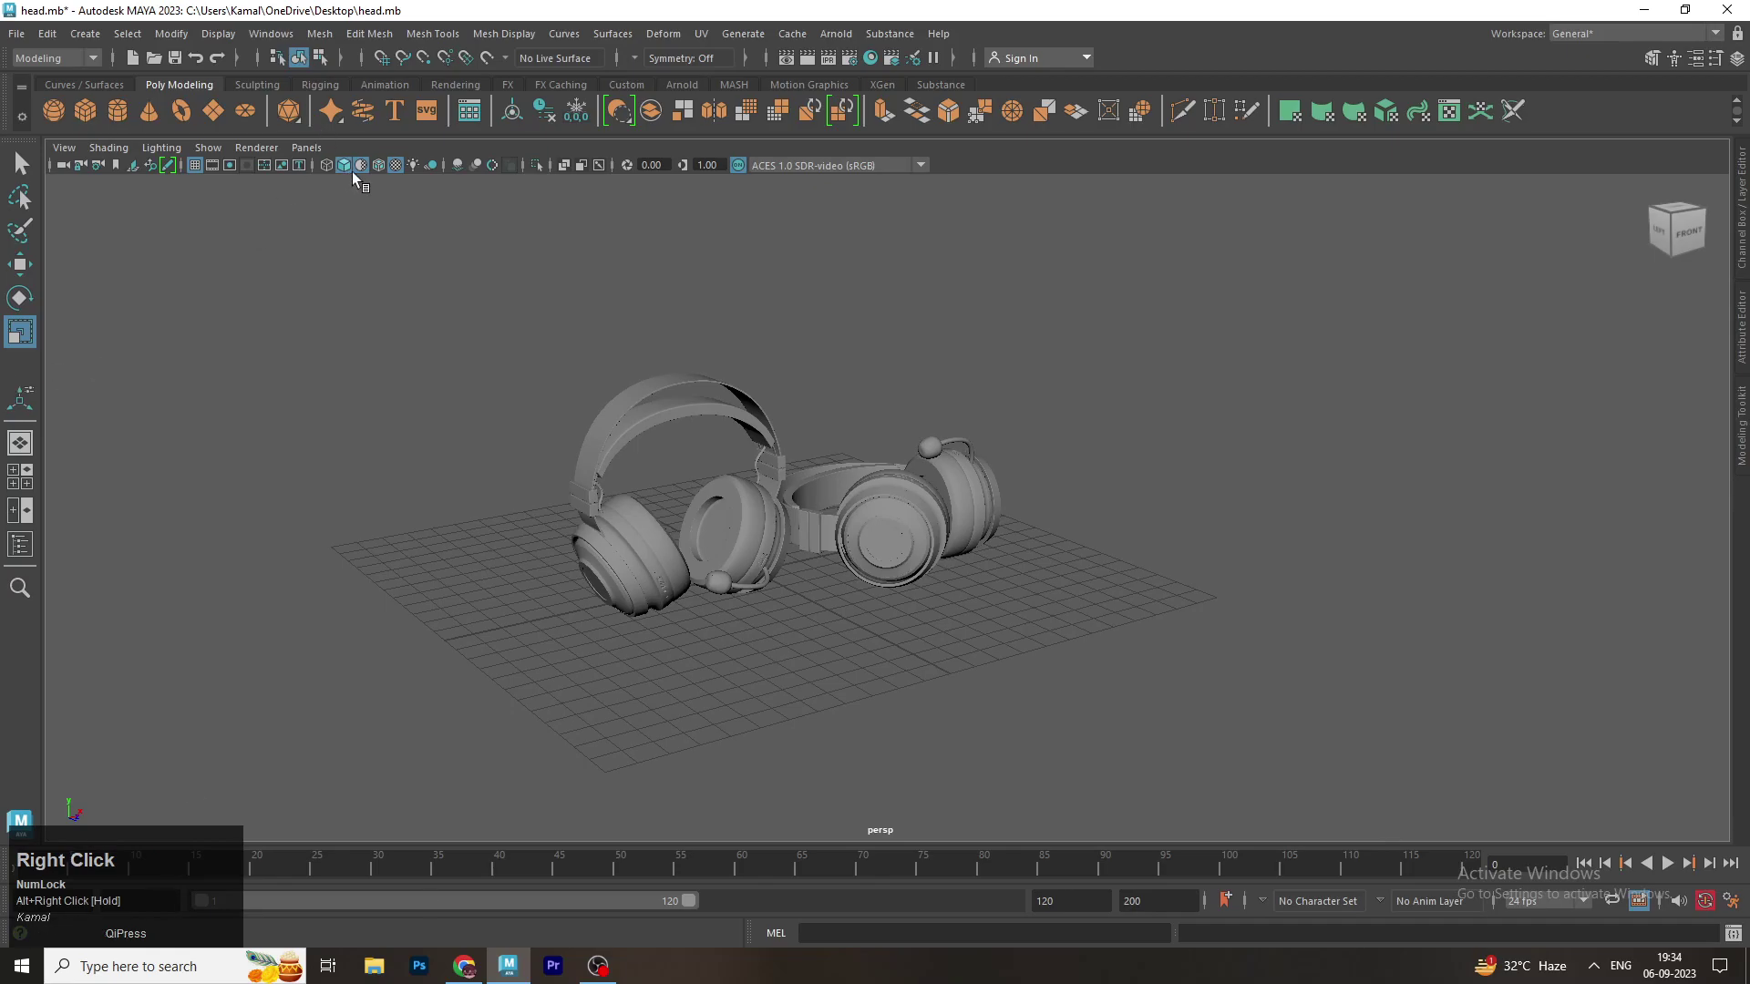
Add an Arnold sky dome light and render the headphones in RenderView, recentring the image
click(359, 178)
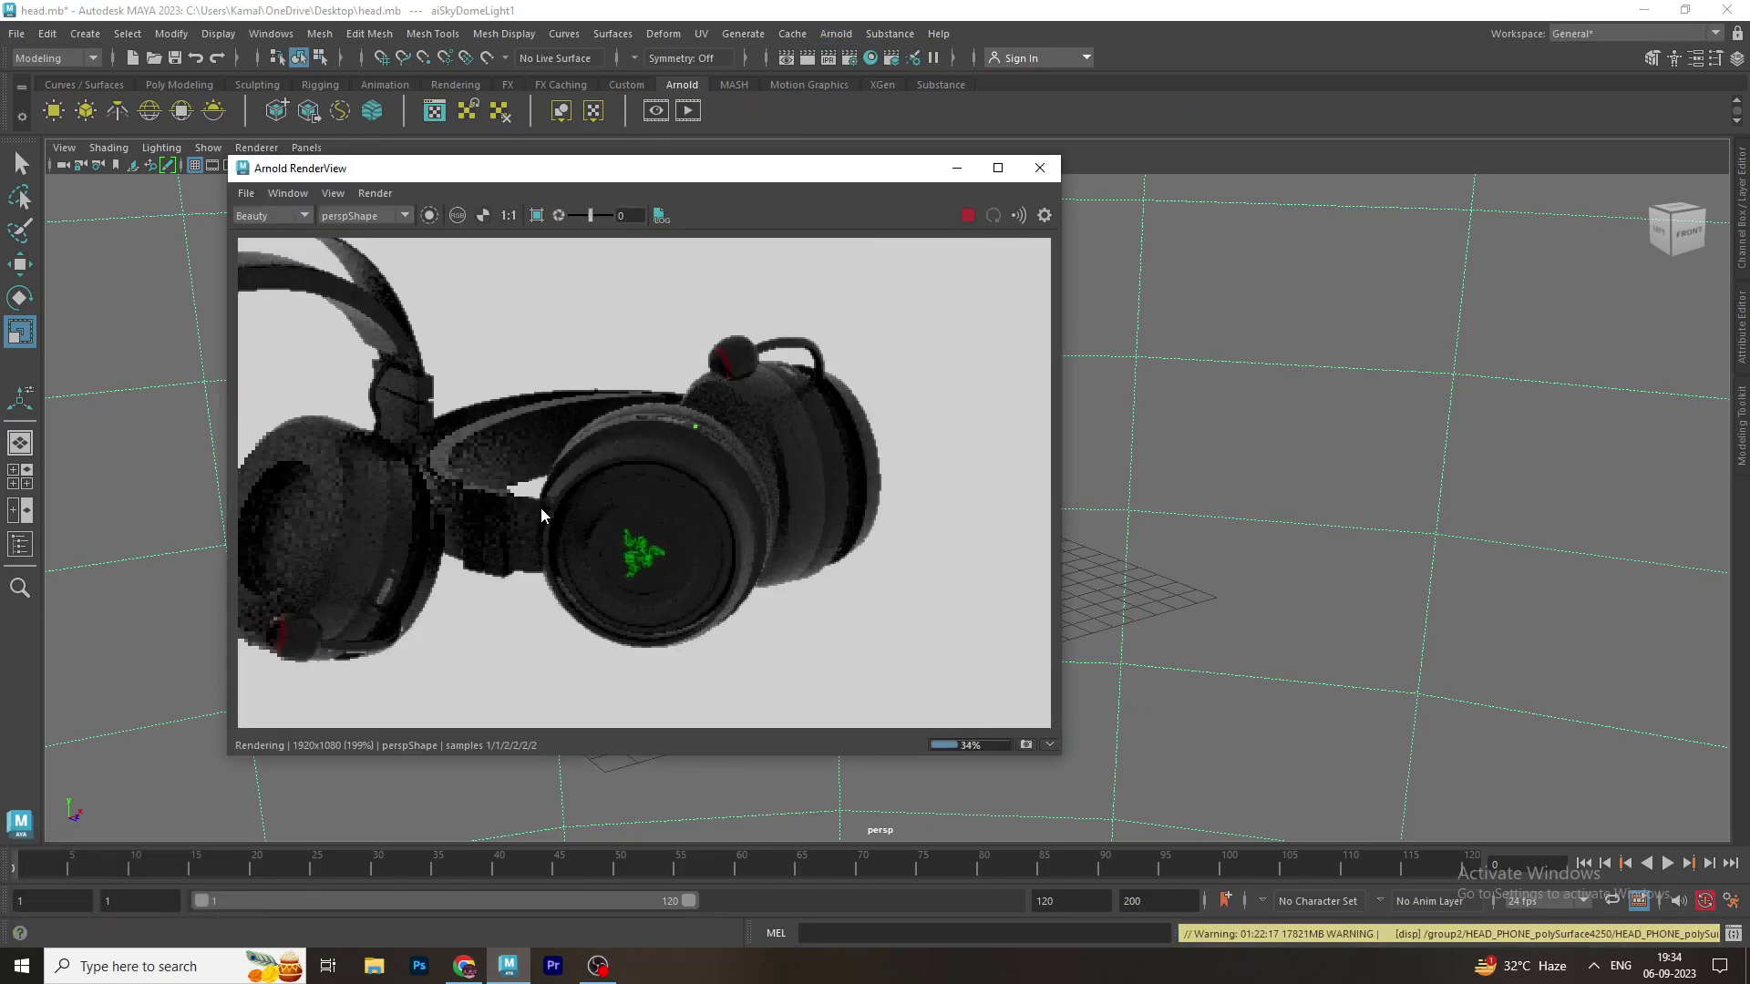
scroll(down, 3)
scroll(up, 3)
drag(530, 477, 993, 536)
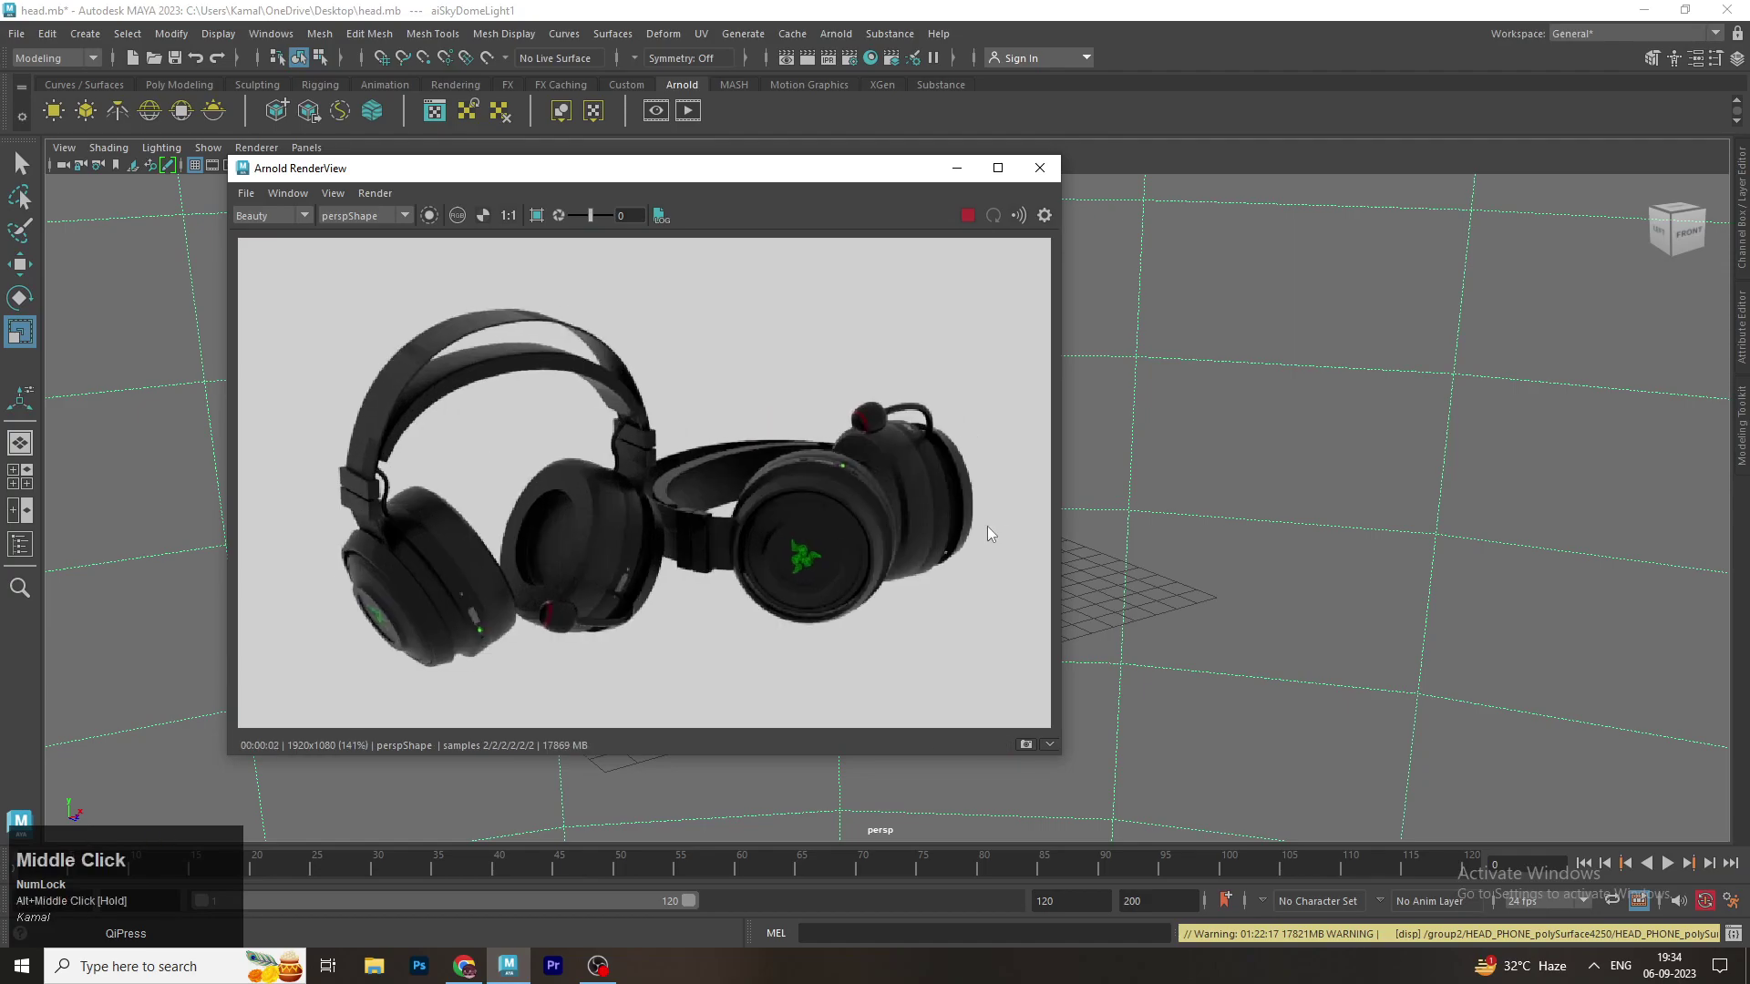
Close RenderView and return the viewport to default lighting
click(1063, 178)
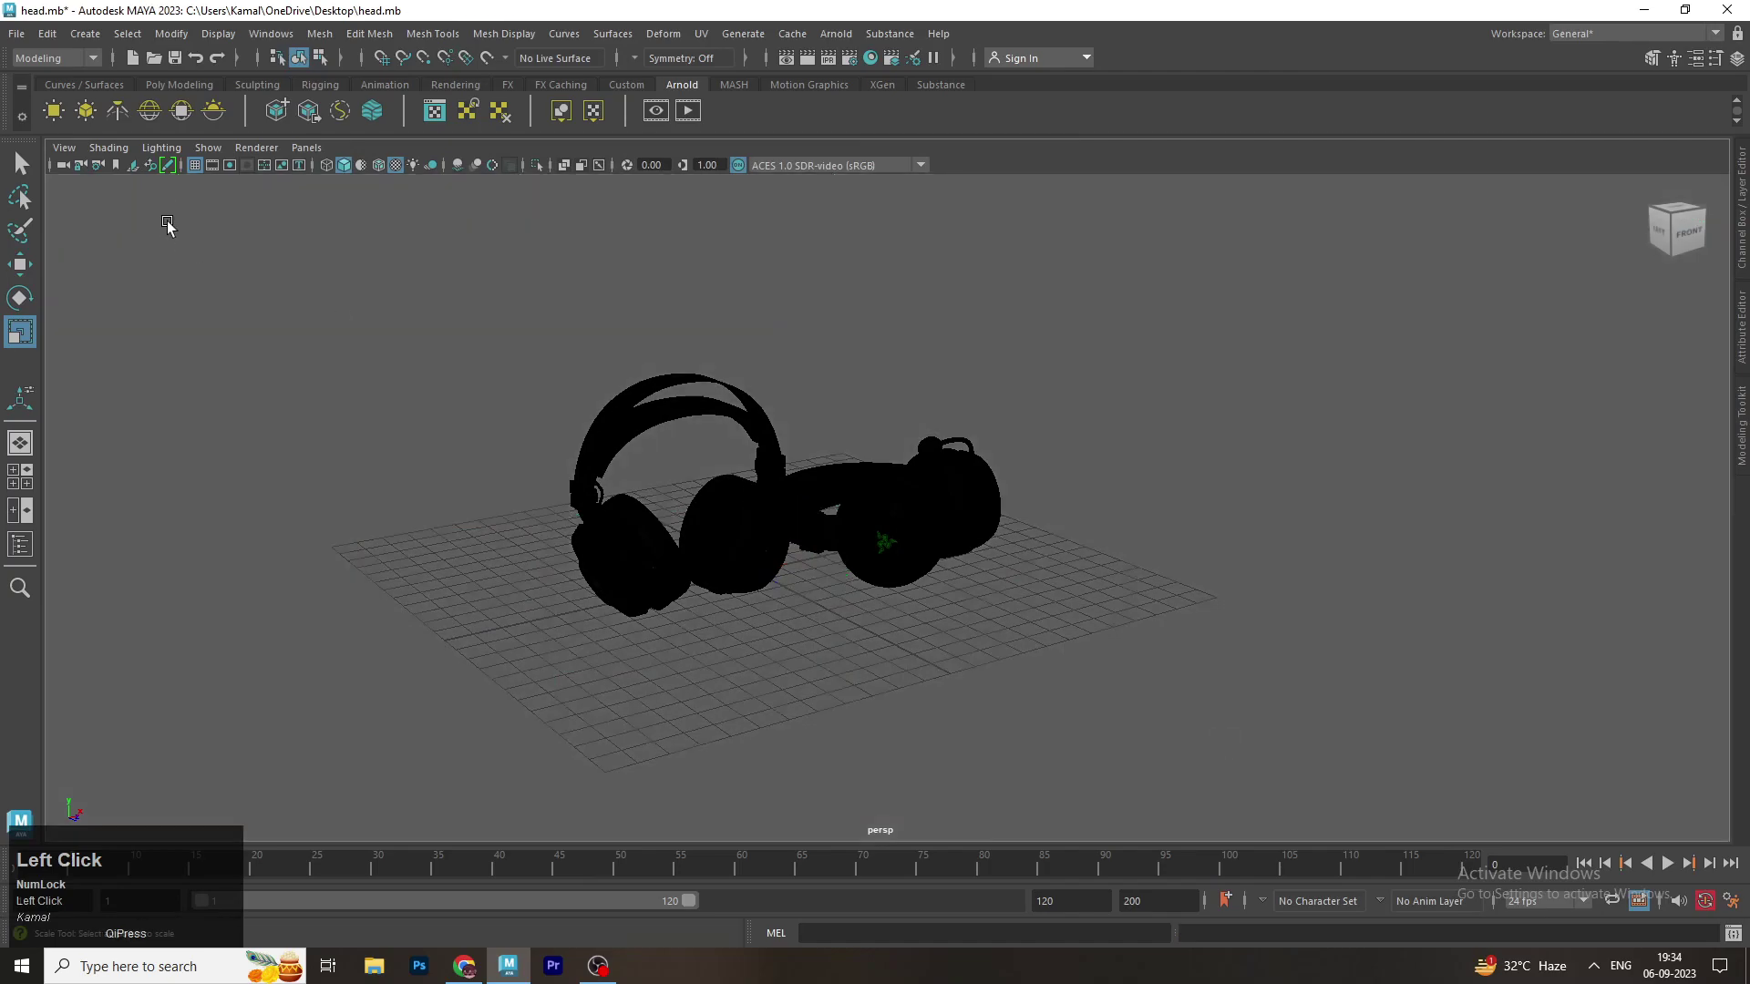
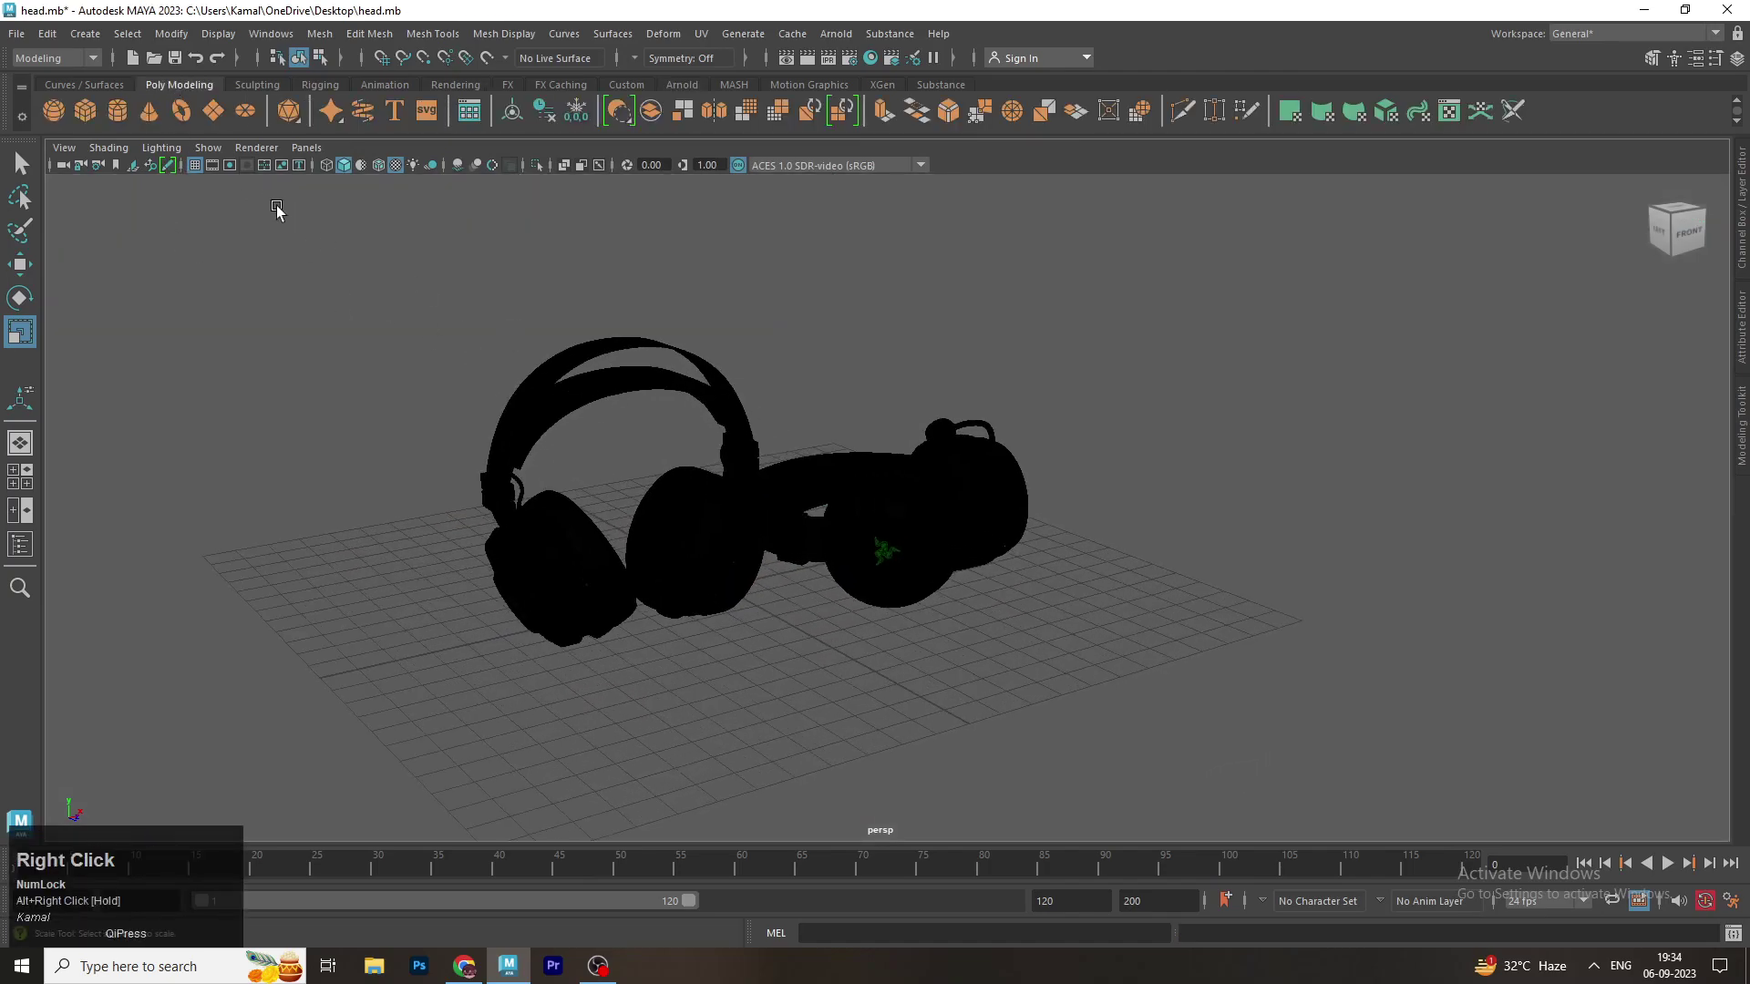
click(367, 173)
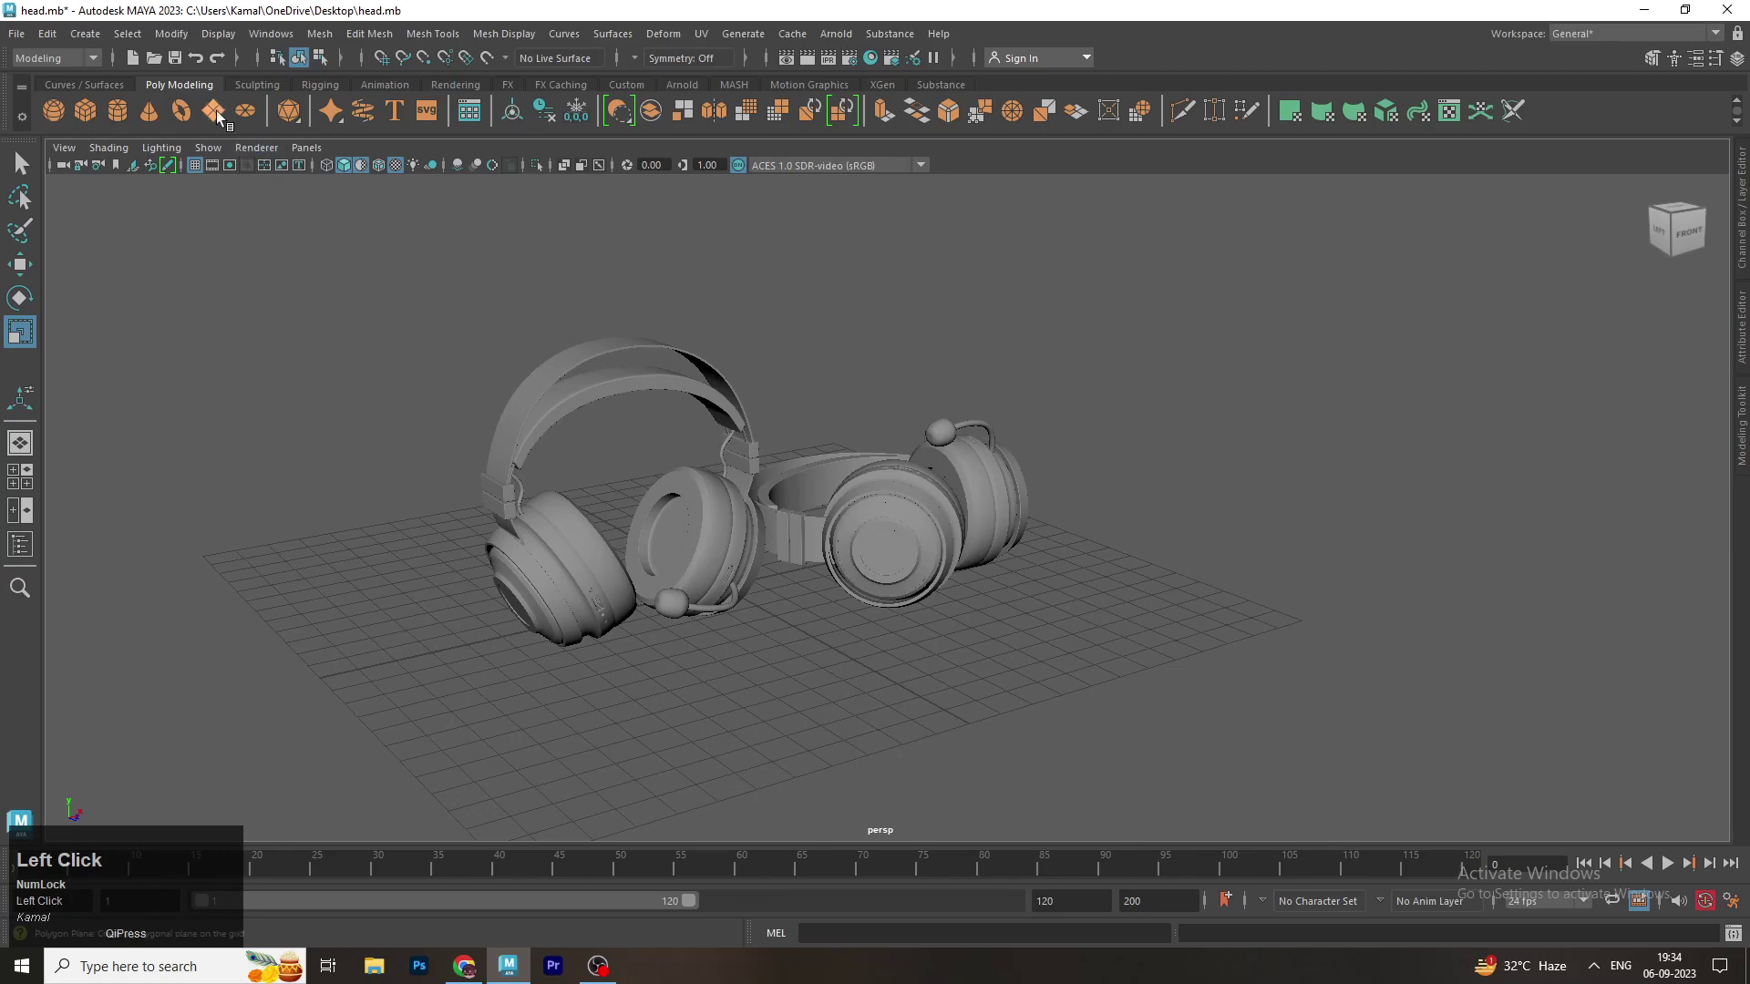
scroll(down, 3)
key(r)
Create camera1, frame the headphones through it and set render output to HD_1080
click(781, 572)
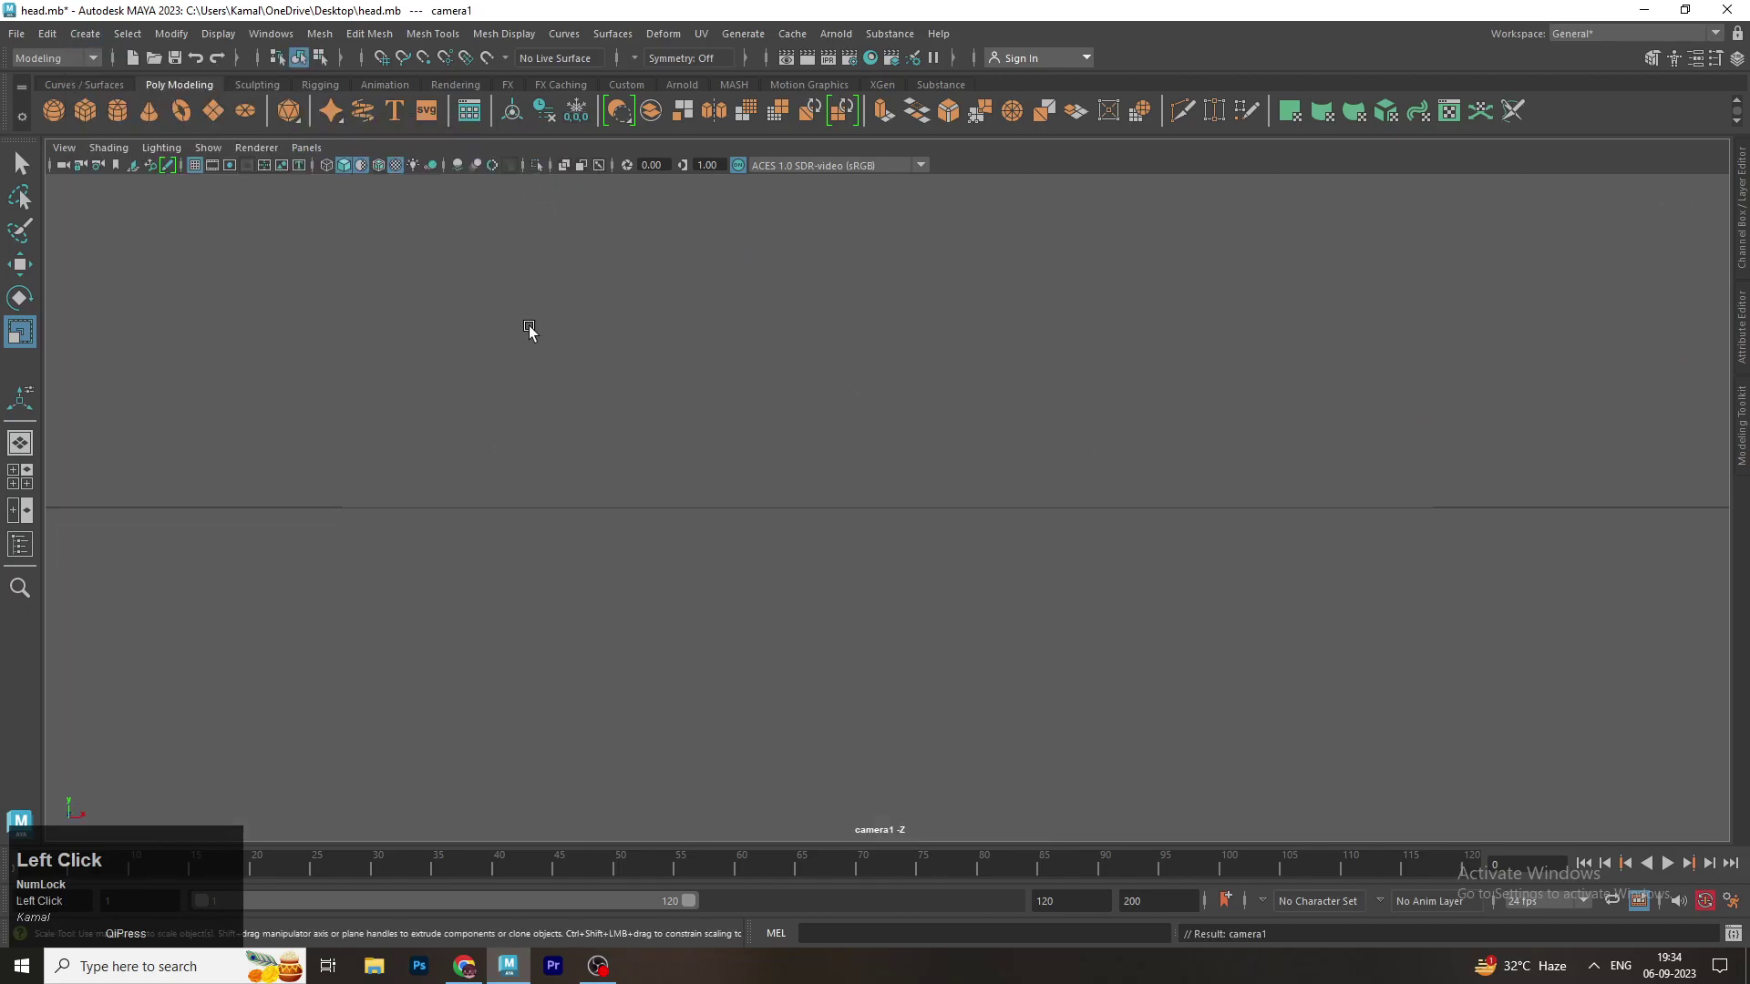
key(f)
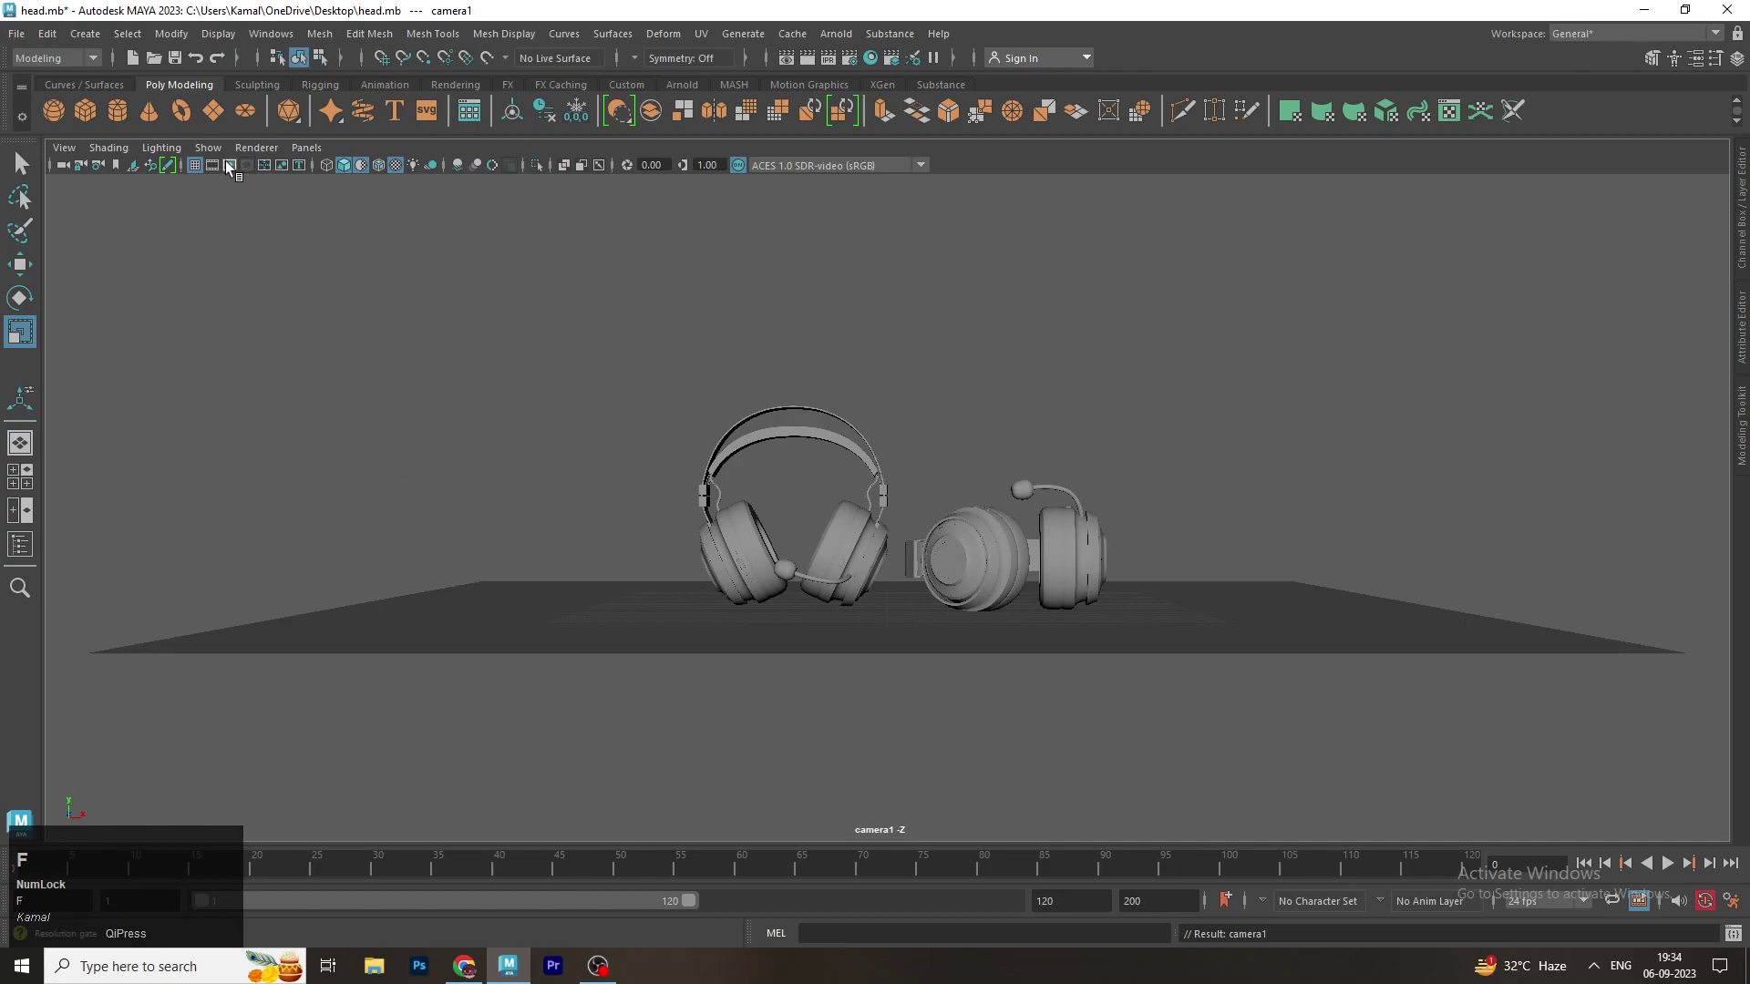
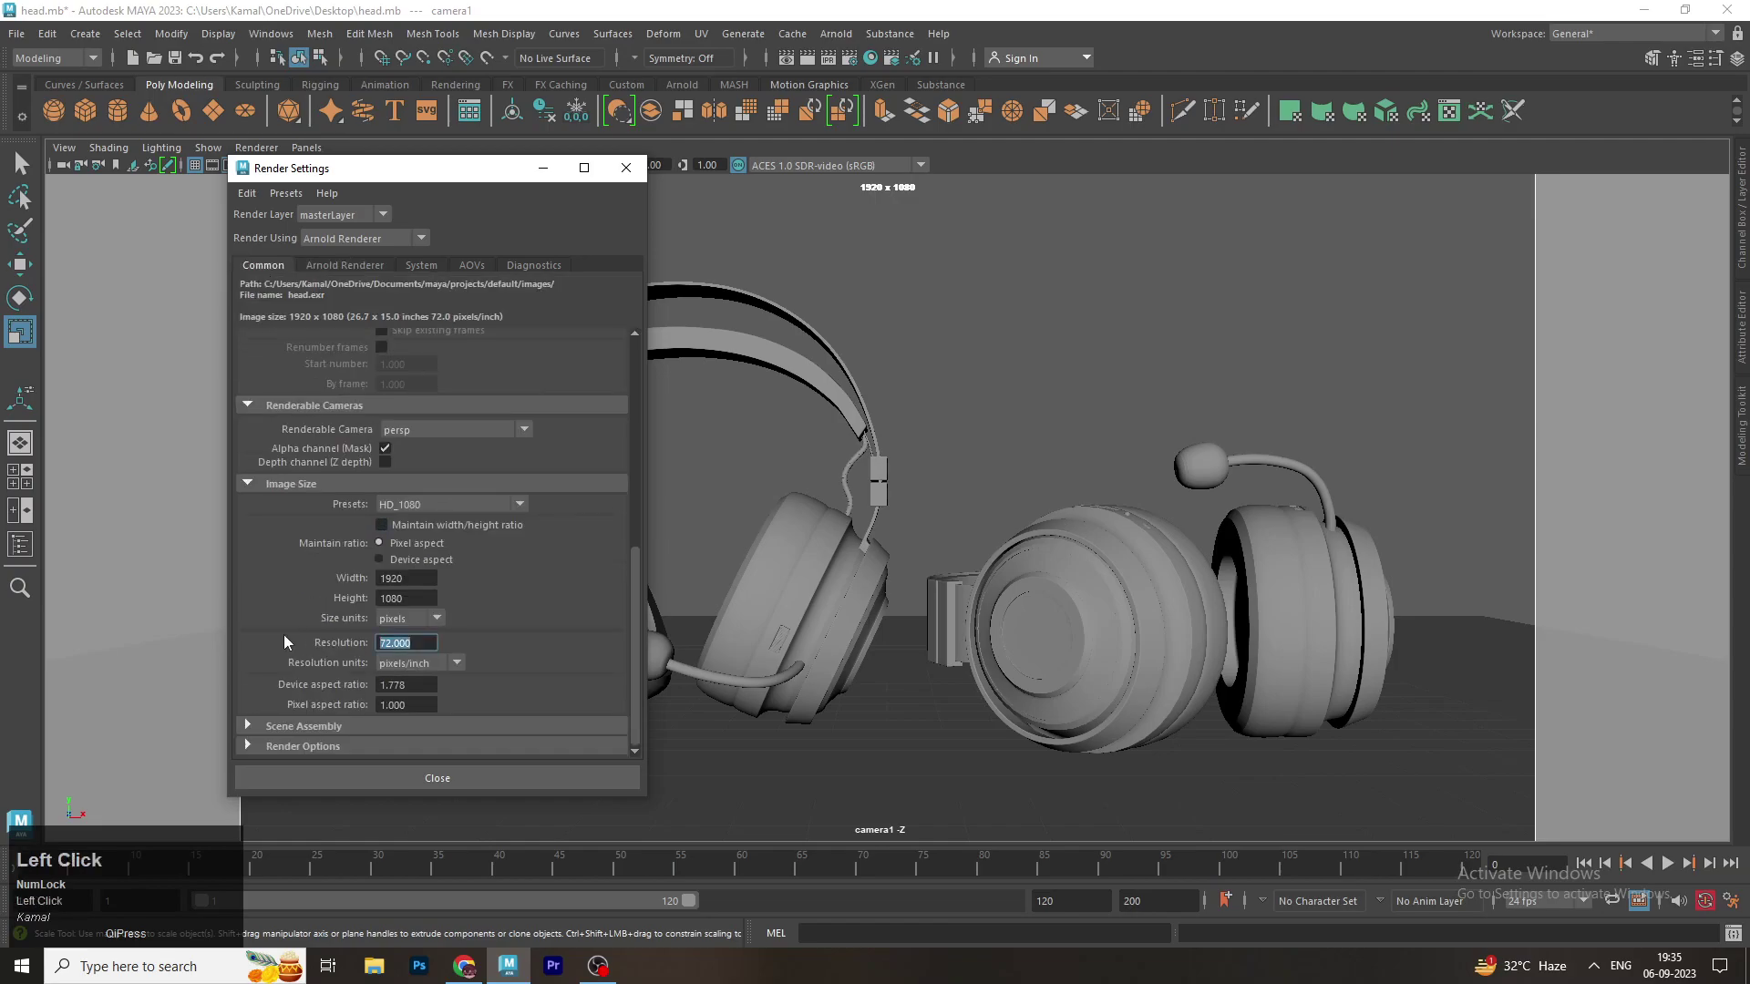
click(631, 181)
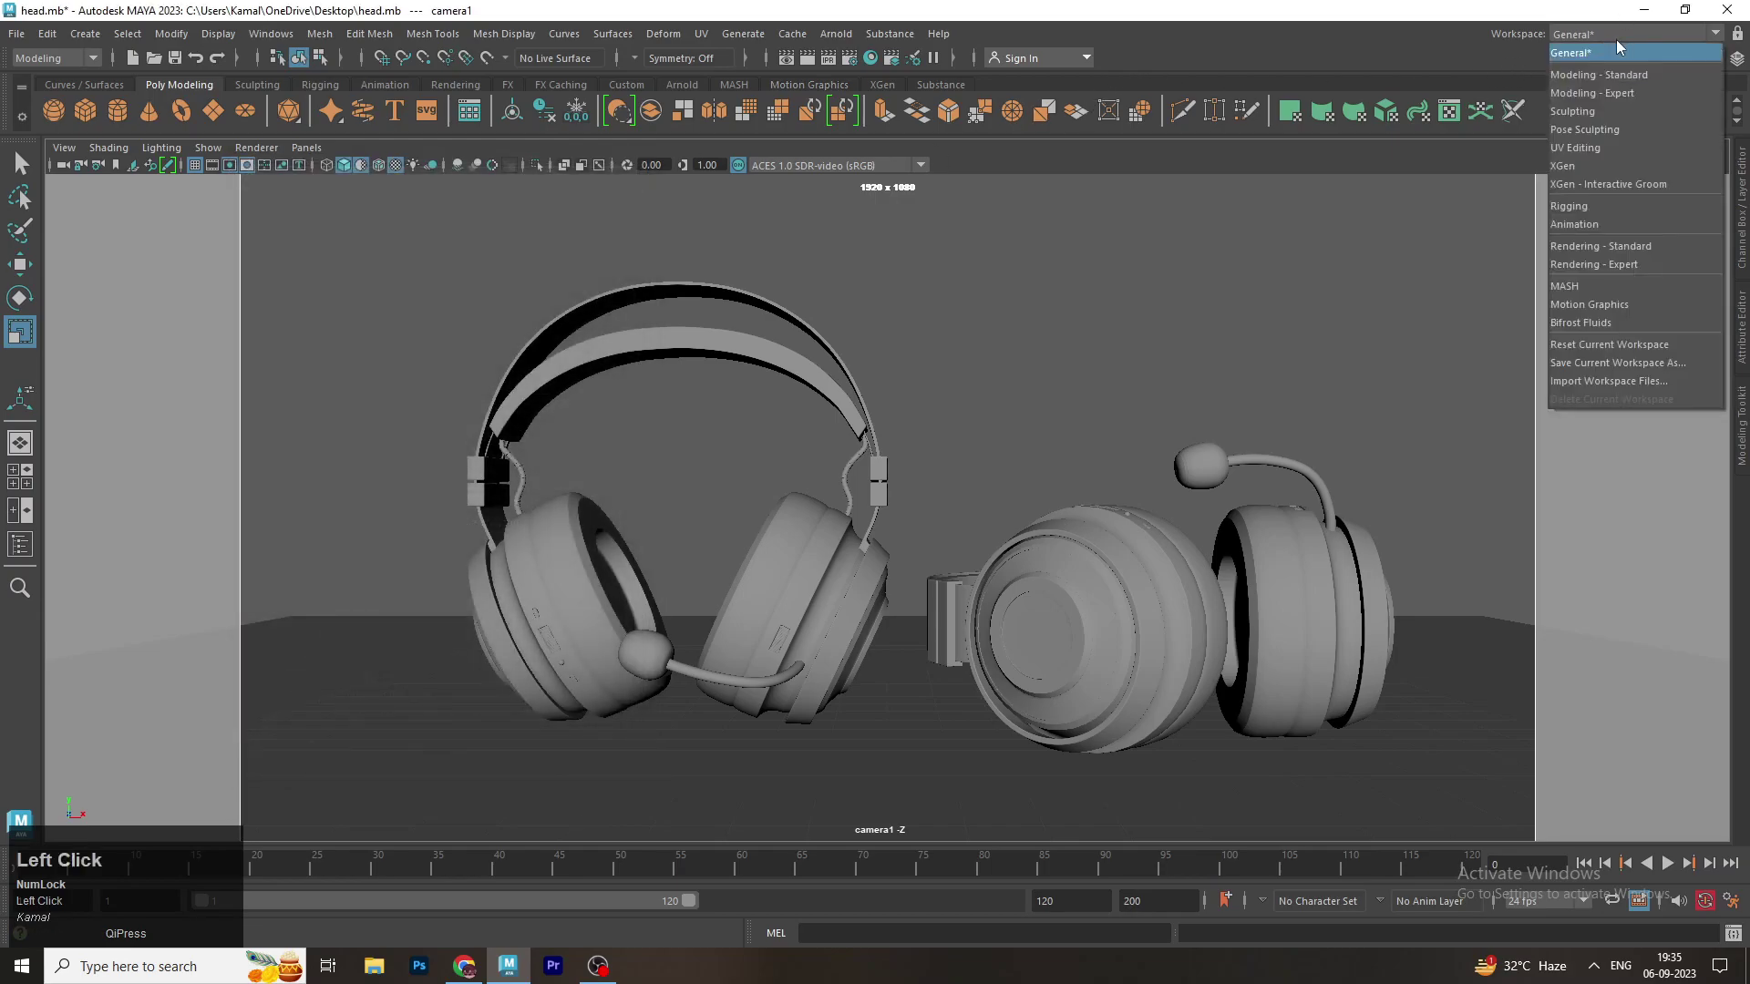
Adjust camera1's view of the headphones with small tumbles, pans and dollies
drag(879, 580, 856, 563)
drag(855, 563, 823, 564)
click(835, 560)
right_click(850, 567)
middle_click(850, 568)
right_click(874, 562)
click(815, 564)
right_click(831, 560)
middle_click(842, 562)
click(839, 573)
right_click(839, 576)
click(855, 570)
middle_click(849, 565)
drag(862, 567, 327, 169)
click(327, 168)
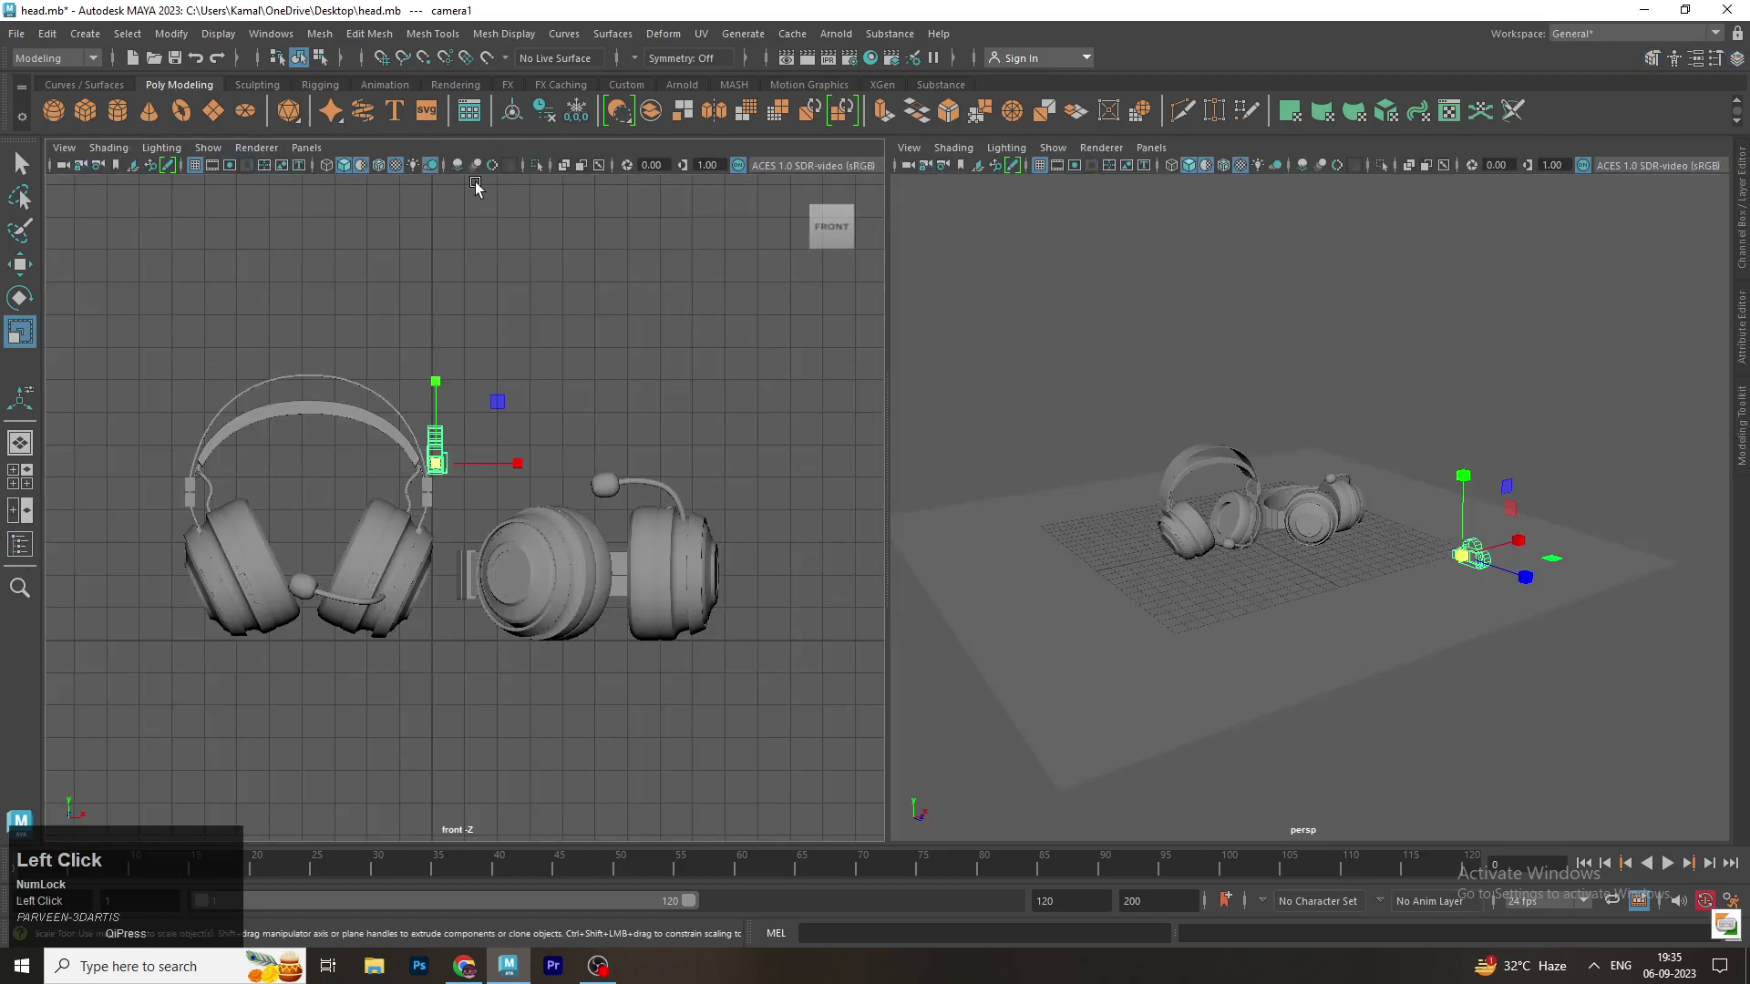
Switch to a two-pane layout showing camera1 with scene lighting beside persp
key(space)
click(1196, 389)
drag(1254, 362, 366, 172)
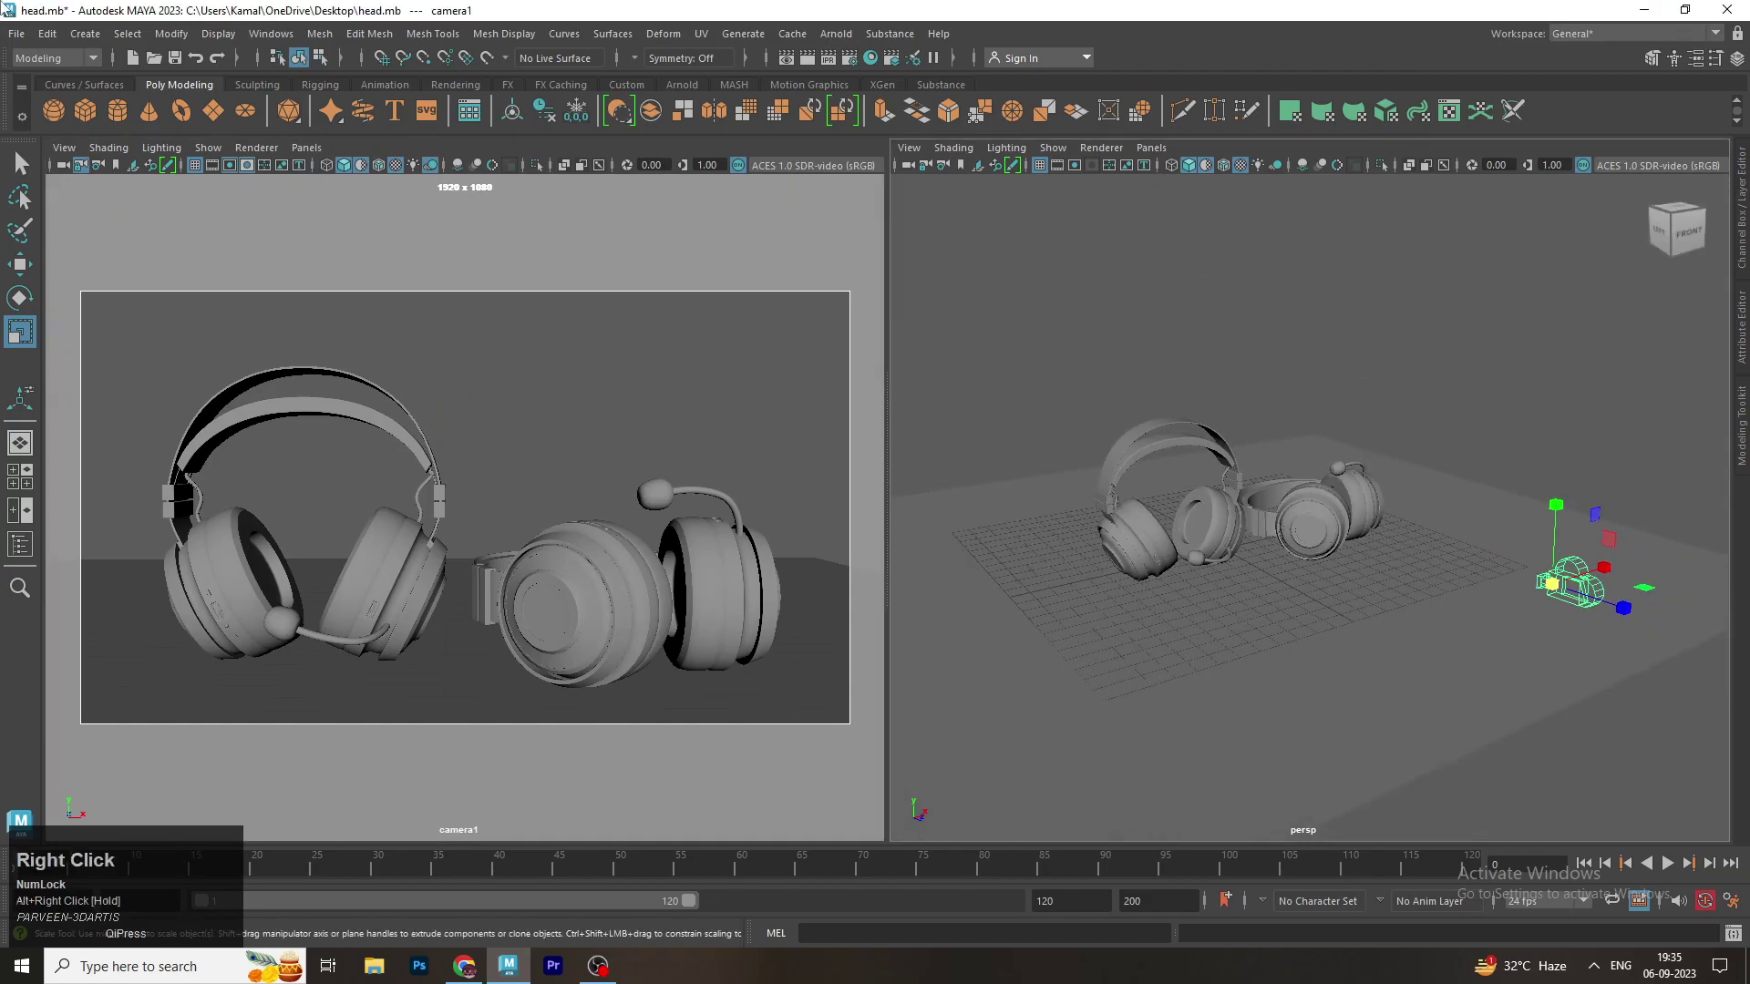
click(365, 172)
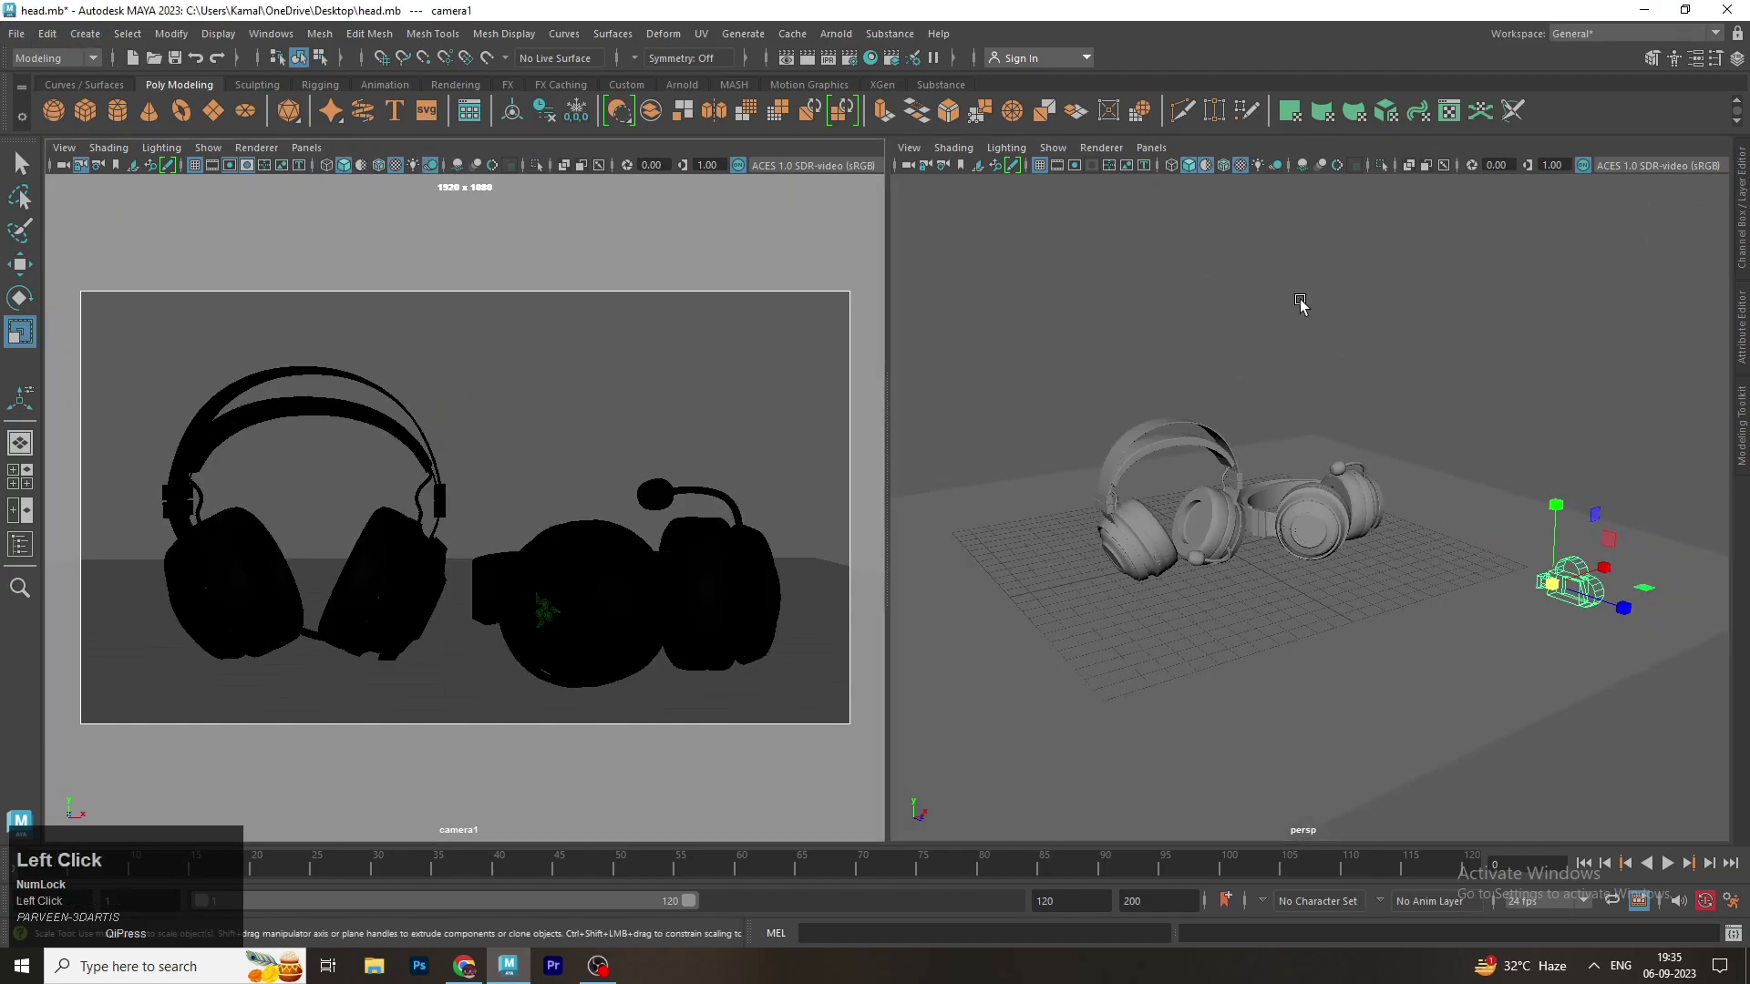
click(1511, 650)
Move camera1 back and refine its position so both headphones sit inside the resolution gate
key(w)
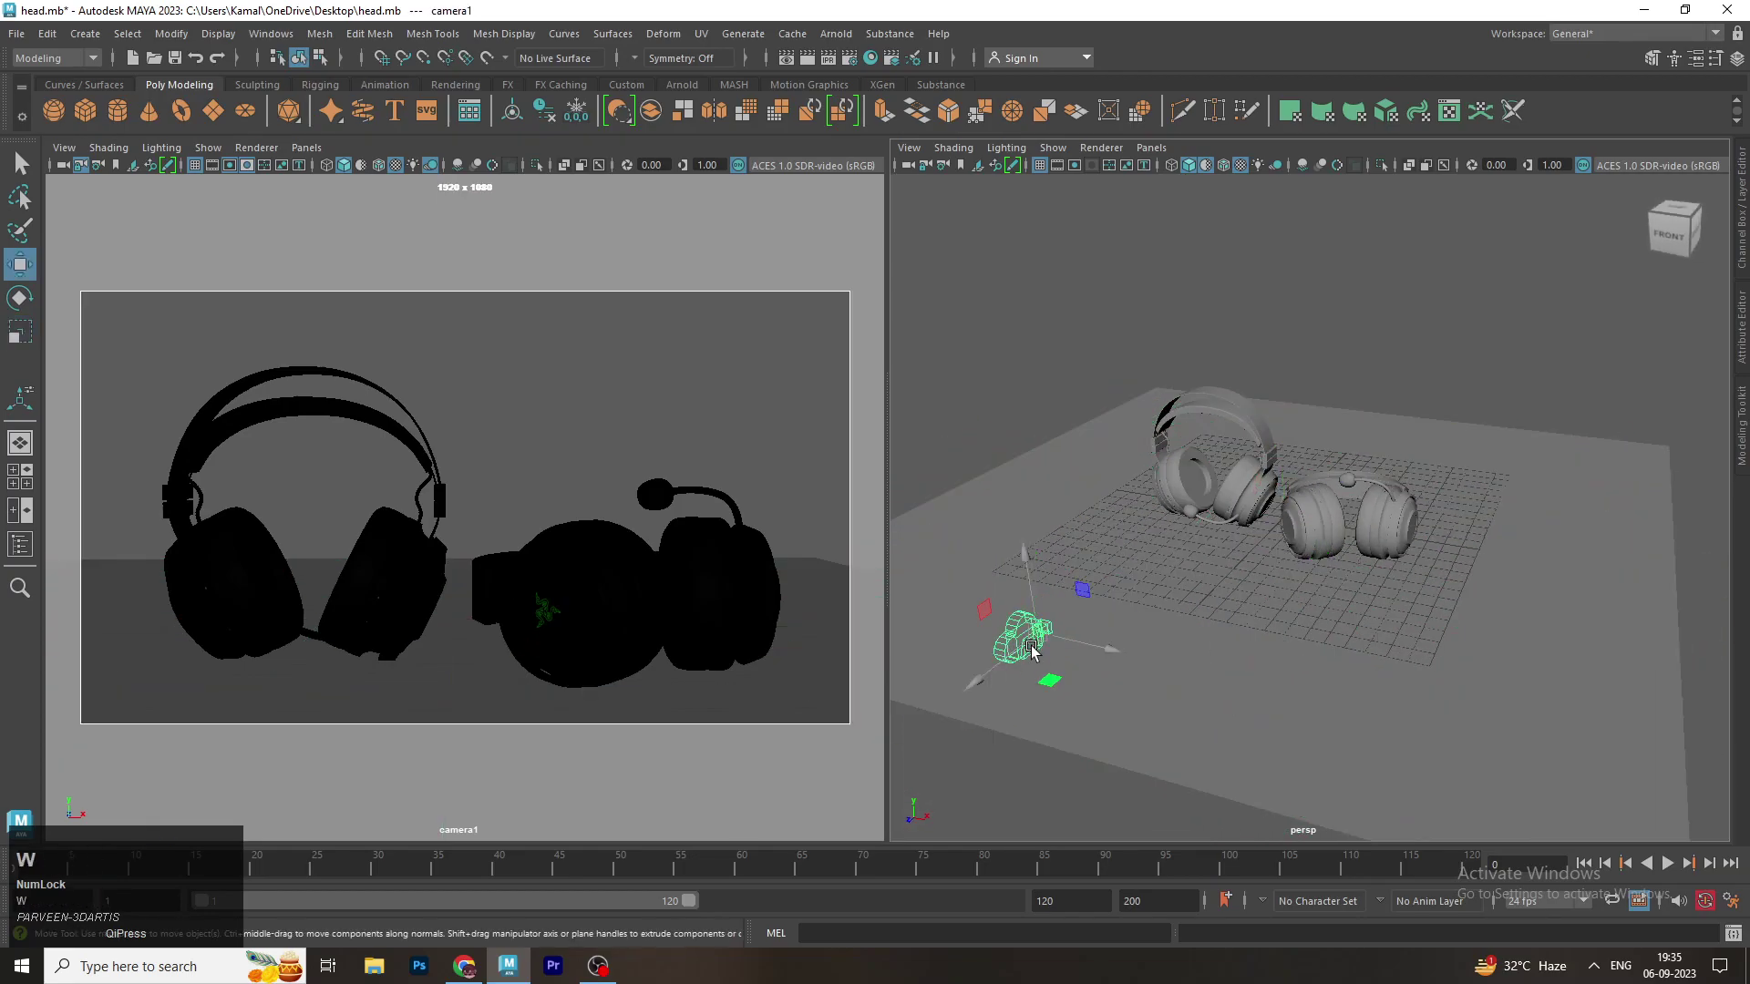
click(1016, 667)
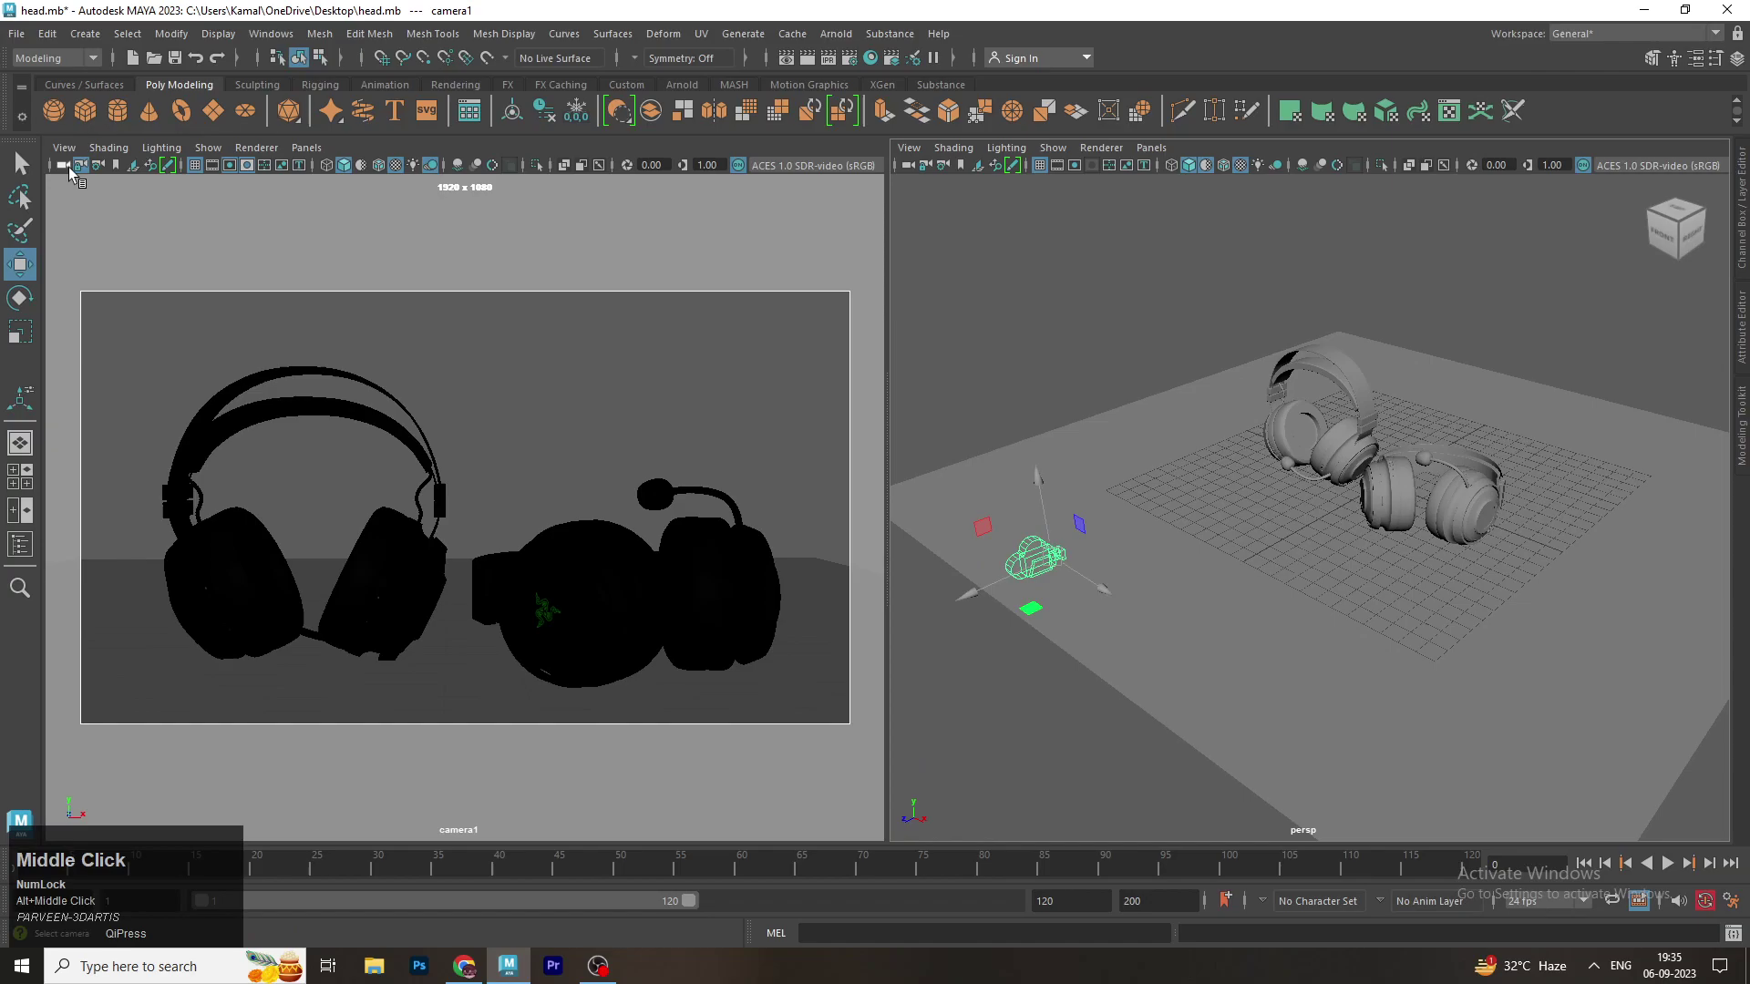
drag(73, 174, 1087, 601)
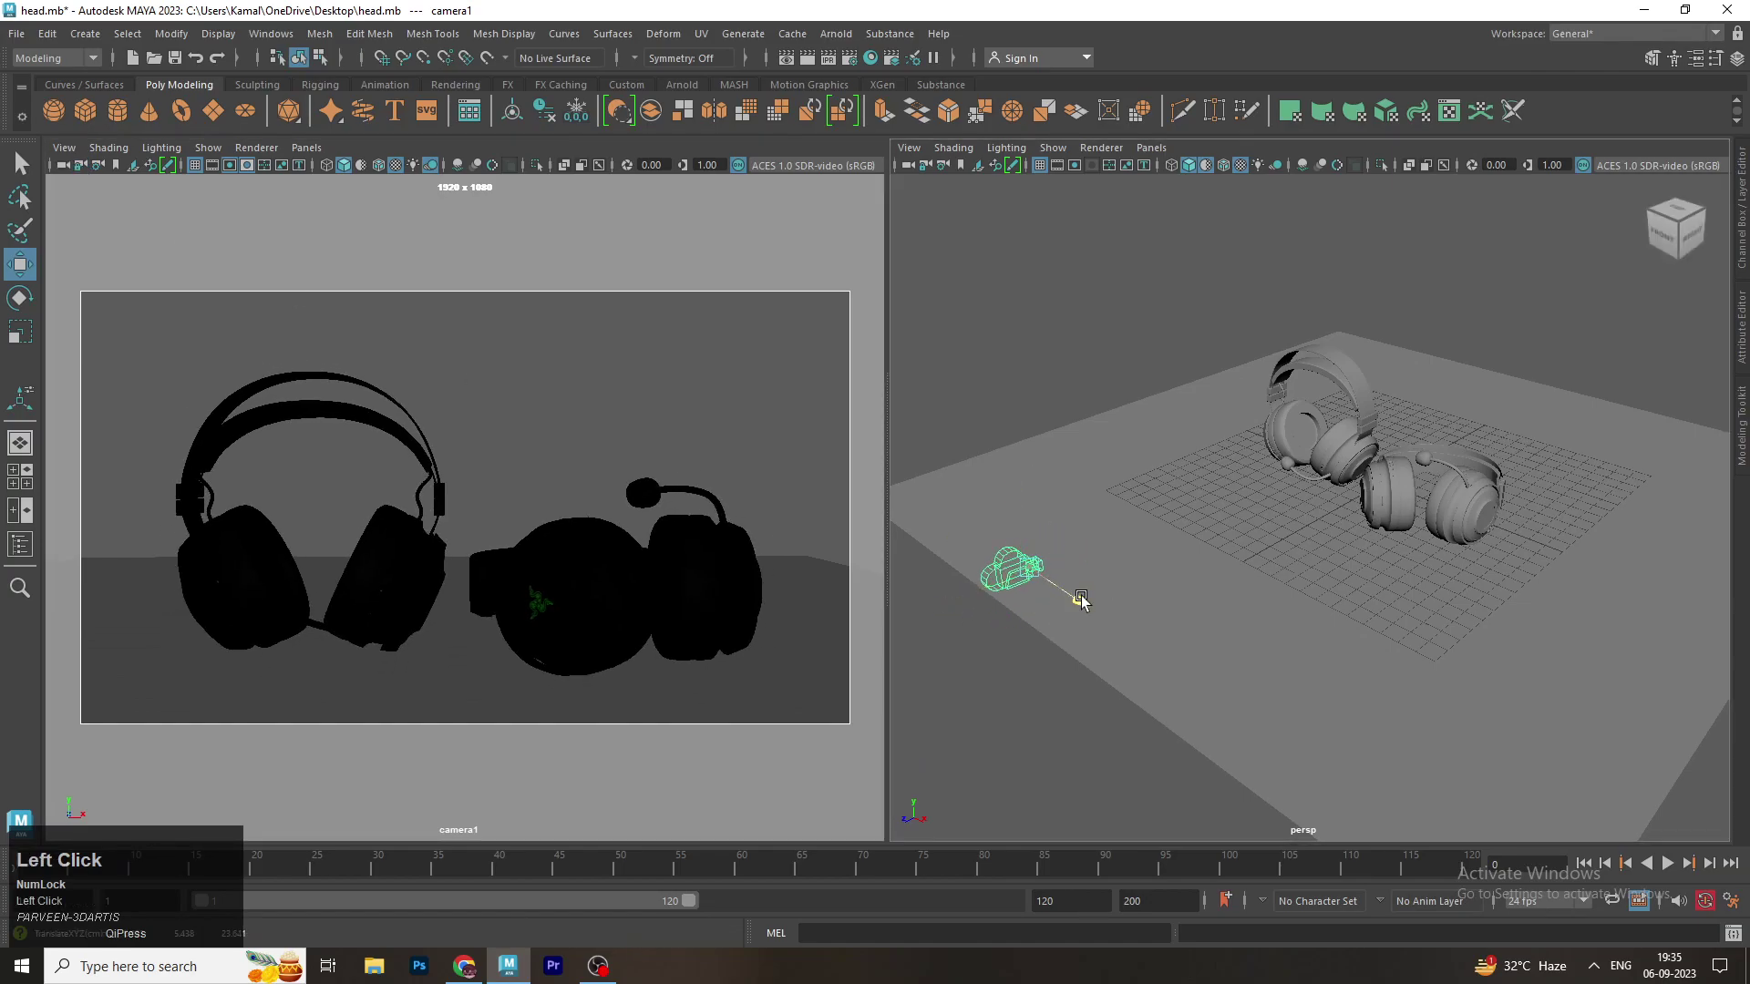
key(e)
drag(1015, 501, 84, 169)
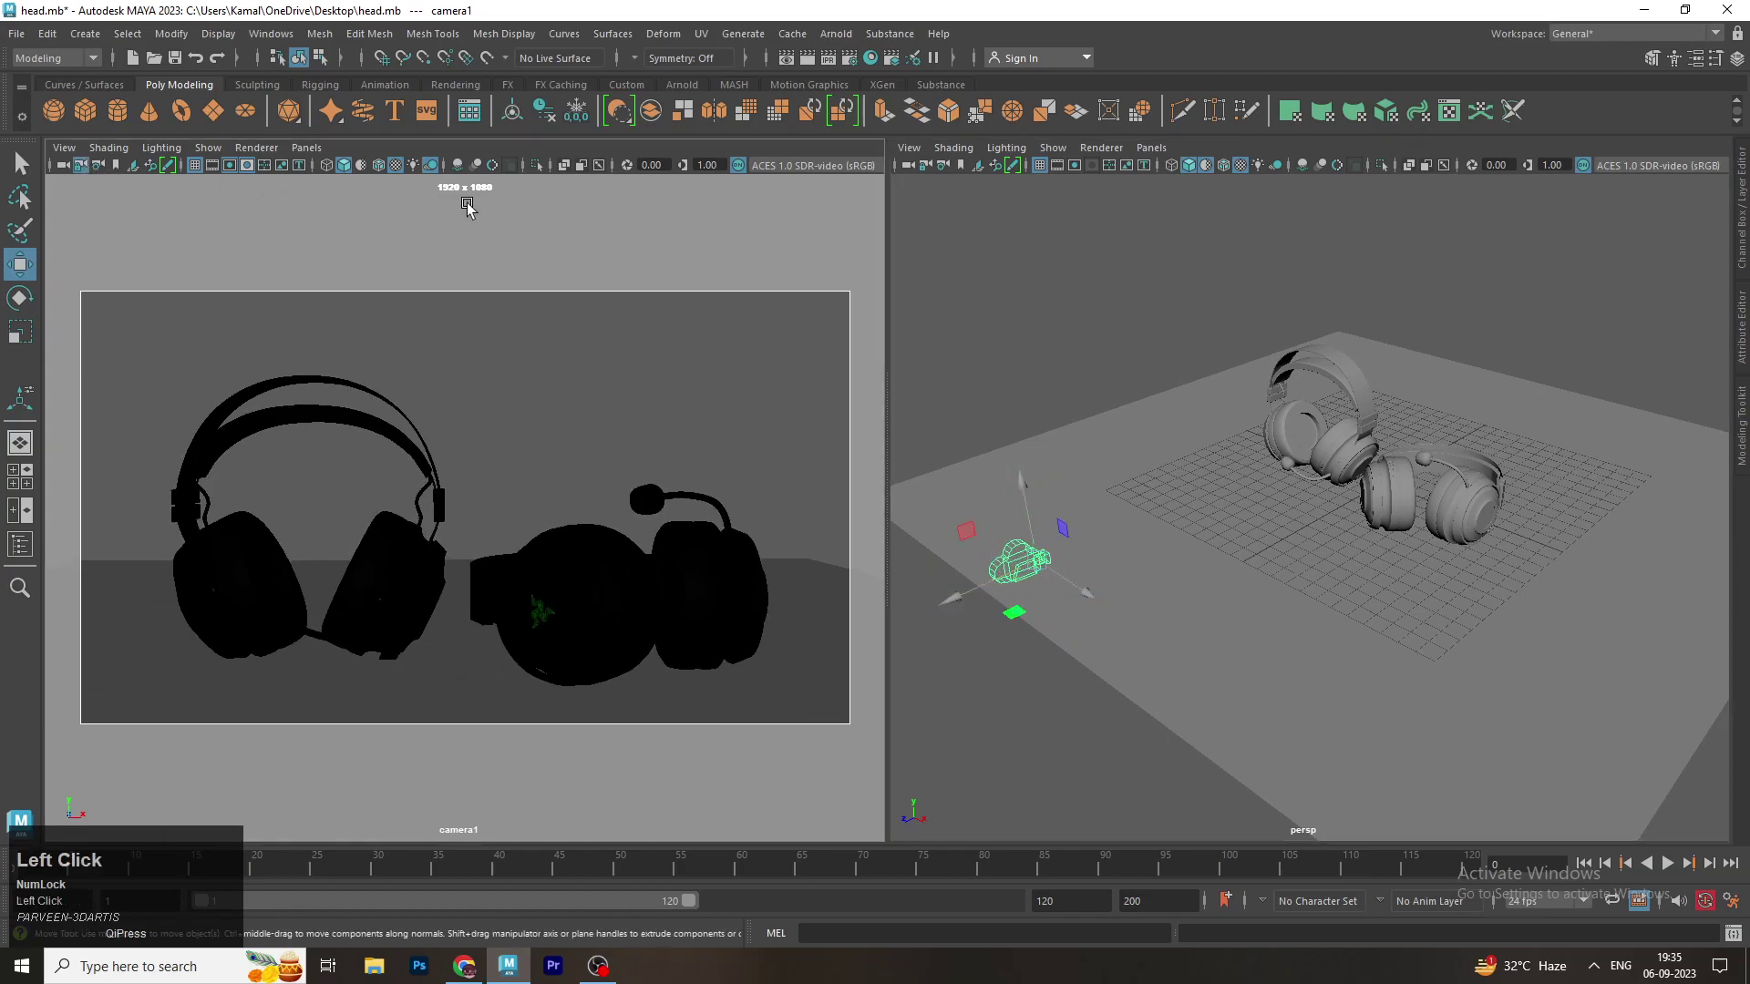
Check the framing in the persp pane and select it ready to maximise
click(1257, 379)
scroll(up, 3)
click(1281, 416)
scroll(down, 3)
click(1243, 466)
Maximise the perspective view and switch the shelf to the Arnold light-creation tools
key(space)
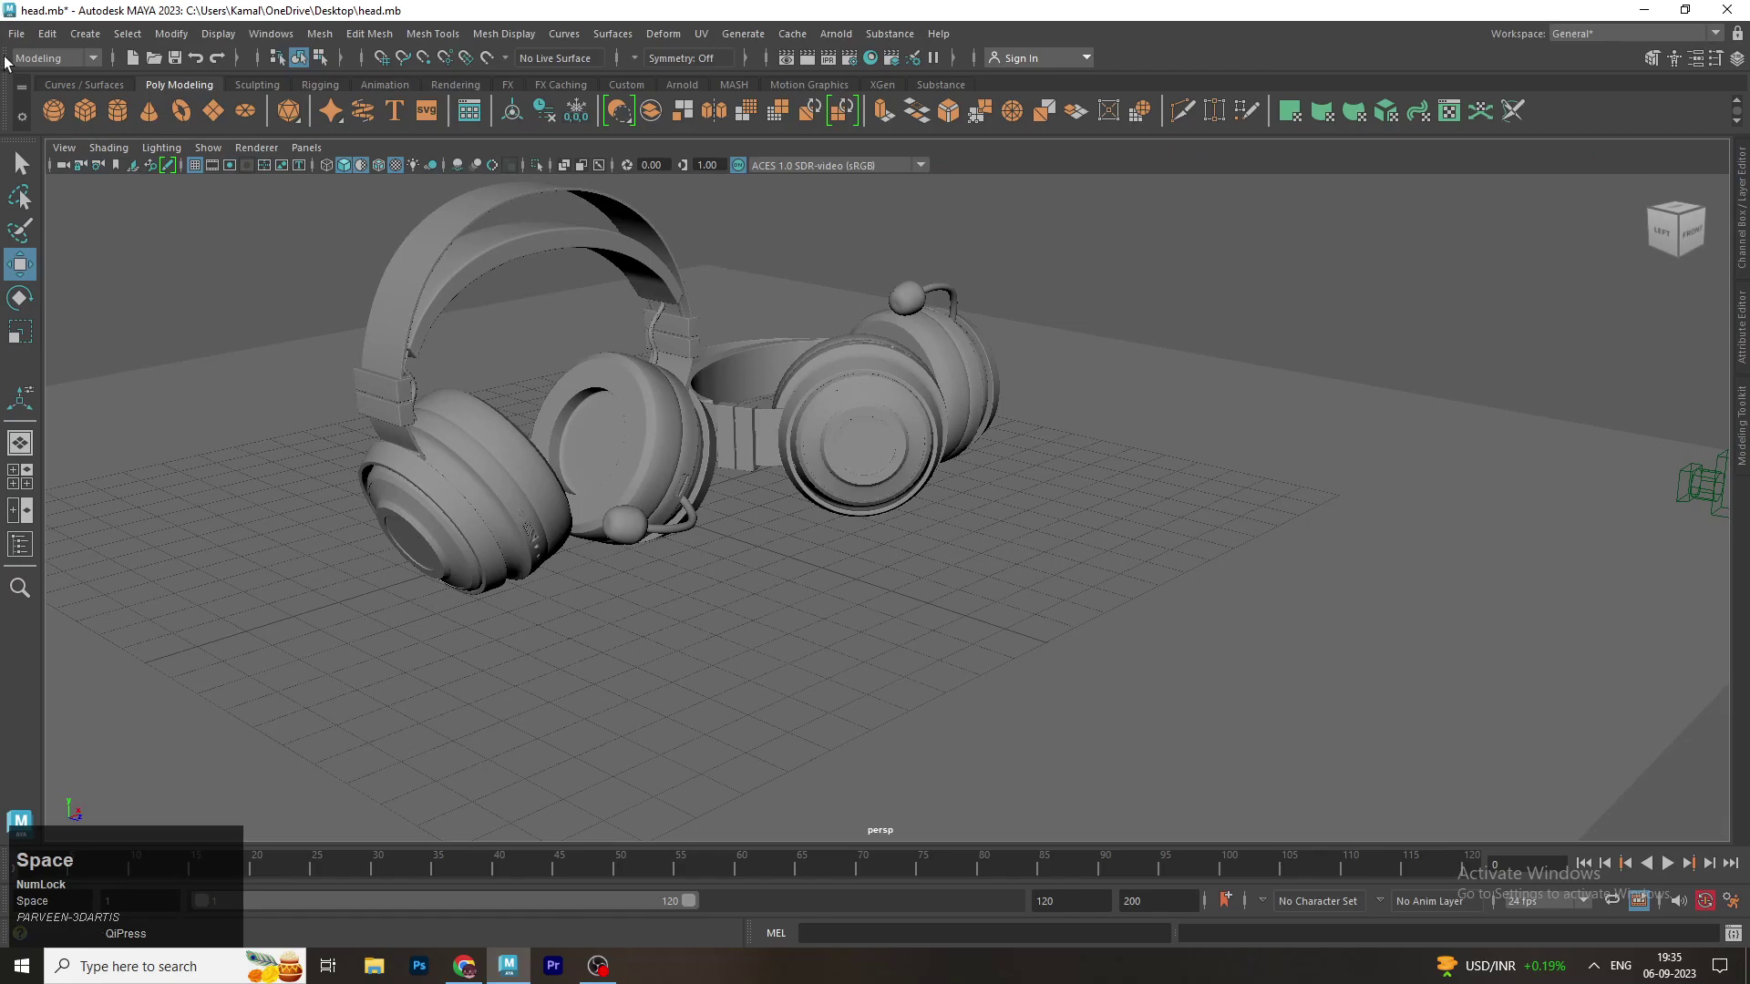
right_click(804, 528)
middle_click(838, 521)
click(822, 529)
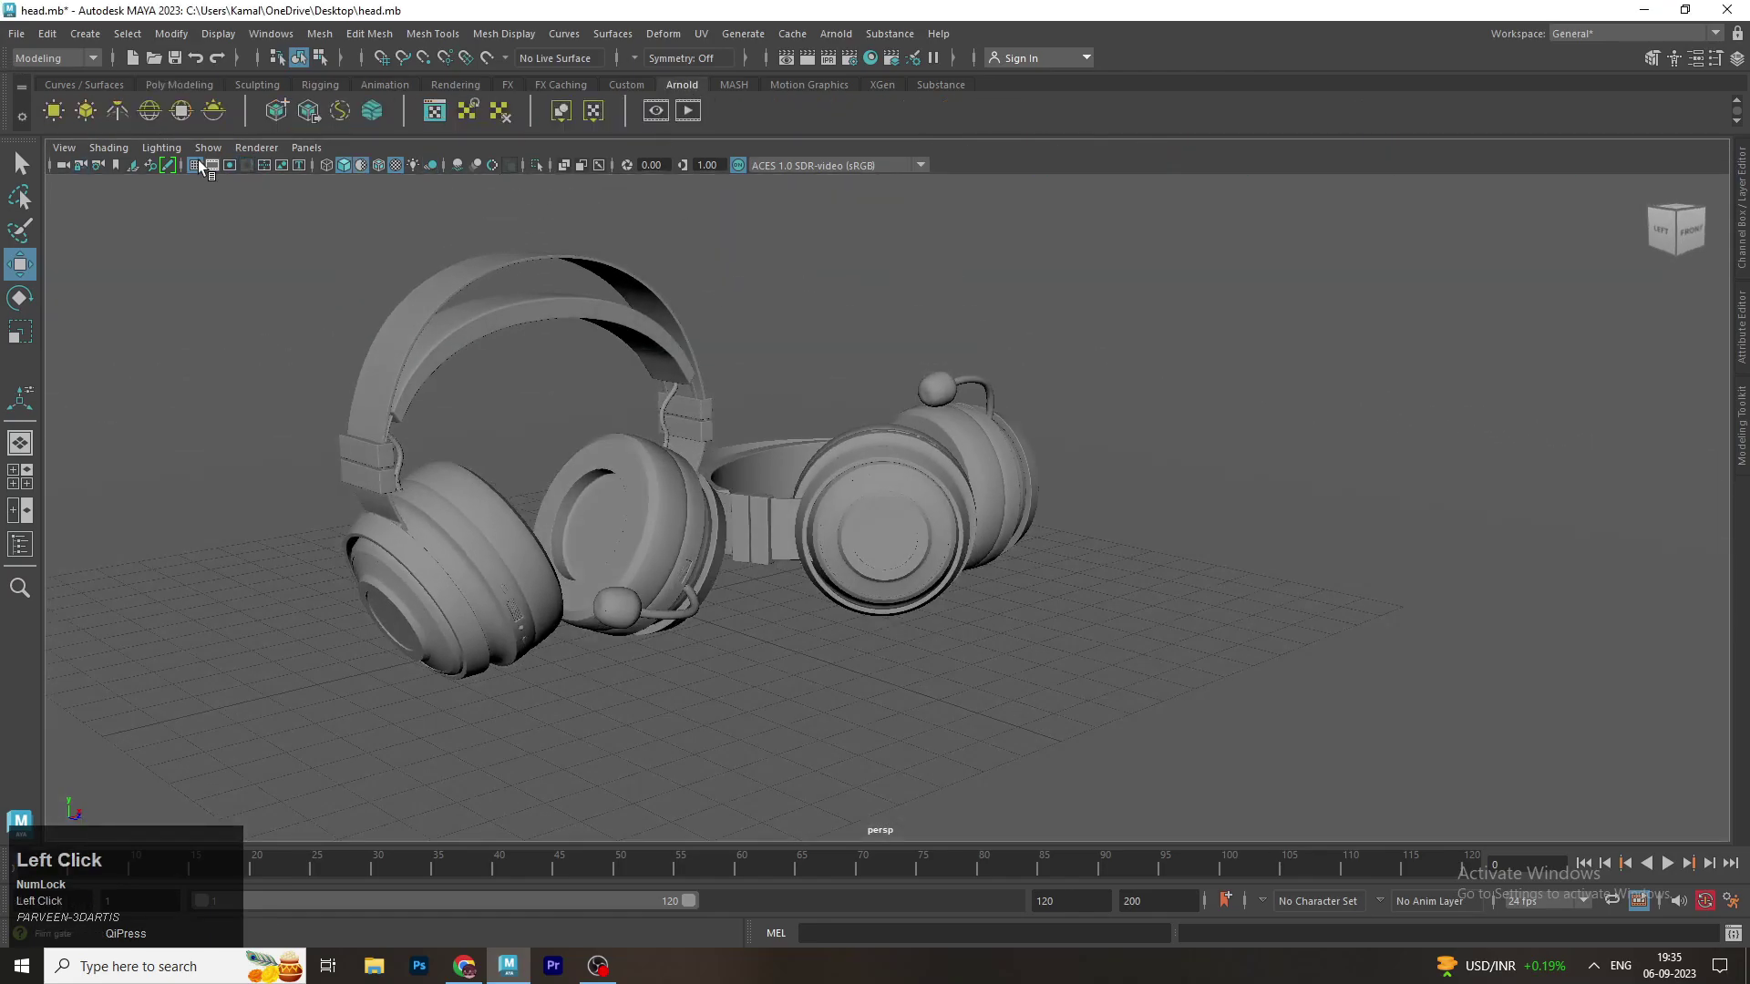
scroll(down, 3)
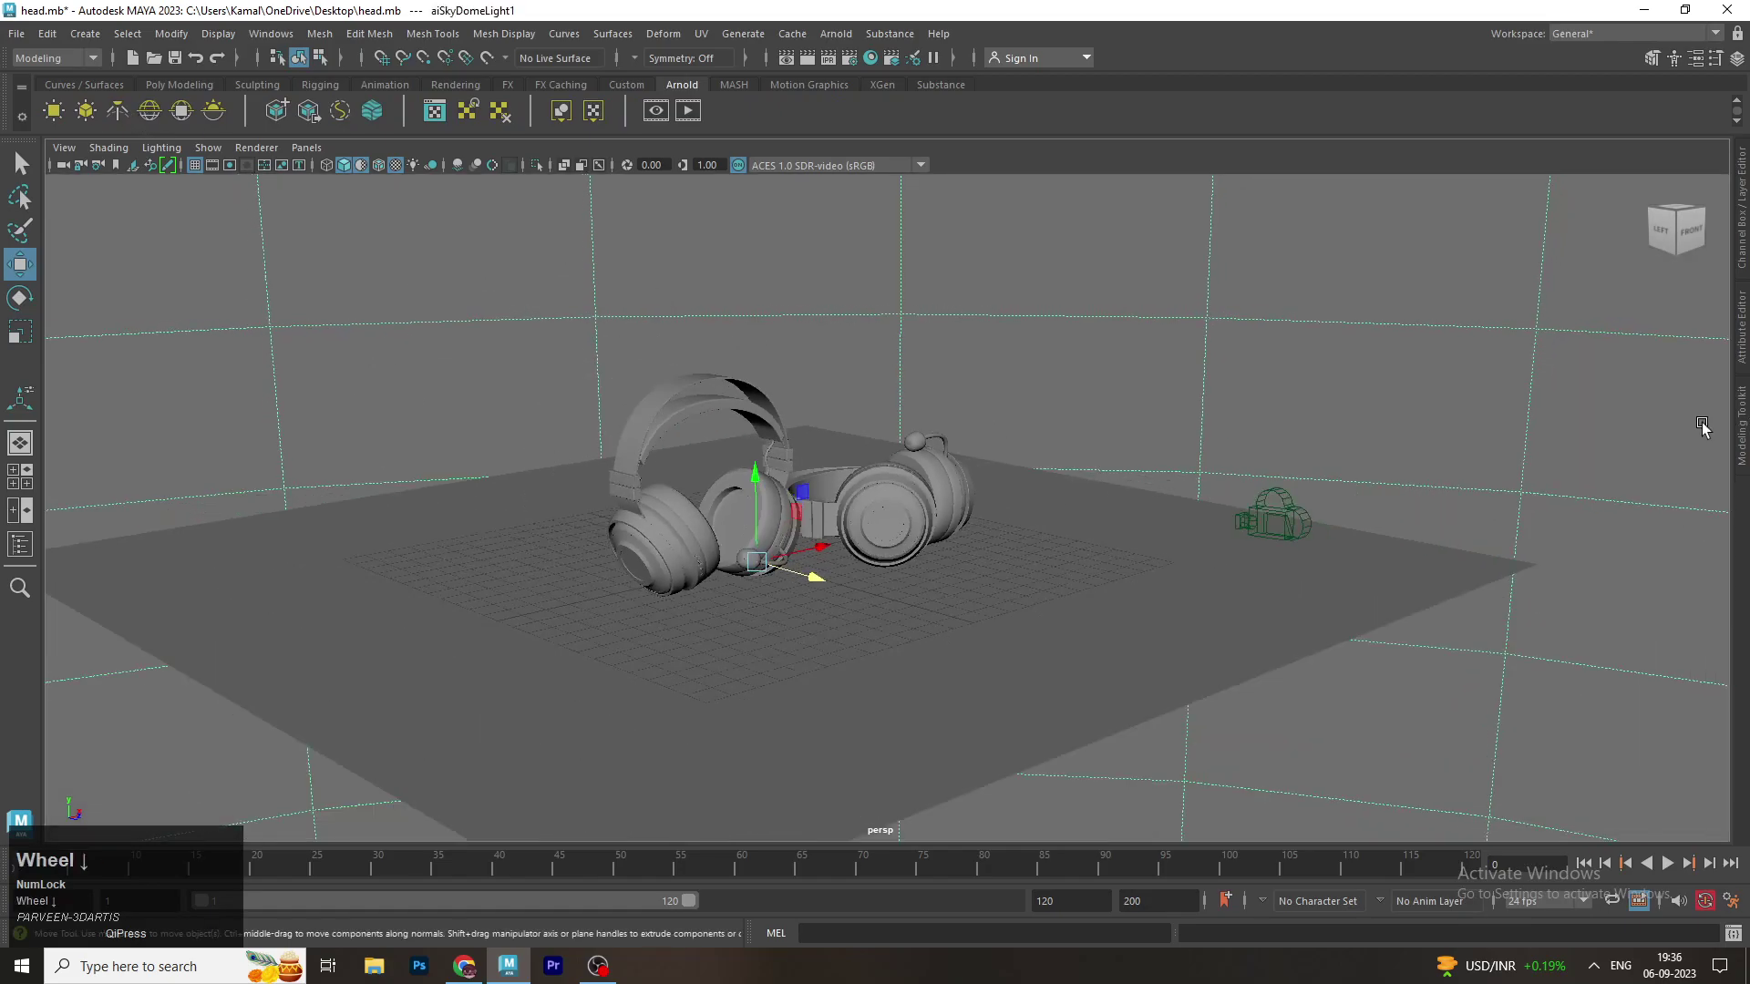
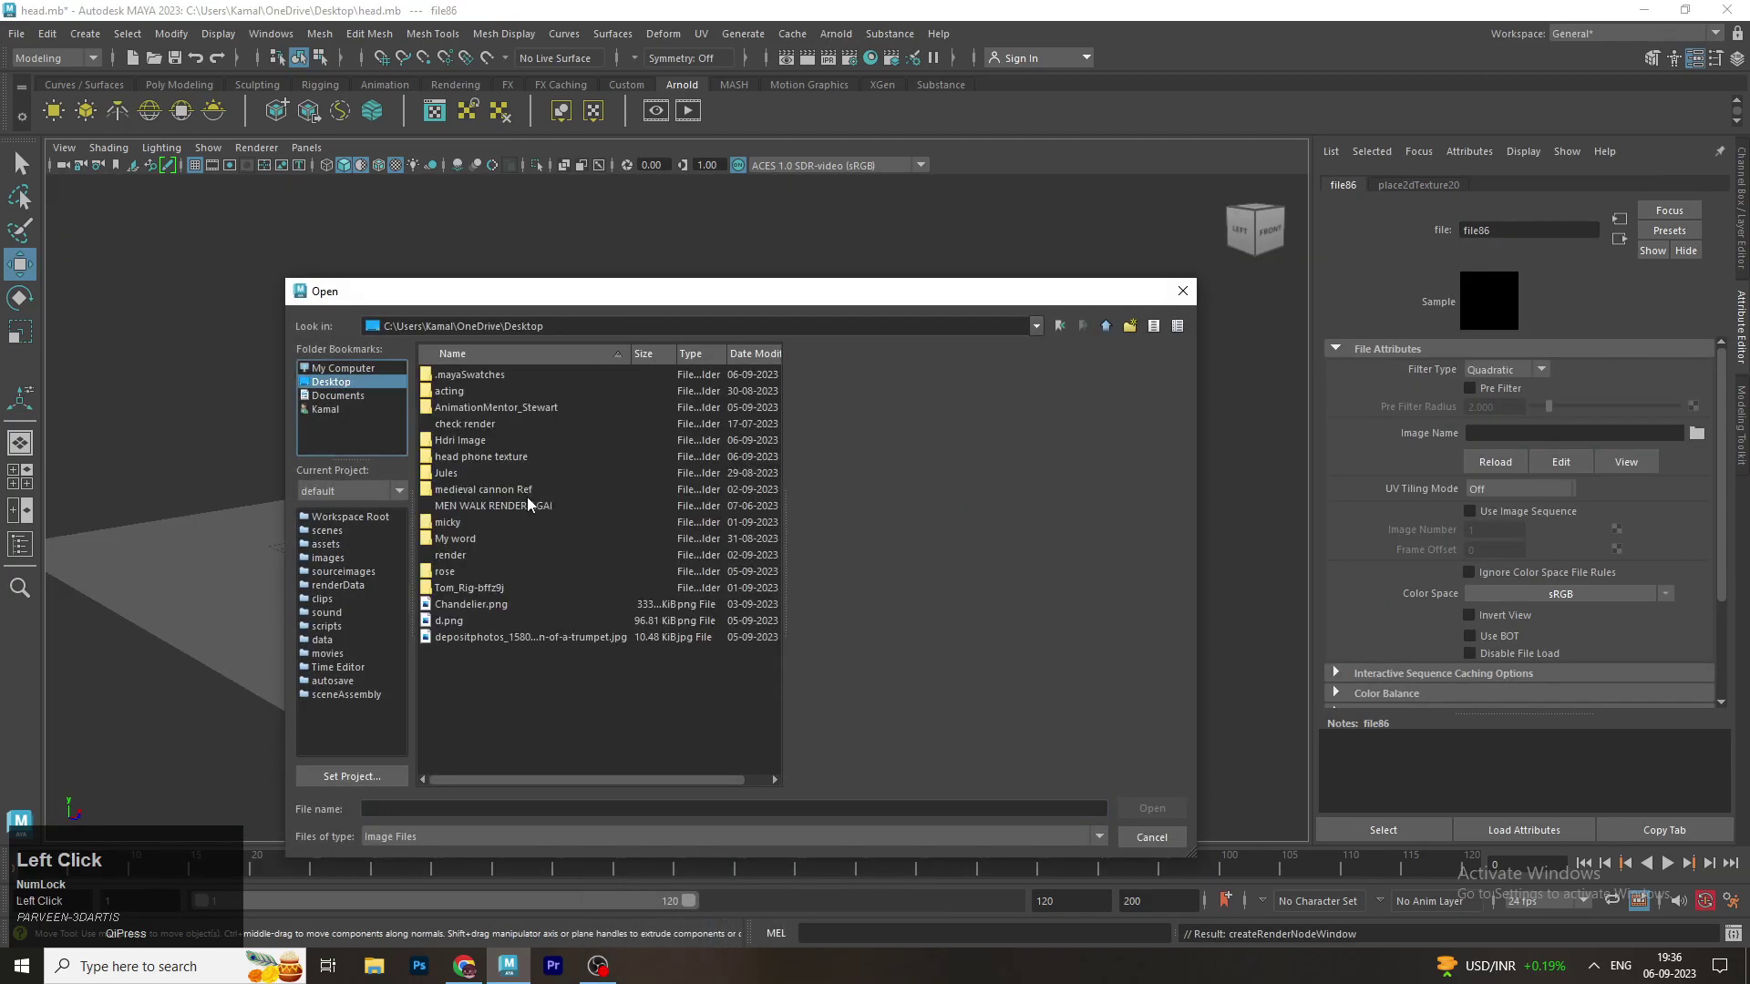
Browse the Hdri image folder, previewing hotel_room_4k and kloppenheim_02_4k among others
key(h)
click(487, 452)
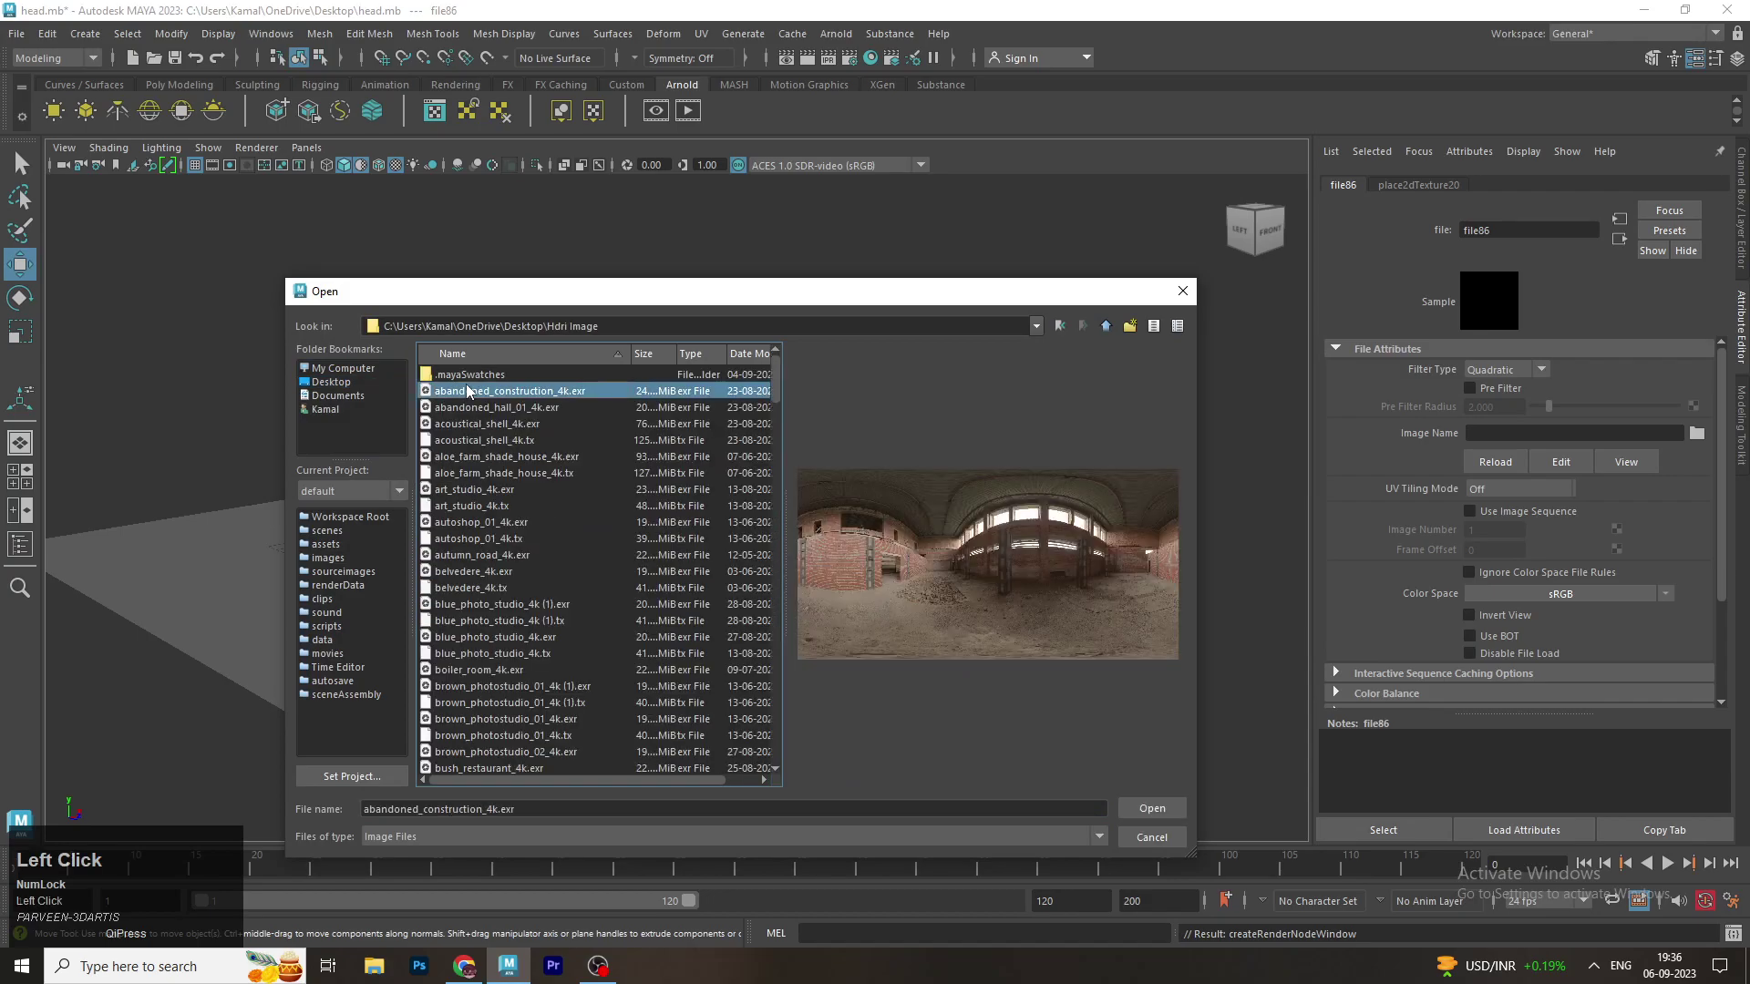
scroll(down, 3)
drag(781, 409, 550, 623)
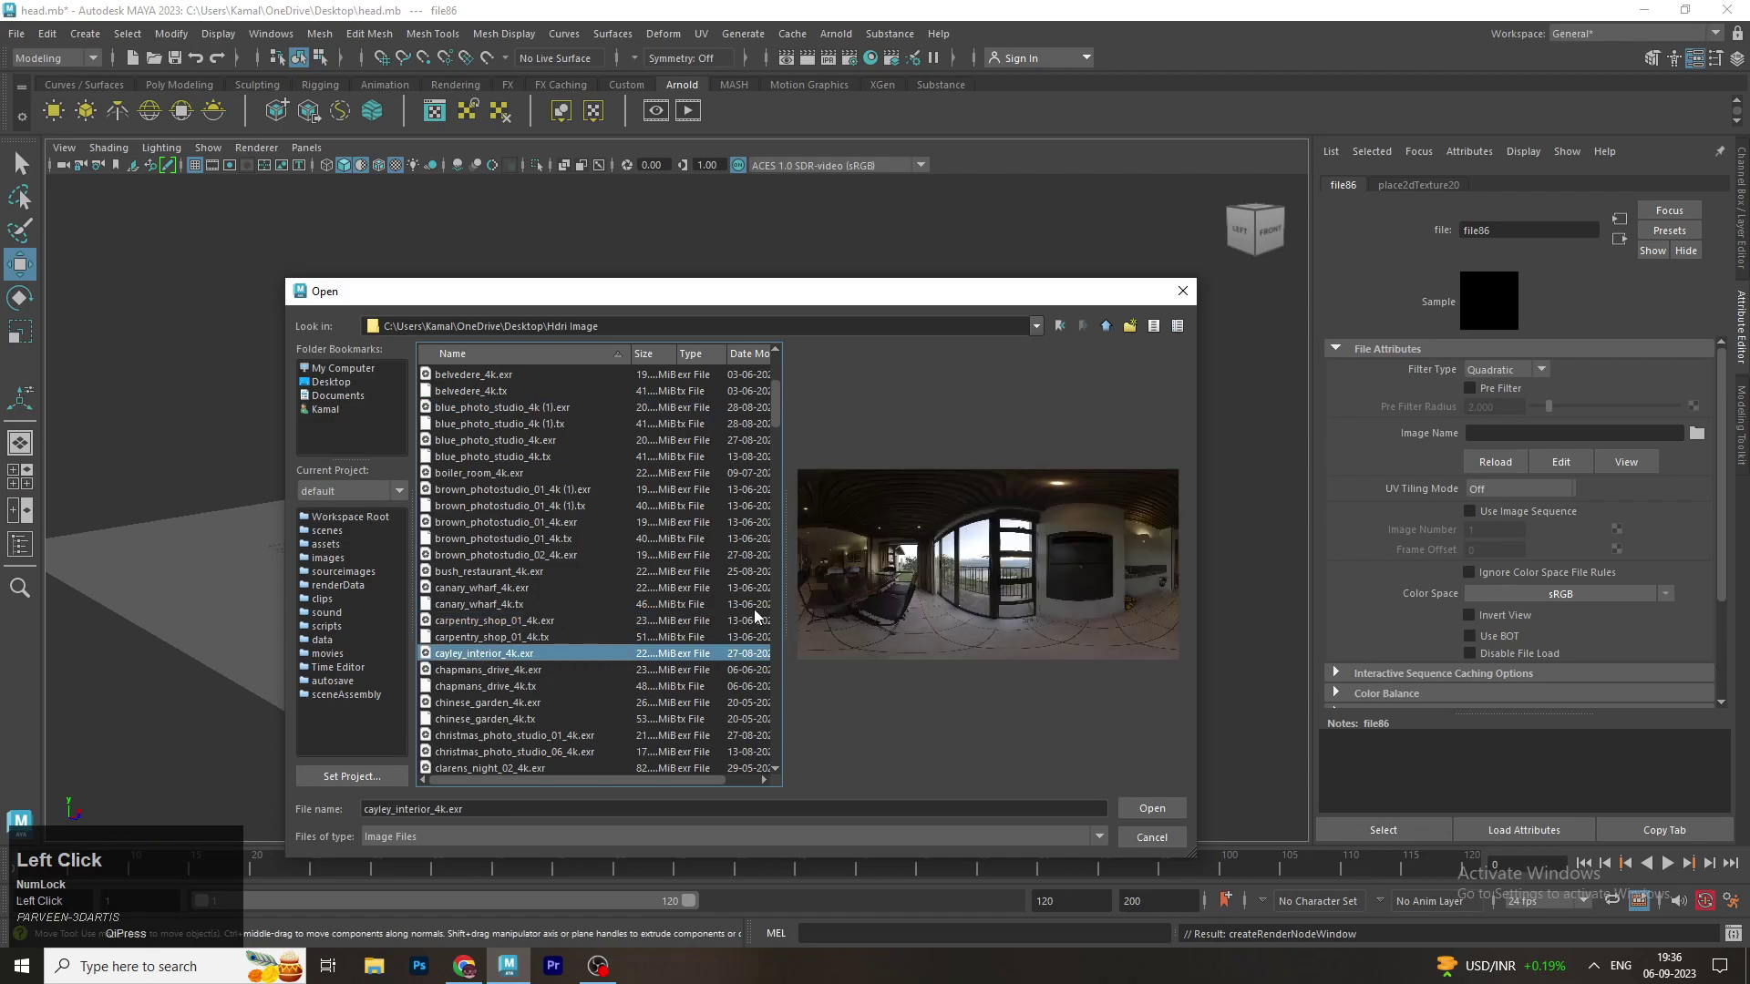
click(783, 399)
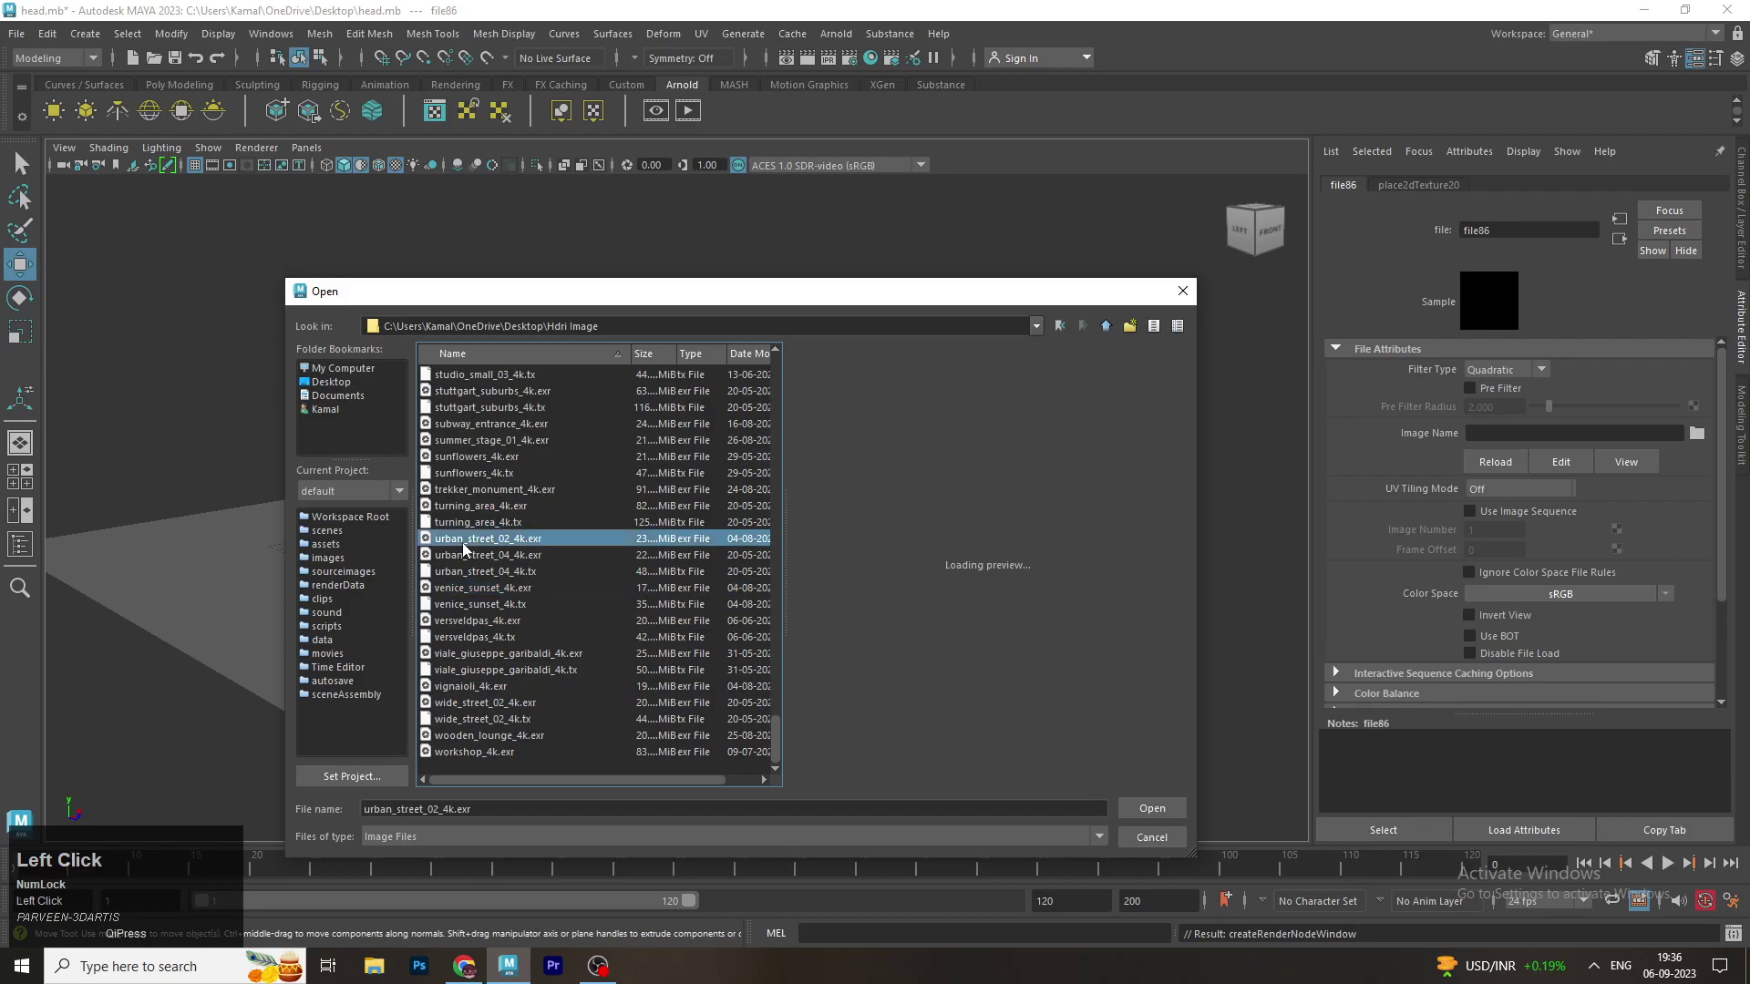
key(h)
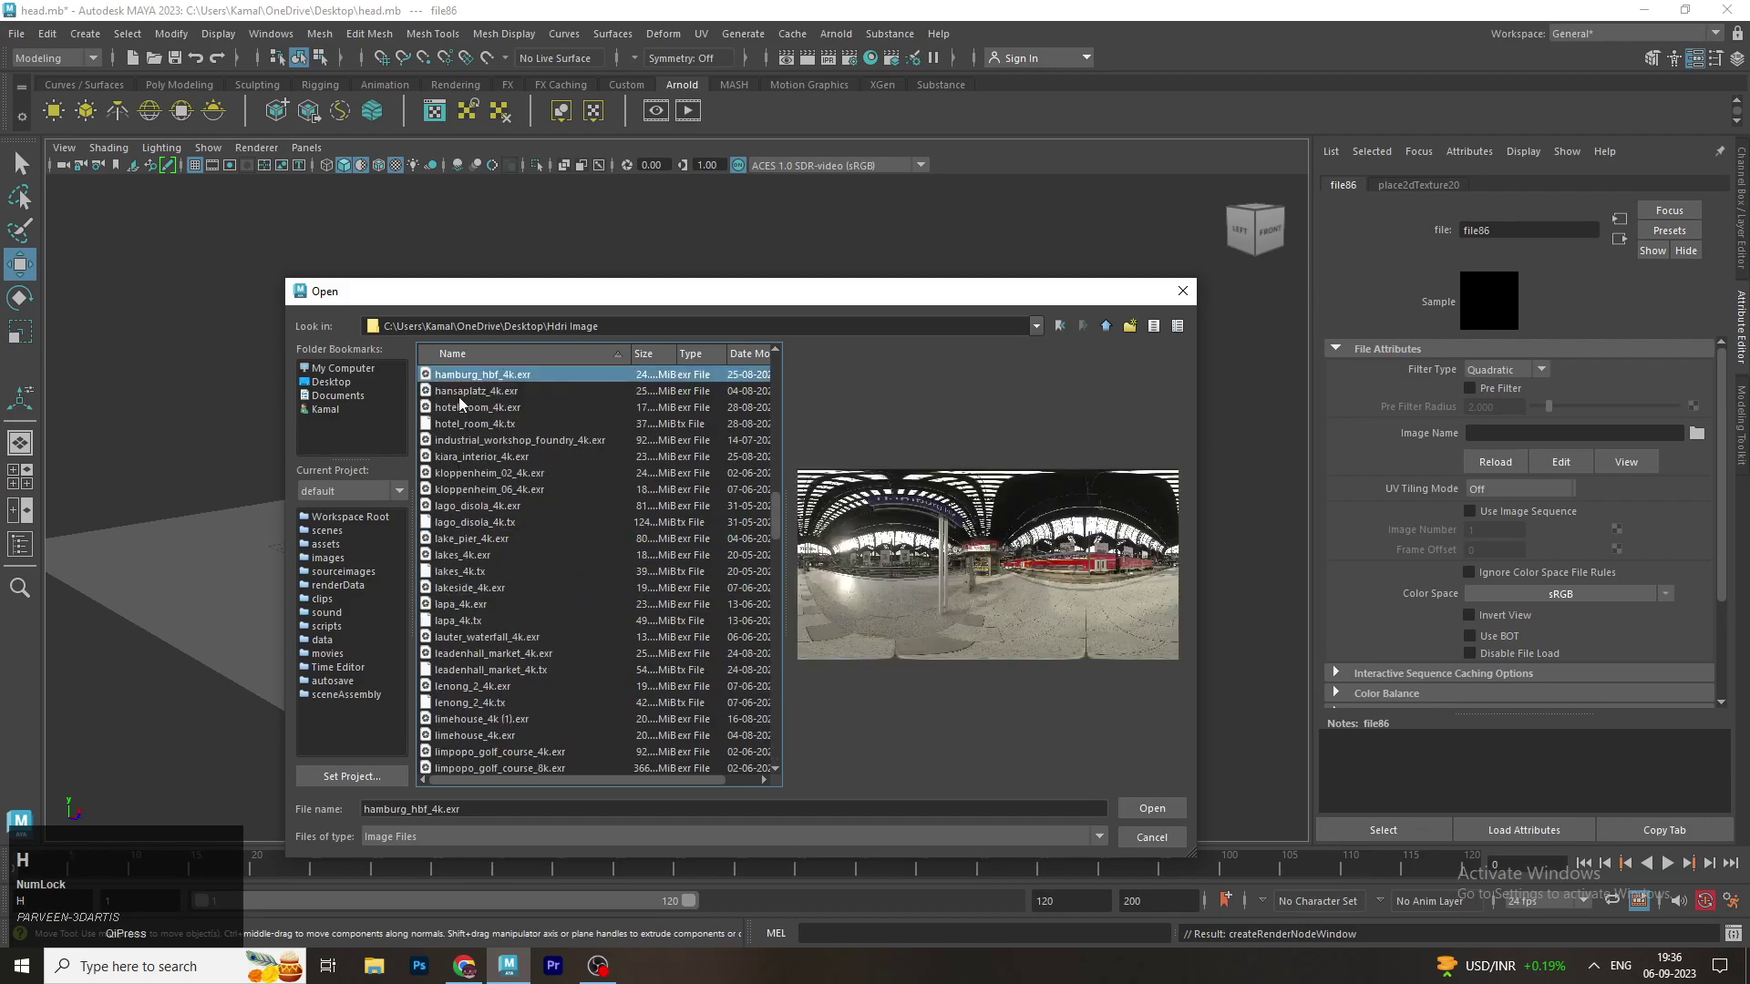
click(467, 399)
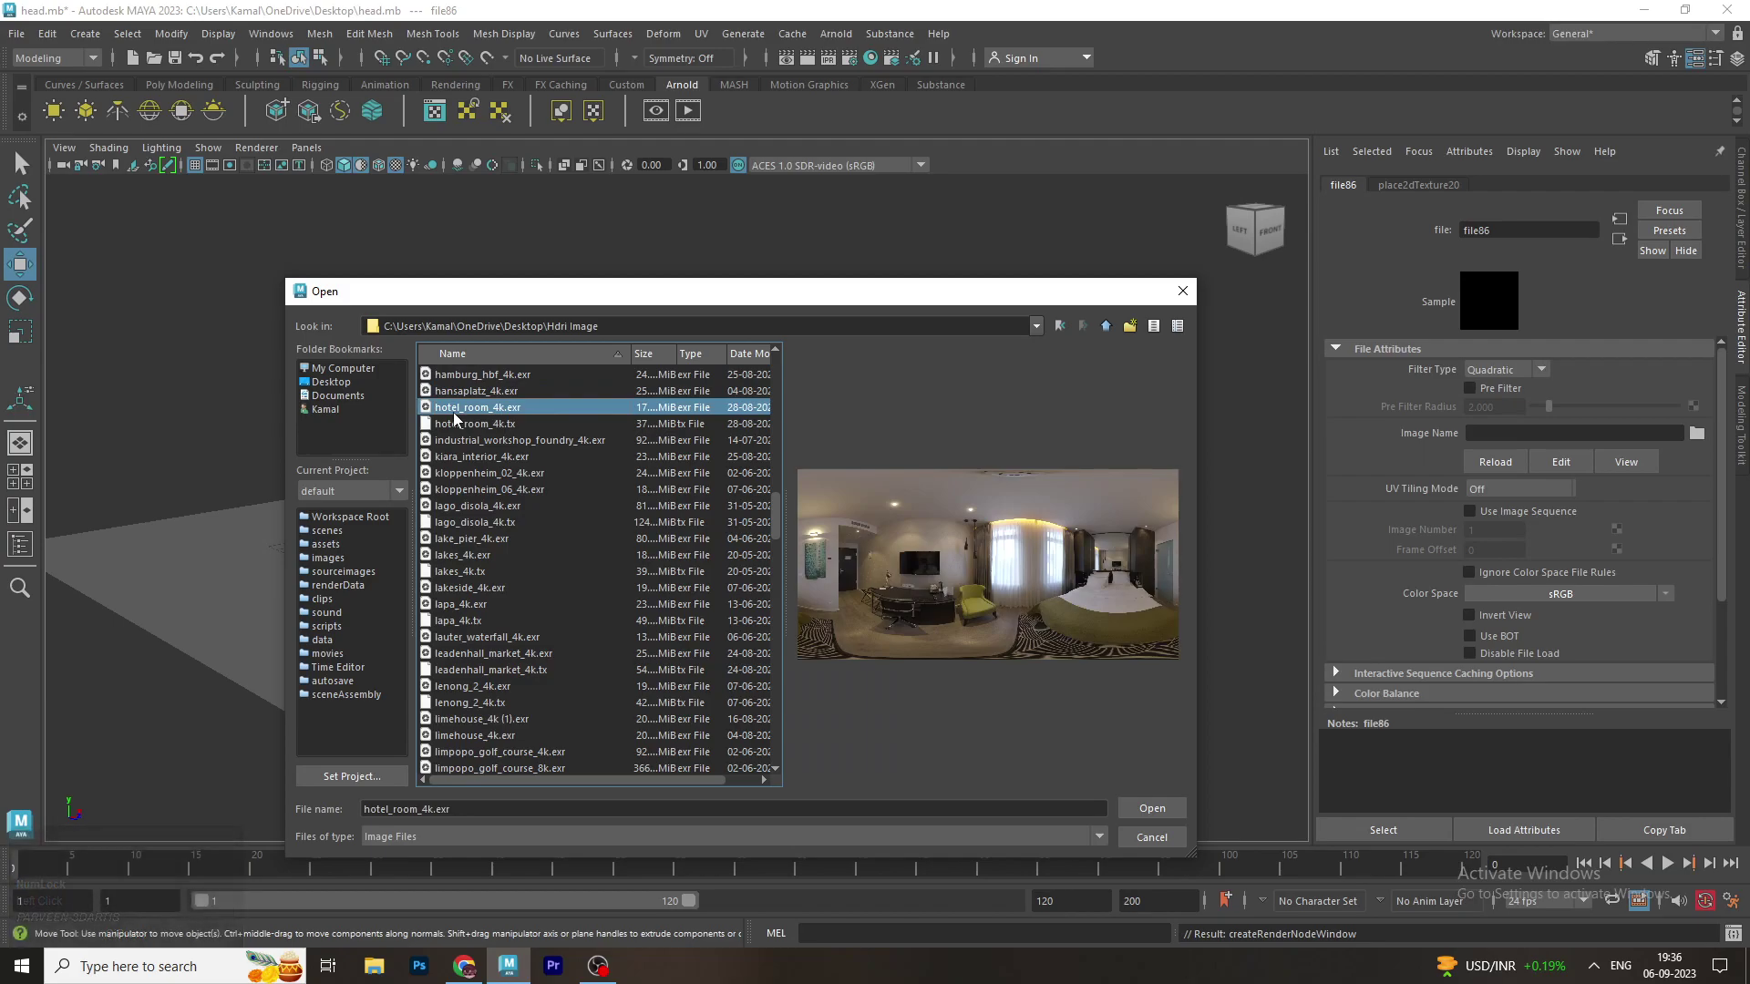
click(460, 445)
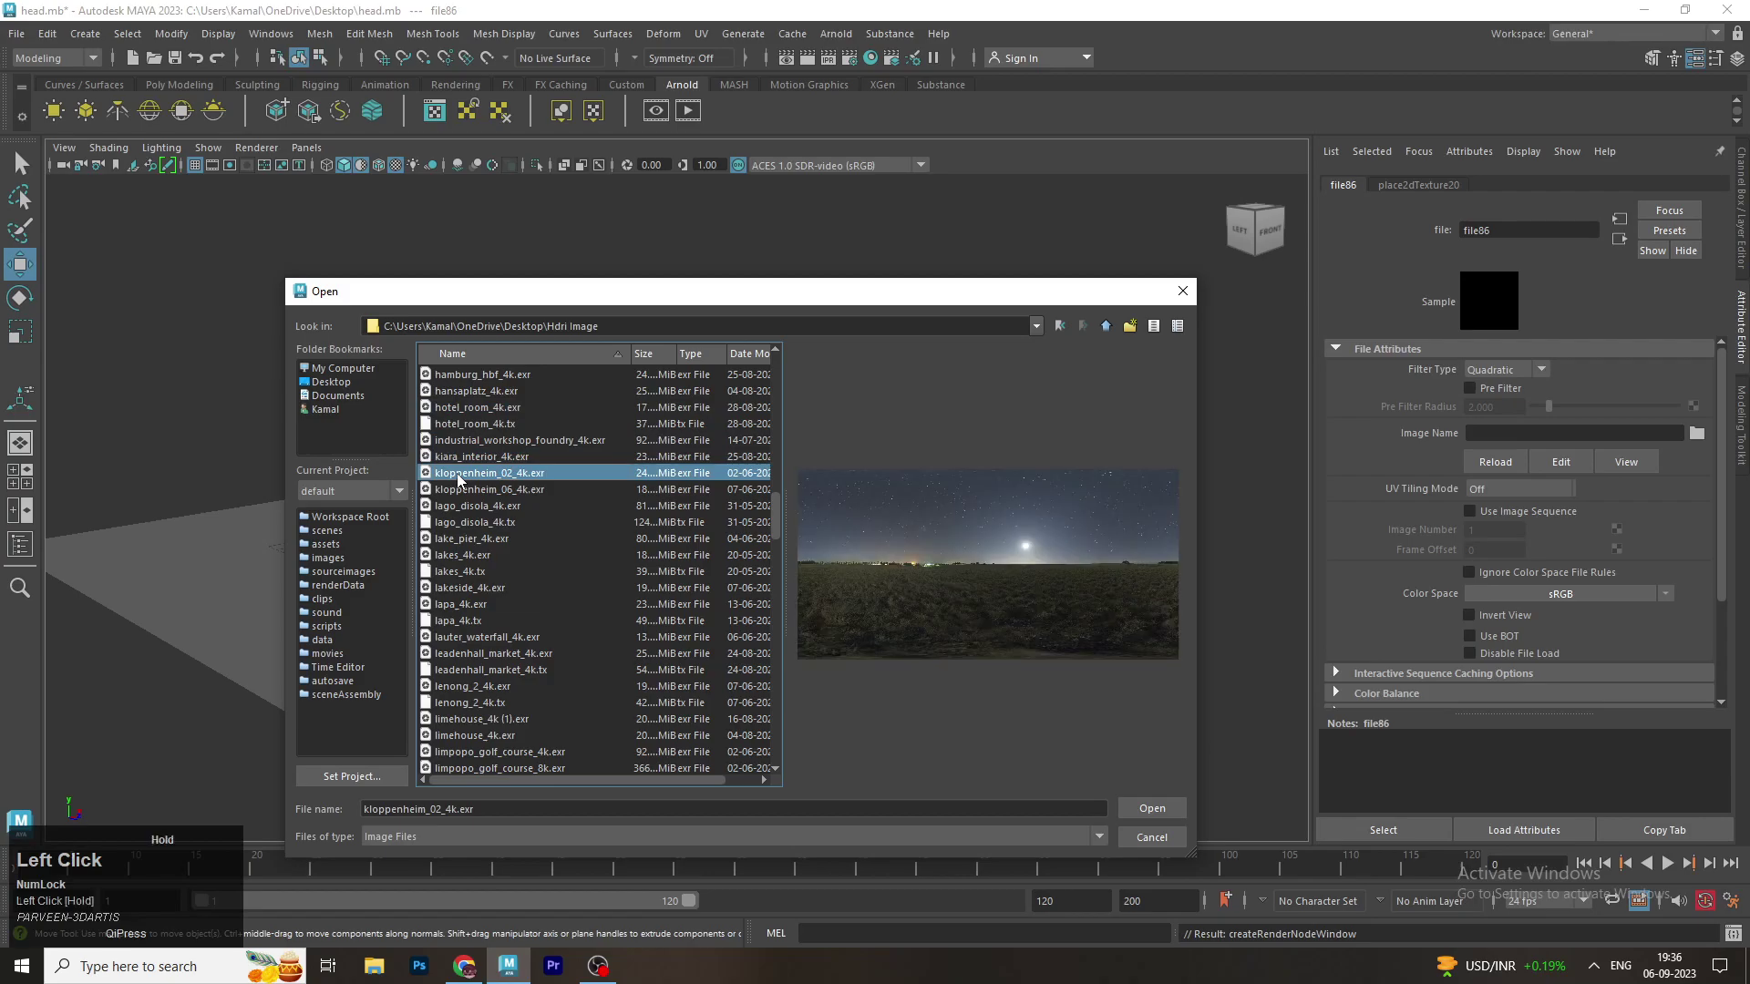
Preview the stadium HDRI, then select and load reading_room_4k.exr into the sky dome
key(g)
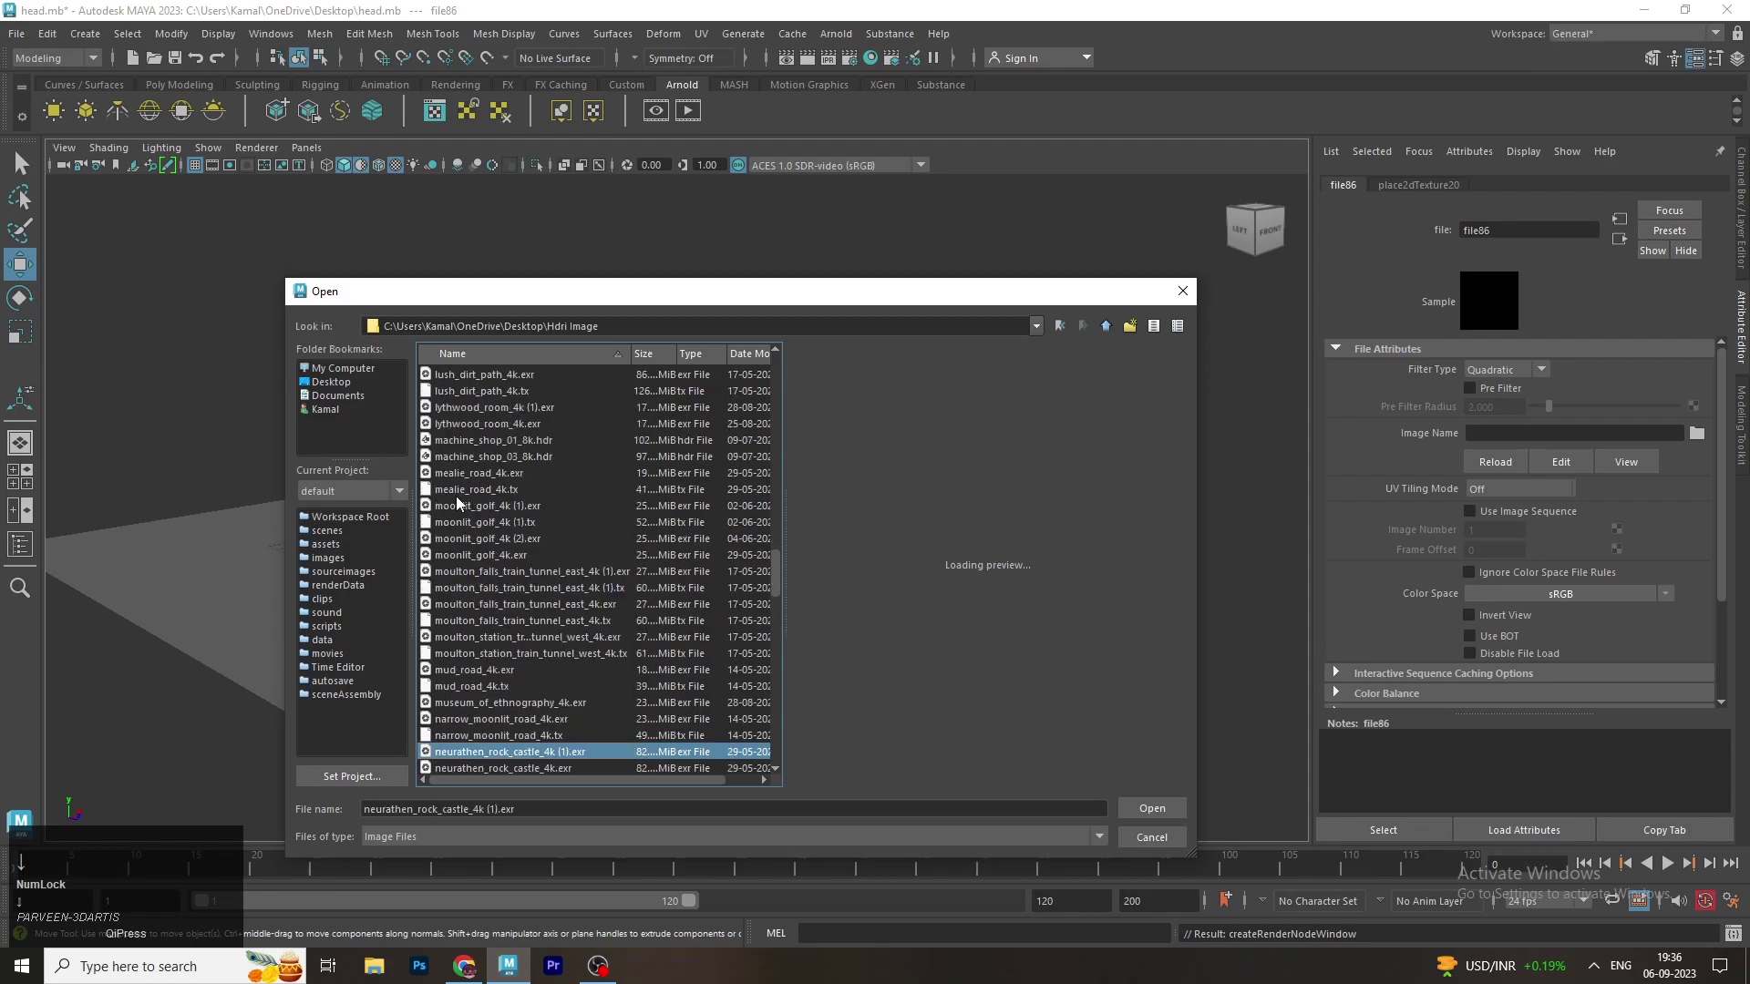
scroll(down, 3)
click(484, 608)
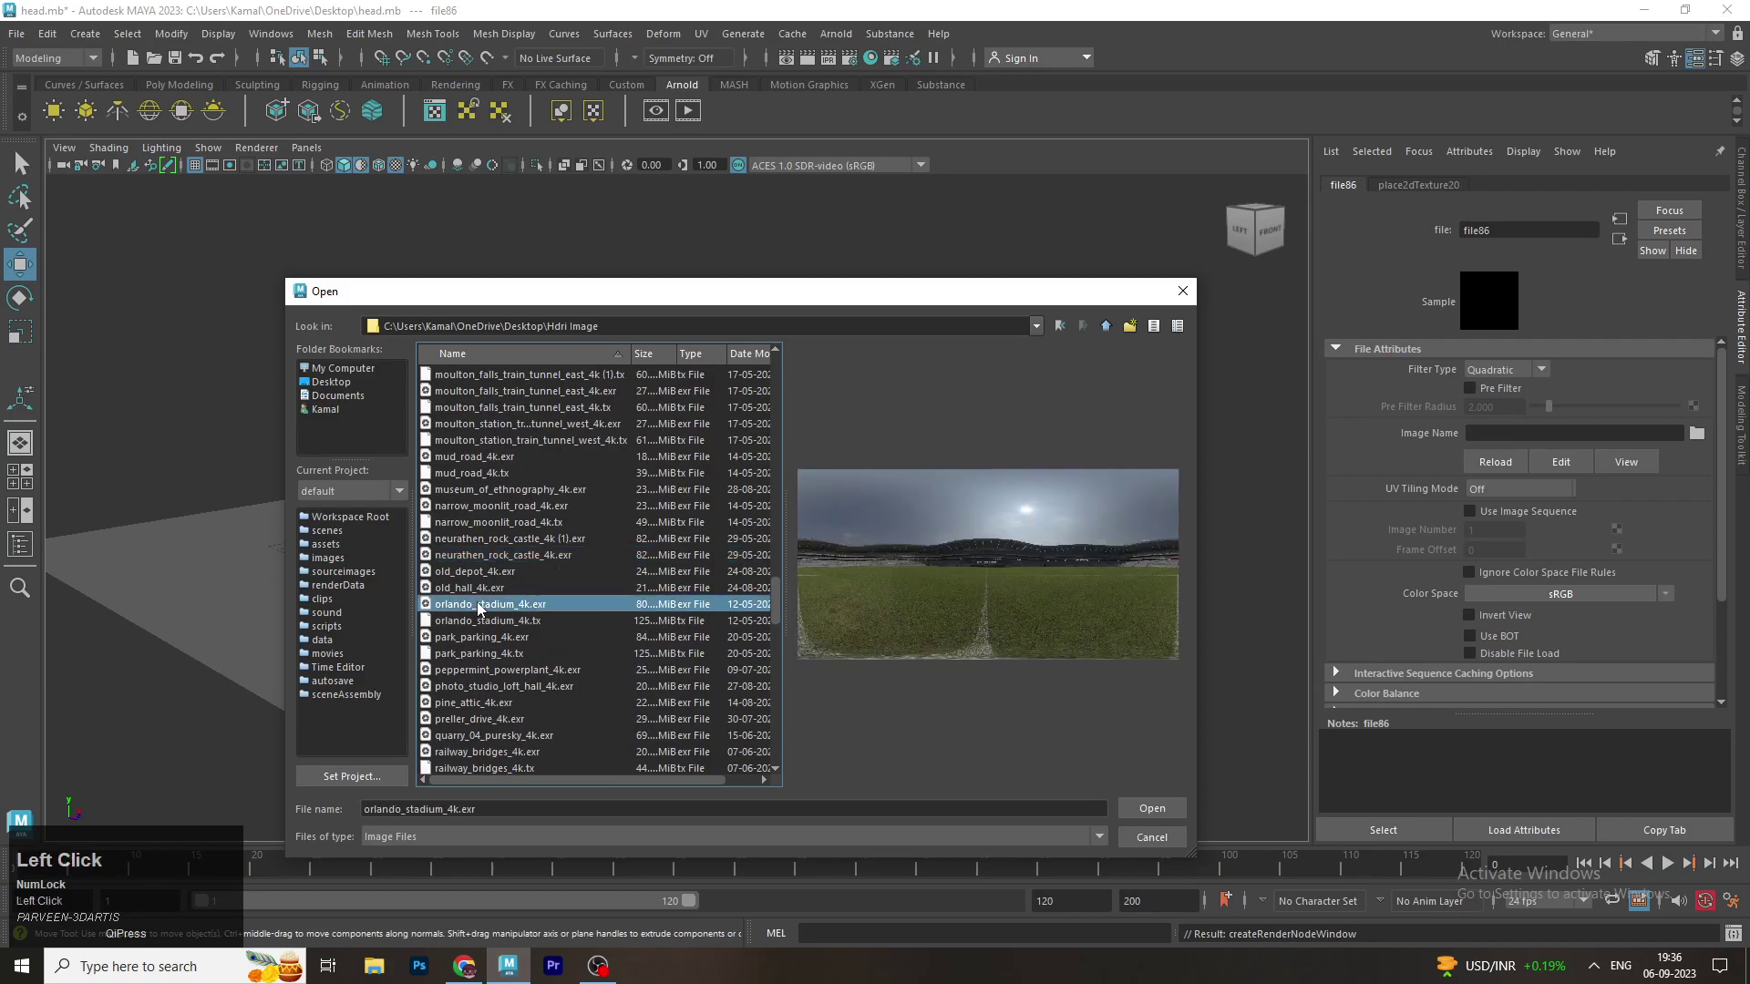
scroll(down, 3)
click(468, 577)
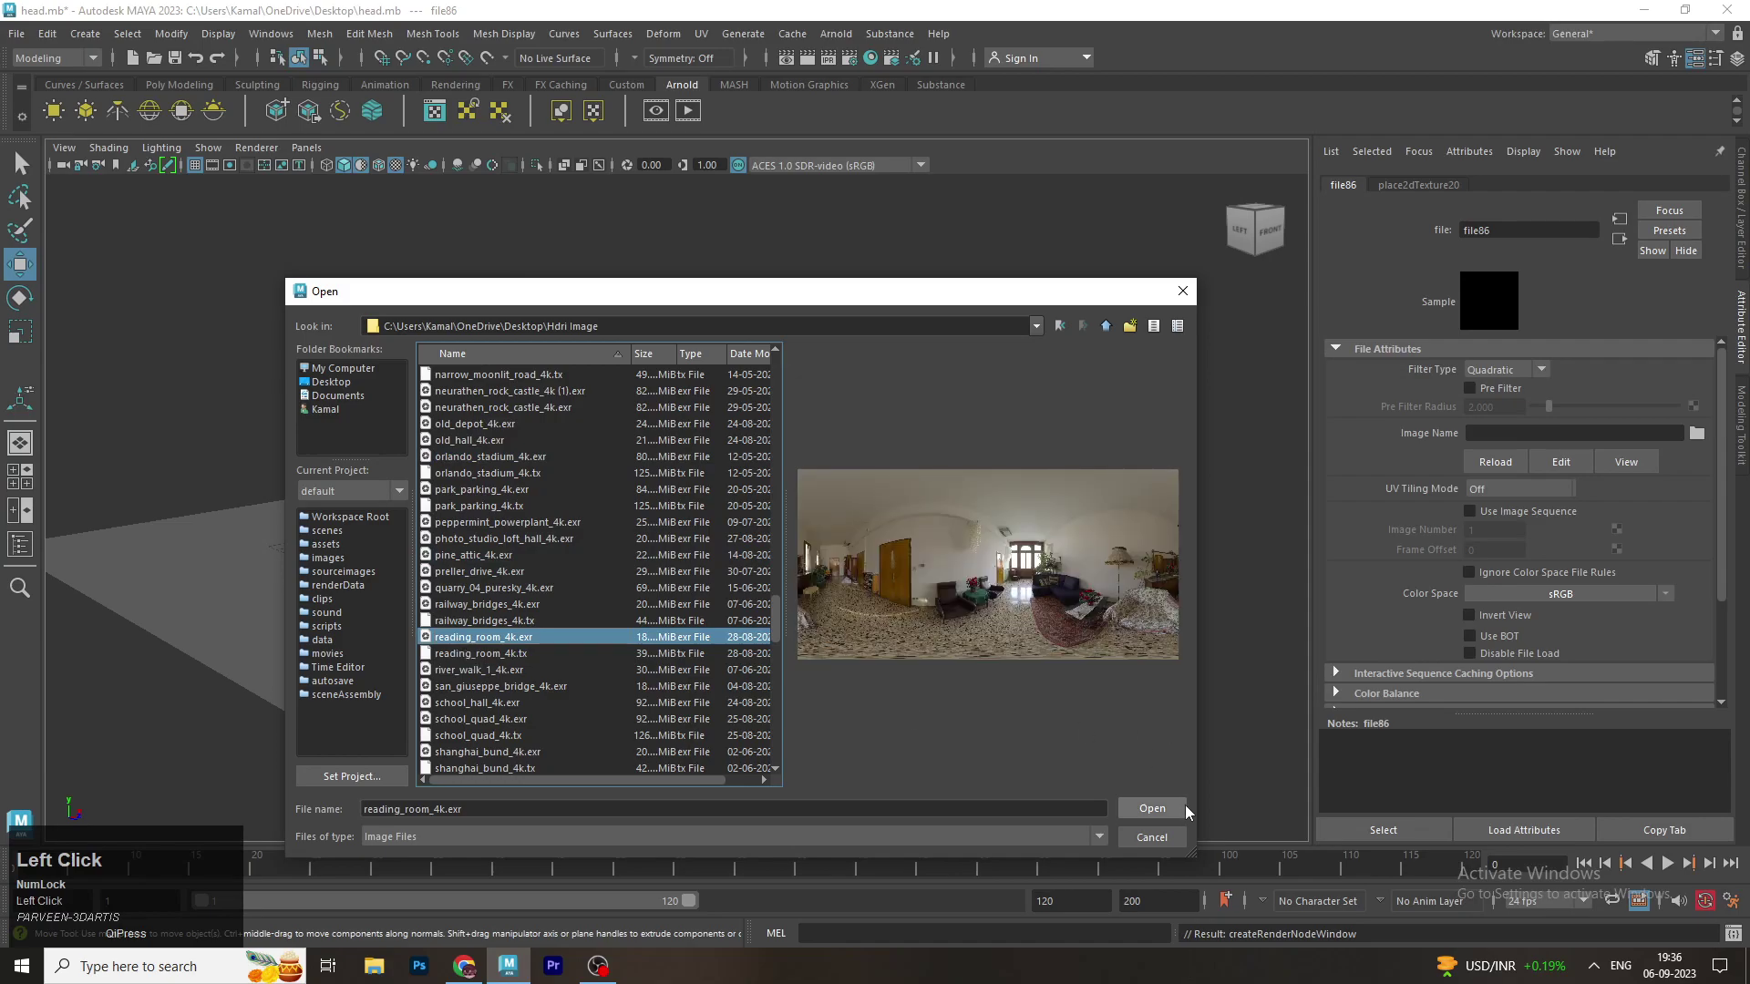
click(1174, 815)
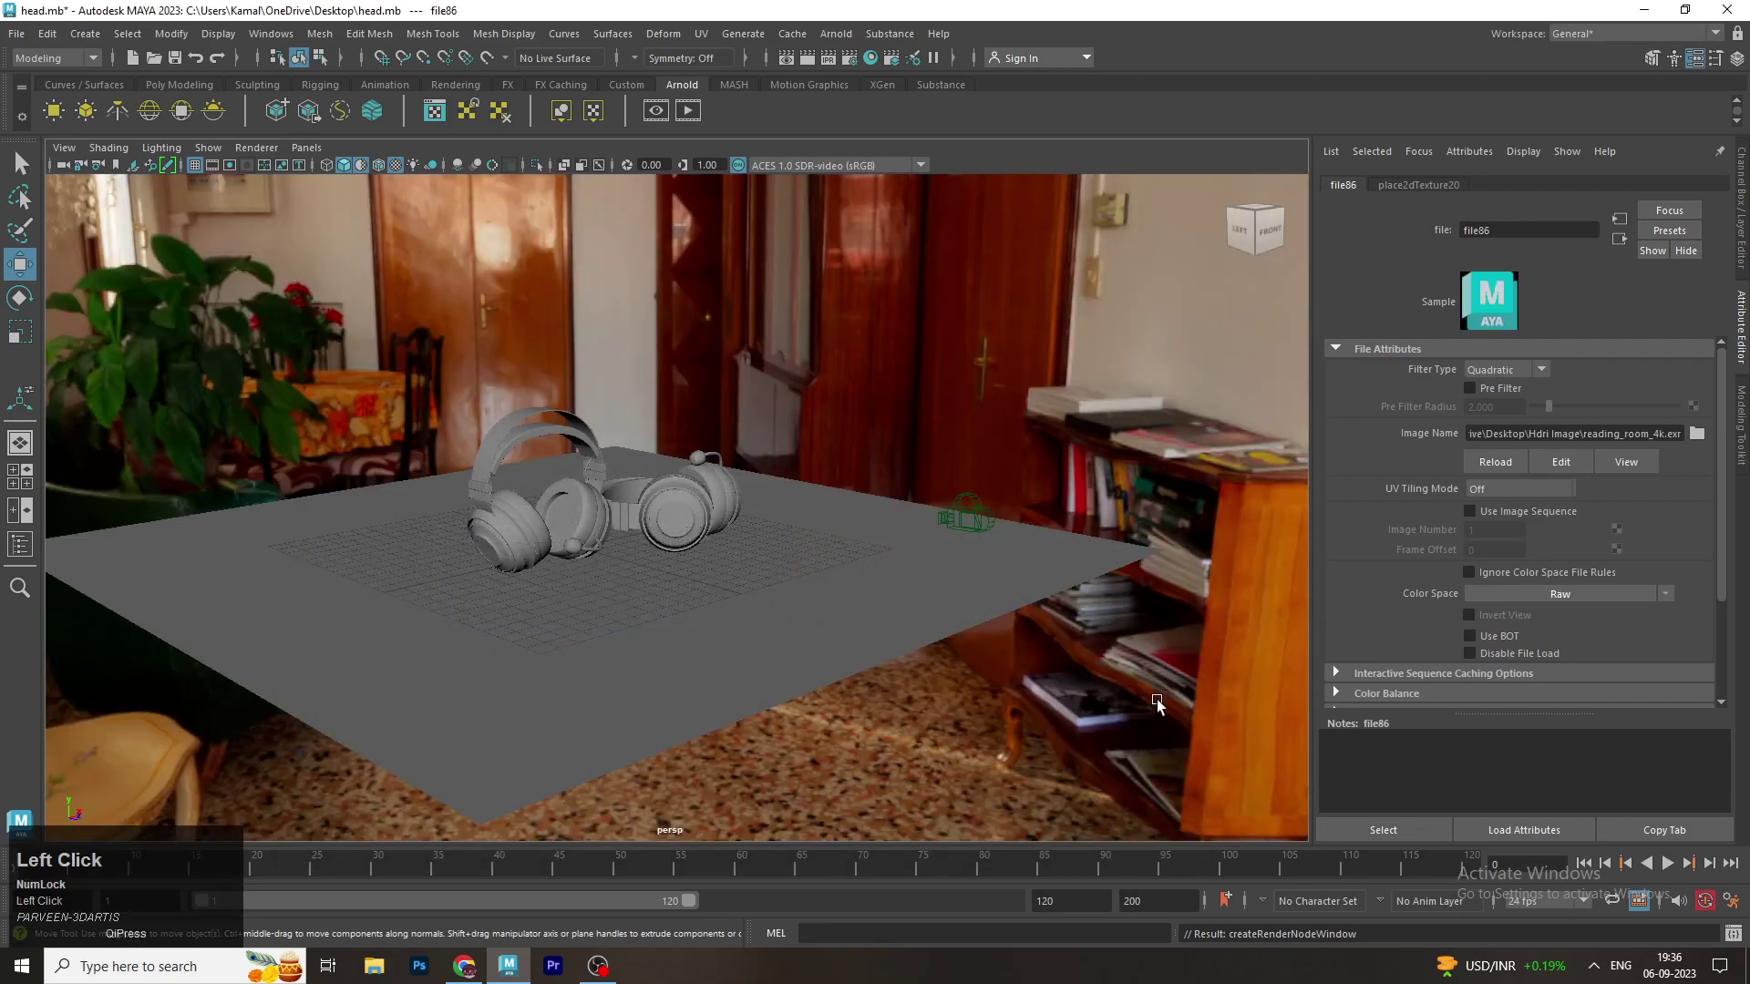
Preview the persp render under the reading room HDRI in a side-by-side layout, then expand one view
key(space)
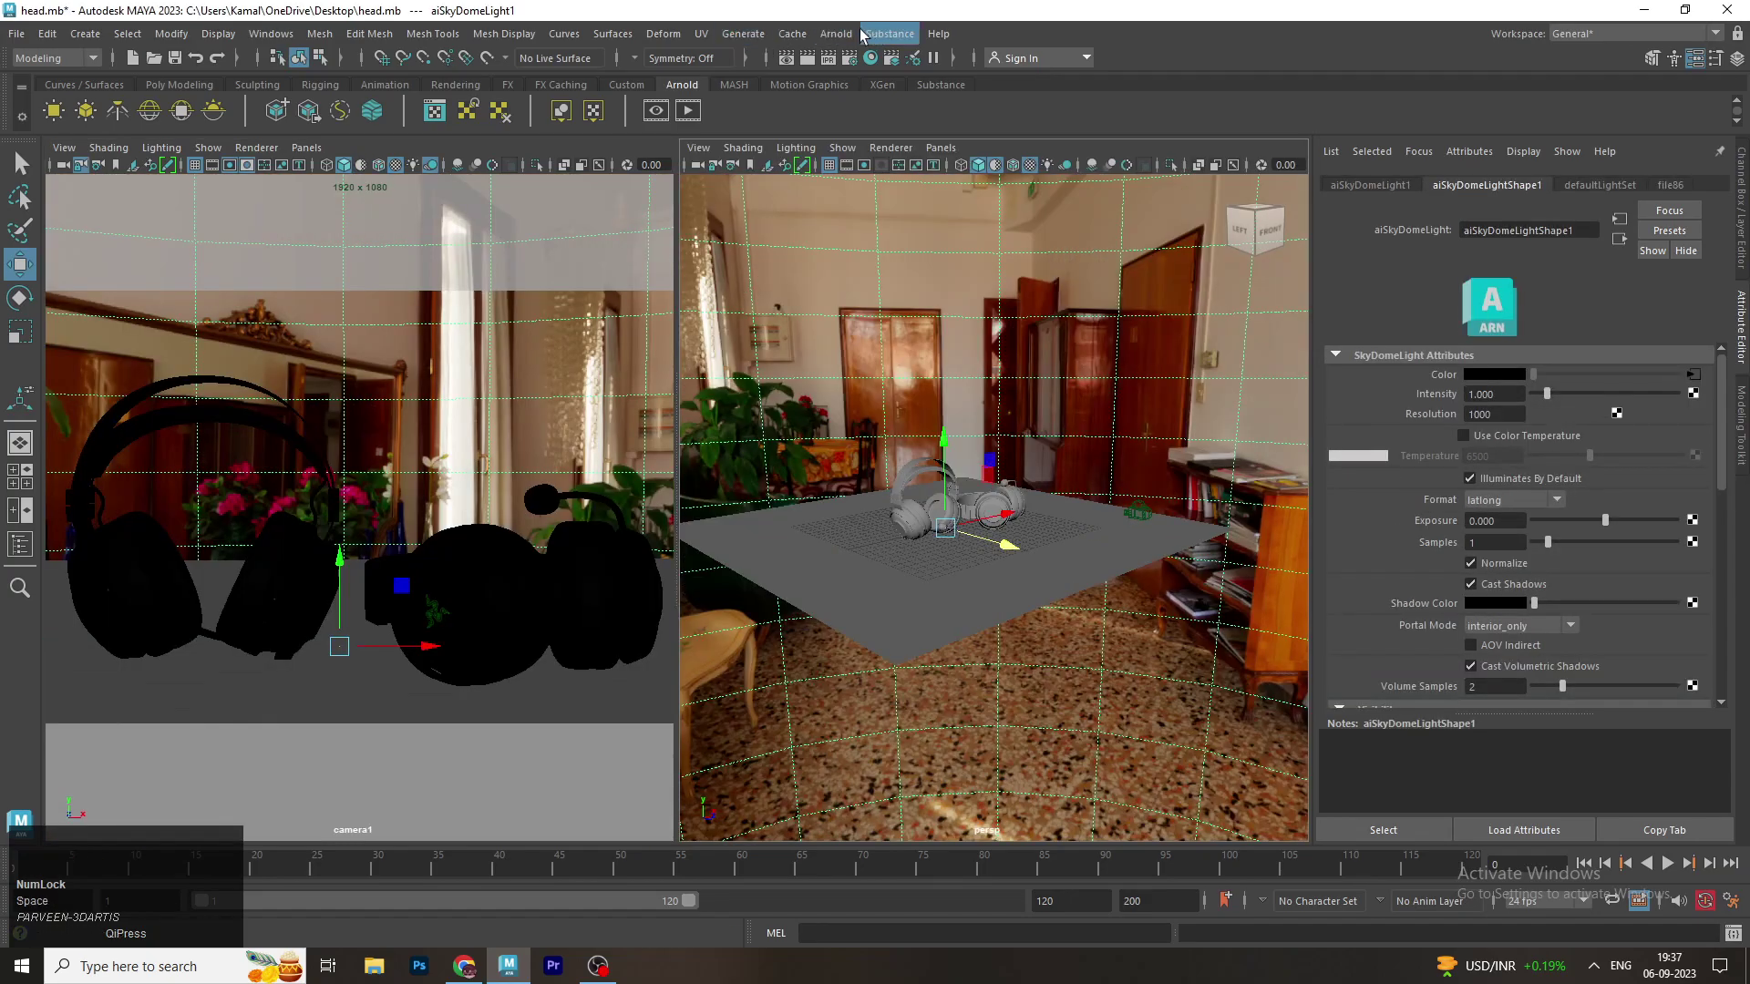
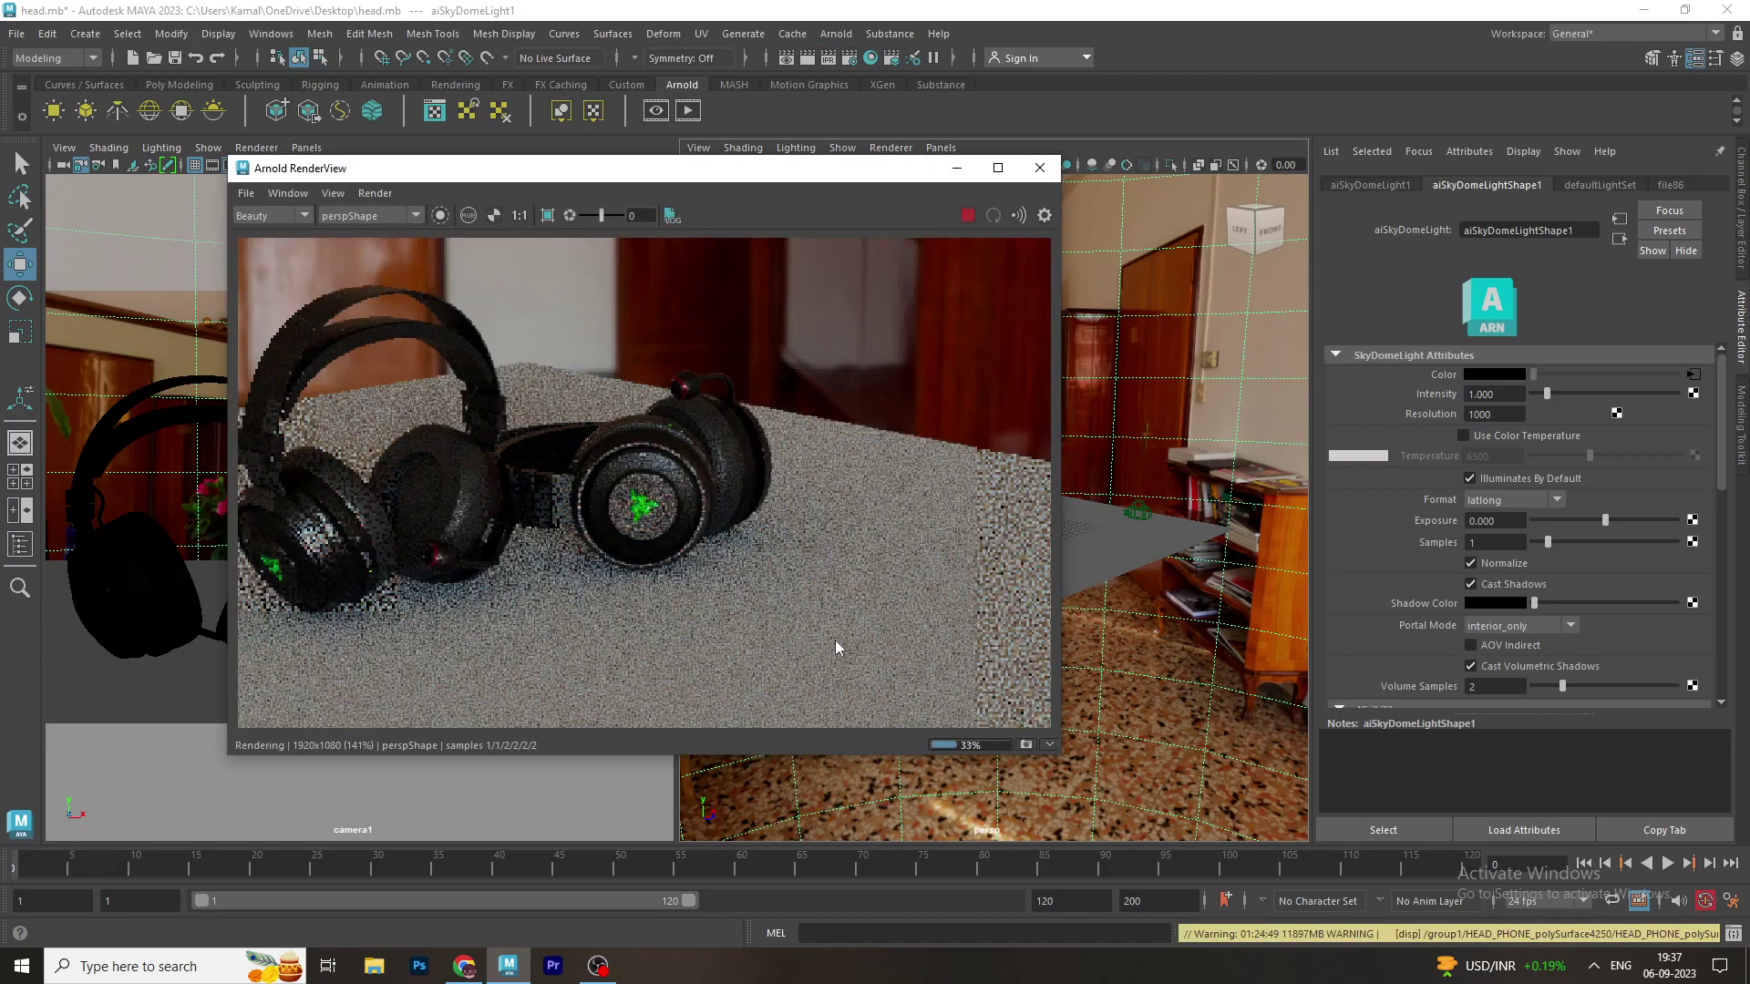
scroll(down, 3)
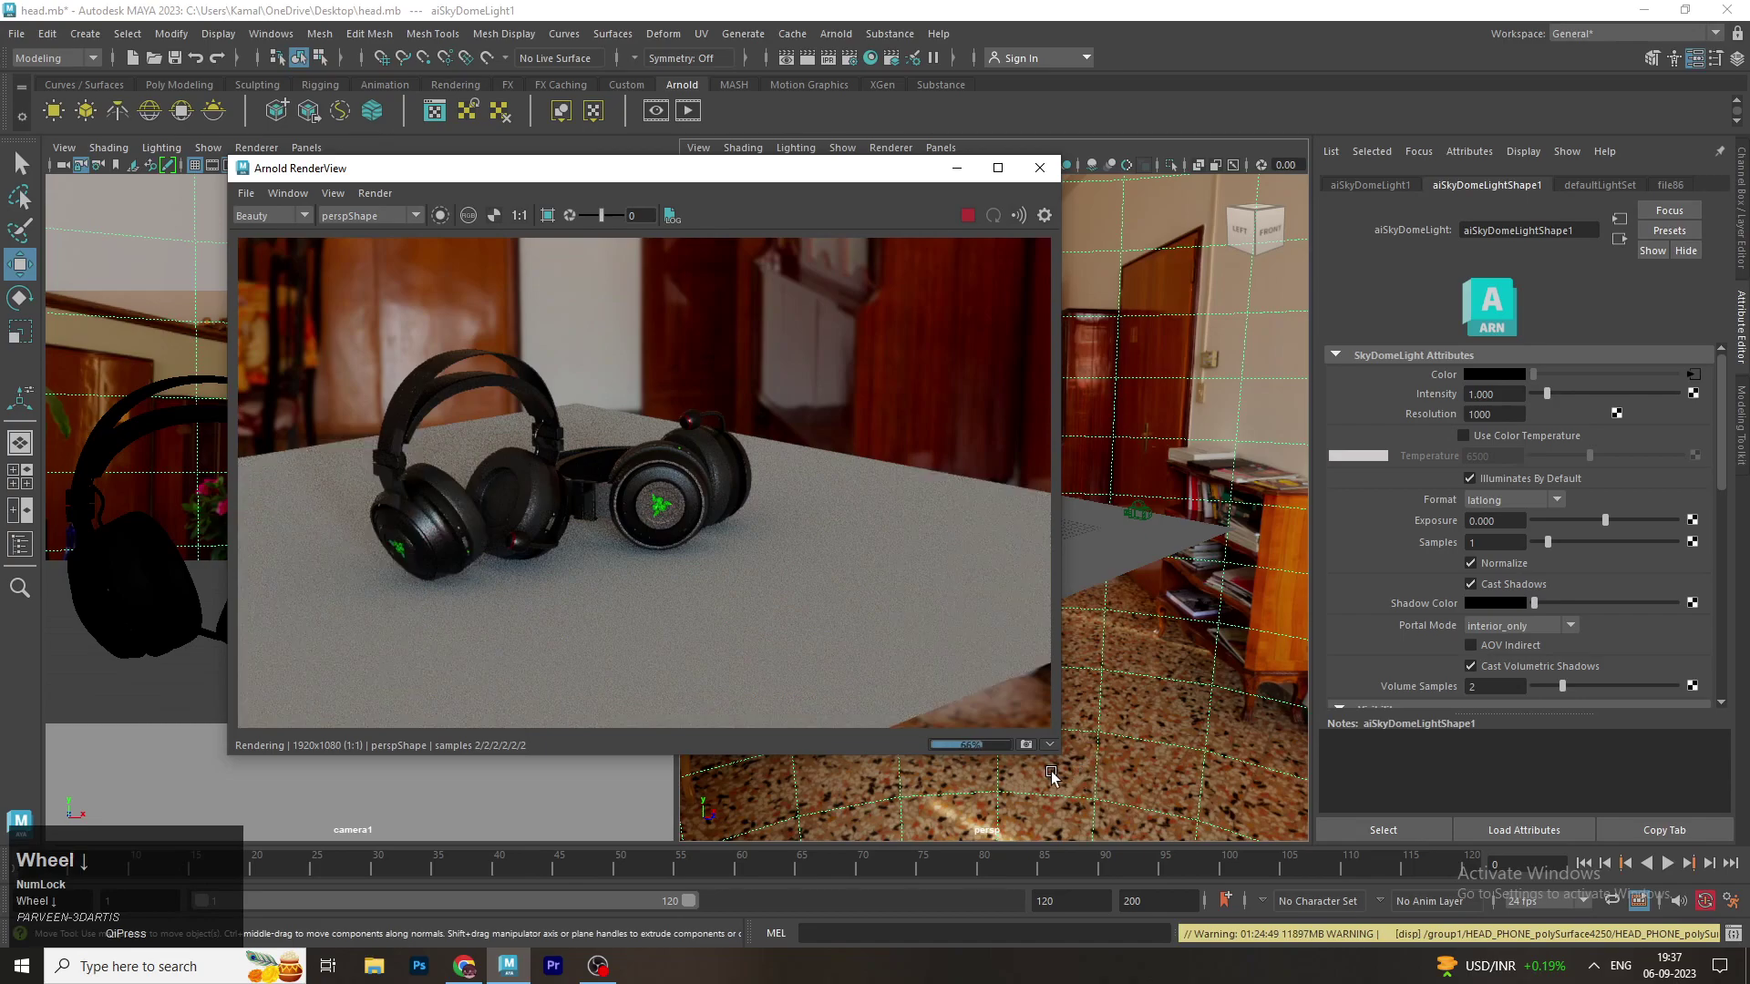
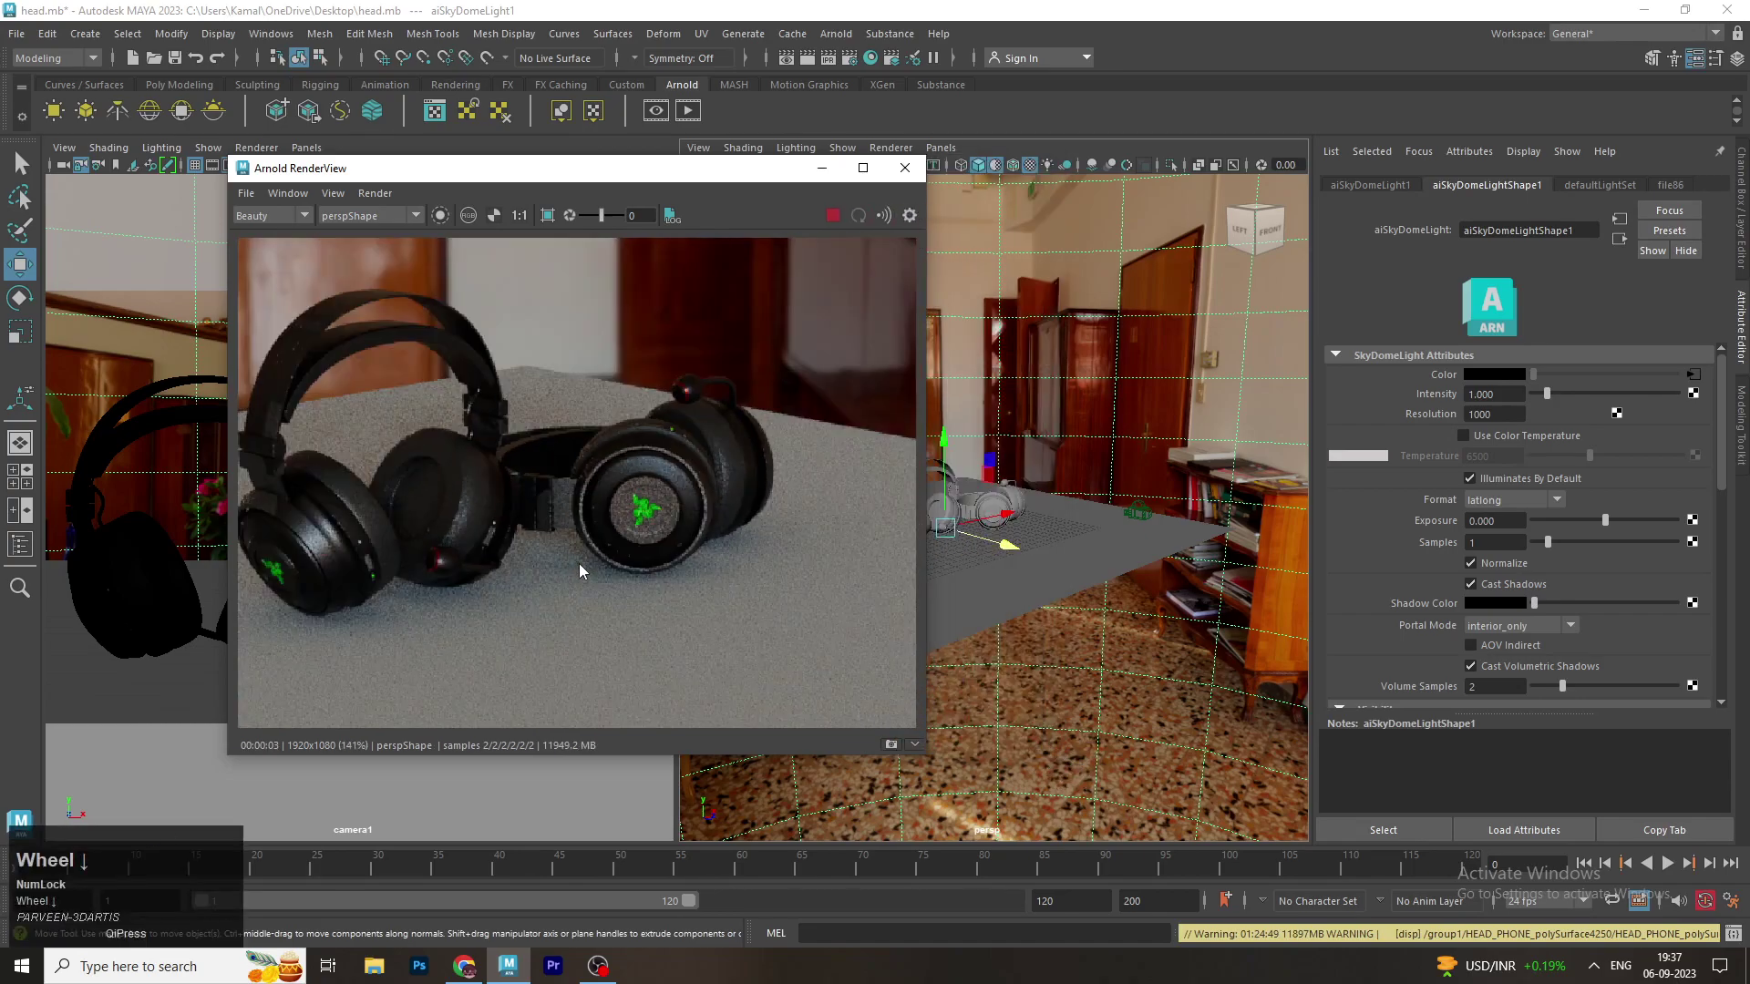
drag(1180, 527, 1292, 245)
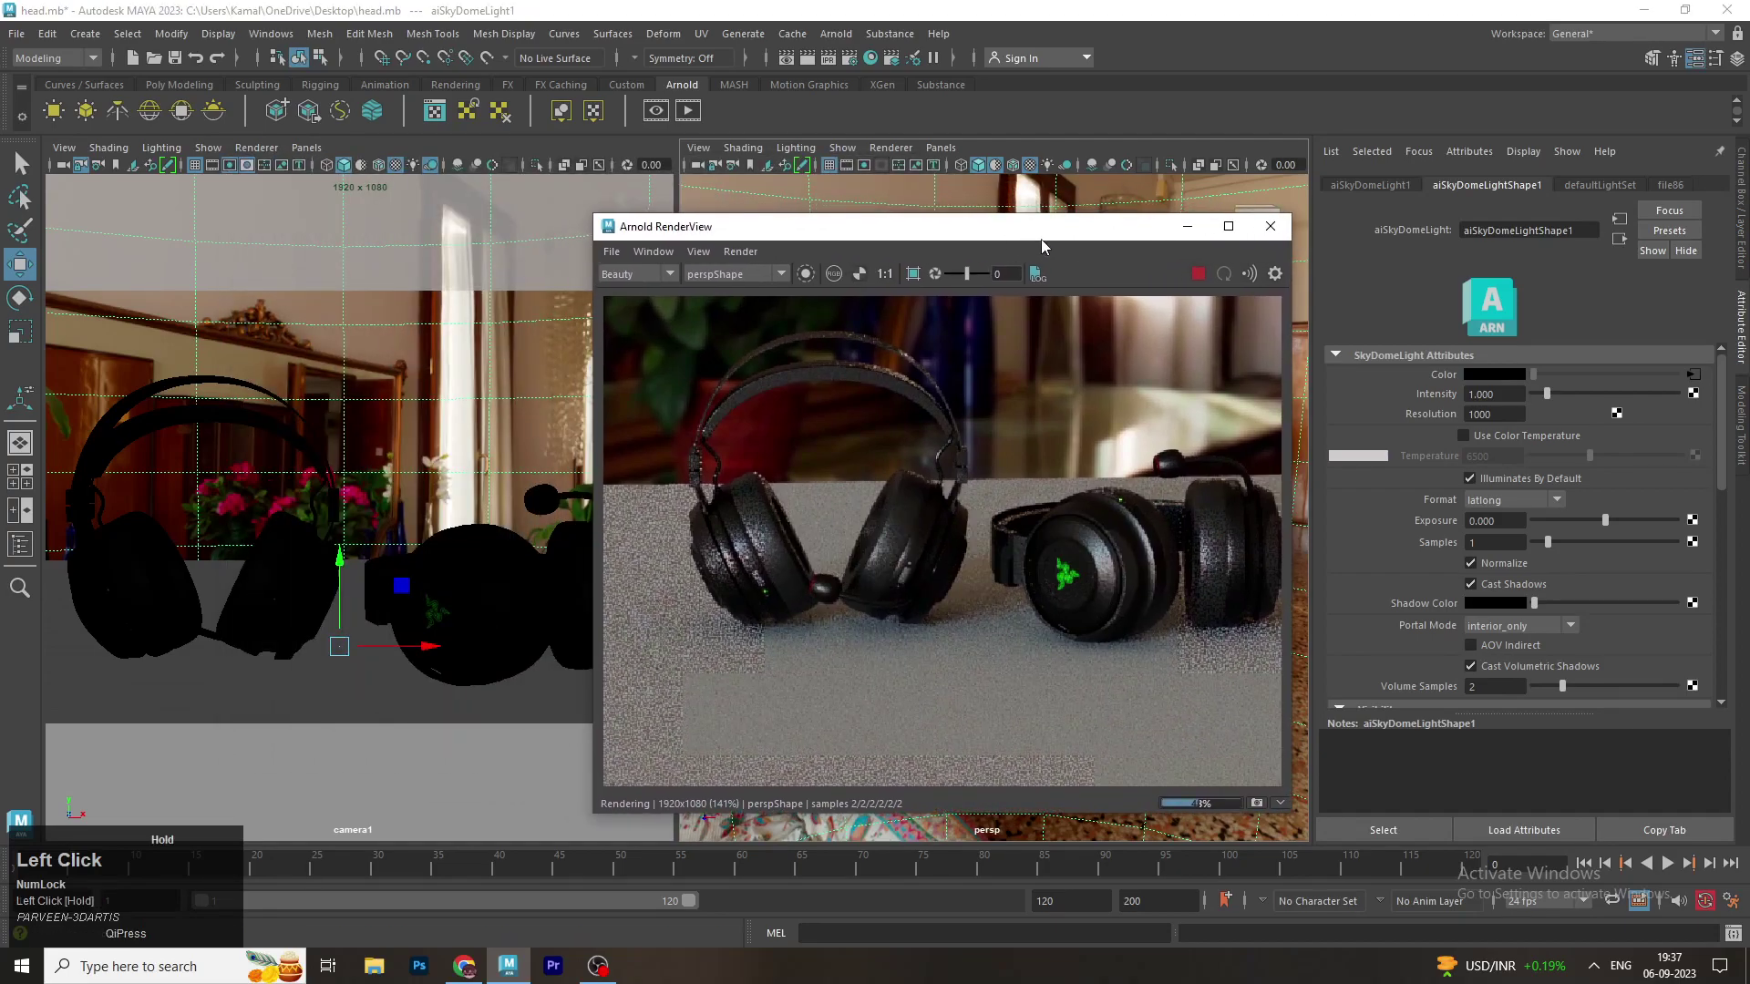
key(space)
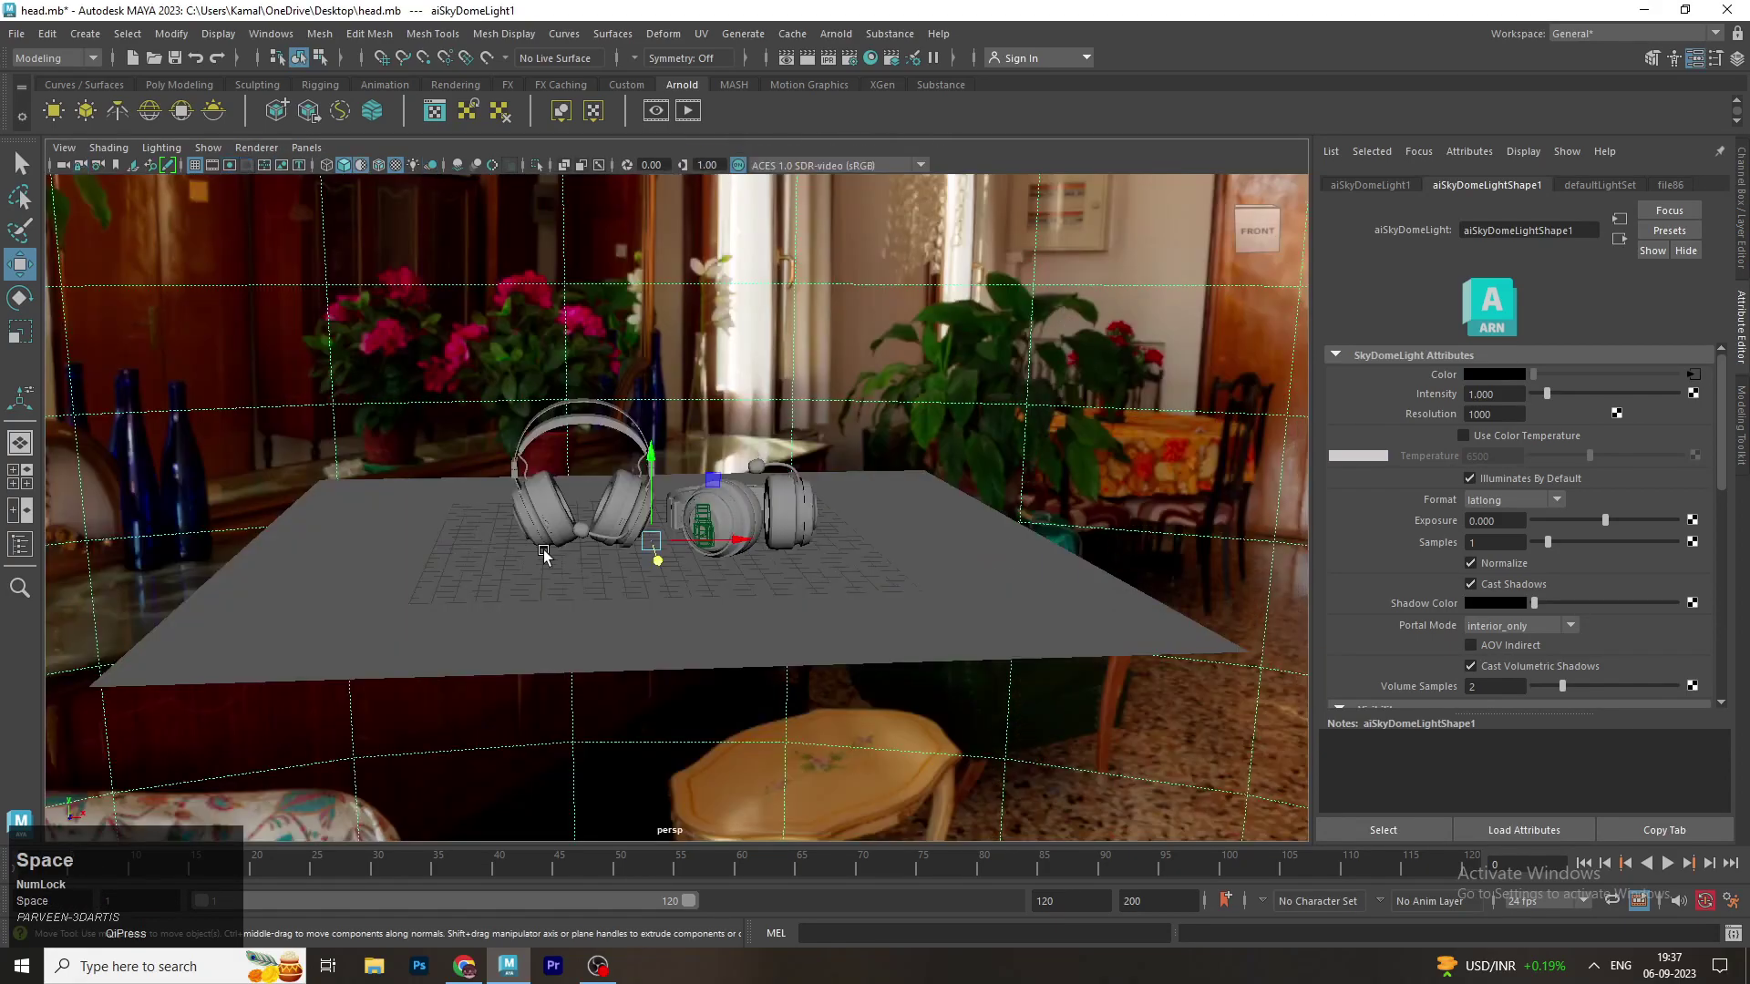
Render the headphones from cameraShape1 in Arnold RenderView and inspect the image
click(855, 42)
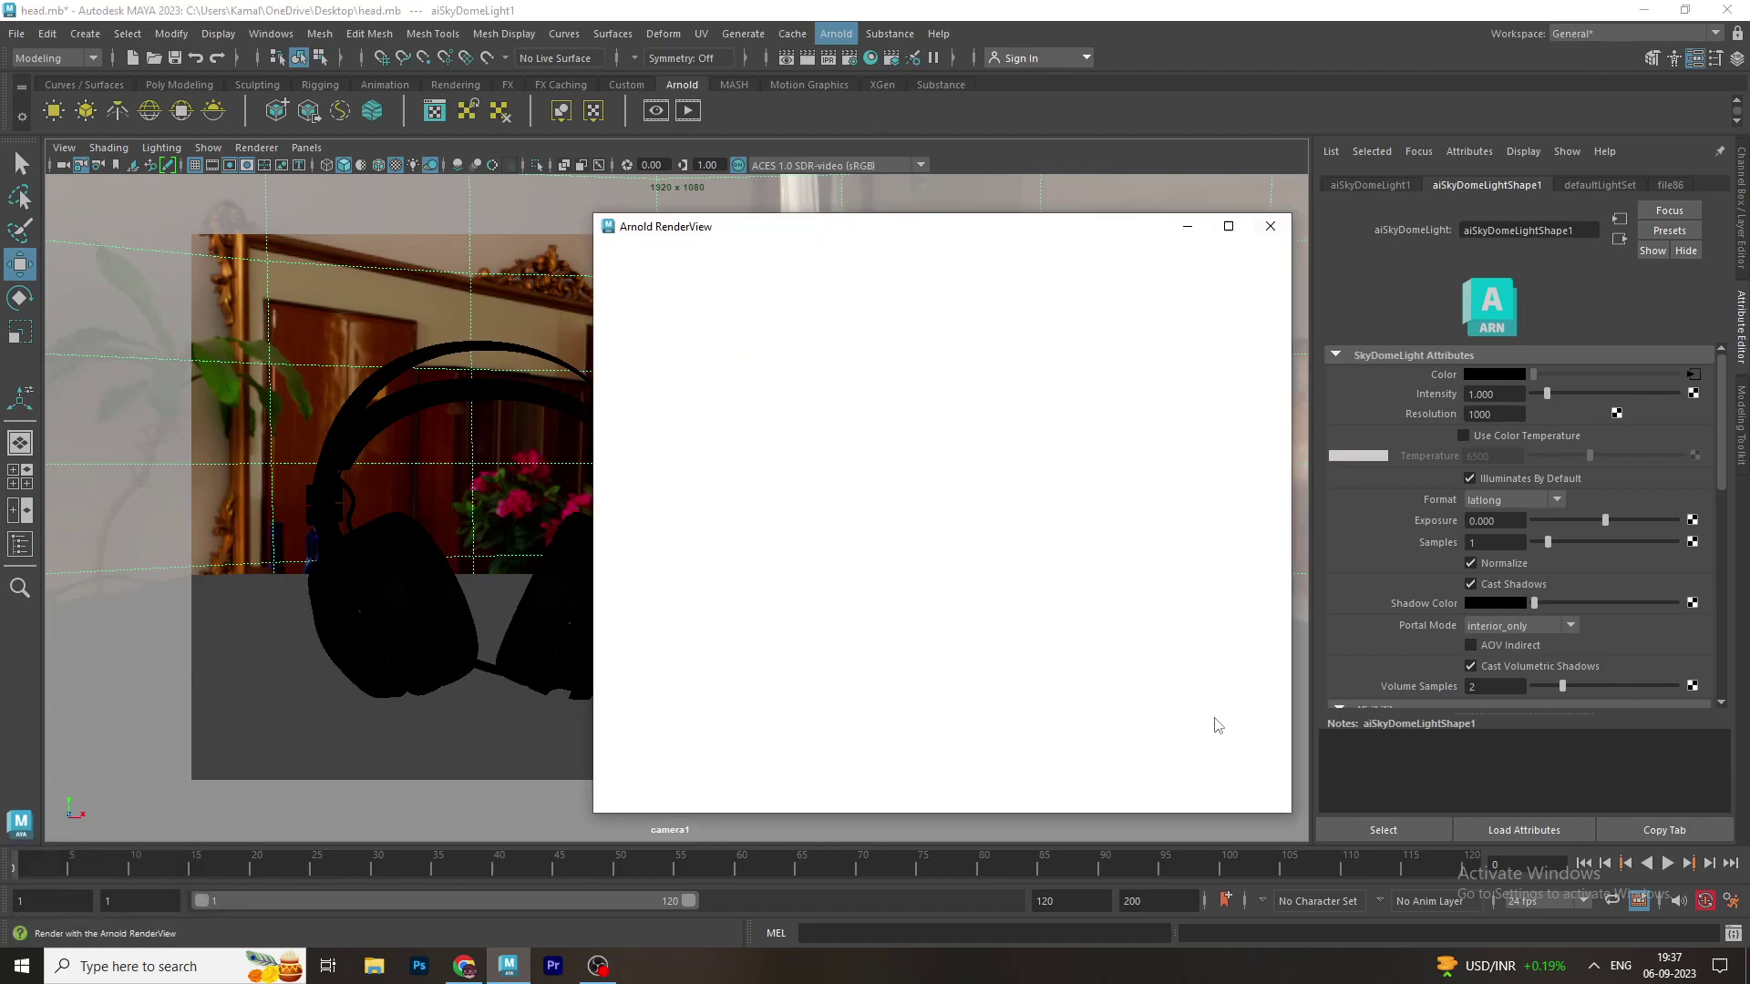
scroll(down, 3)
middle_click(1142, 536)
scroll(up, 3)
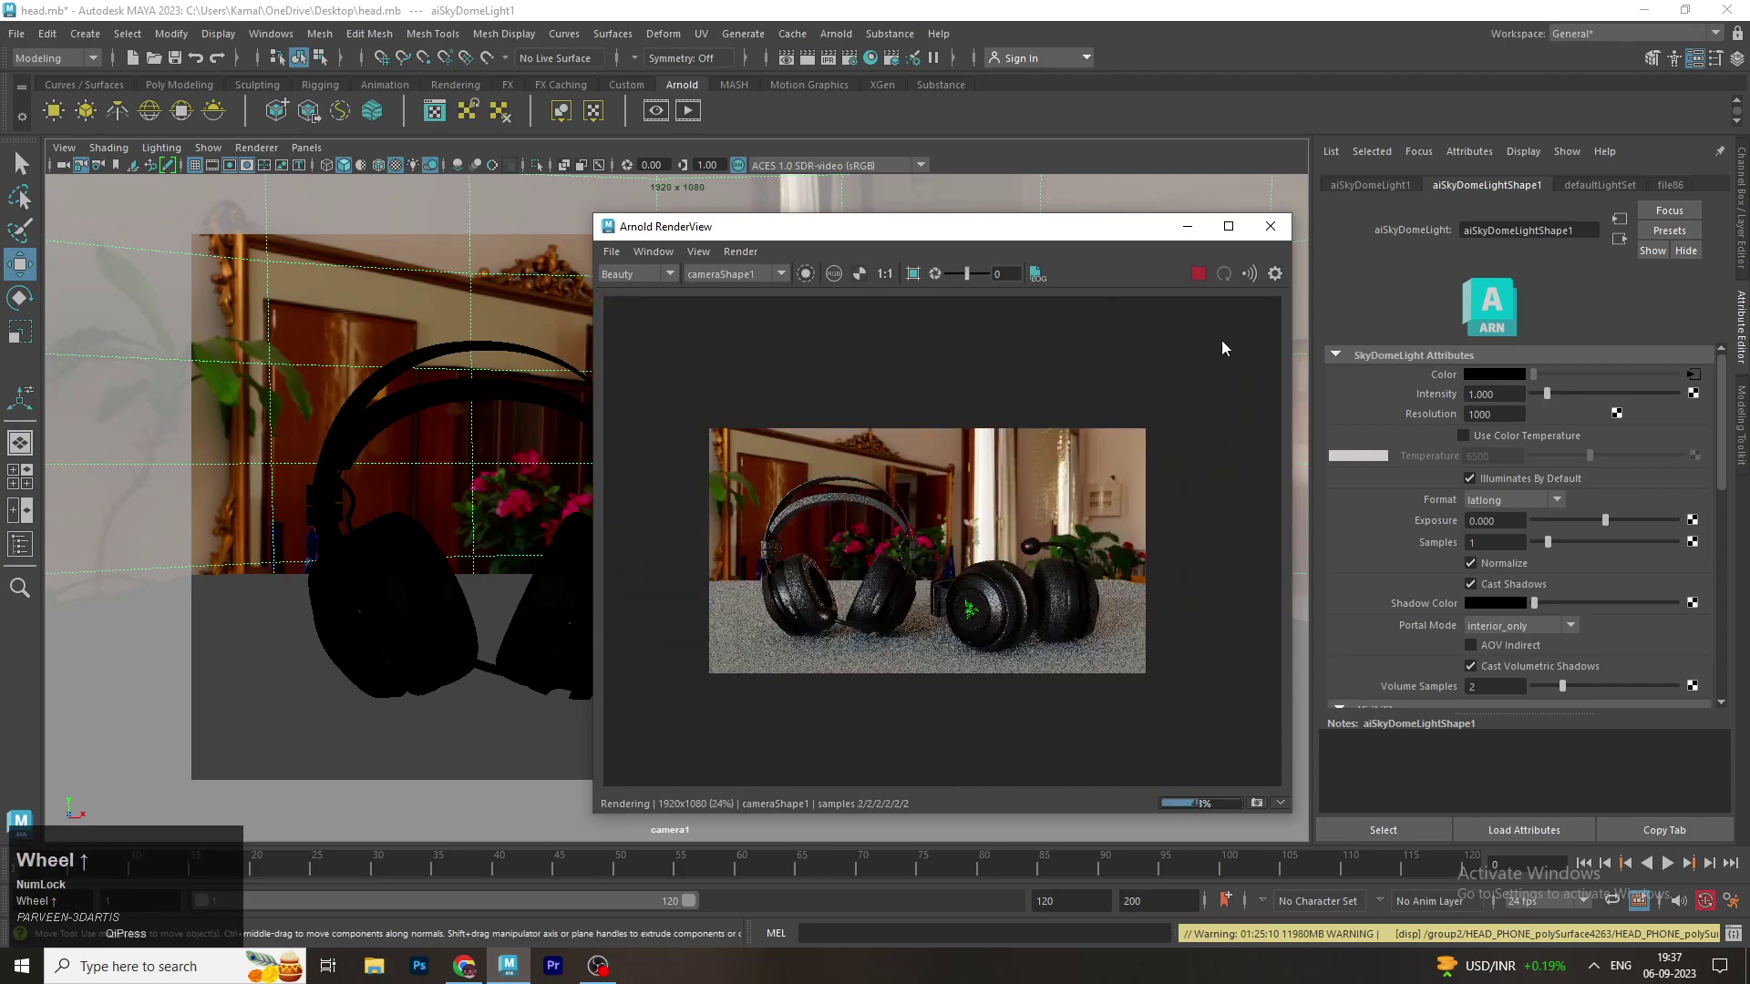
click(1202, 279)
Return to the two-view layout and select the ground plane
key(space)
scroll(up, 3)
click(869, 596)
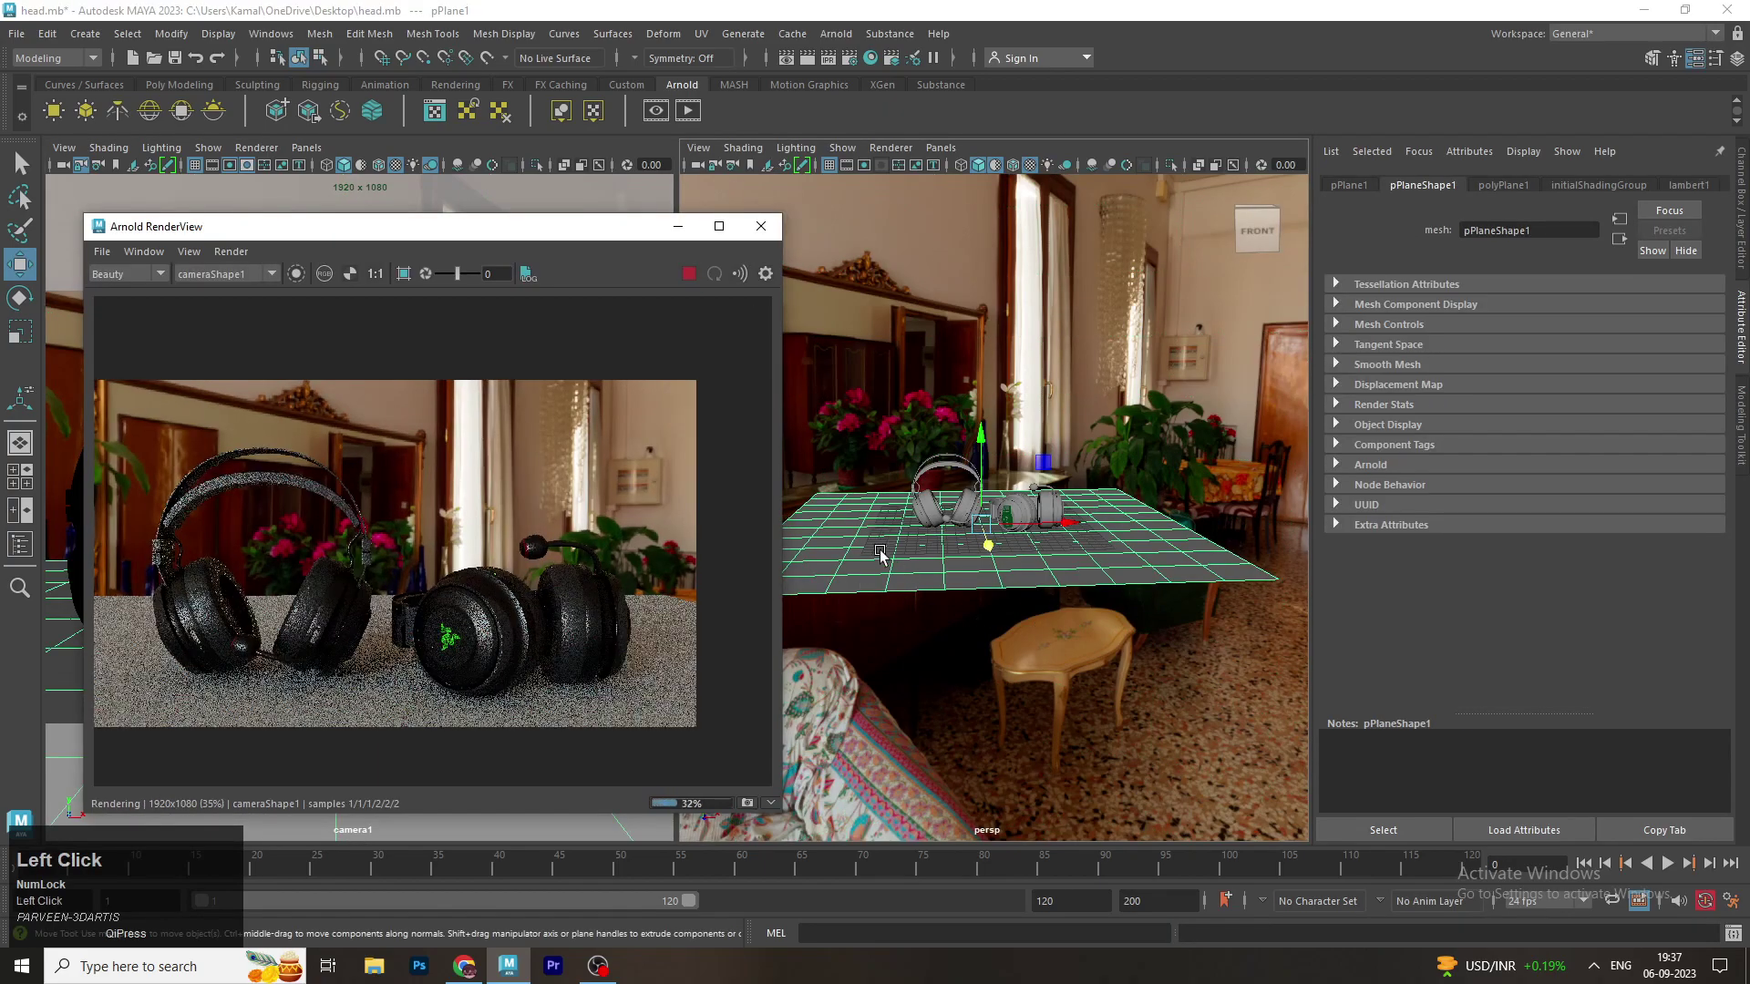
Bring up material choices for the plane, then select the sky dome and switch to the Rotate tool
drag(886, 555, 651, 476)
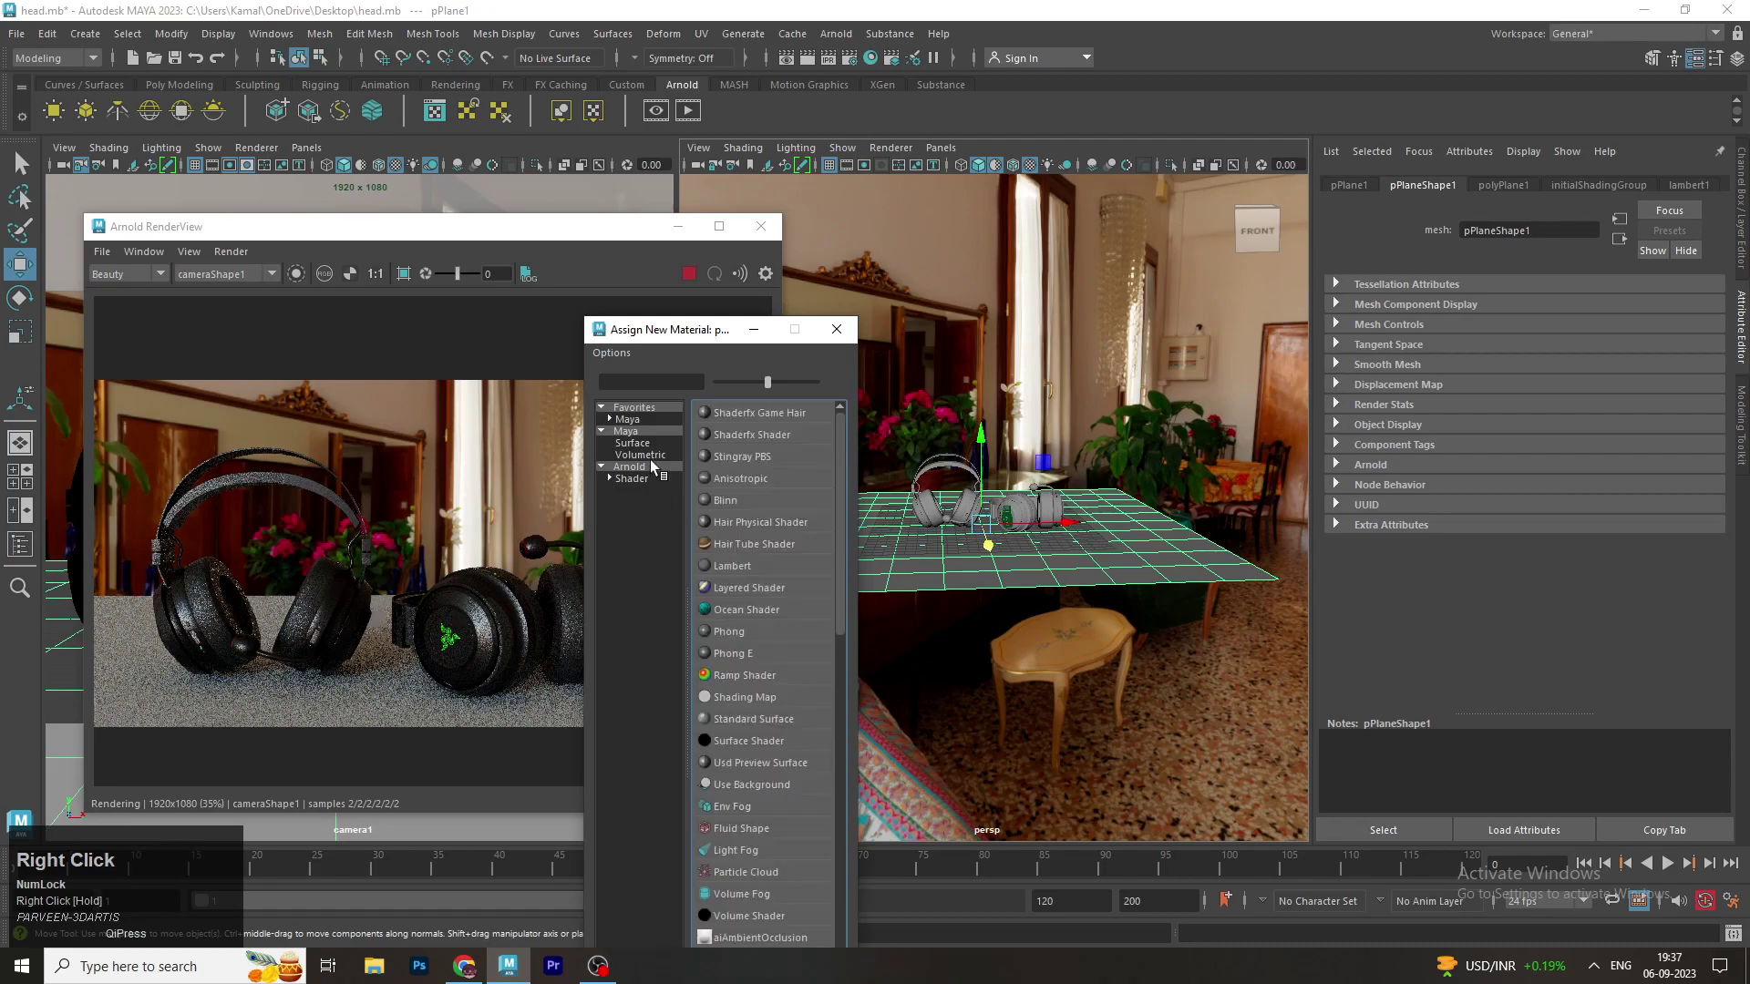
click(651, 476)
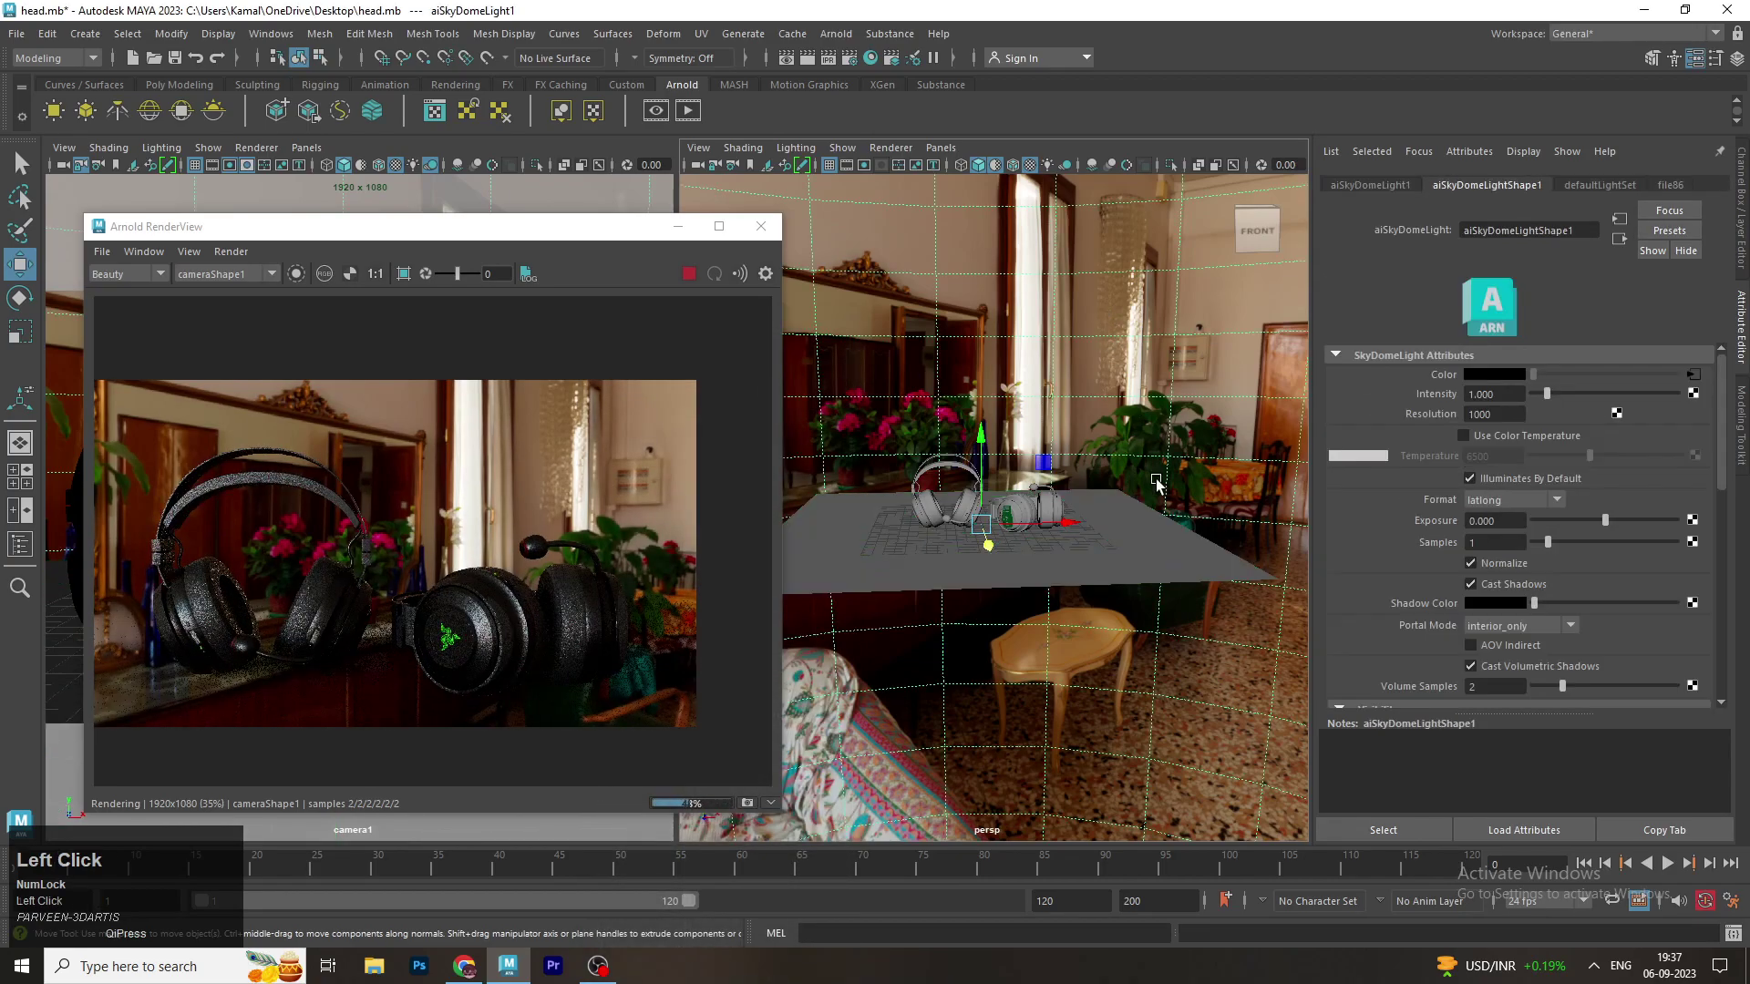
key(e)
Rotate aiSkyDomeLight1 in small increments so the lamp lines up behind the headphones
drag(1015, 550, 1006, 548)
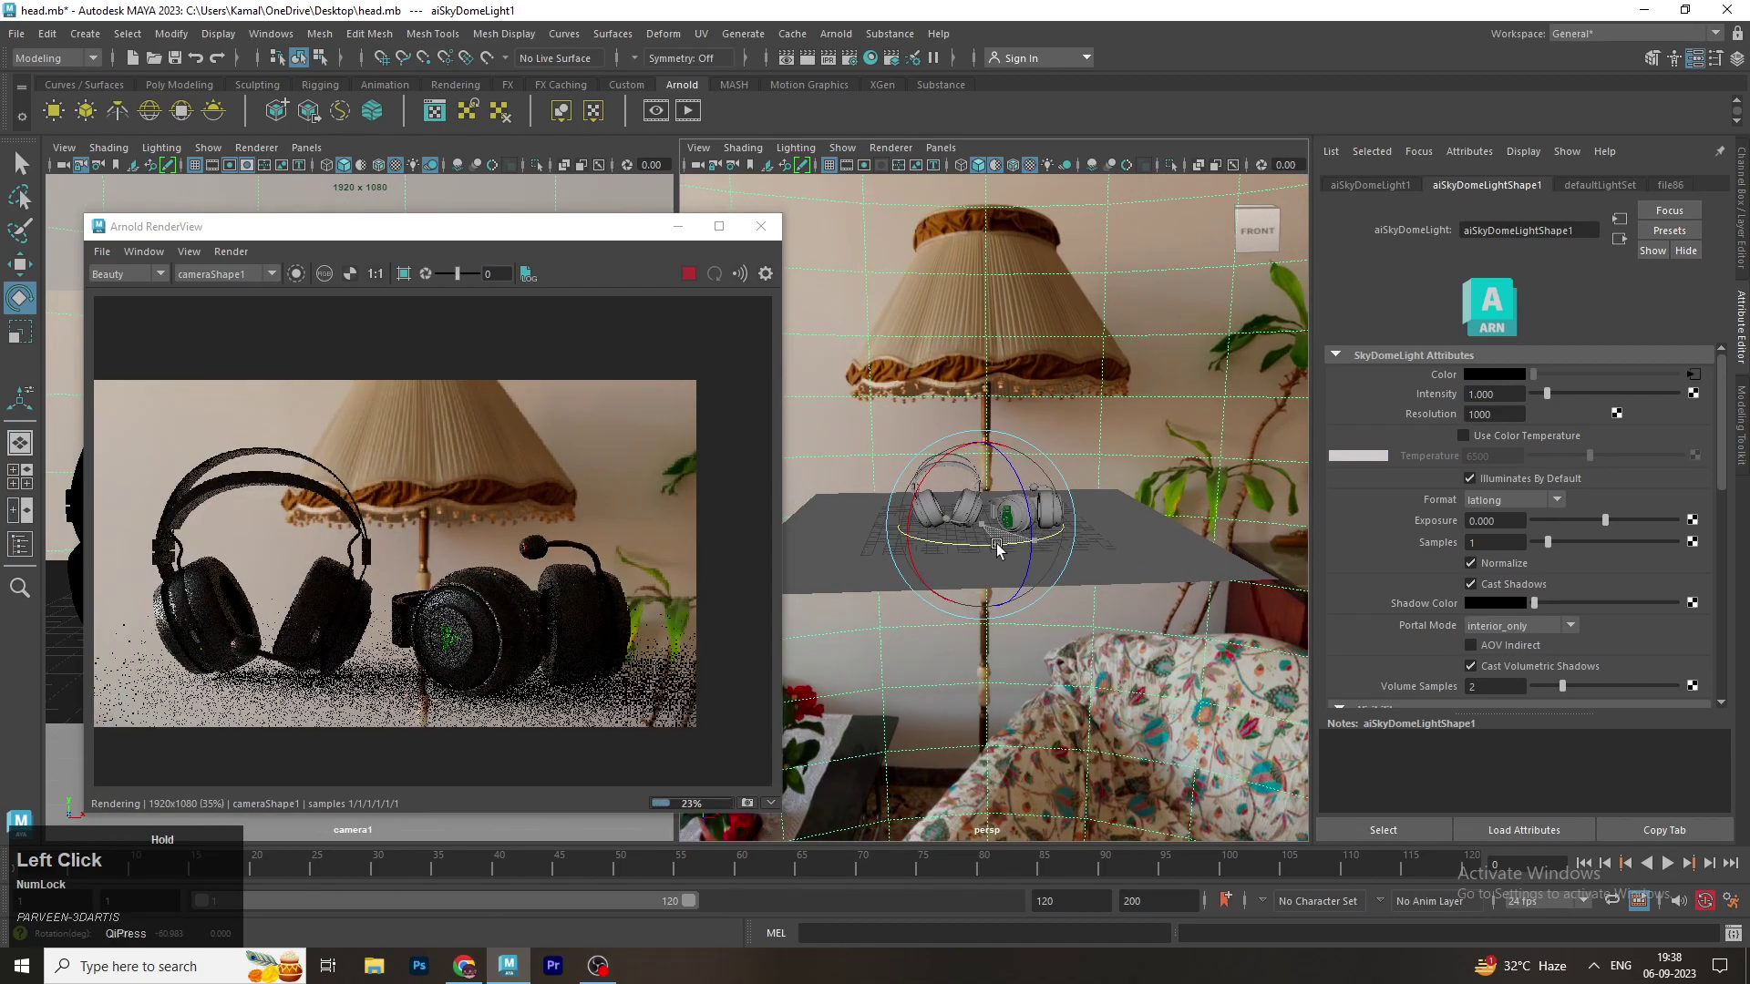
key(e)
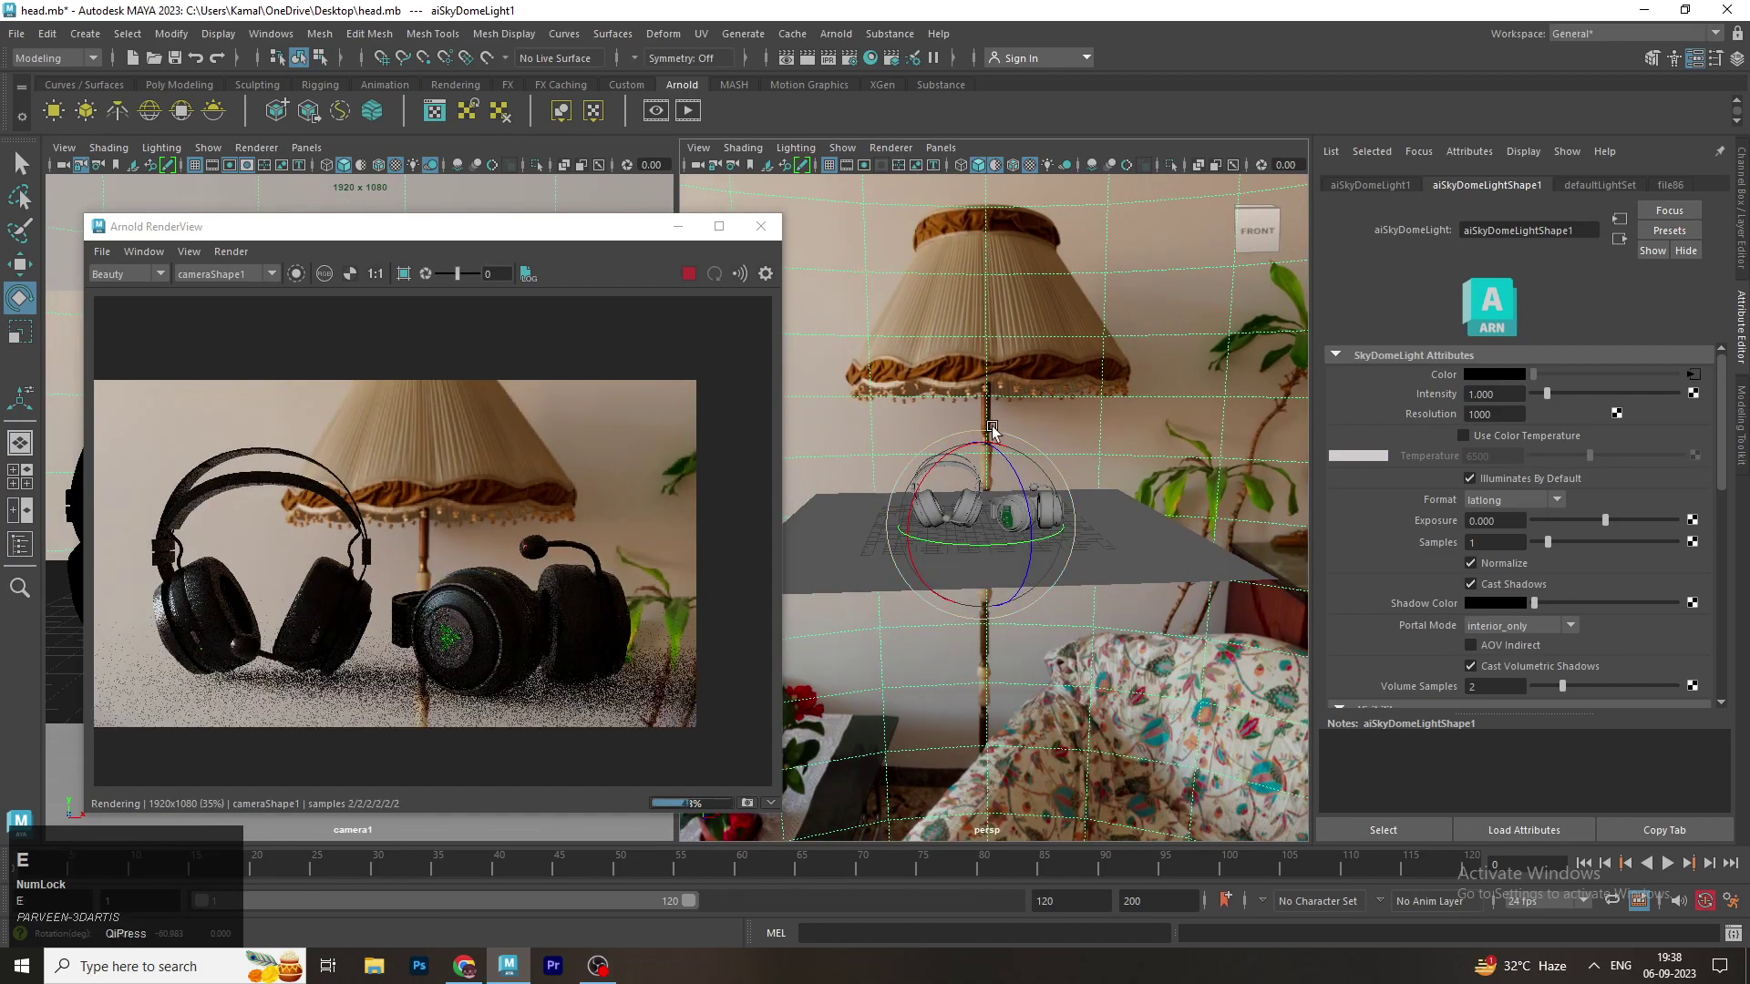
drag(991, 449, 1005, 438)
key(w)
drag(983, 463, 997, 453)
key(r)
drag(990, 447, 1053, 526)
Scale the sky dome around the scene and tumble the persp view closer to the headphones
key(r)
drag(1035, 528, 660, 677)
scroll(up, 3)
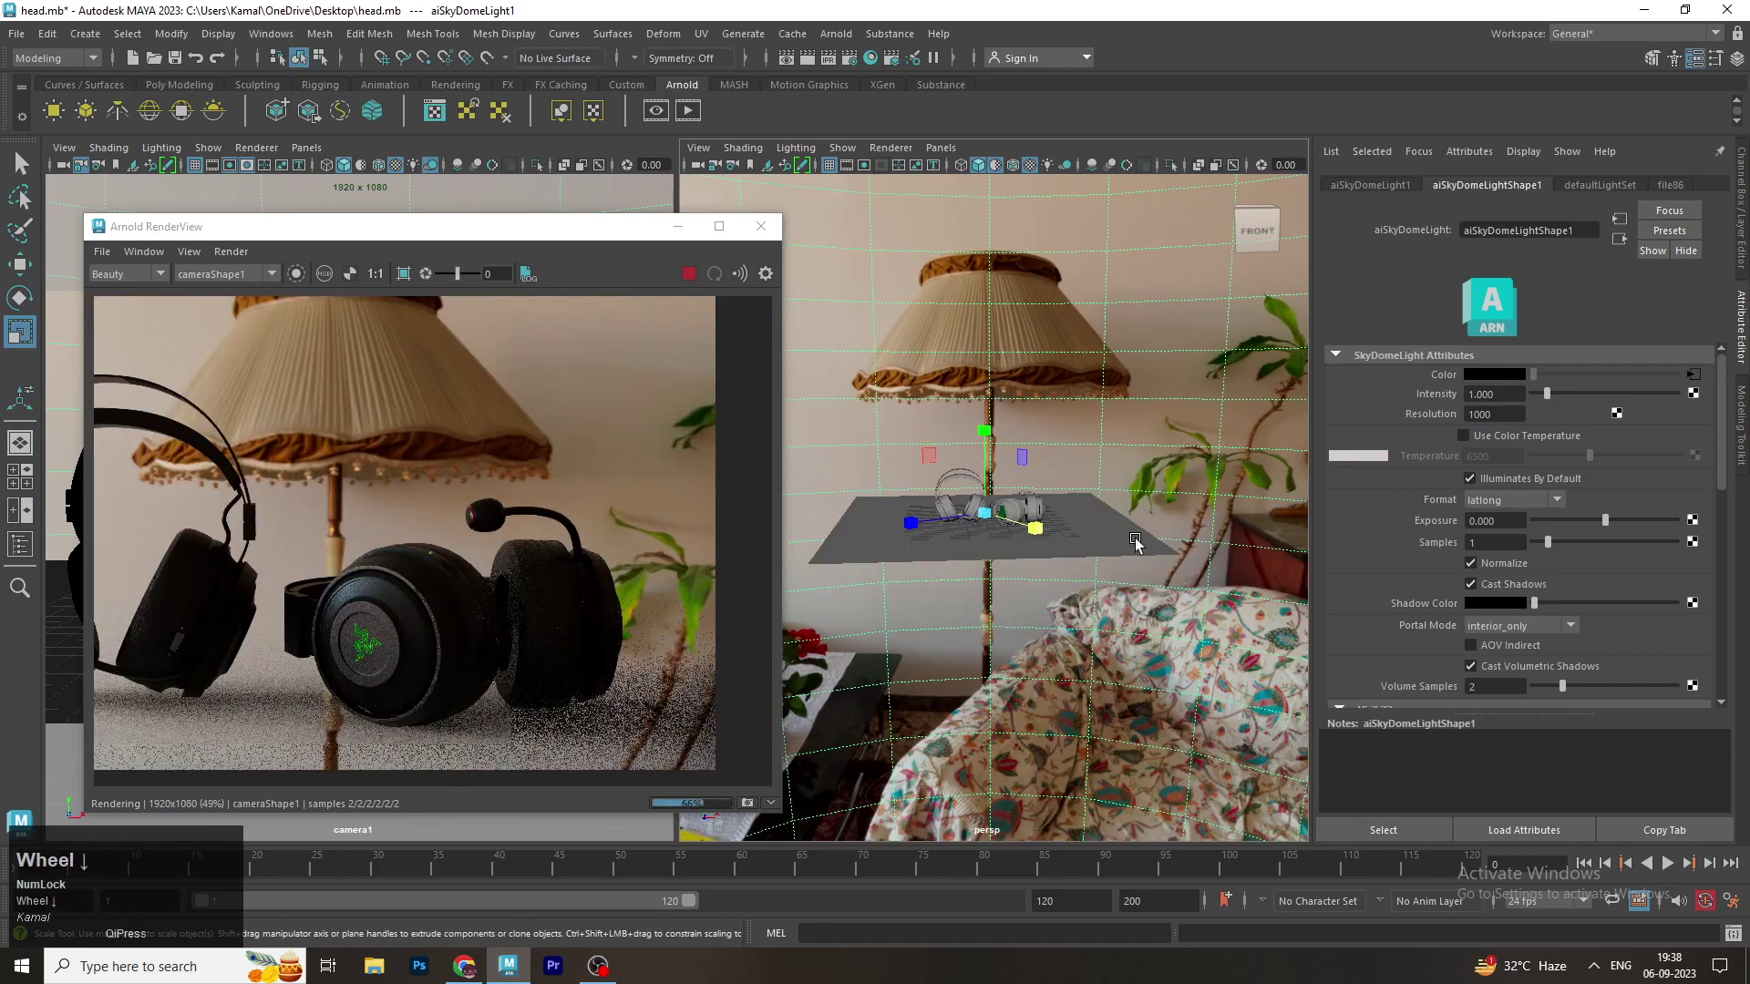
middle_click(497, 544)
scroll(down, 3)
scroll(up, 3)
drag(1013, 551, 1003, 537)
scroll(up, 3)
scroll(up, 3)
scroll(up, 3)
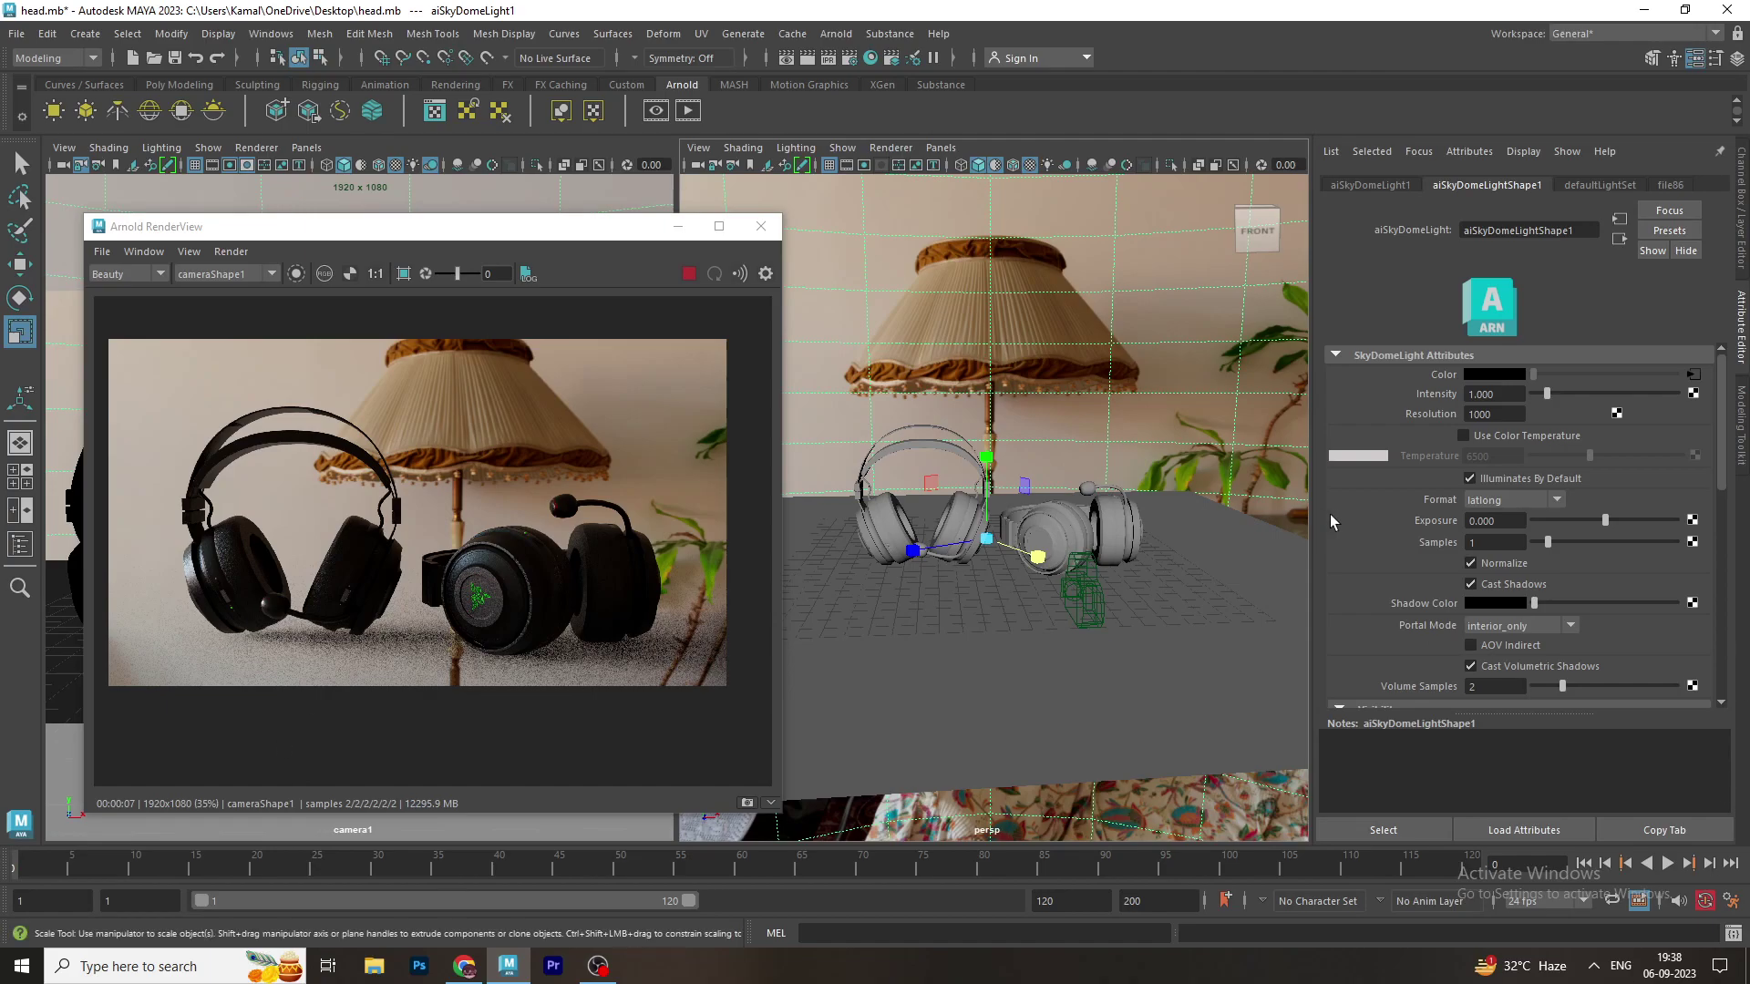
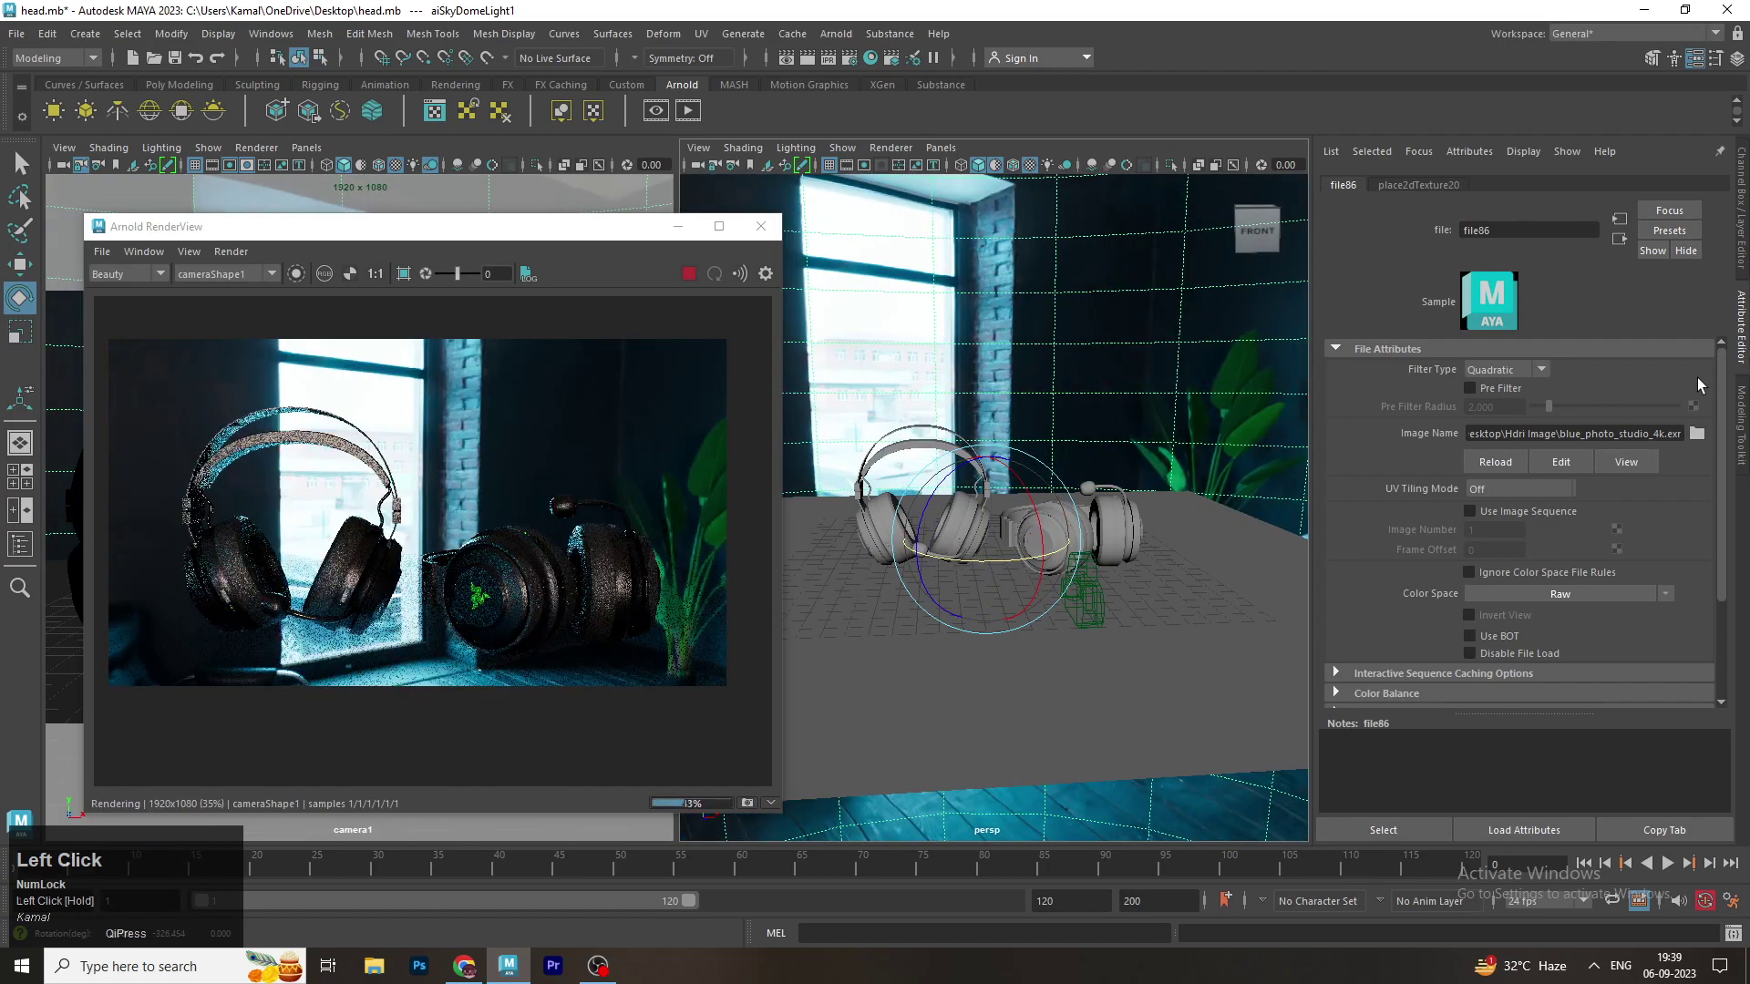
Scroll the file node attributes toward the Image Name field for the HDRI
scroll(down, 3)
Load brown_photostudio_01_4k.exr onto the sky dome and rotate it so the curtain backs the headphones
click(563, 658)
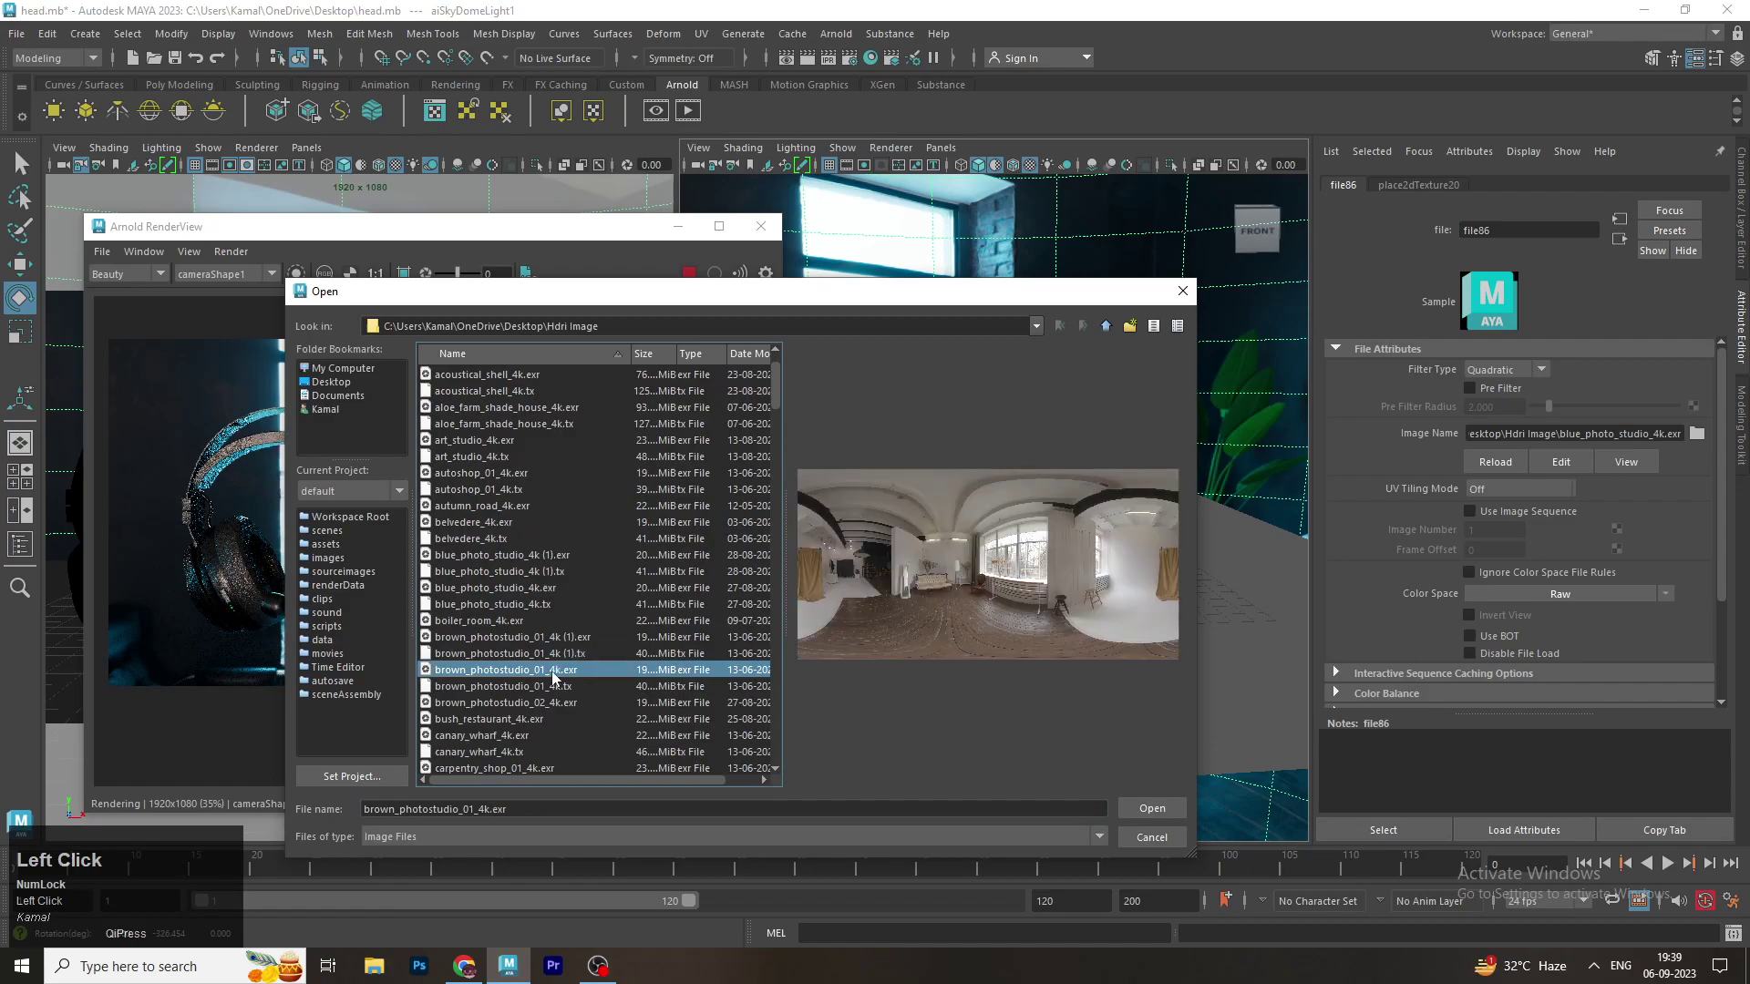
click(1151, 807)
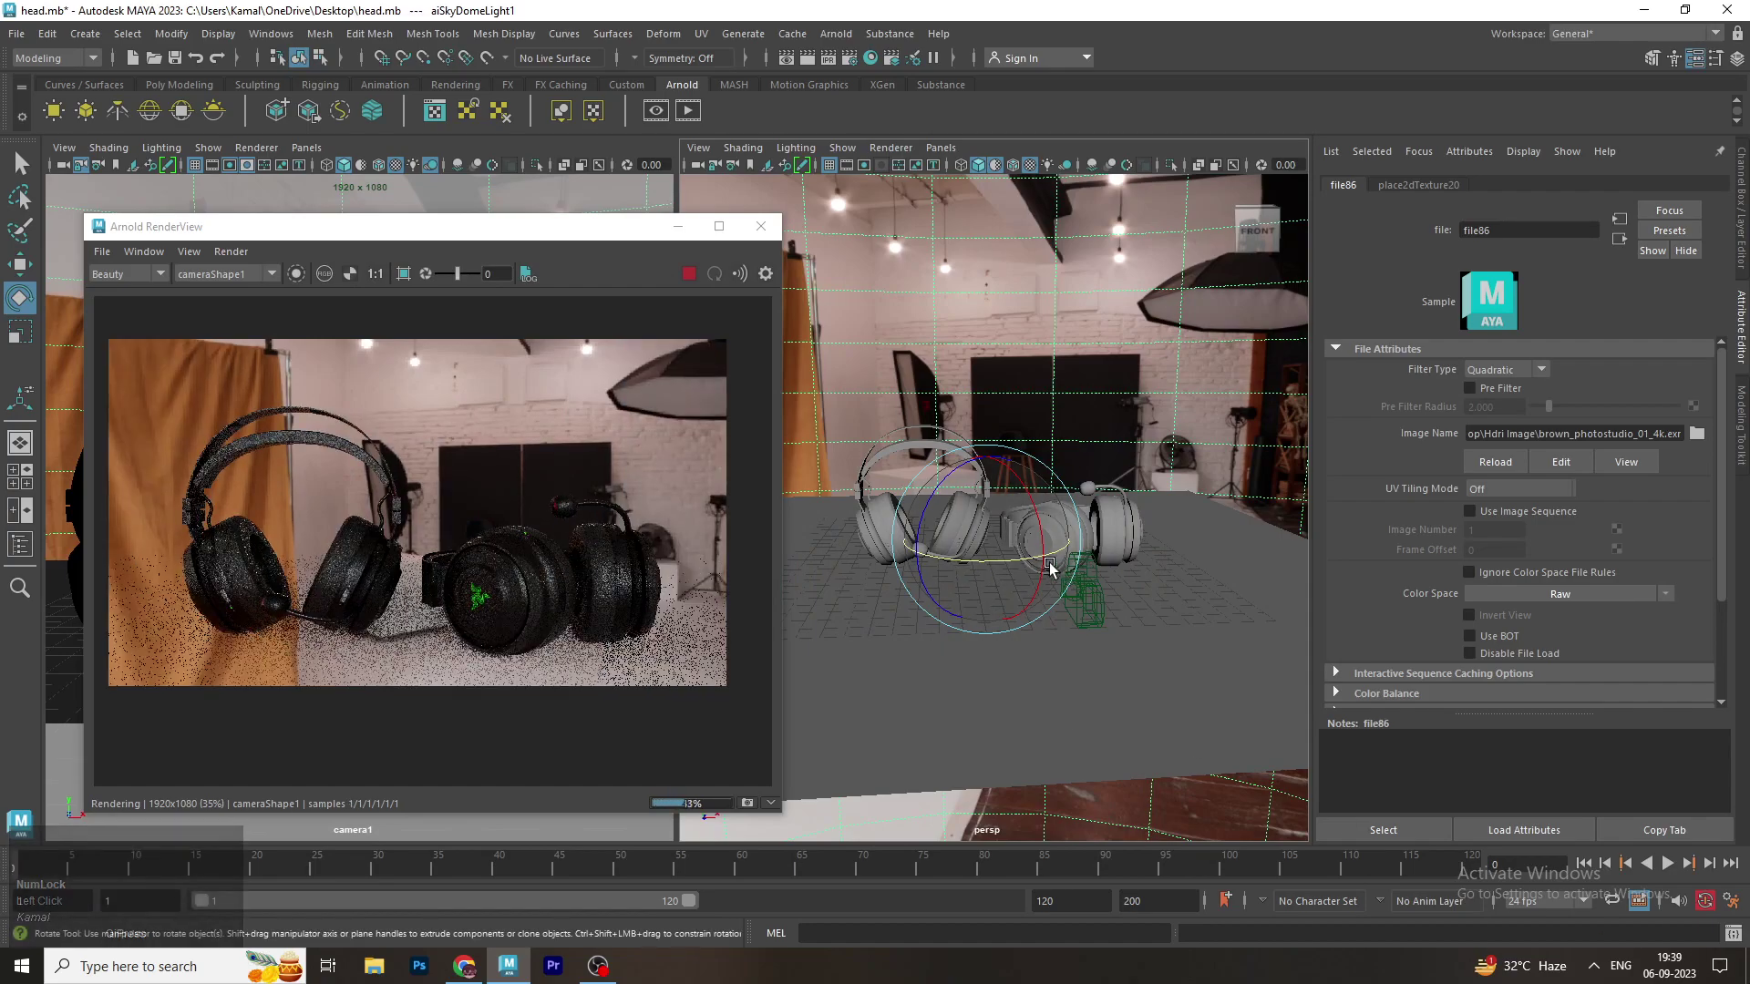
drag(1037, 560, 1059, 547)
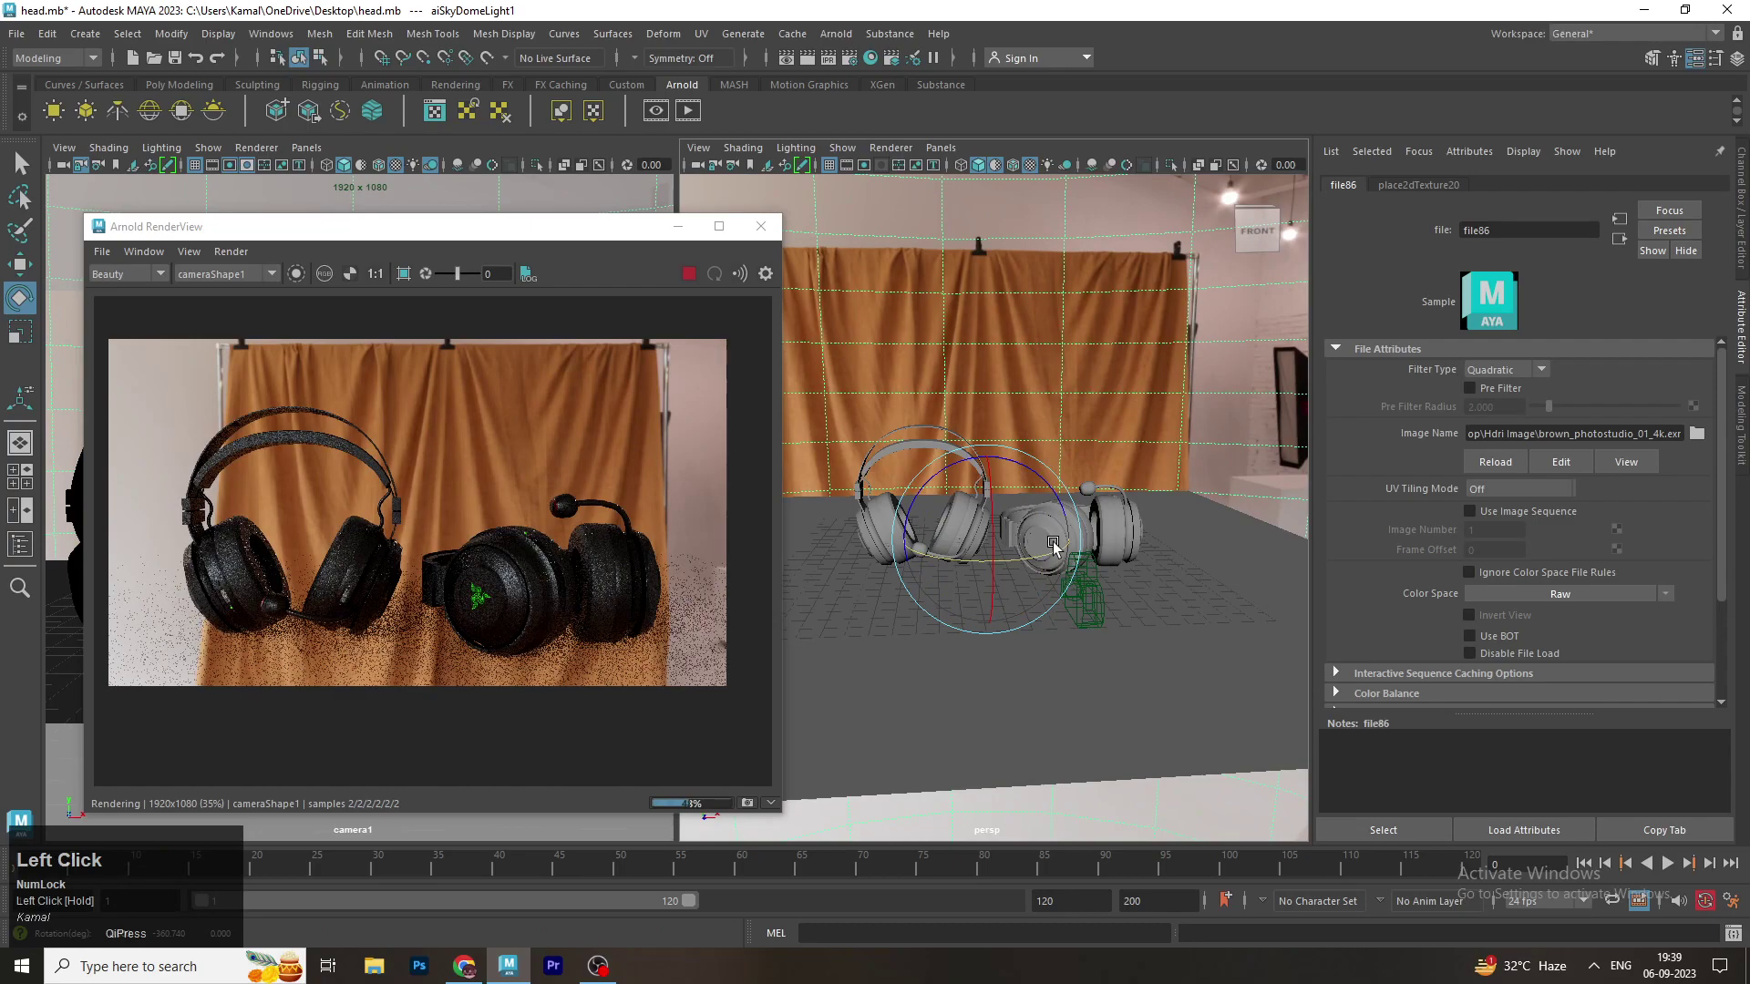
Resize and reposition the Arnold RenderView window beside the viewport
key(r)
drag(1070, 536, 593, 235)
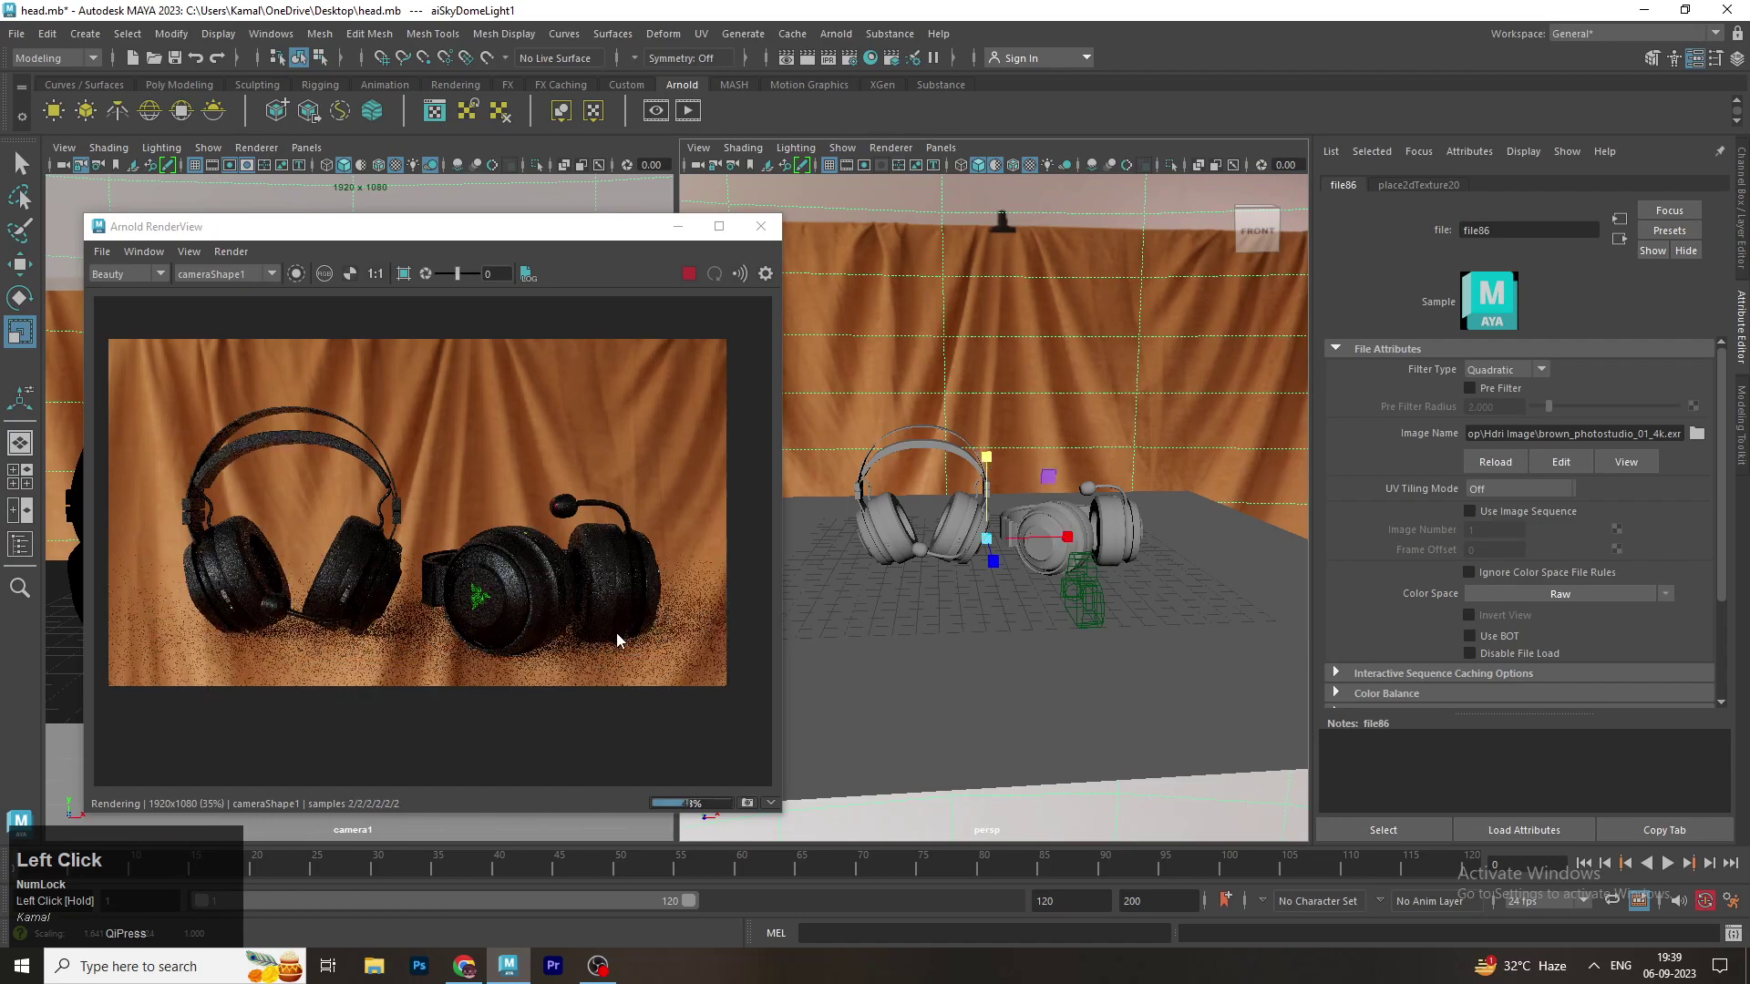
drag(593, 235, 825, 697)
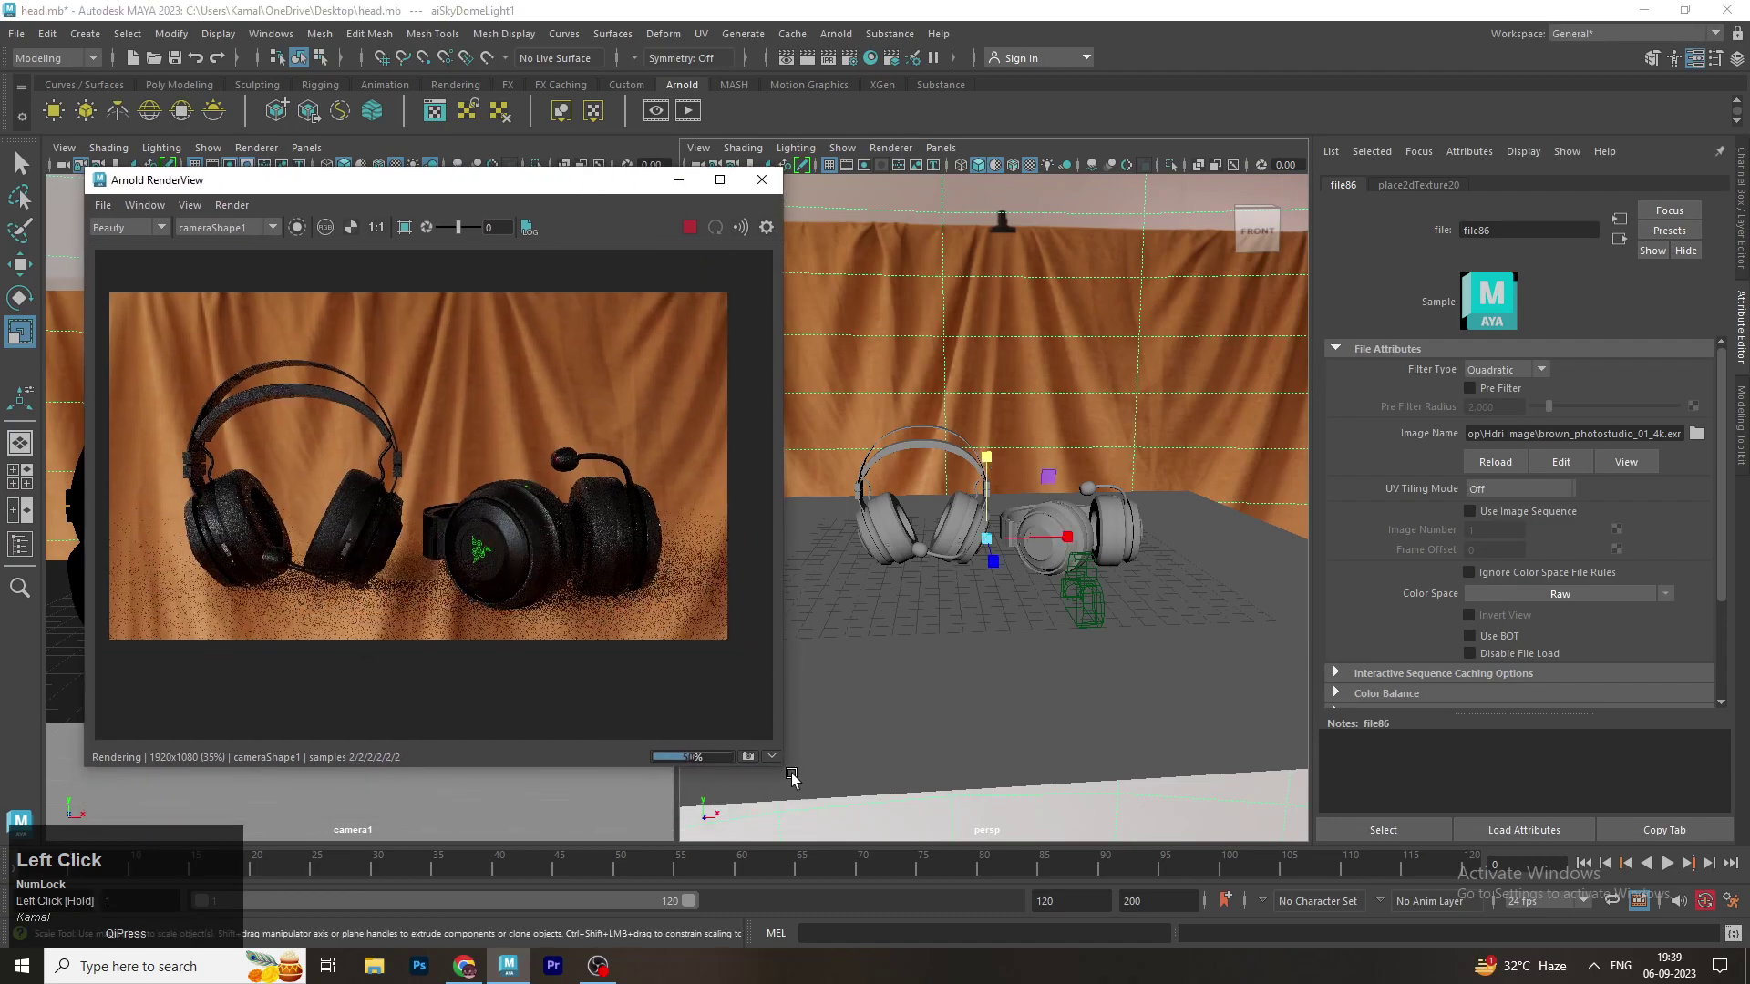
scroll(up, 3)
drag(812, 693, 674, 189)
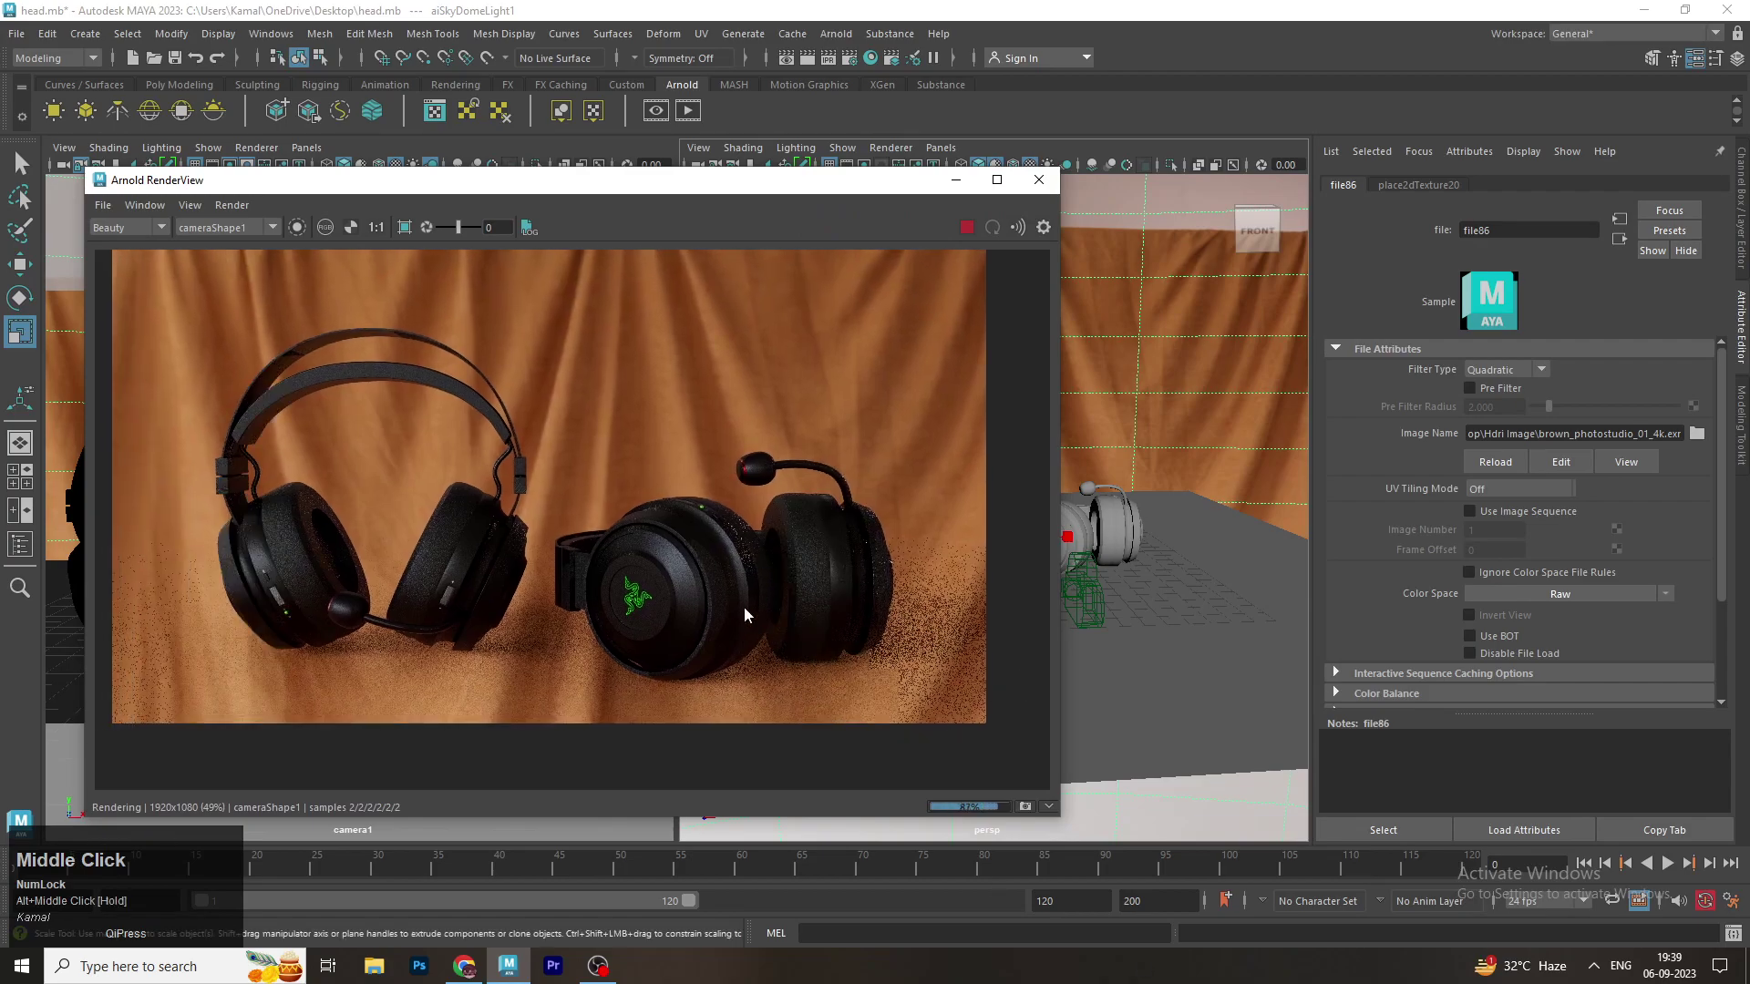
drag(673, 190, 1210, 434)
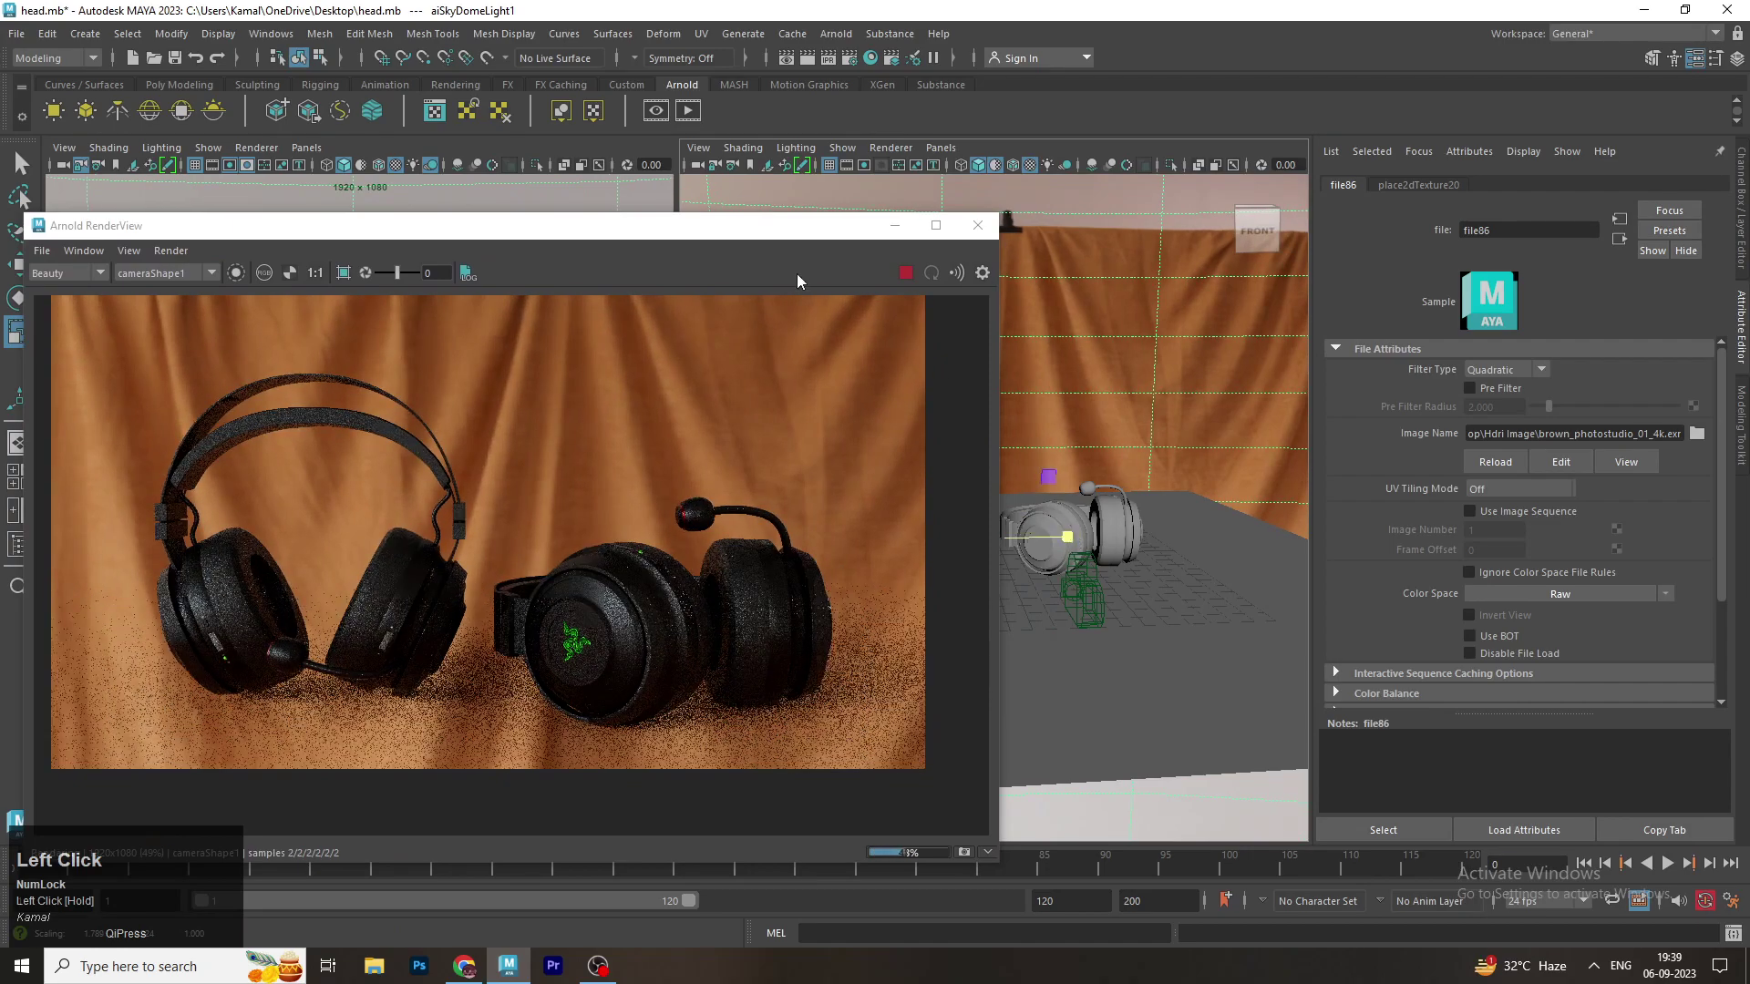
Switch to the perspective view and orbit around the headphones while the render refreshes
key(space)
click(1210, 433)
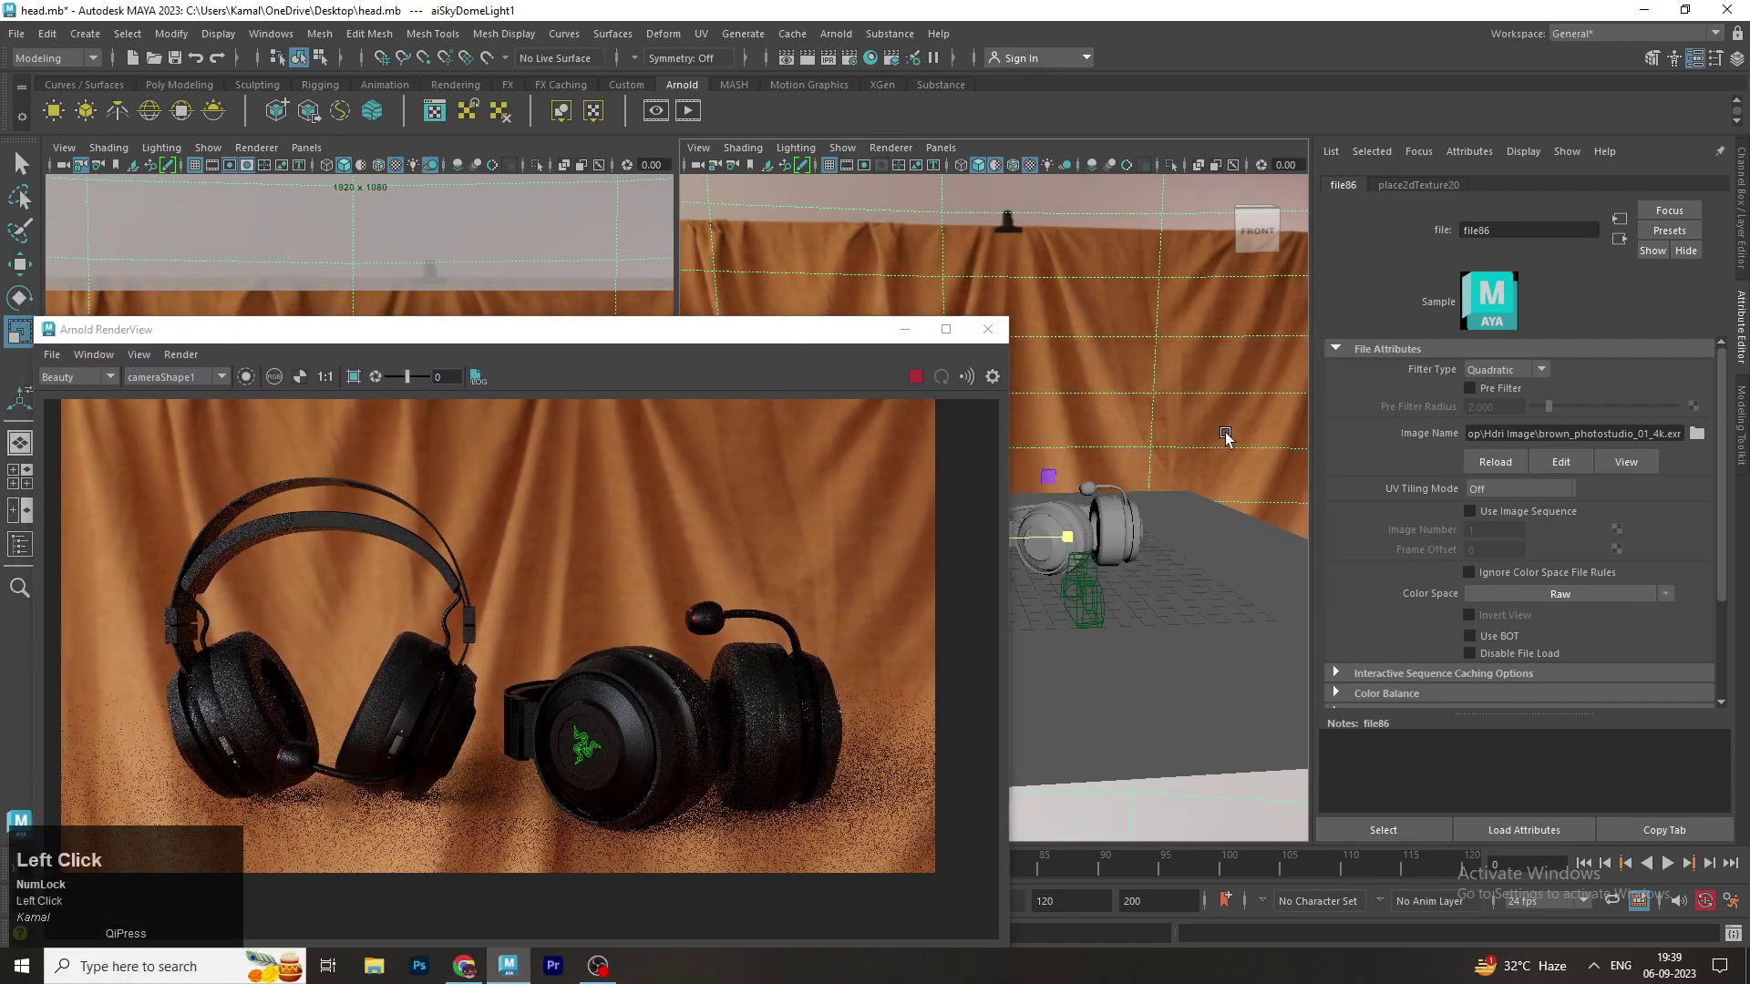
drag(1144, 437, 1120, 467)
drag(1184, 453, 1140, 514)
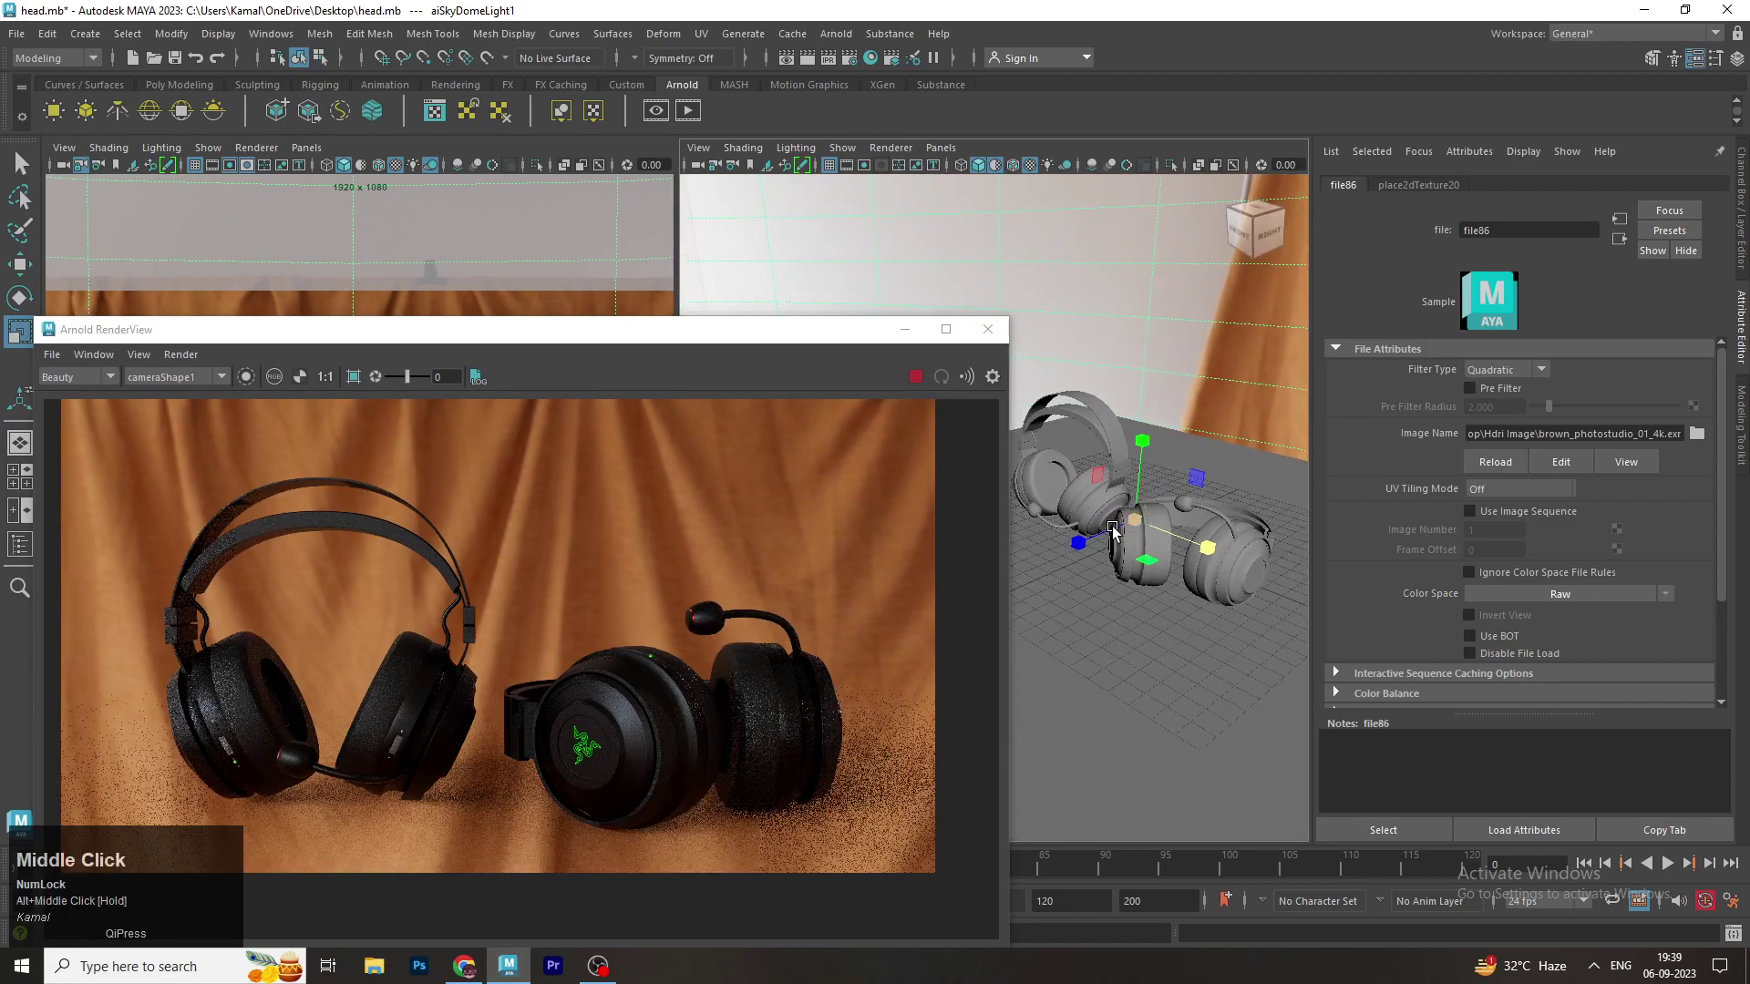
drag(1103, 538, 1073, 541)
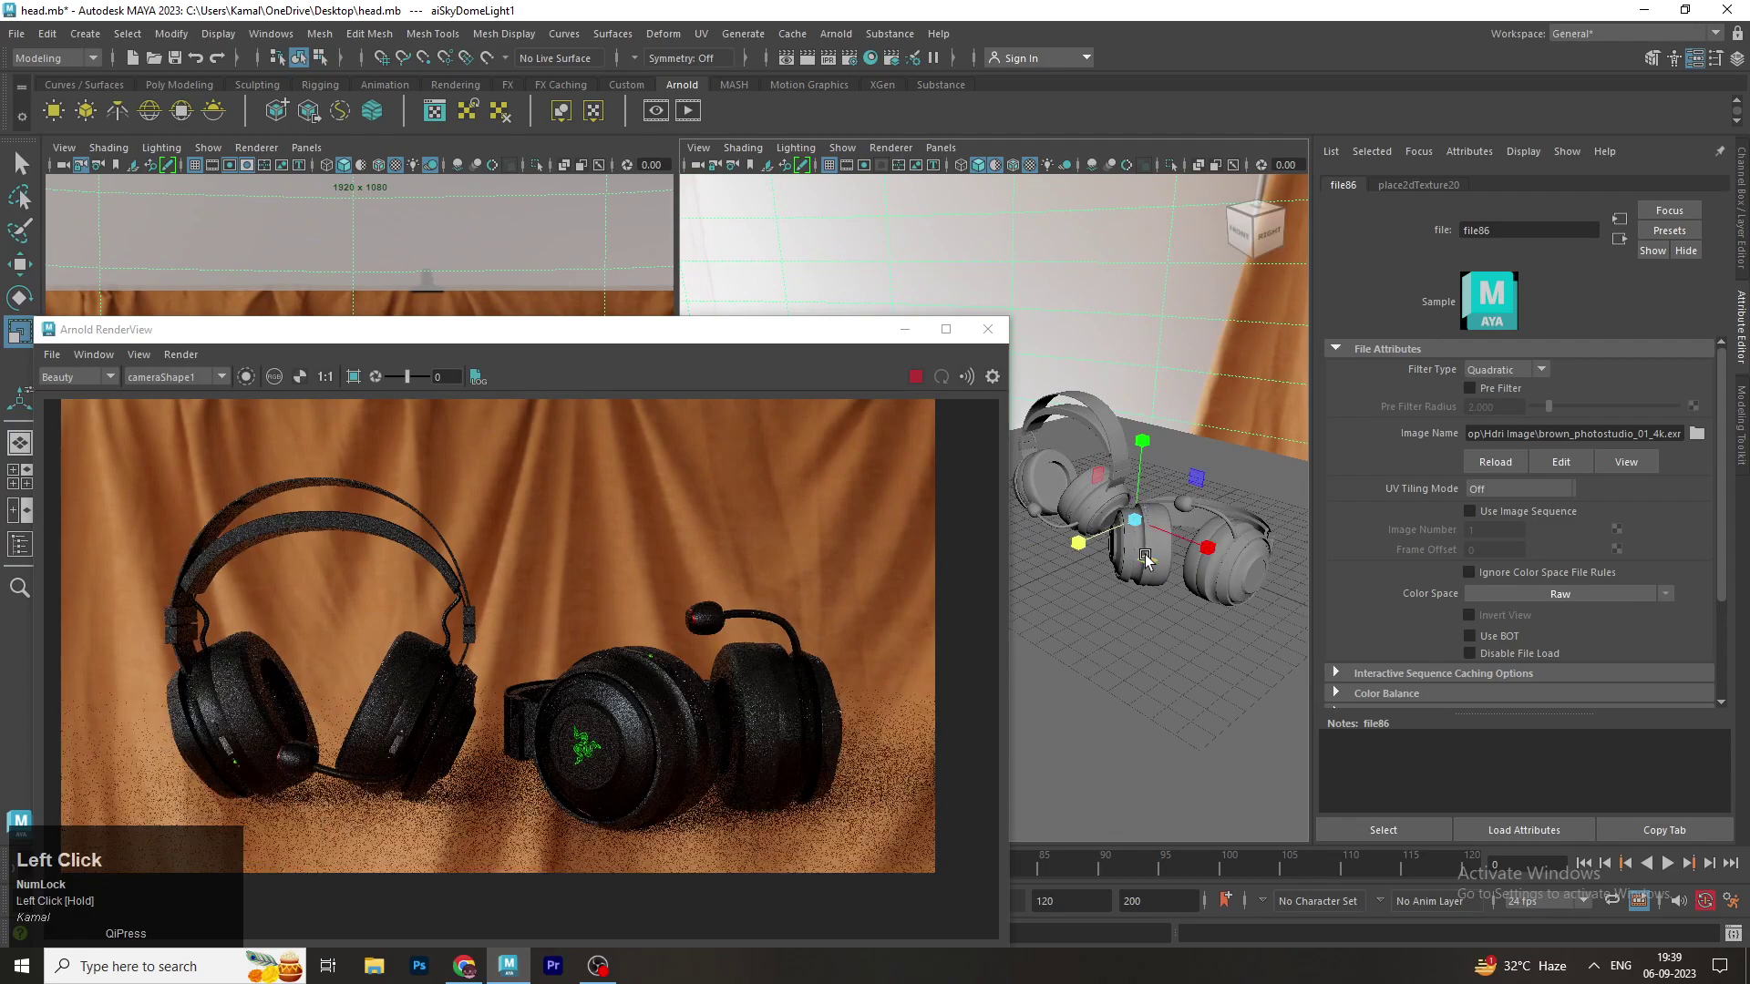
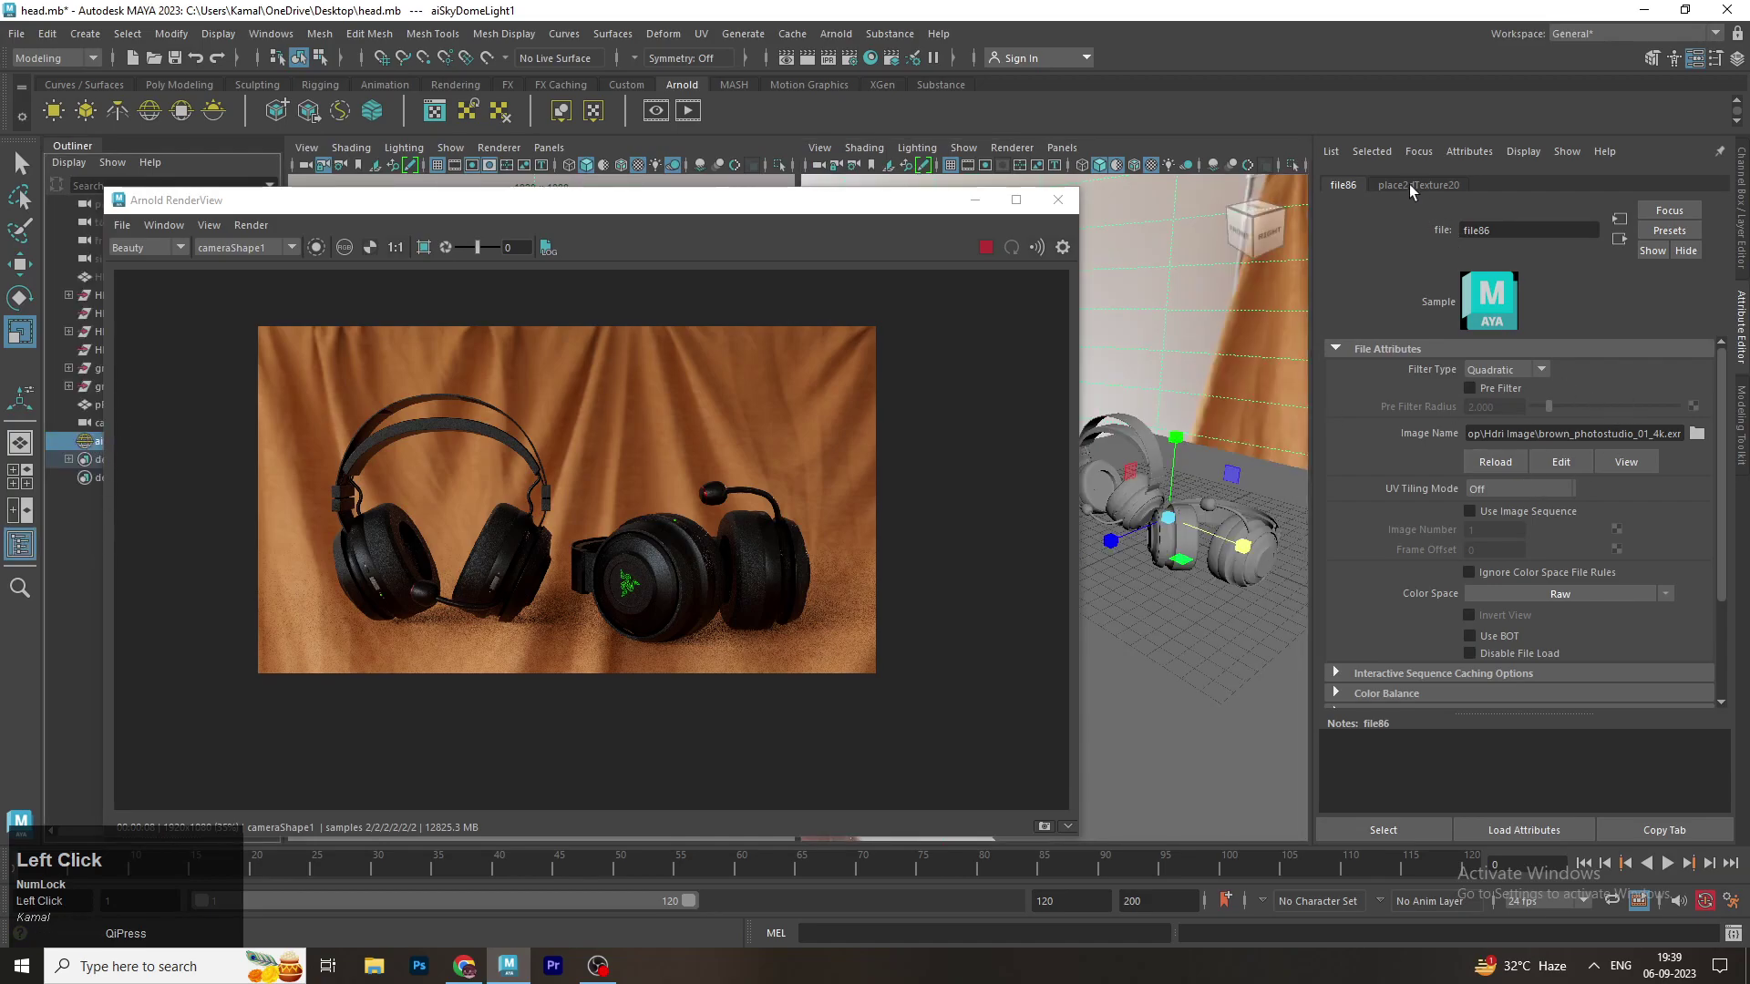
Select the sky dome light and pan around the rendered headphones to inspect the ground shadows
click(306, 205)
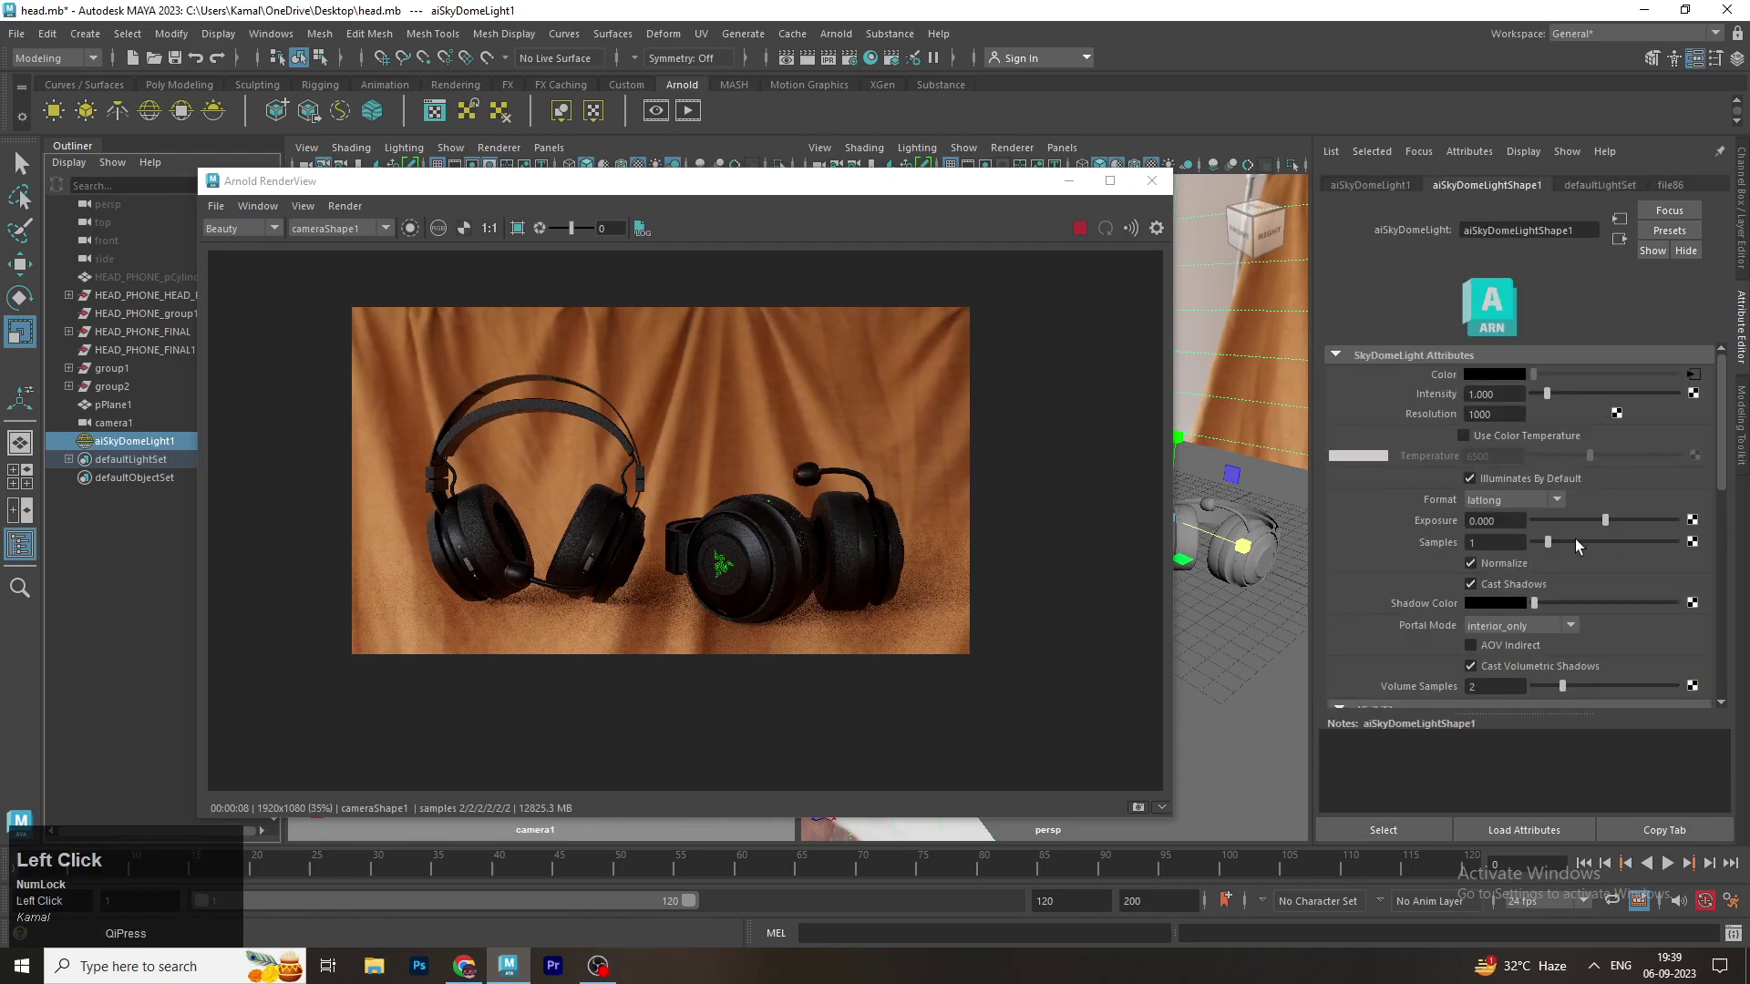
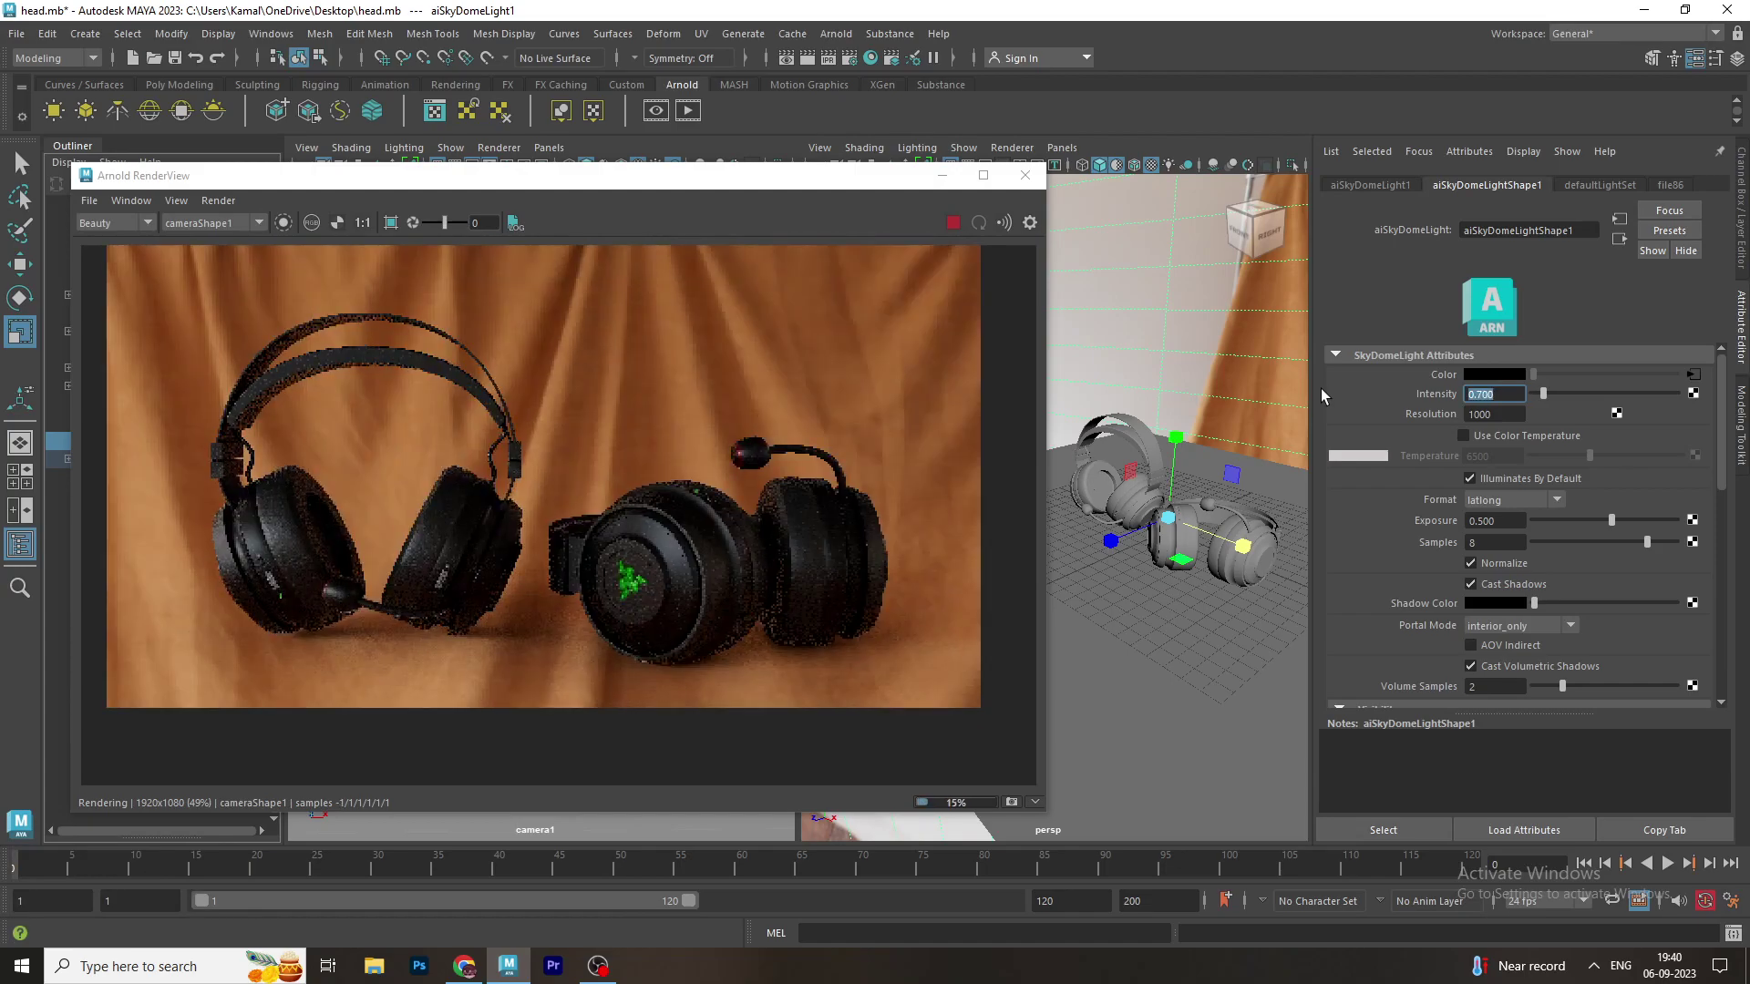
scroll(down, 3)
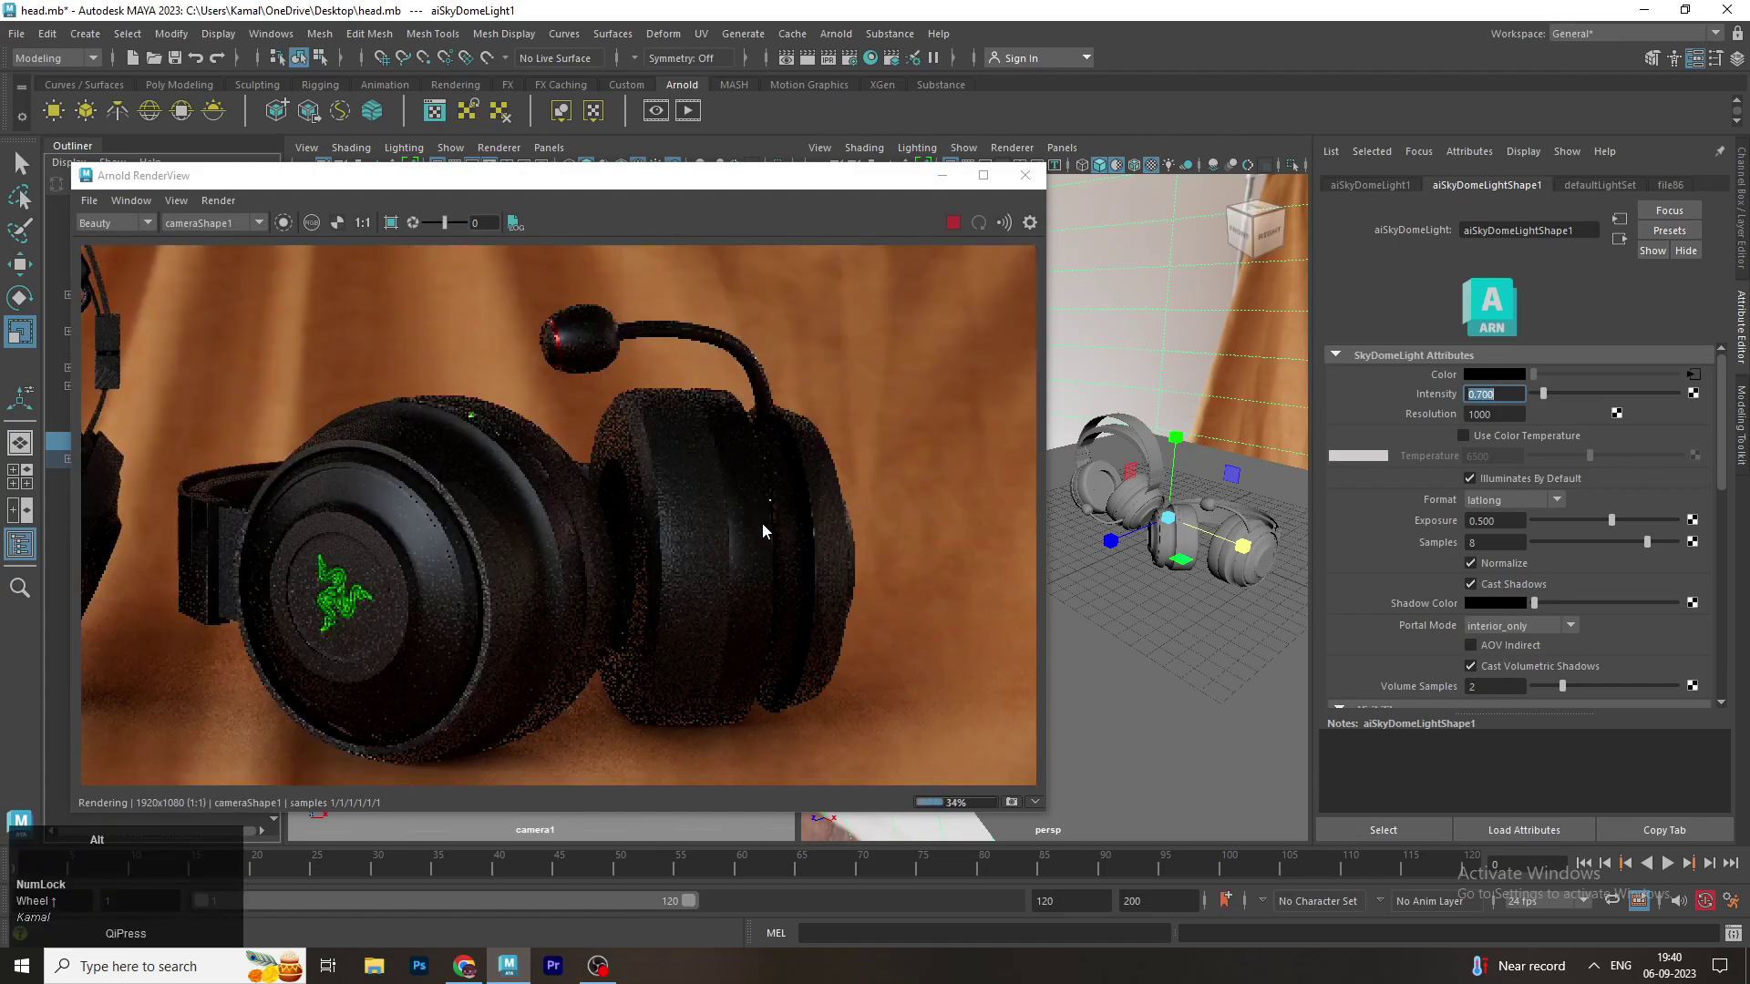
scroll(down, 3)
drag(767, 524, 762, 566)
scroll(up, 3)
drag(724, 551, 1137, 640)
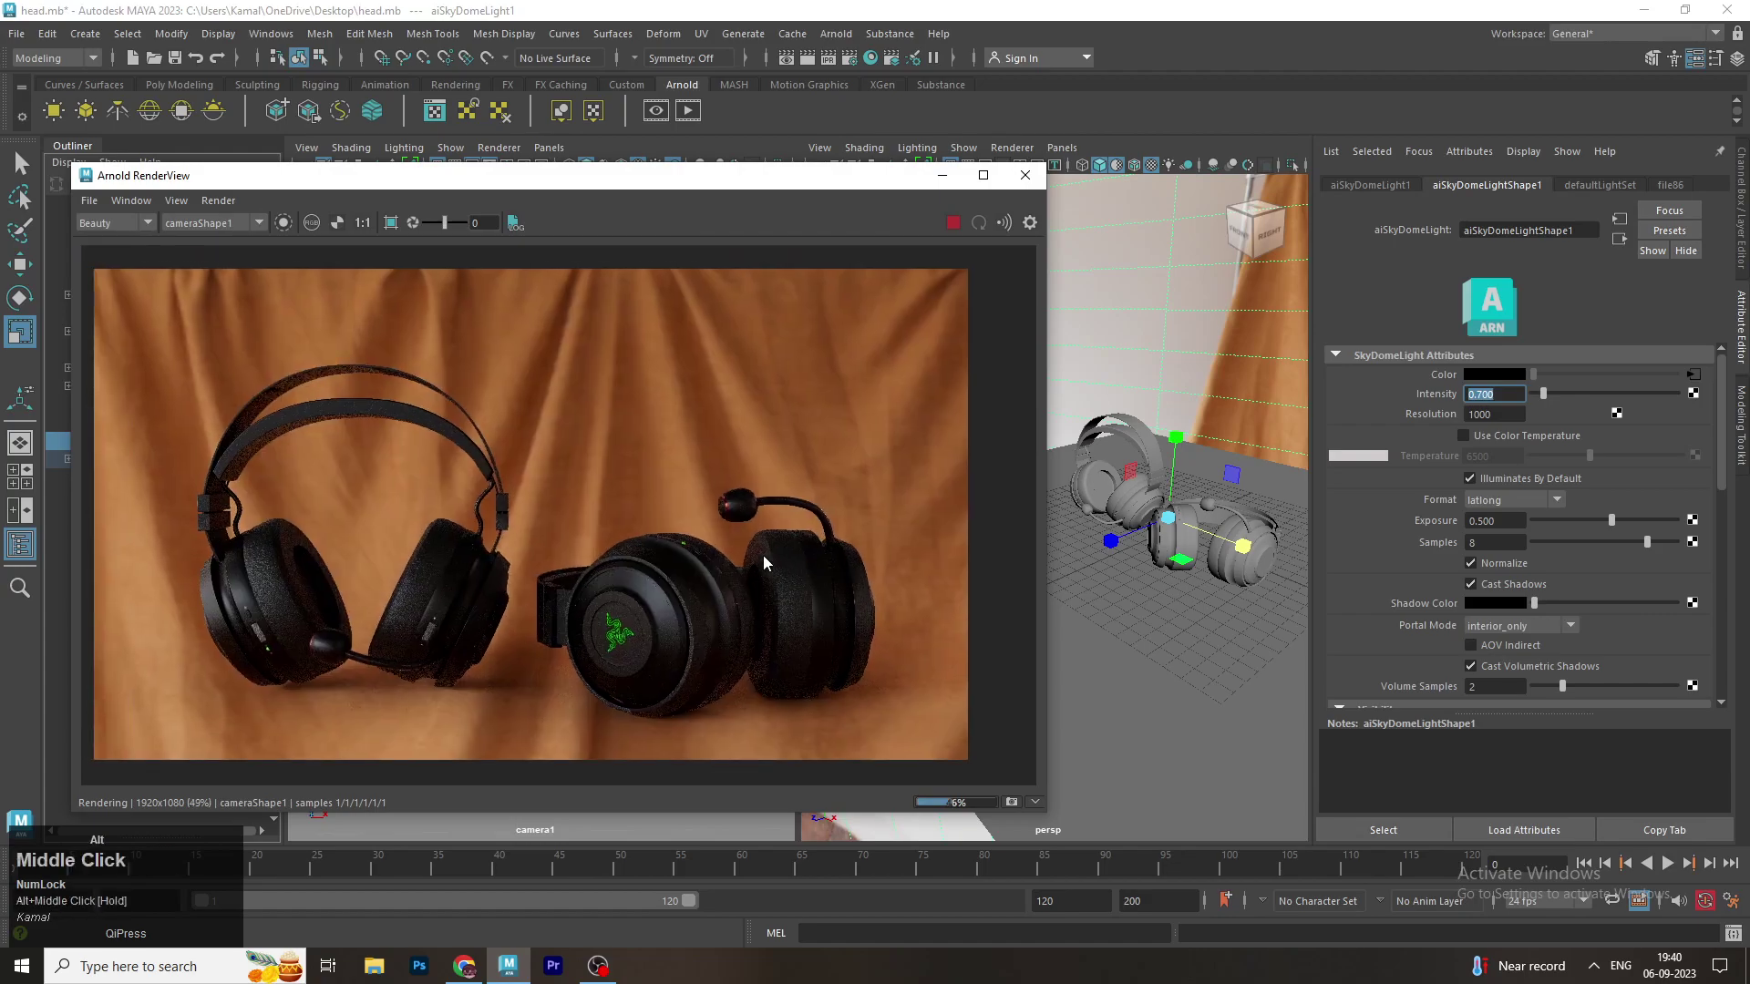
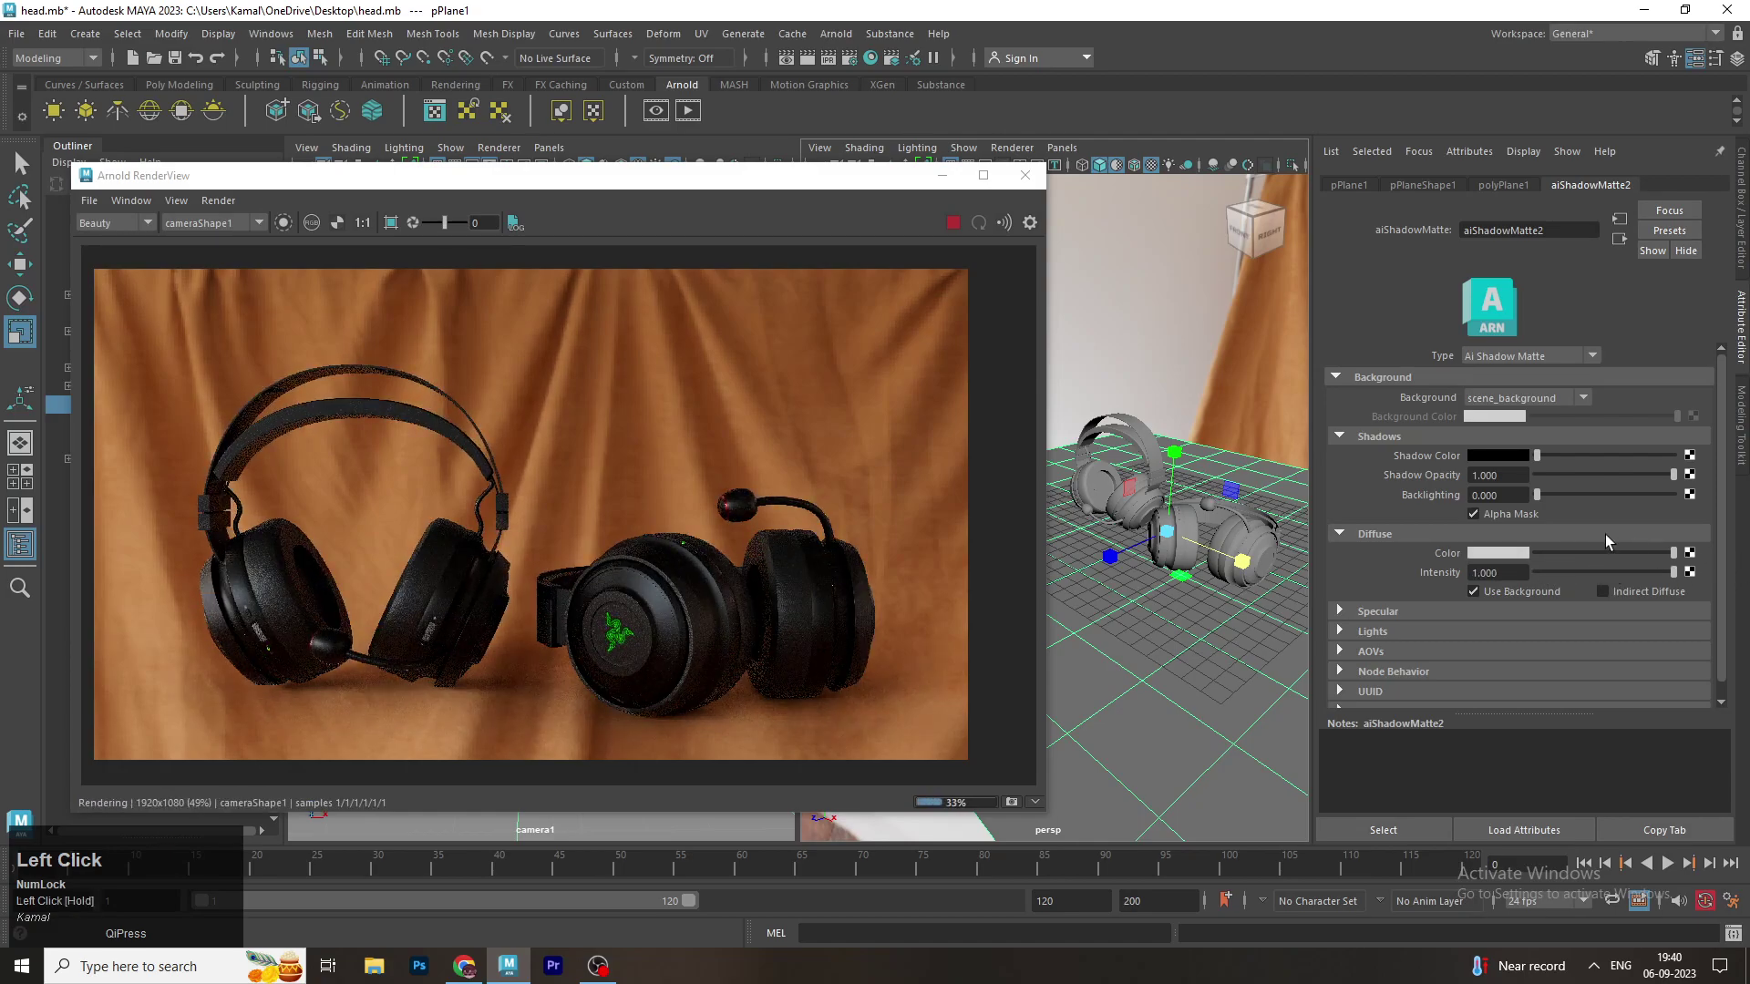
Scroll the view while the headphones render with soft ground shadows
scroll(up, 3)
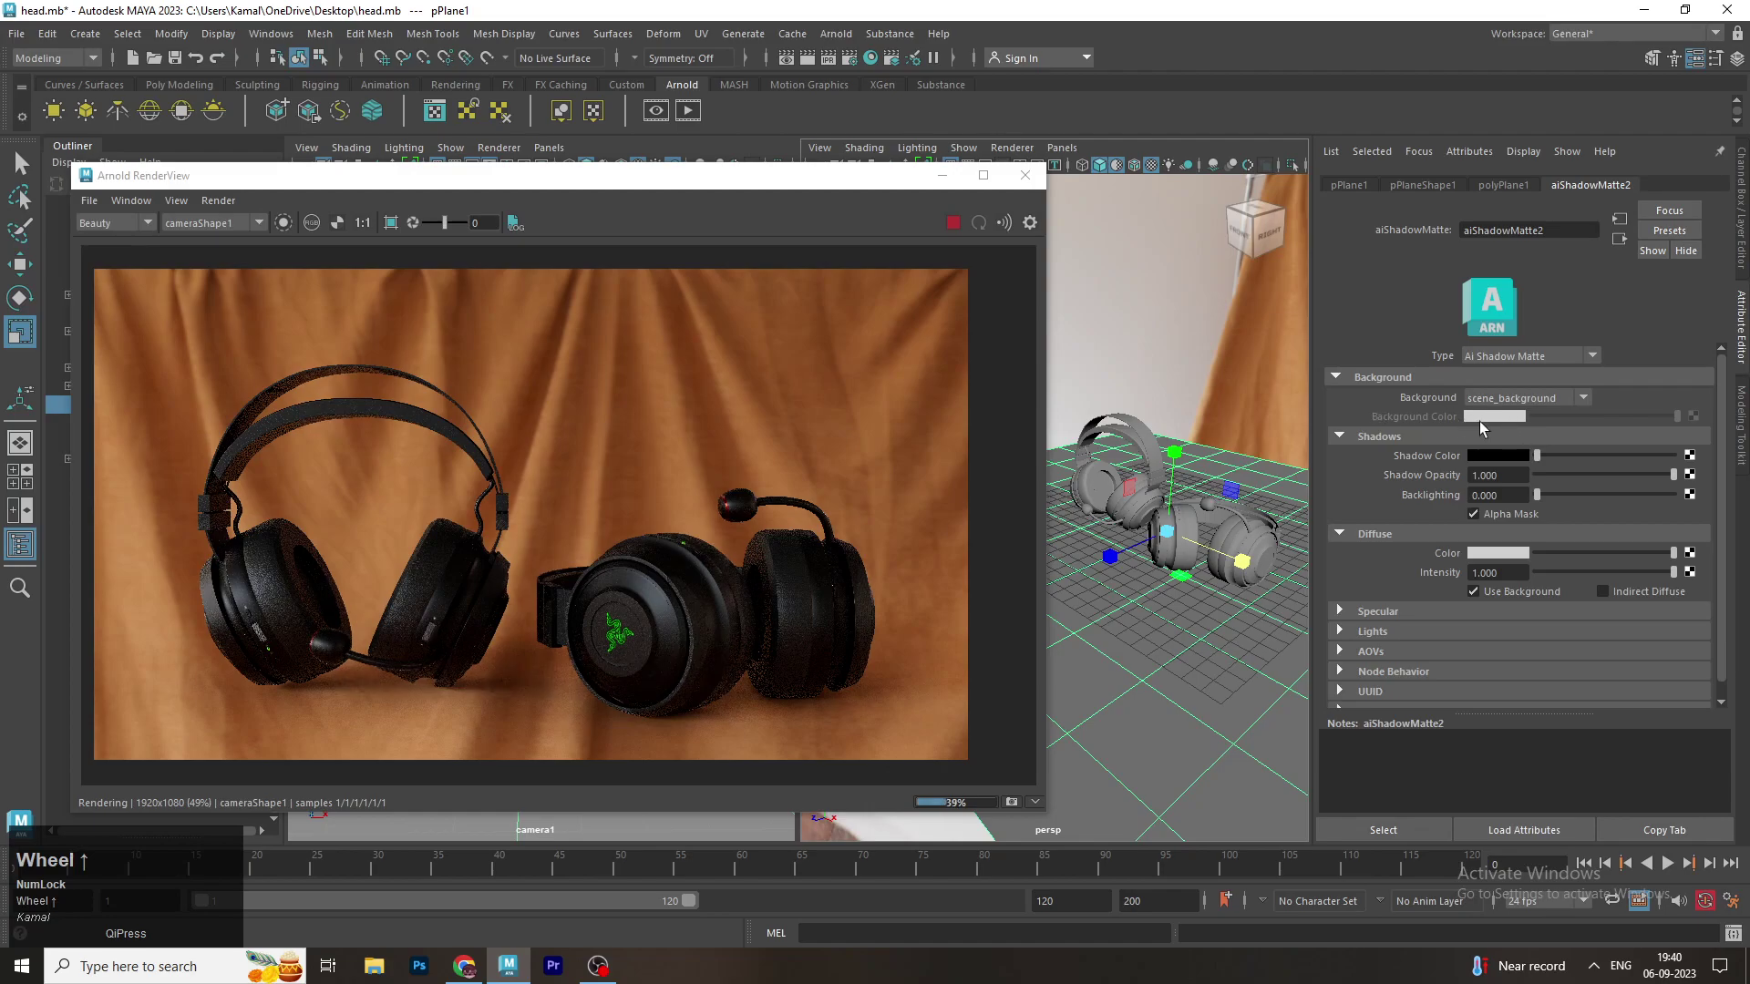
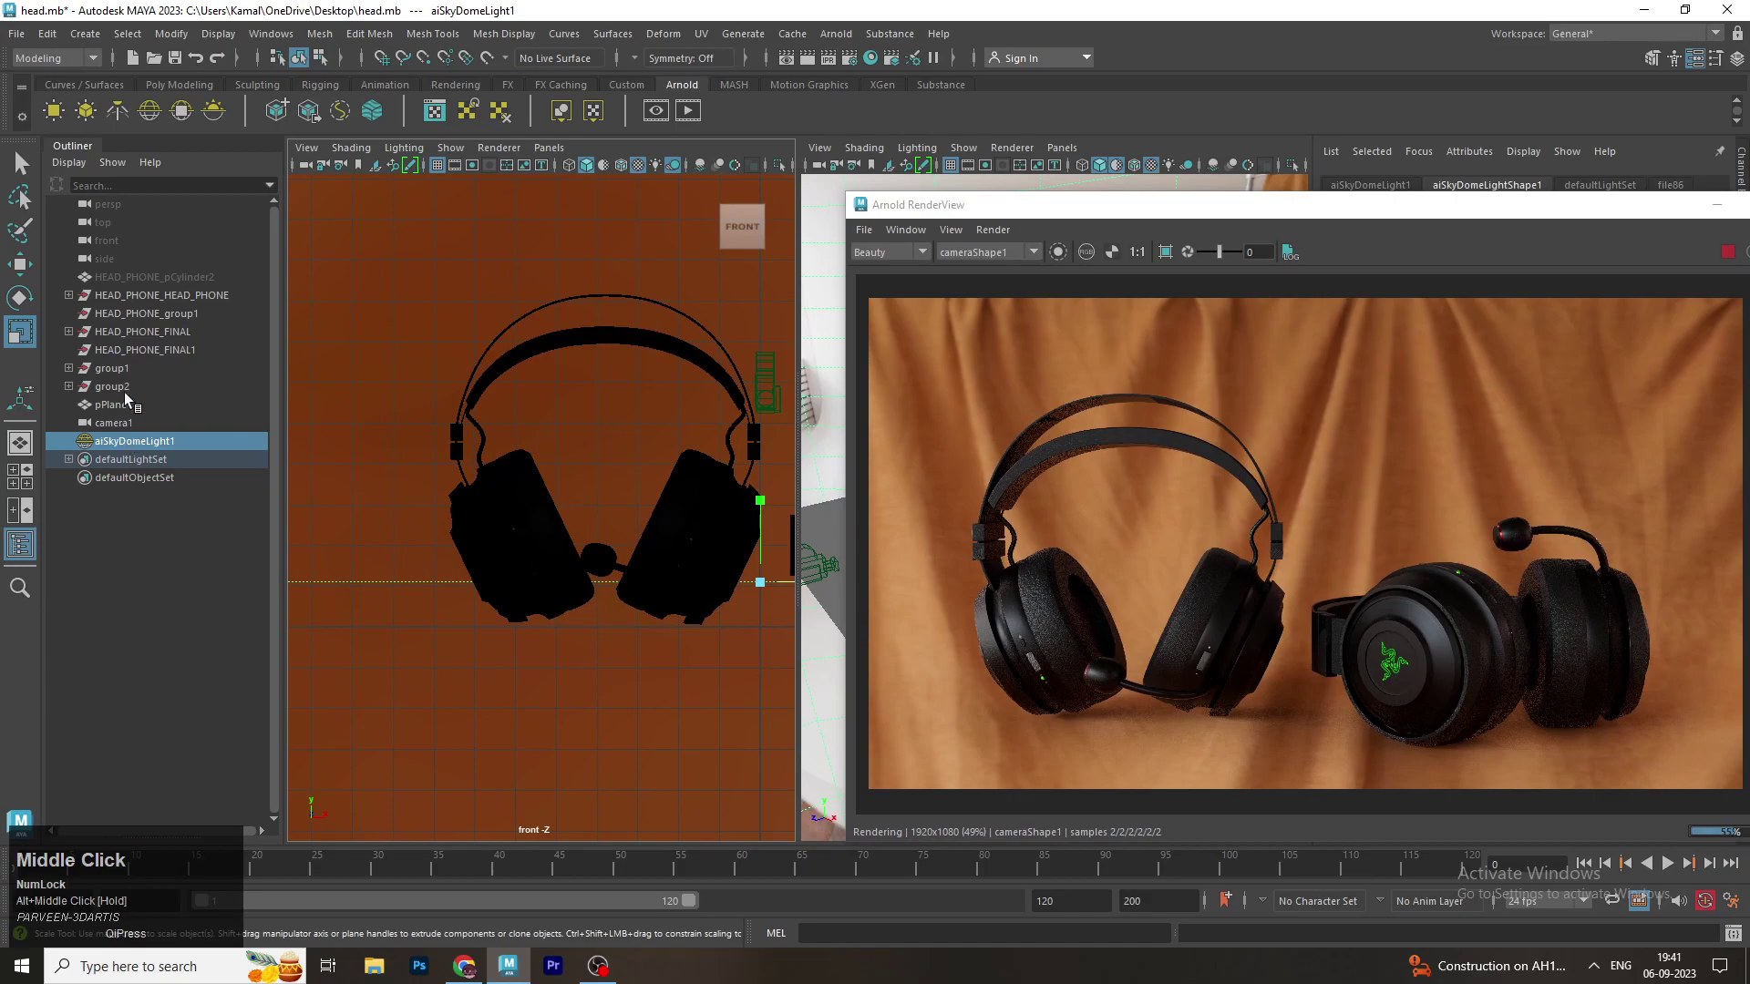
Select group1 with the move tool and switch the panel to the perspective view
click(130, 383)
key(w)
drag(604, 389, 606, 521)
drag(606, 520, 712, 446)
key(space)
click(710, 451)
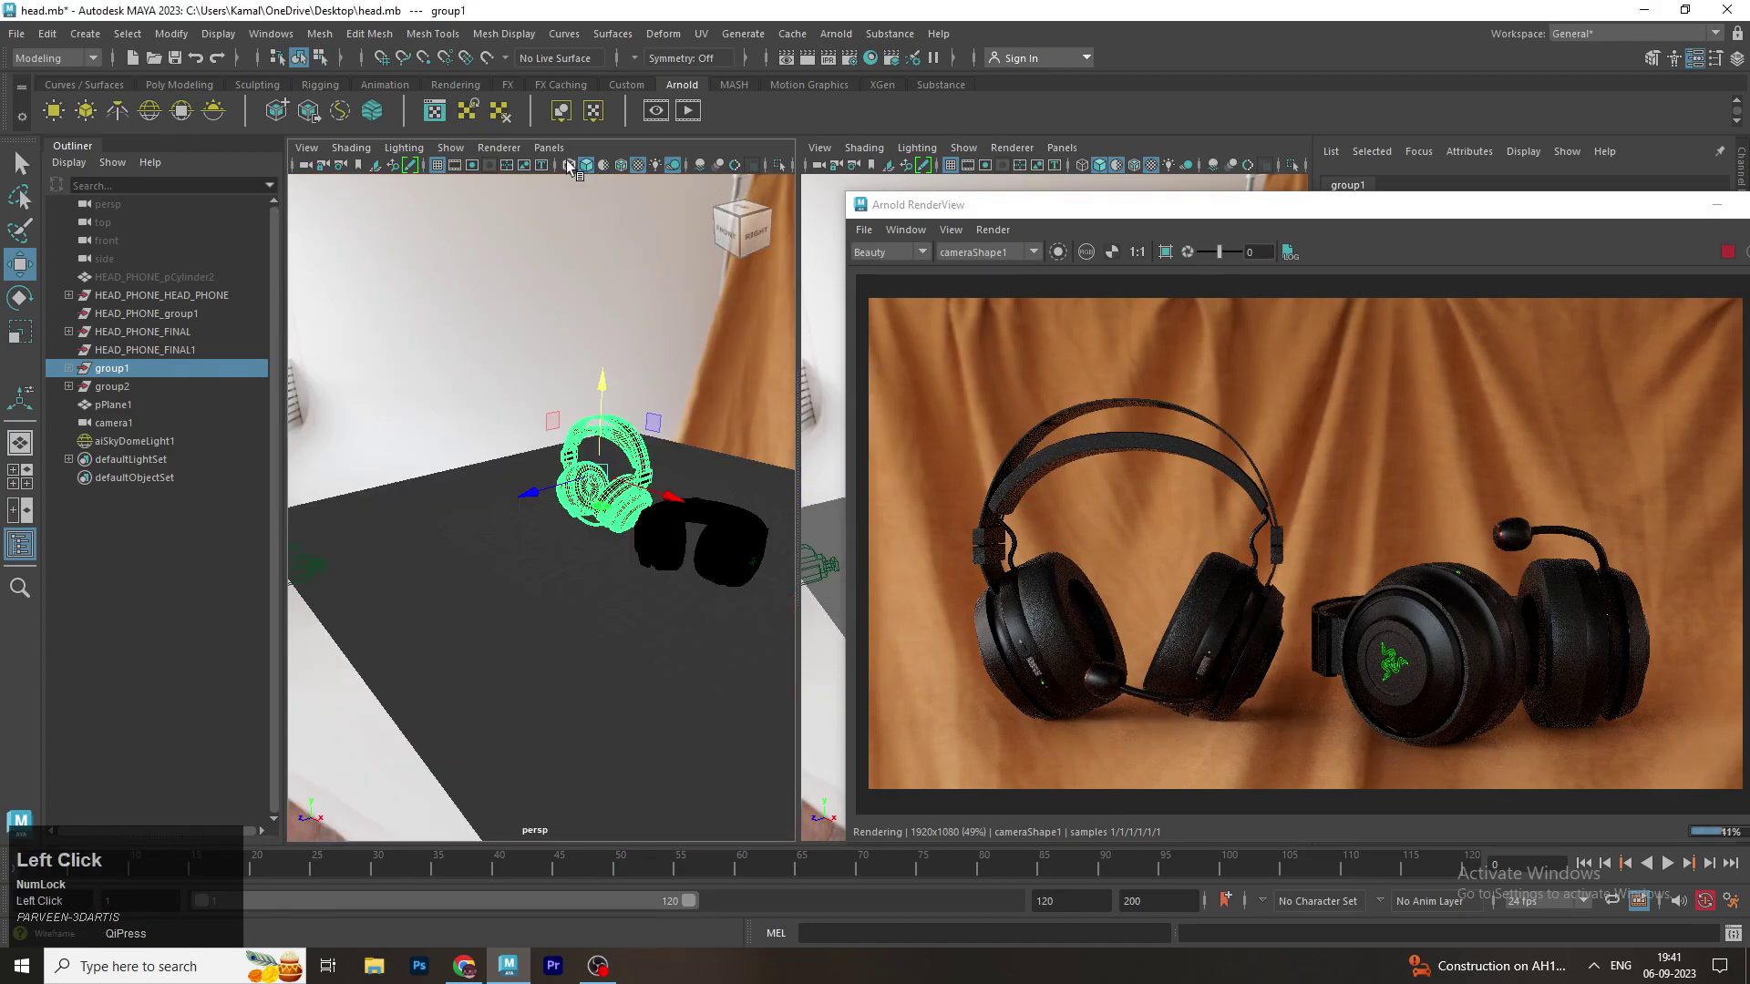
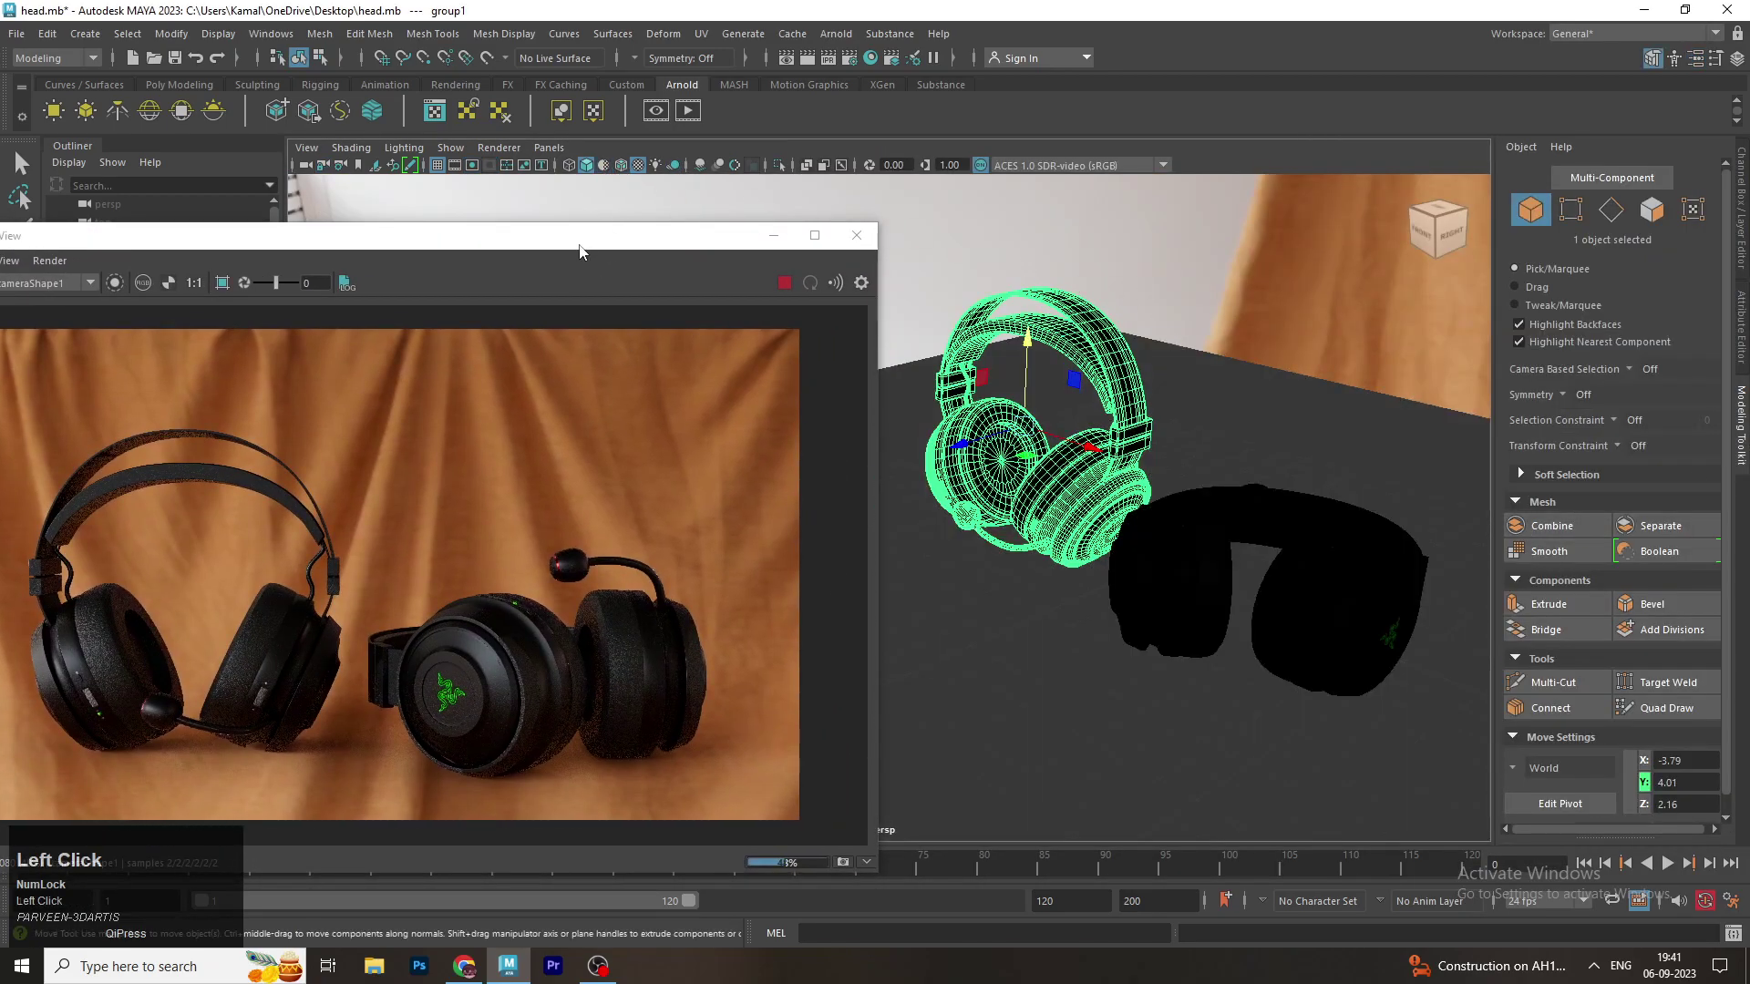
Zoom on the render and drag the Arnold RenderView window up toward the screen corner
scroll(down, 3)
scroll(up, 3)
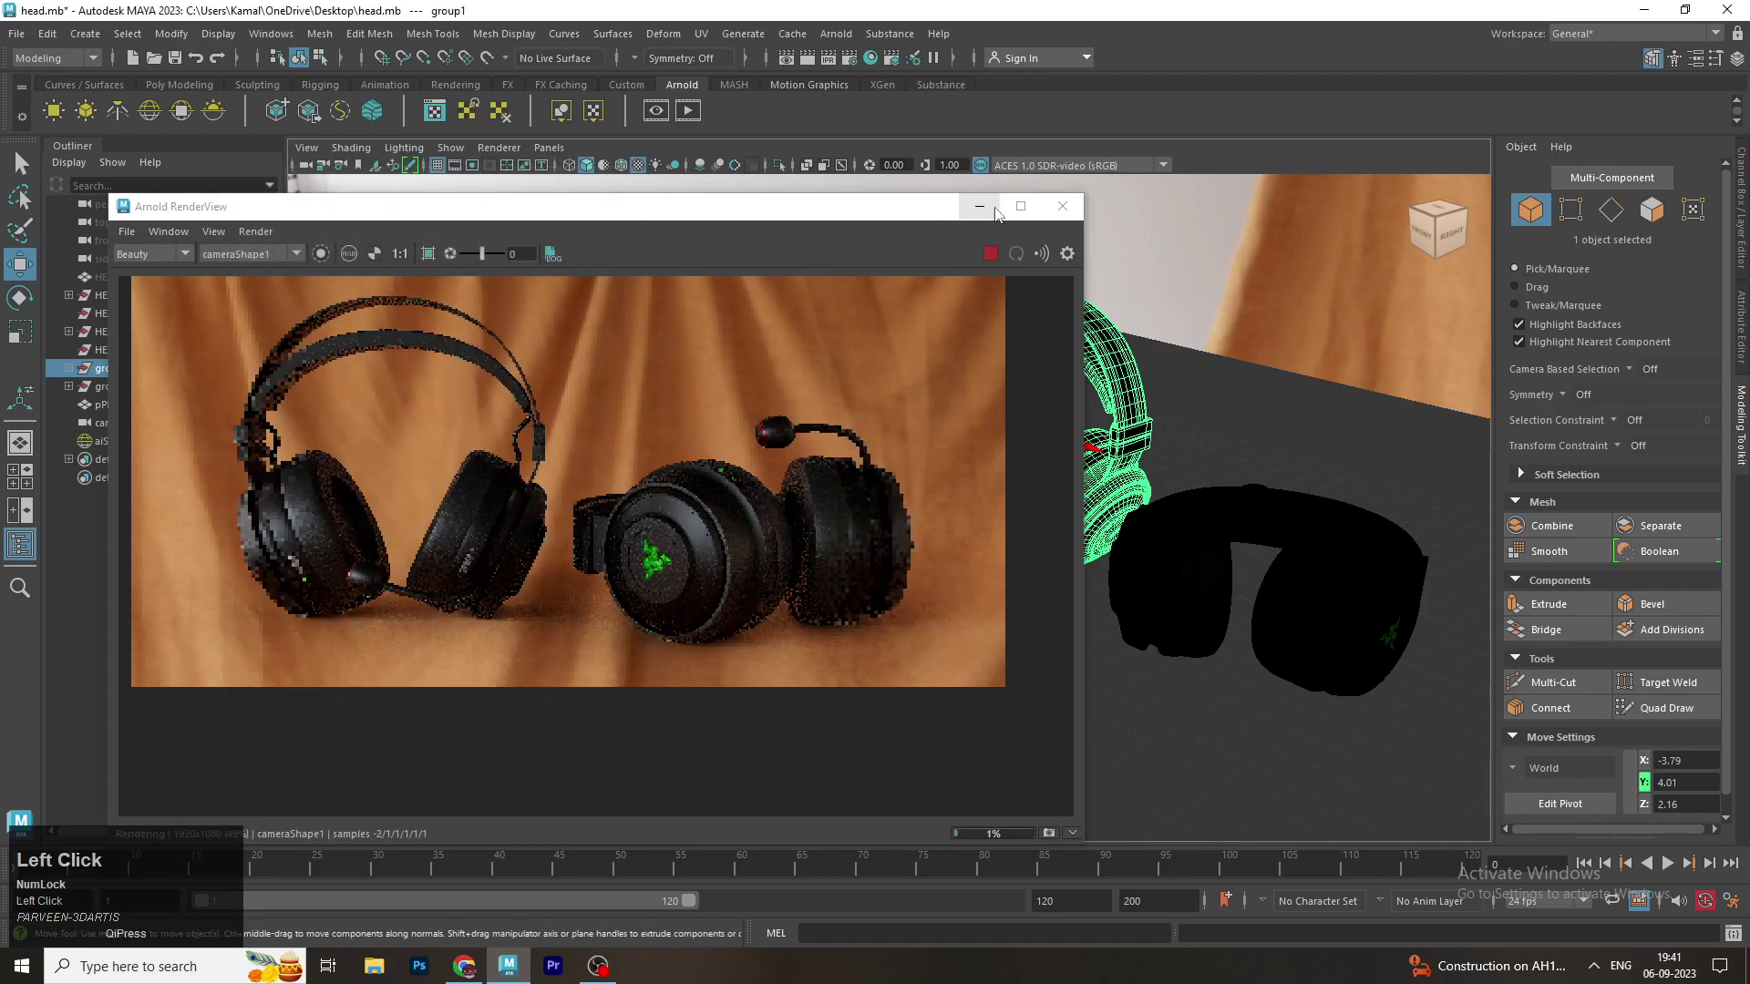
scroll(up, 3)
drag(1077, 572, 81, 24)
Maximize Arnold RenderView so the headphone render fills the whole screen
click(80, 24)
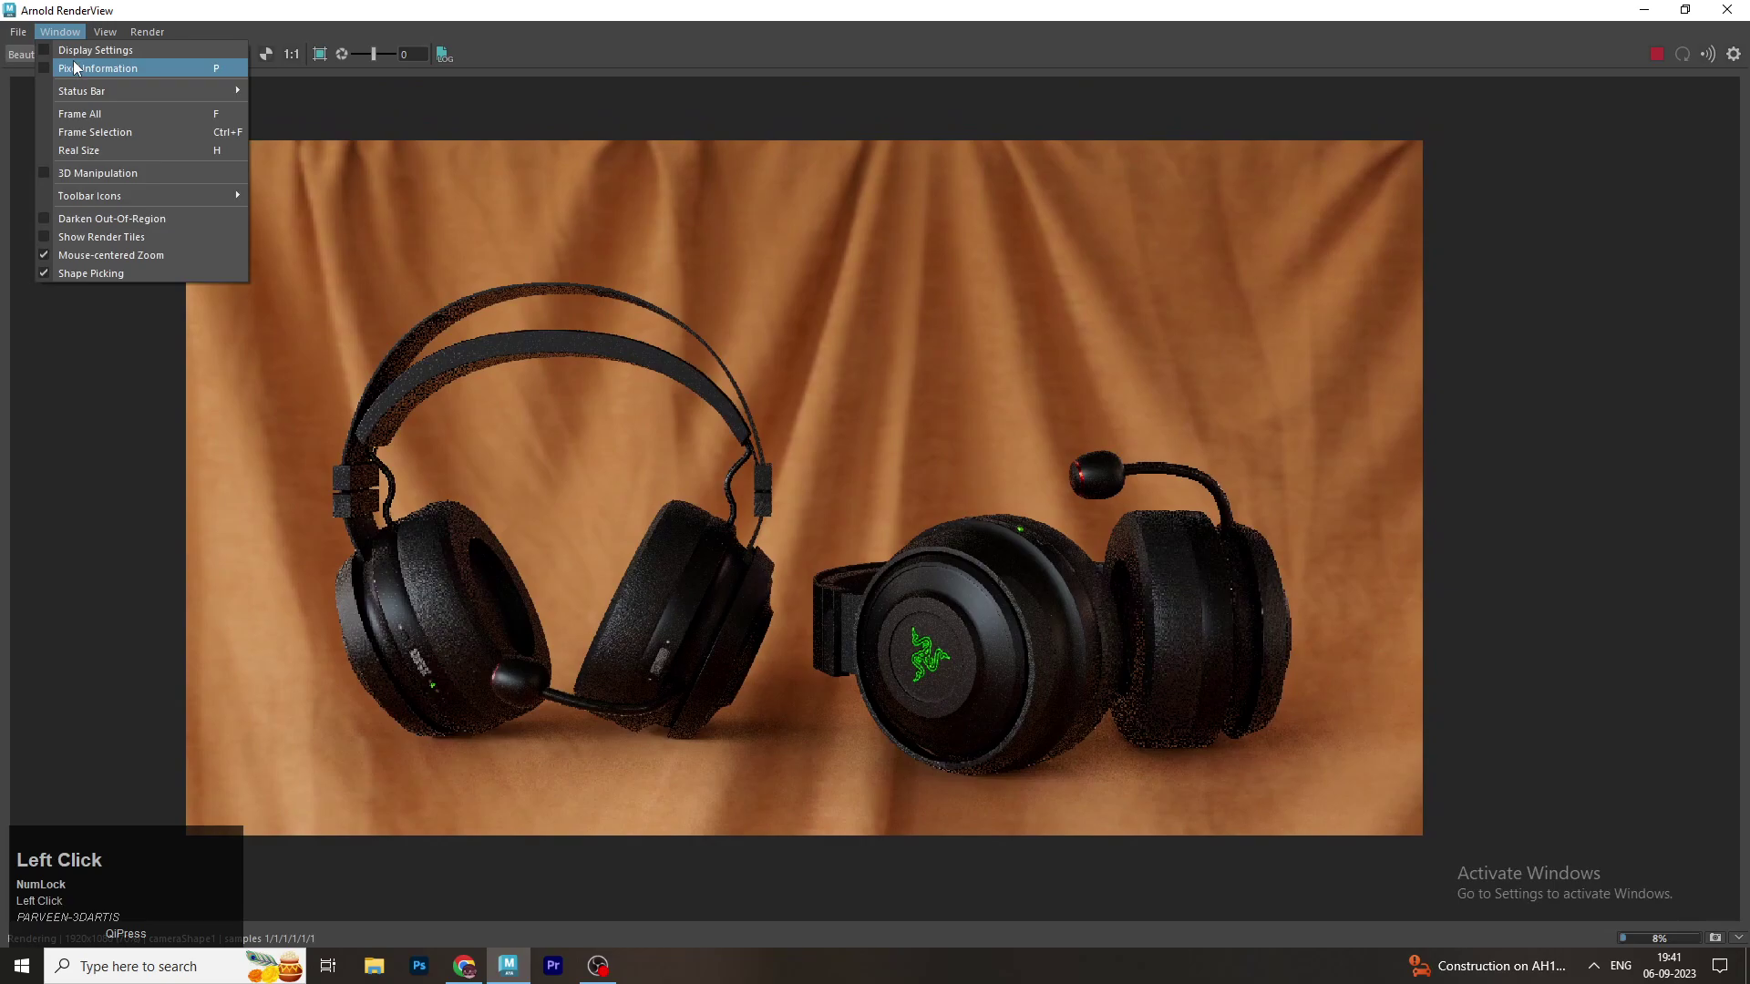
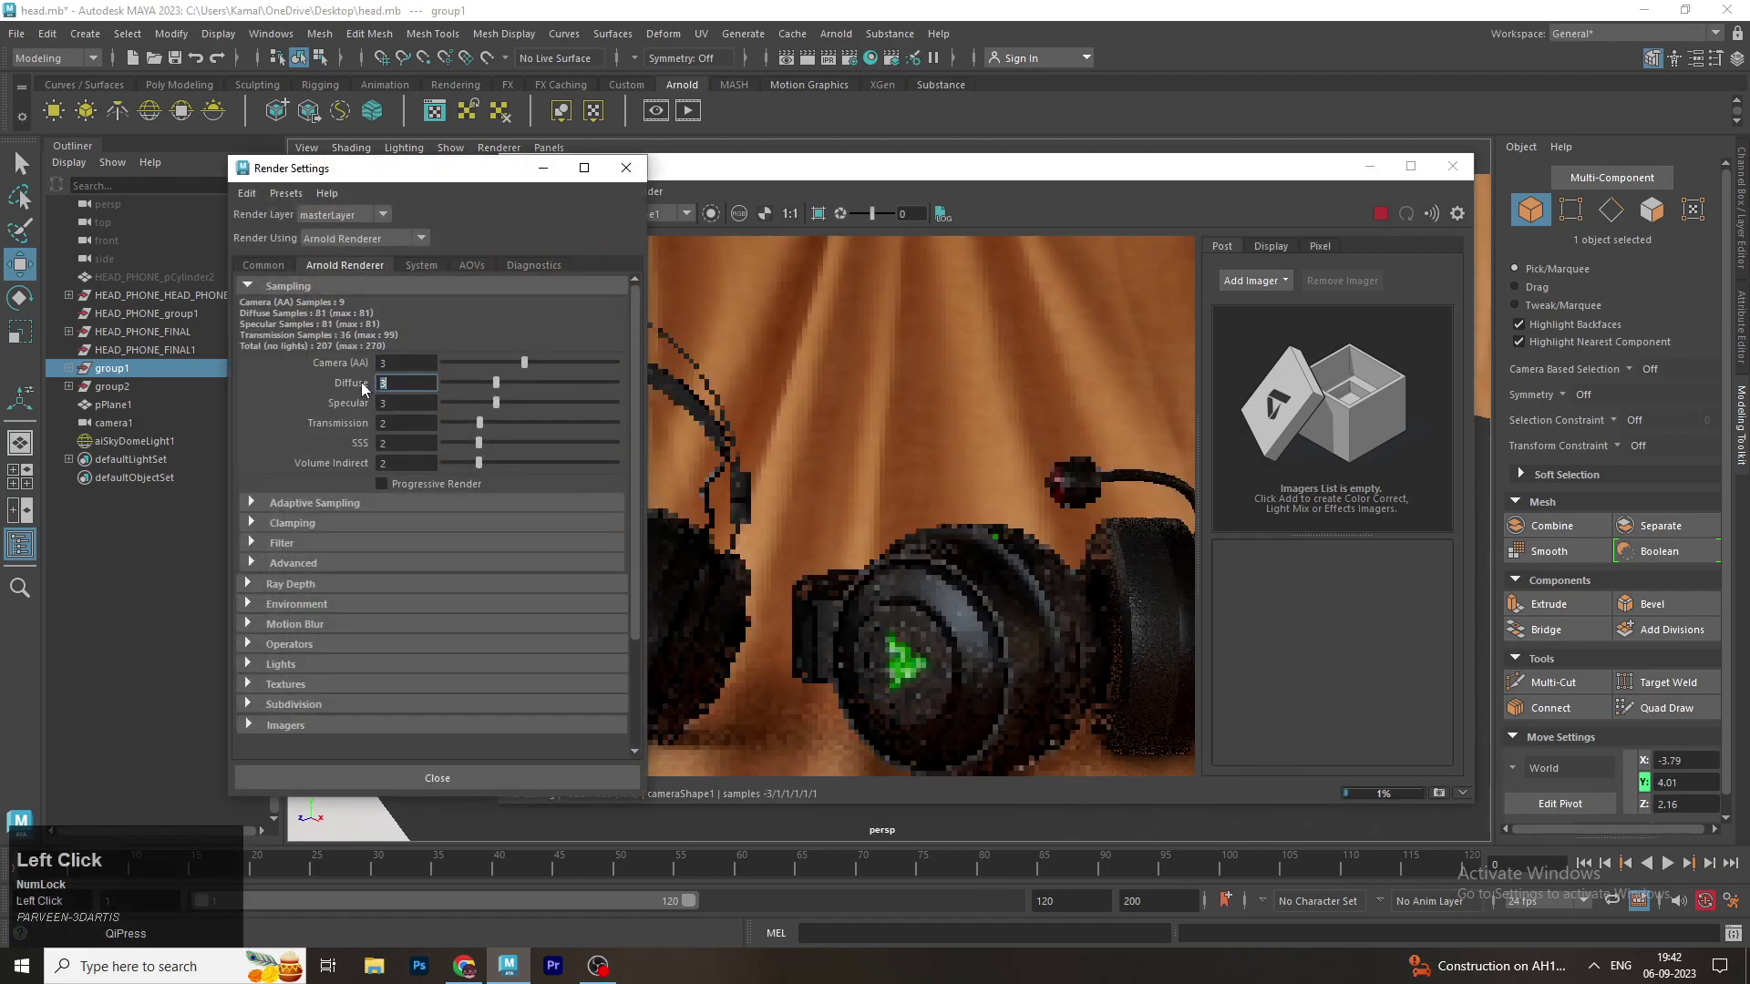
Add an Imager Denoiser (Noice) in the RenderView Post settings
click(1424, 185)
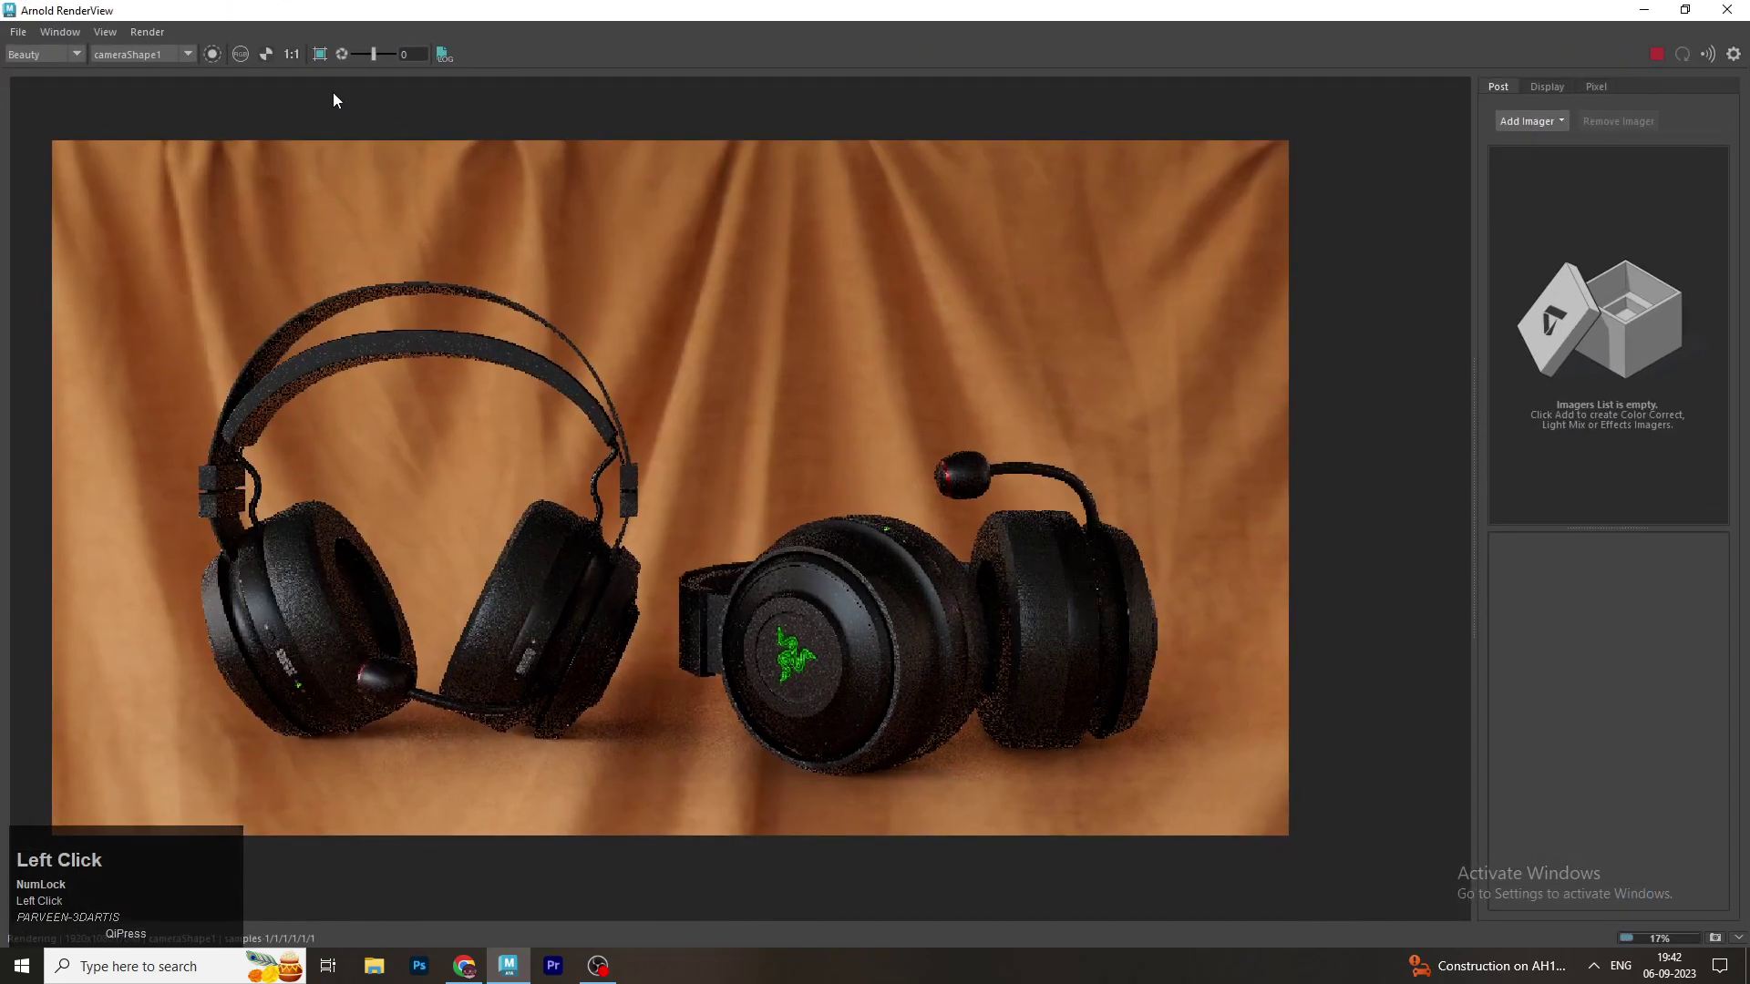
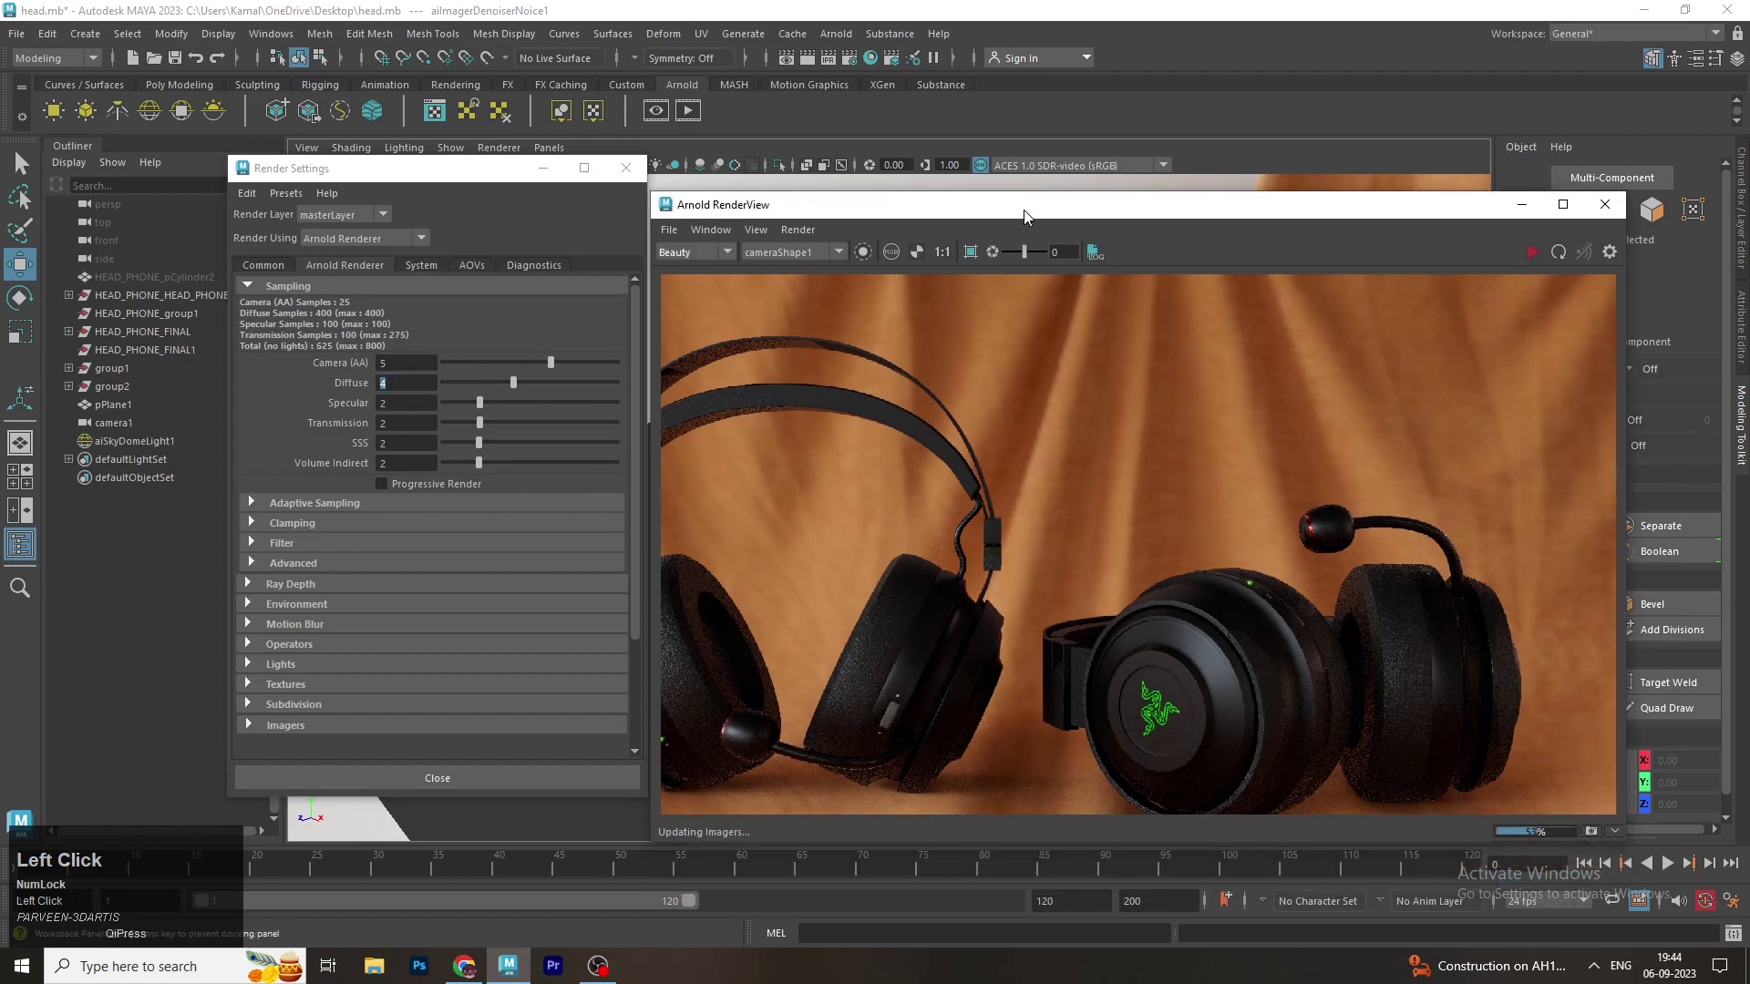
scroll(down, 3)
click(1548, 261)
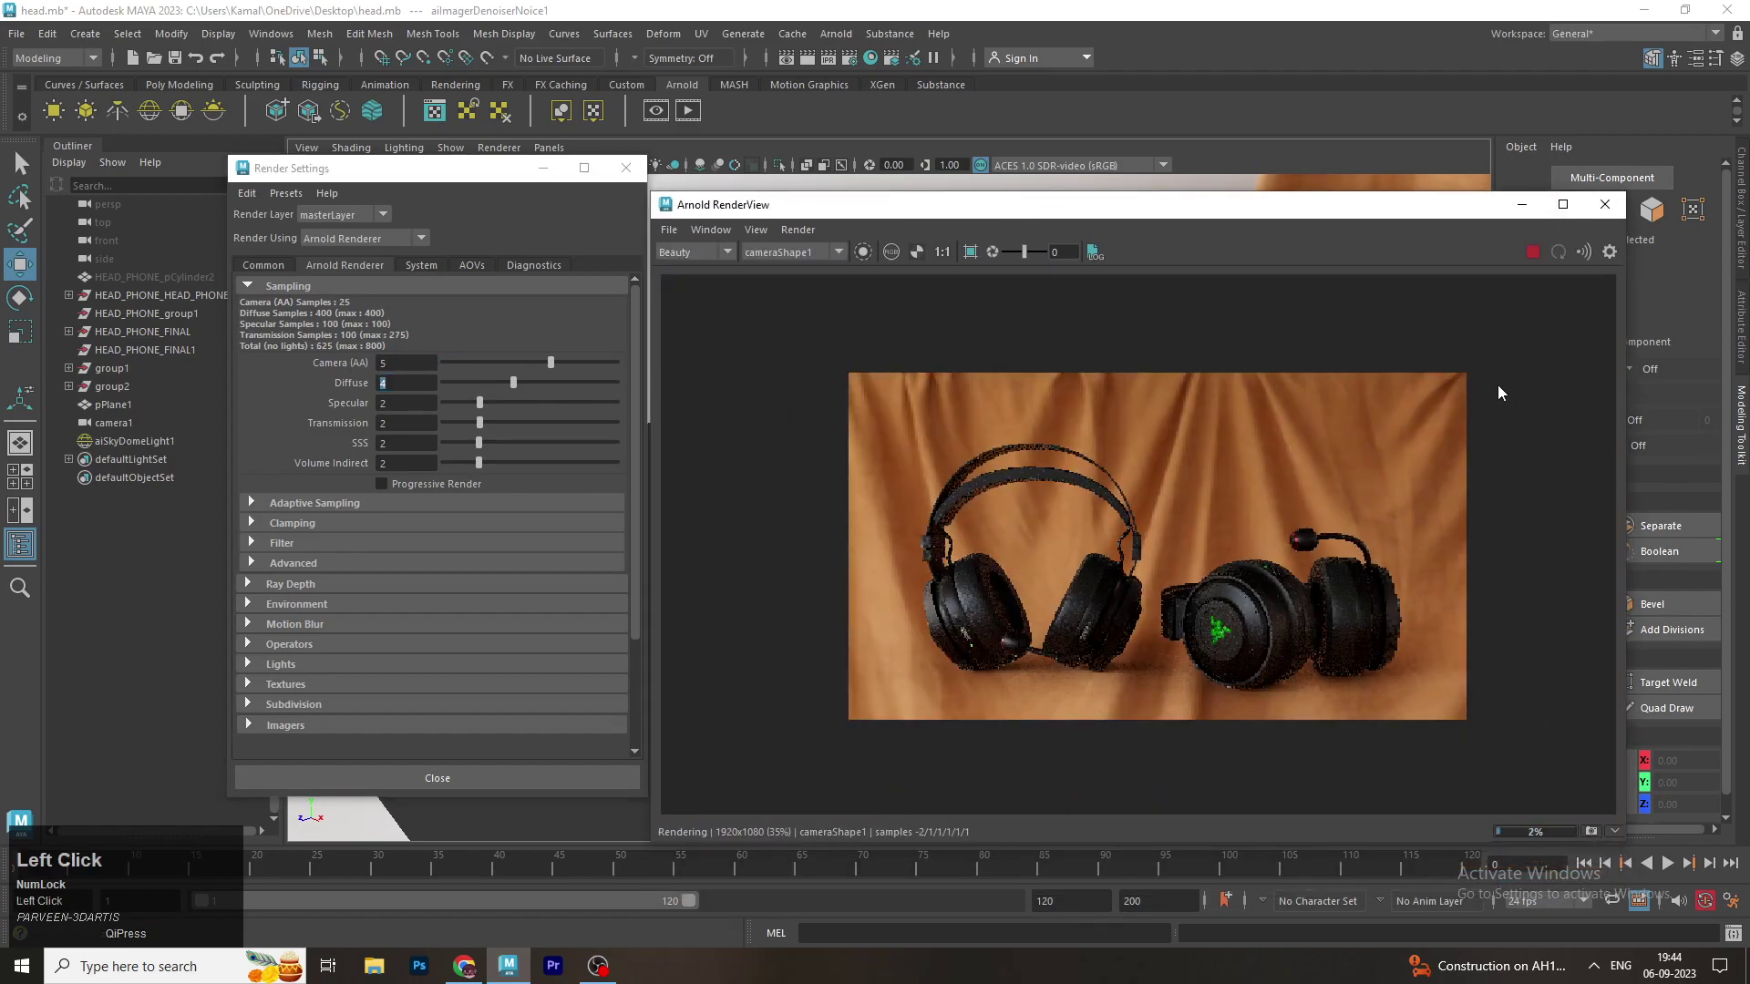
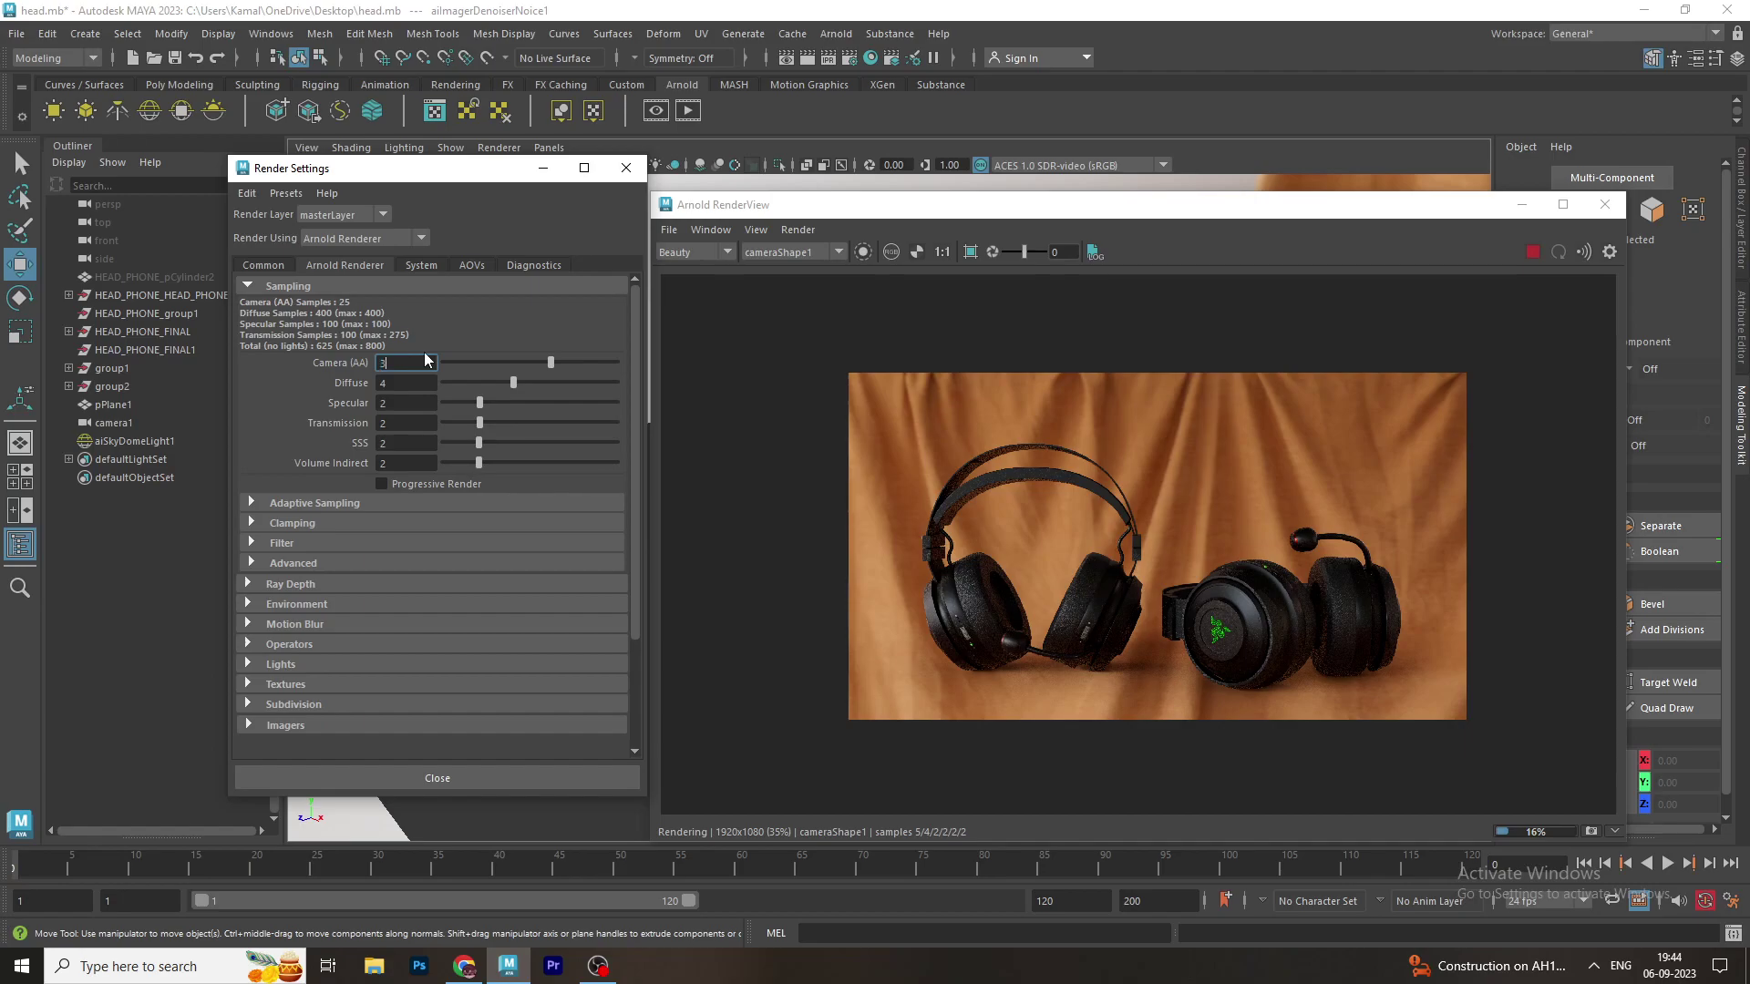
Adjust the Camera (AA) and Diffuse sampling values in the Arnold render settings
click(1582, 218)
scroll(up, 3)
drag(757, 629, 1163, 675)
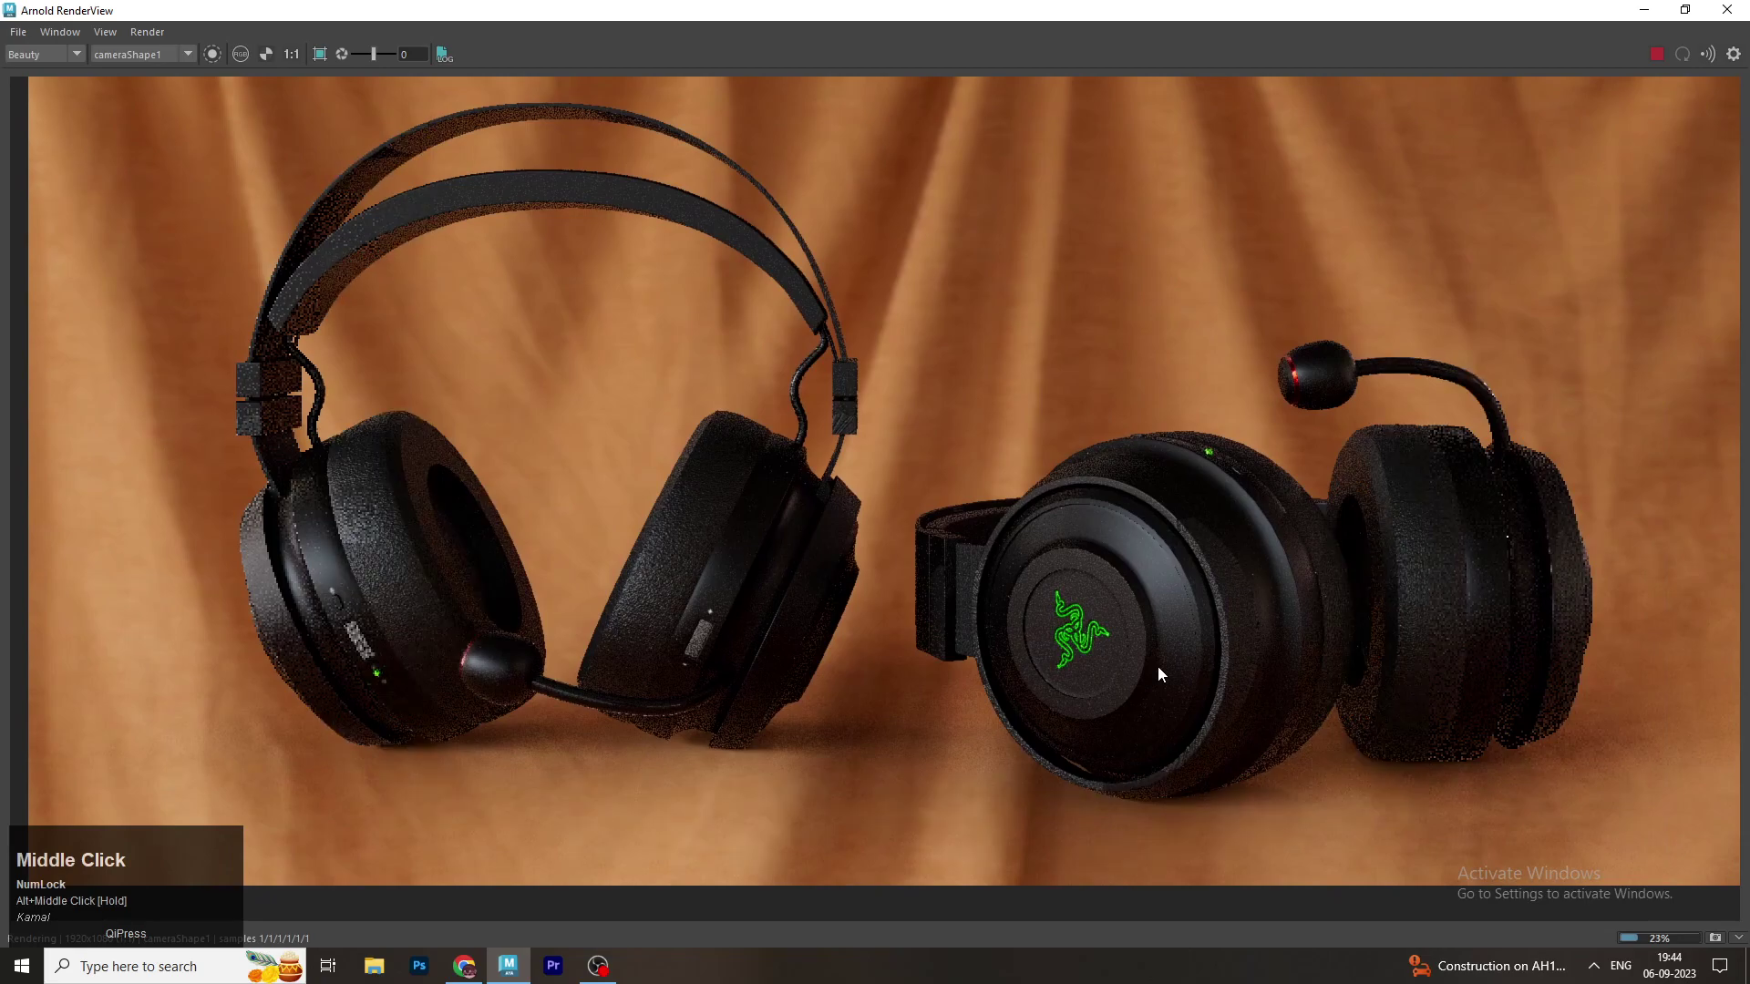
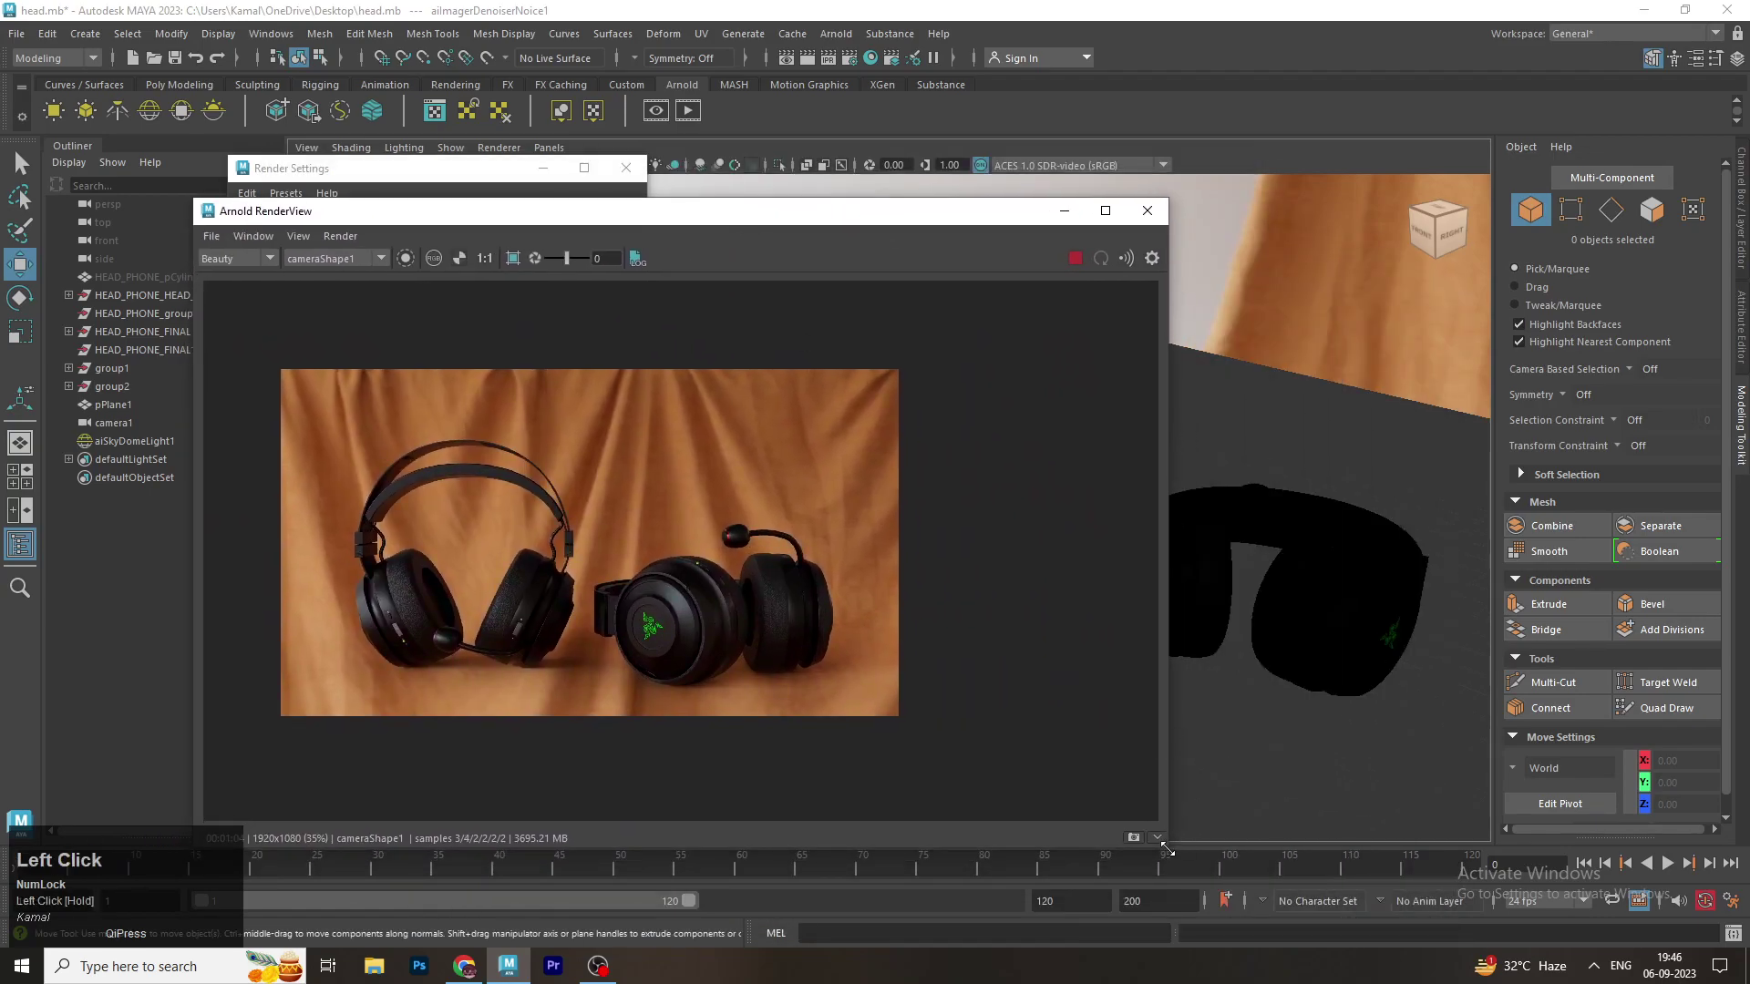
Browse the Hdri Image folder and choose Studio 03.exr for the sky dome's image
scroll(down, 3)
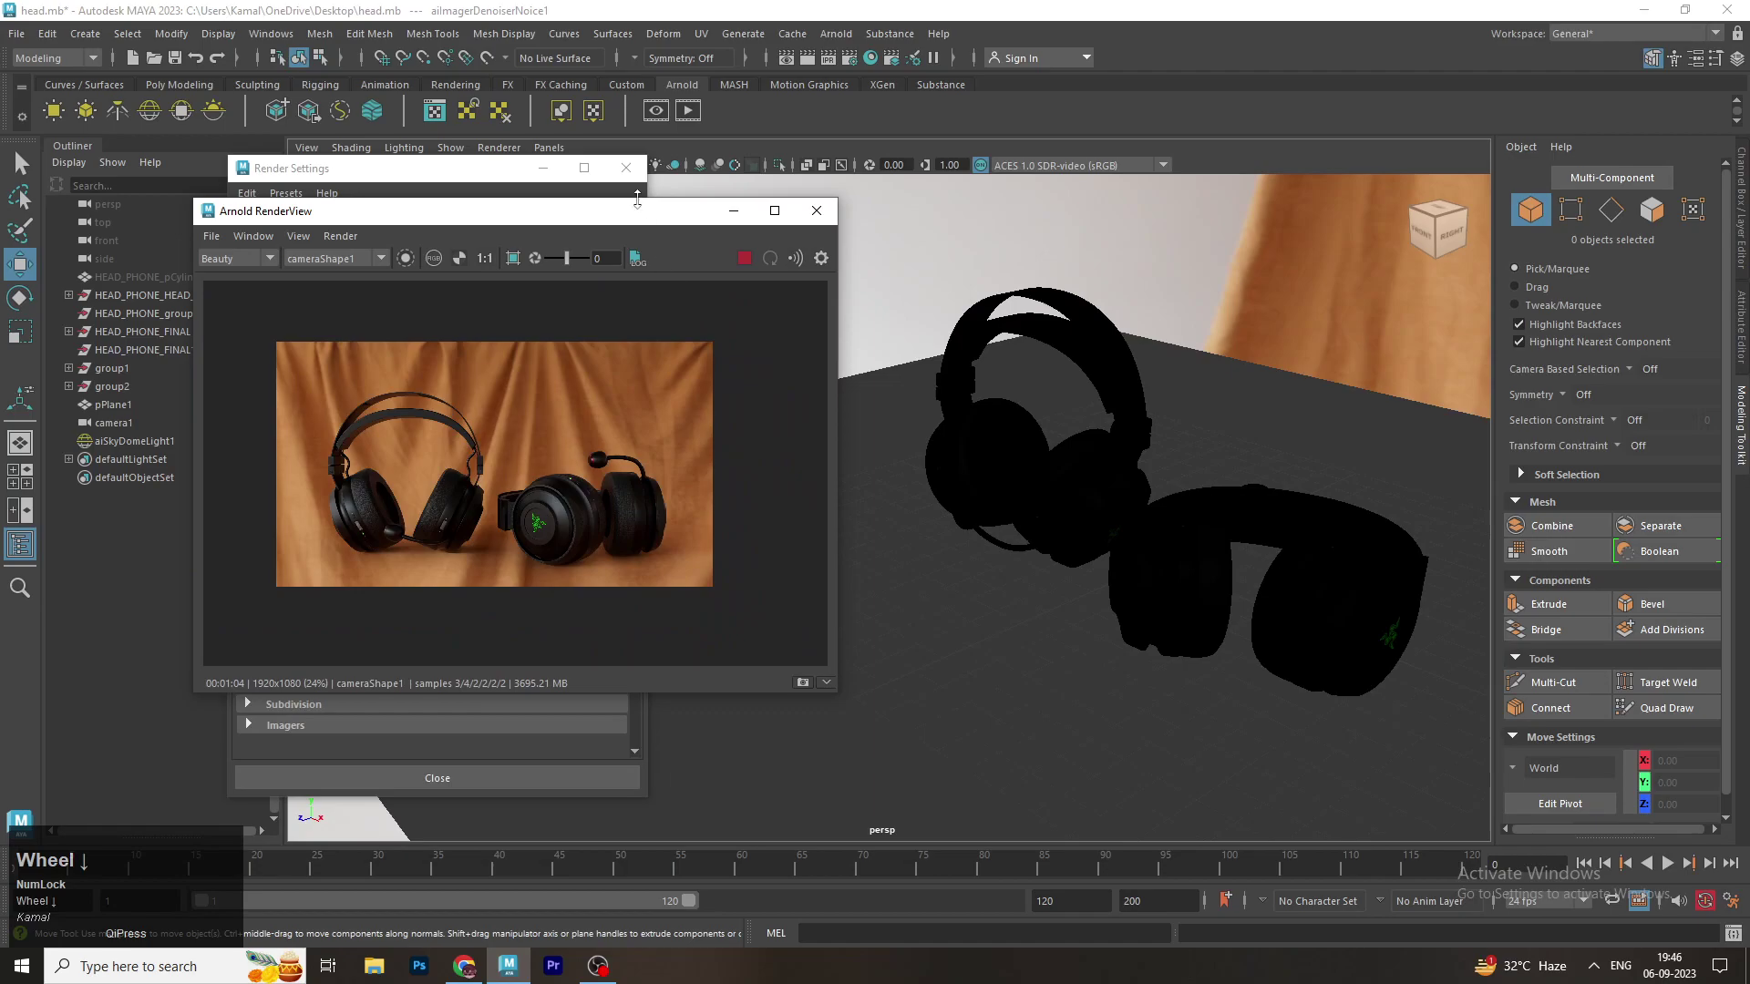
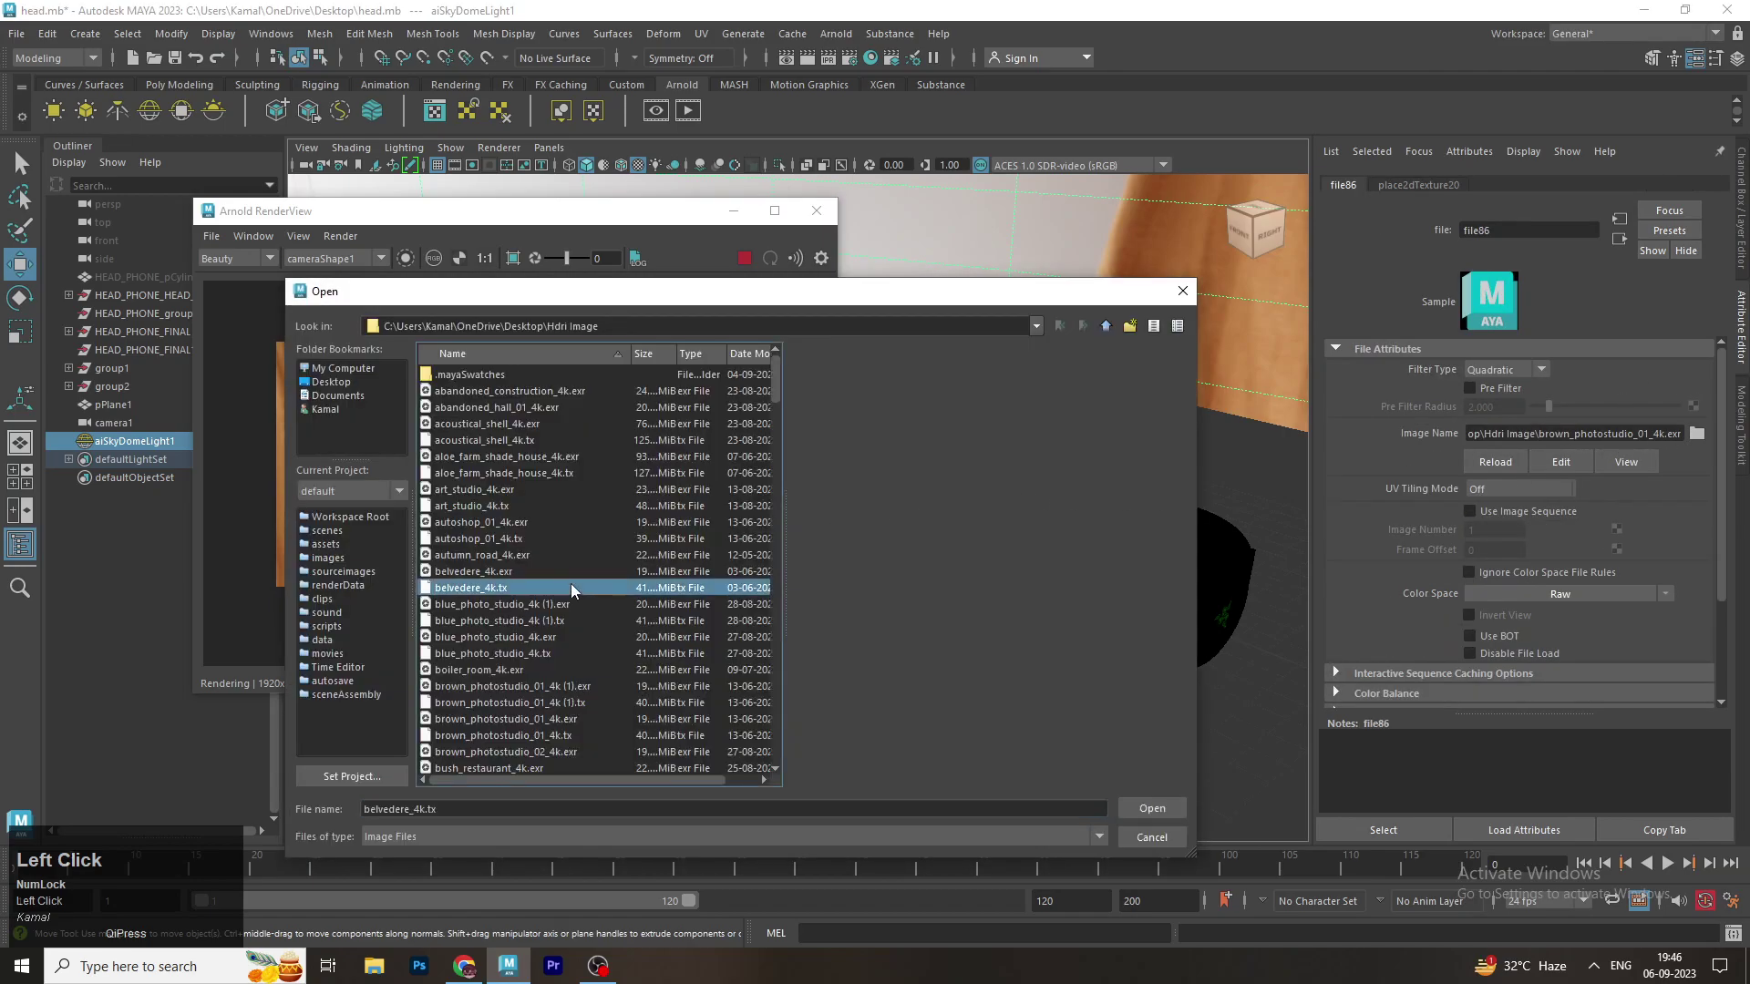
key(s)
scroll(down, 3)
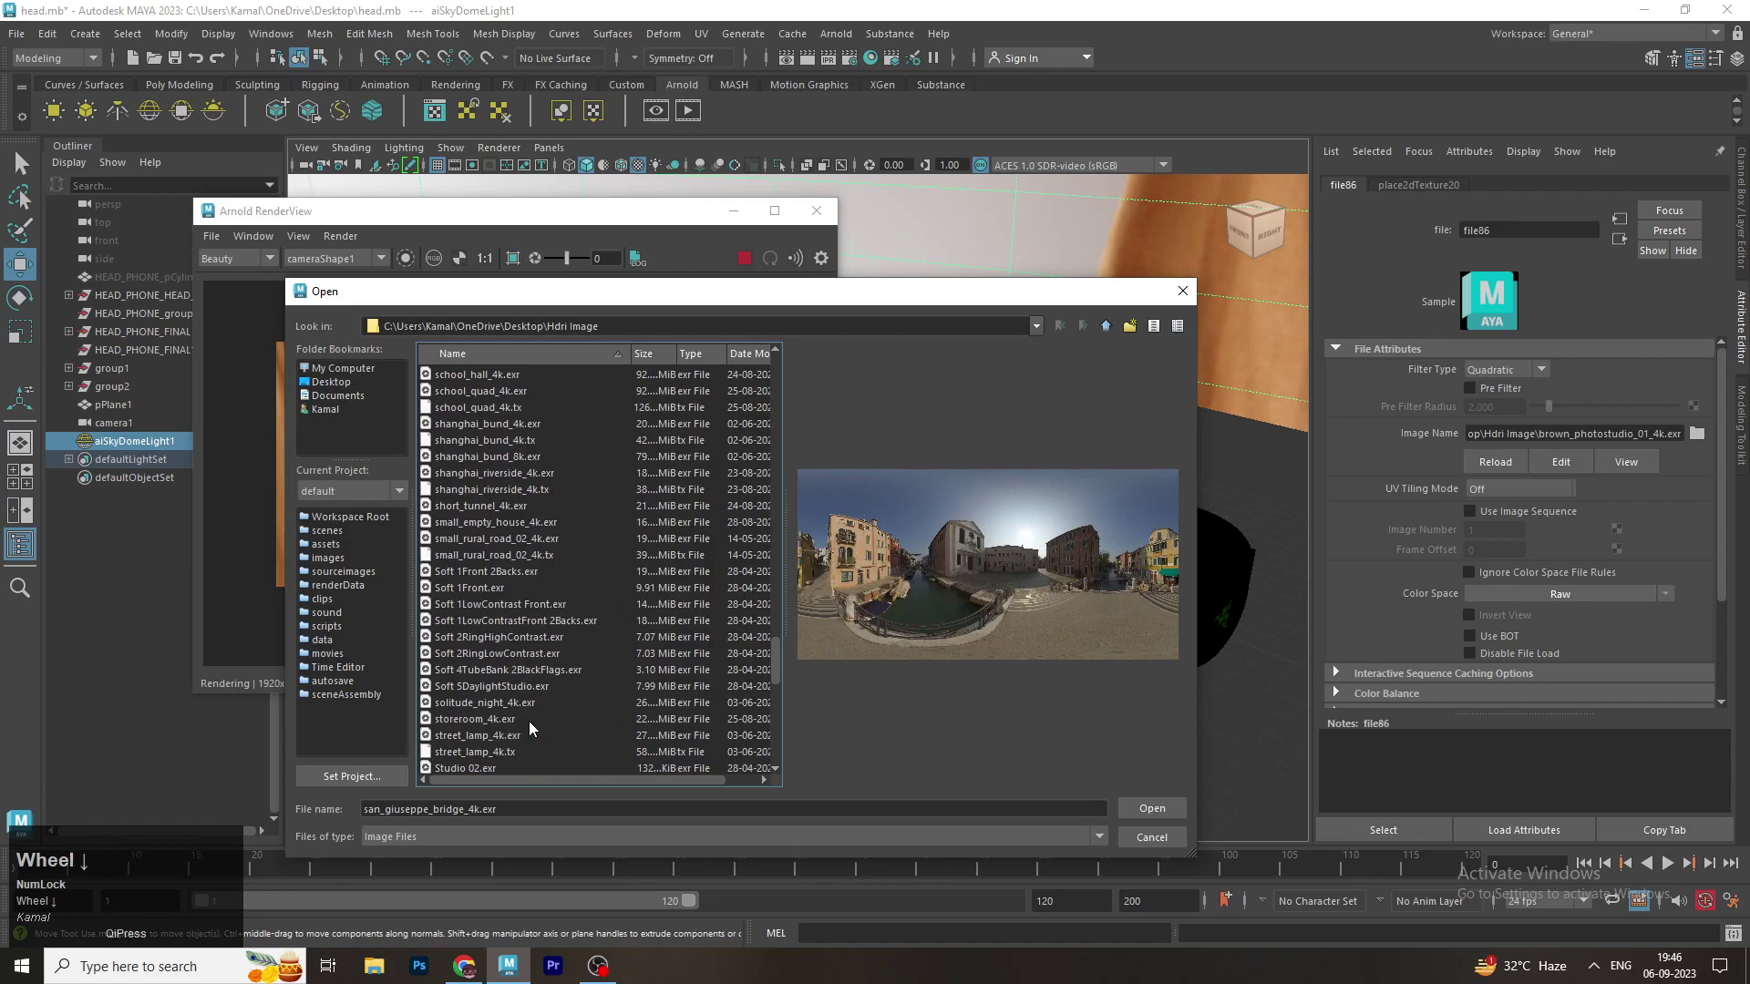
click(500, 638)
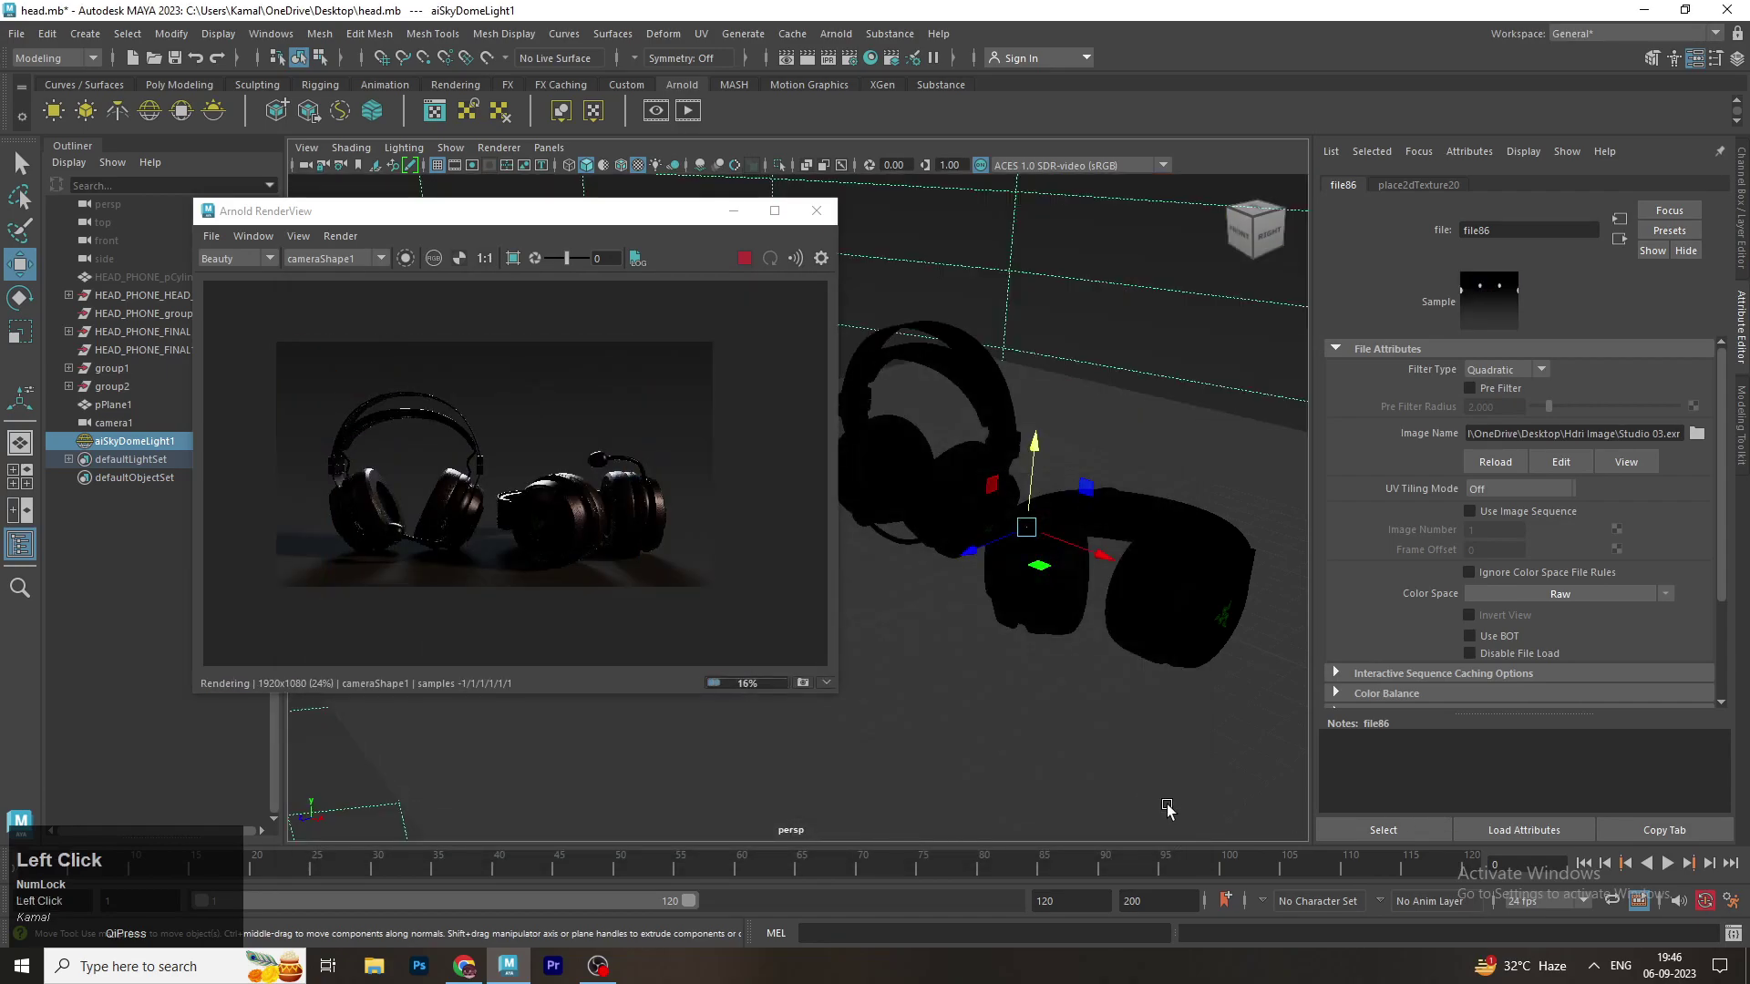
Set aiSkyDomeLight1 exposure to 1.0 and rotate the dome in Y to about 193 degrees
click(124, 519)
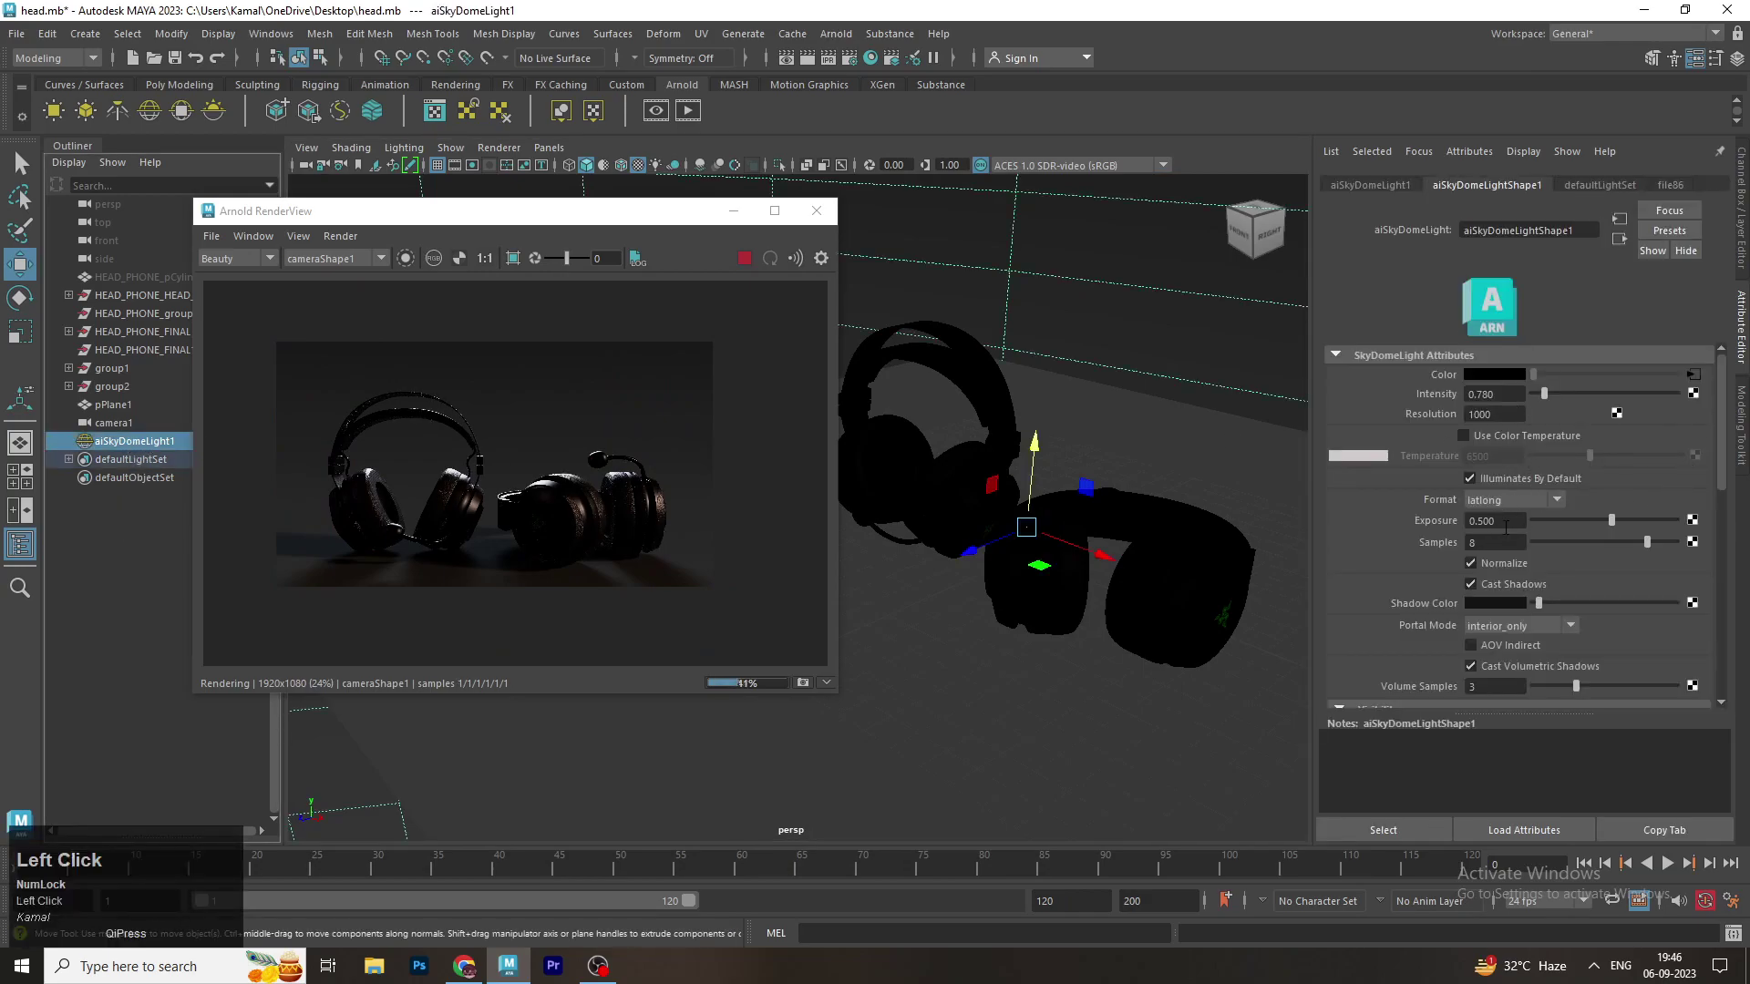
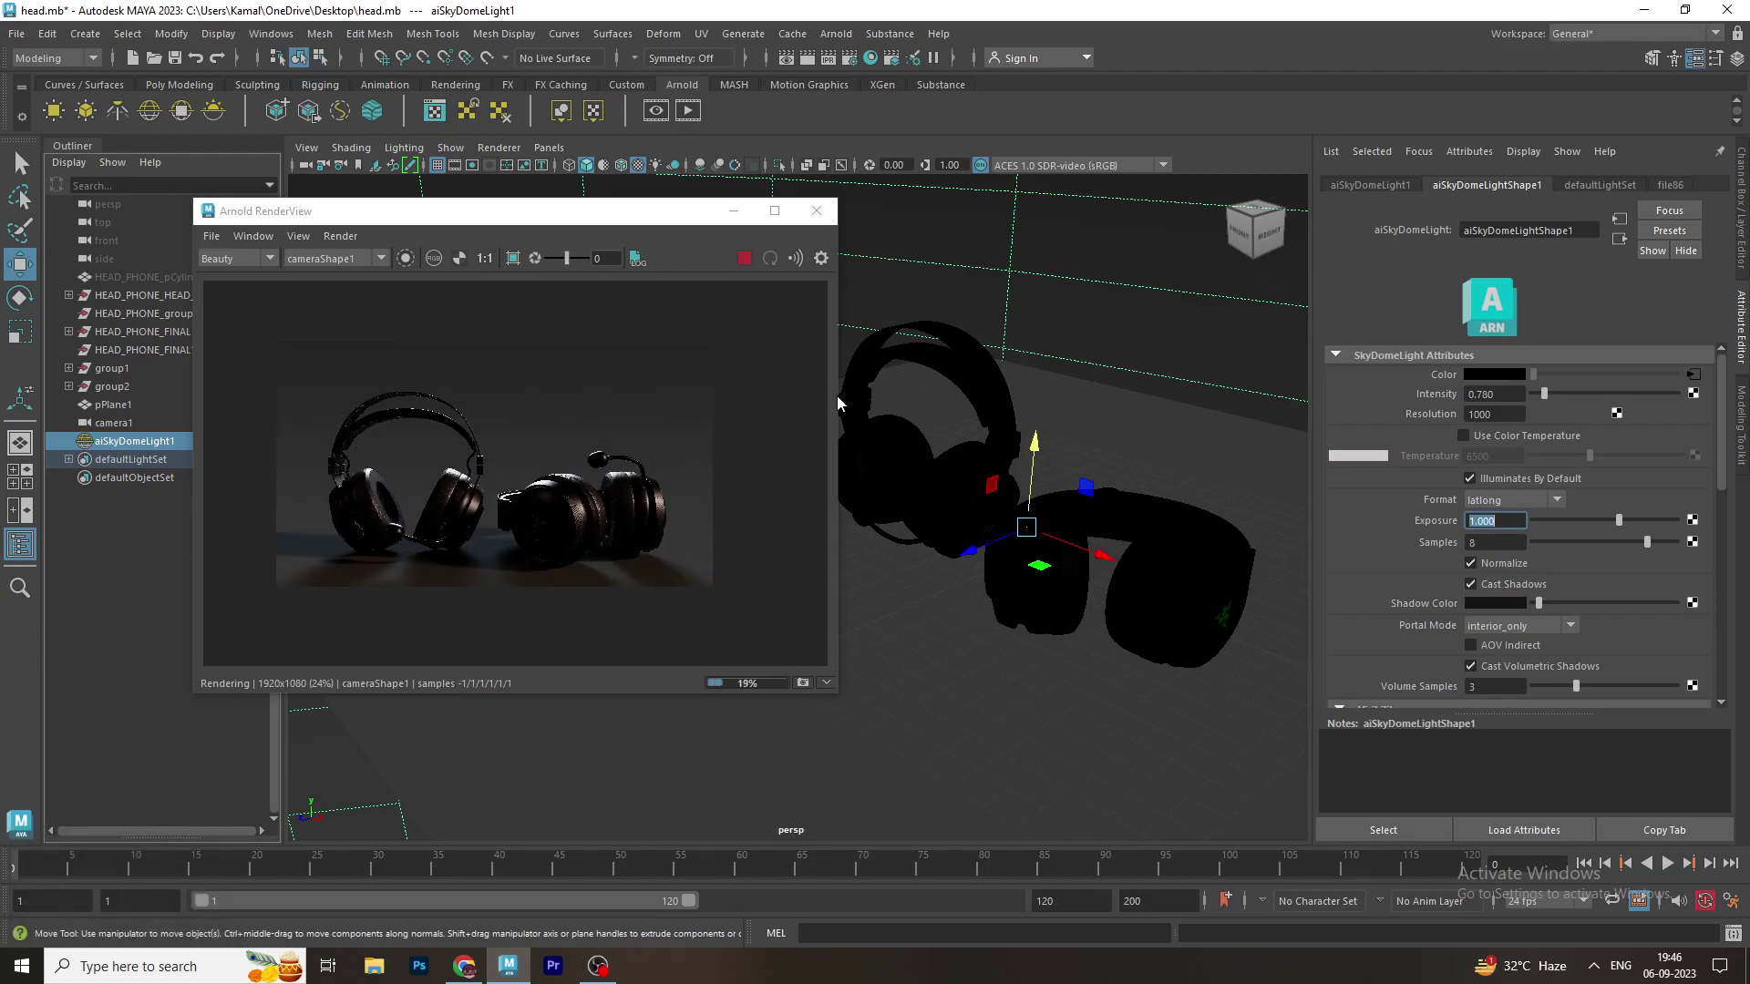
click(569, 225)
scroll(down, 3)
key(e)
drag(875, 553, 945, 543)
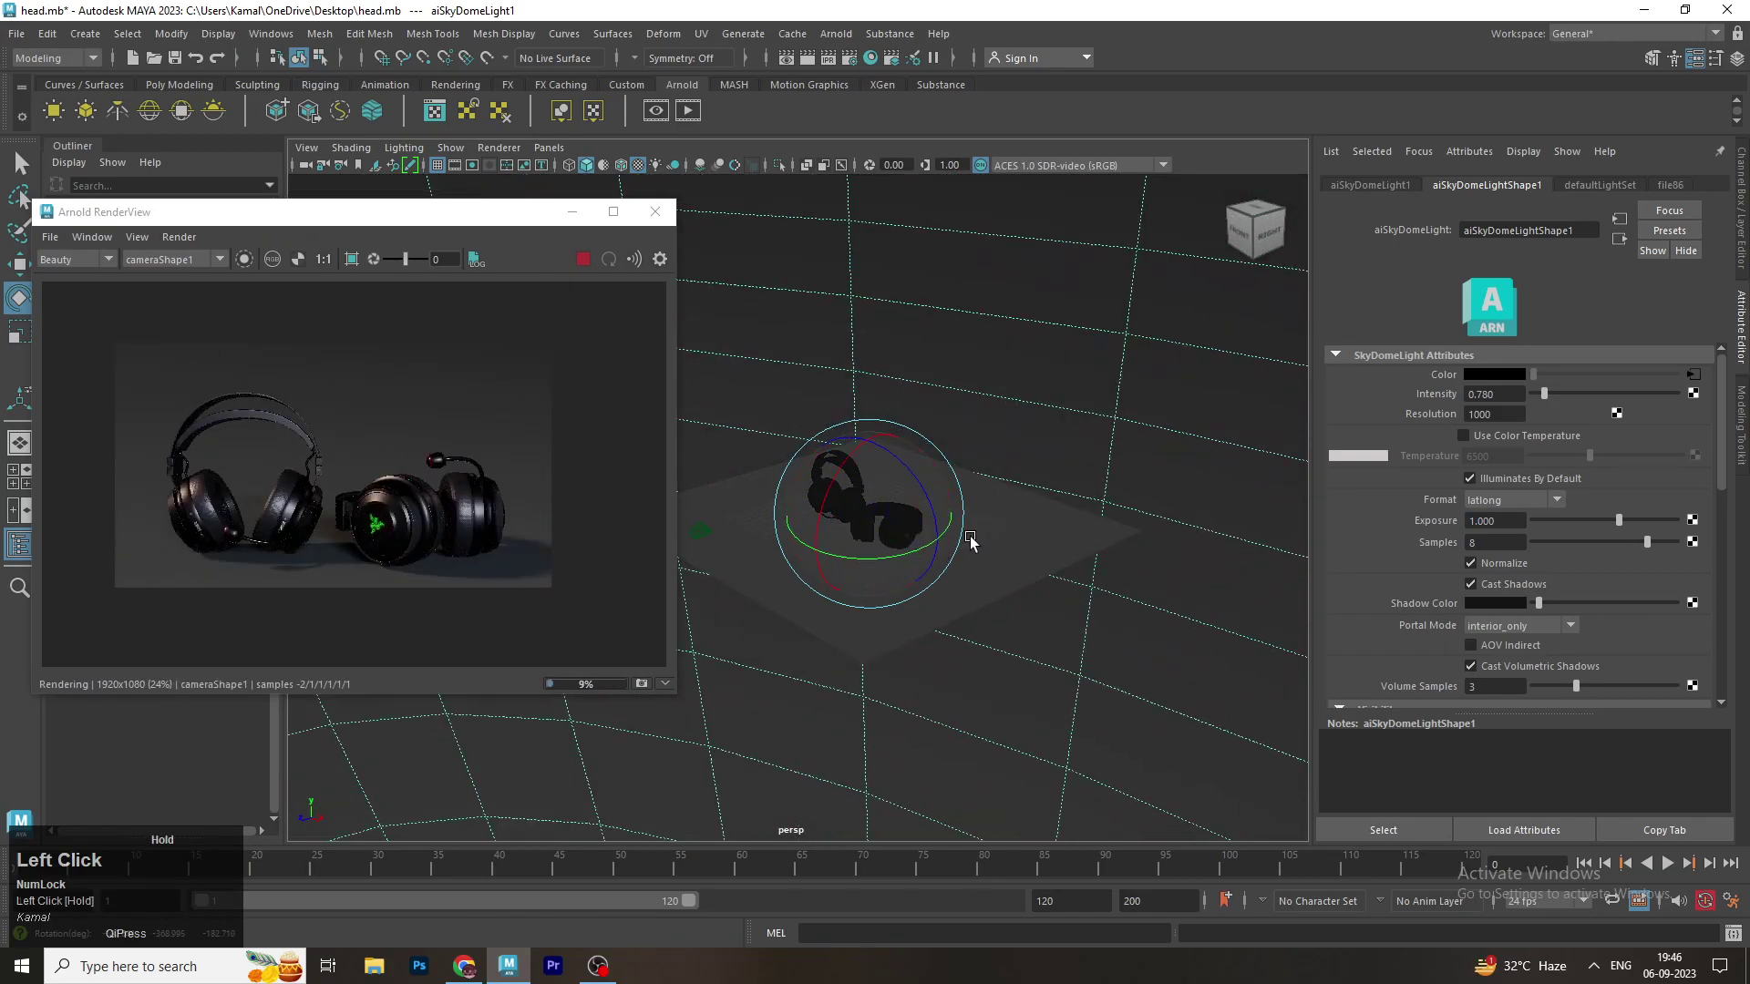
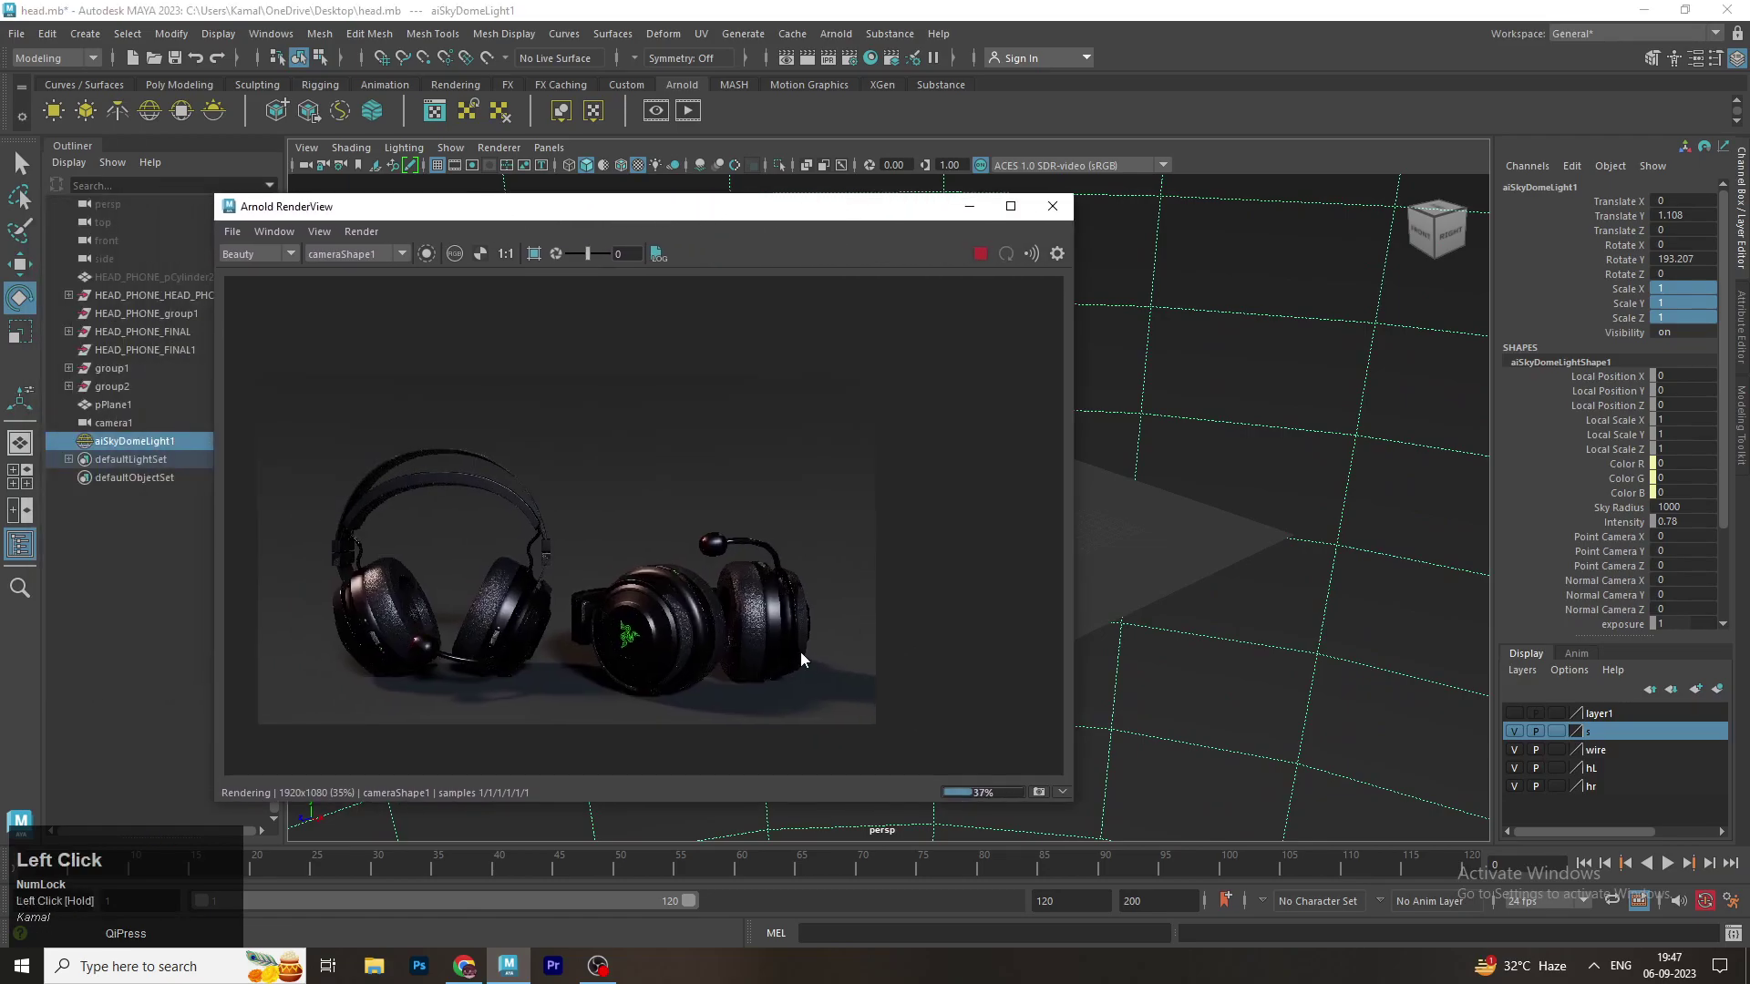
Set the aiSkyDomeLight Intensity to 1.0 and Exposure to 2.0 for a lighter grey render
scroll(up, 3)
middle_click(968, 626)
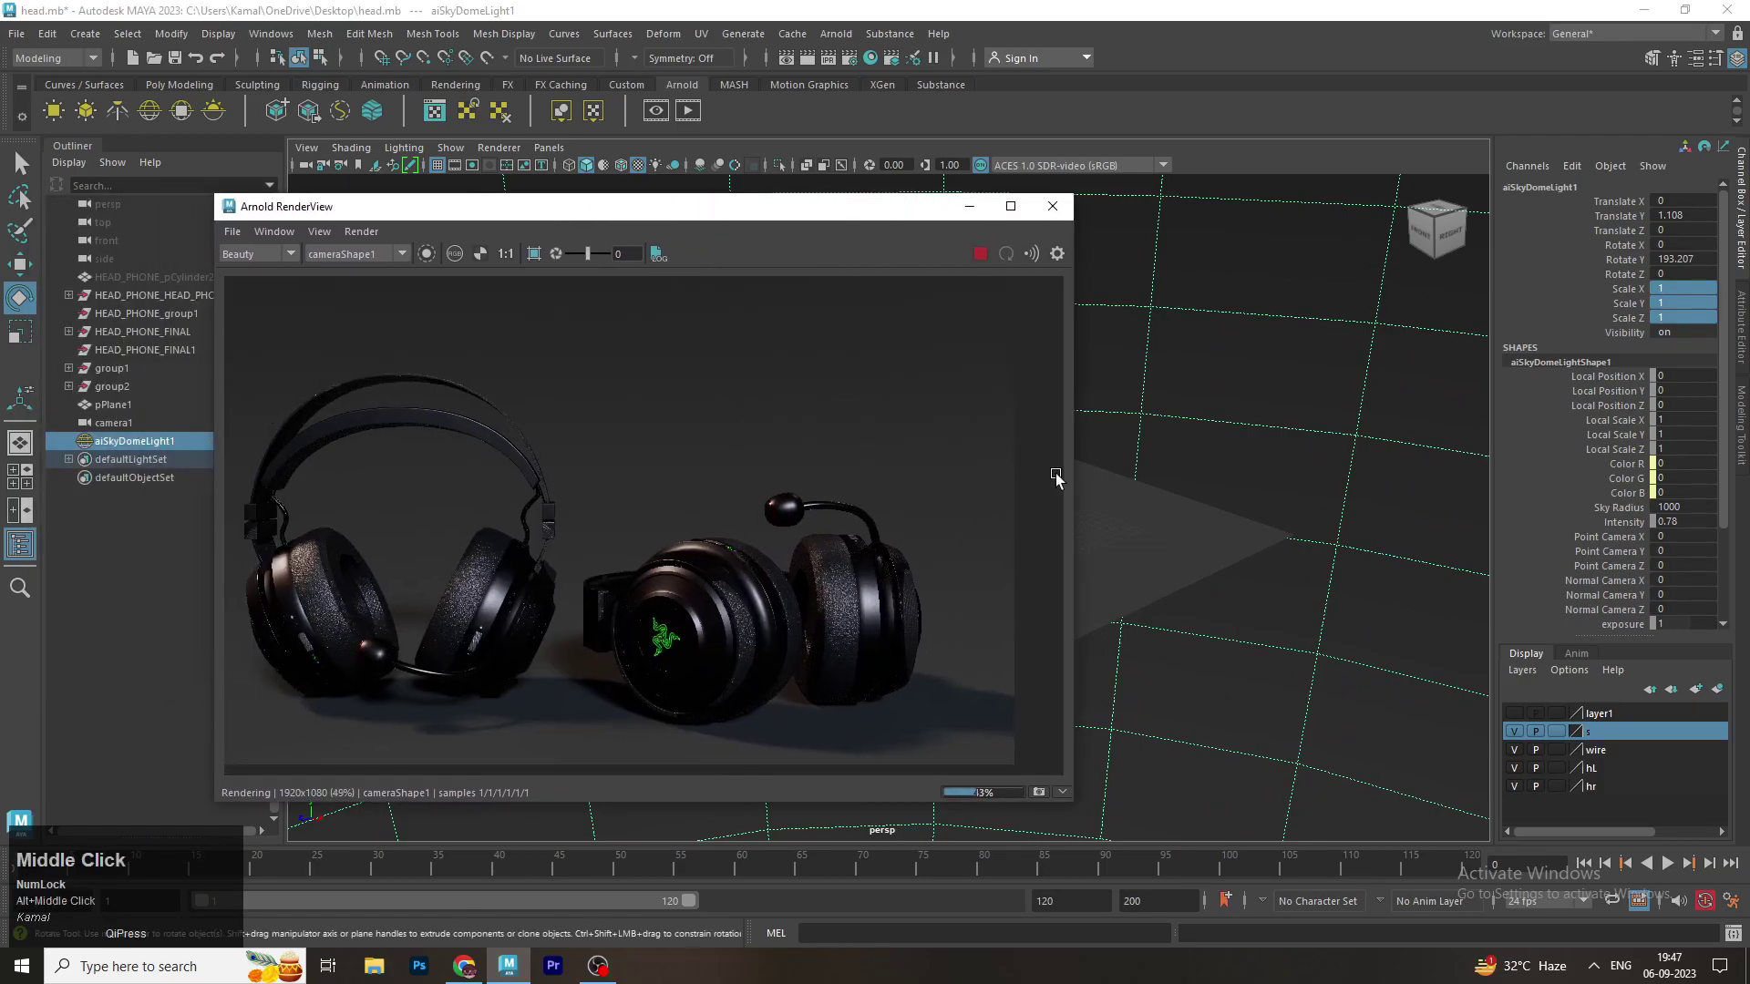
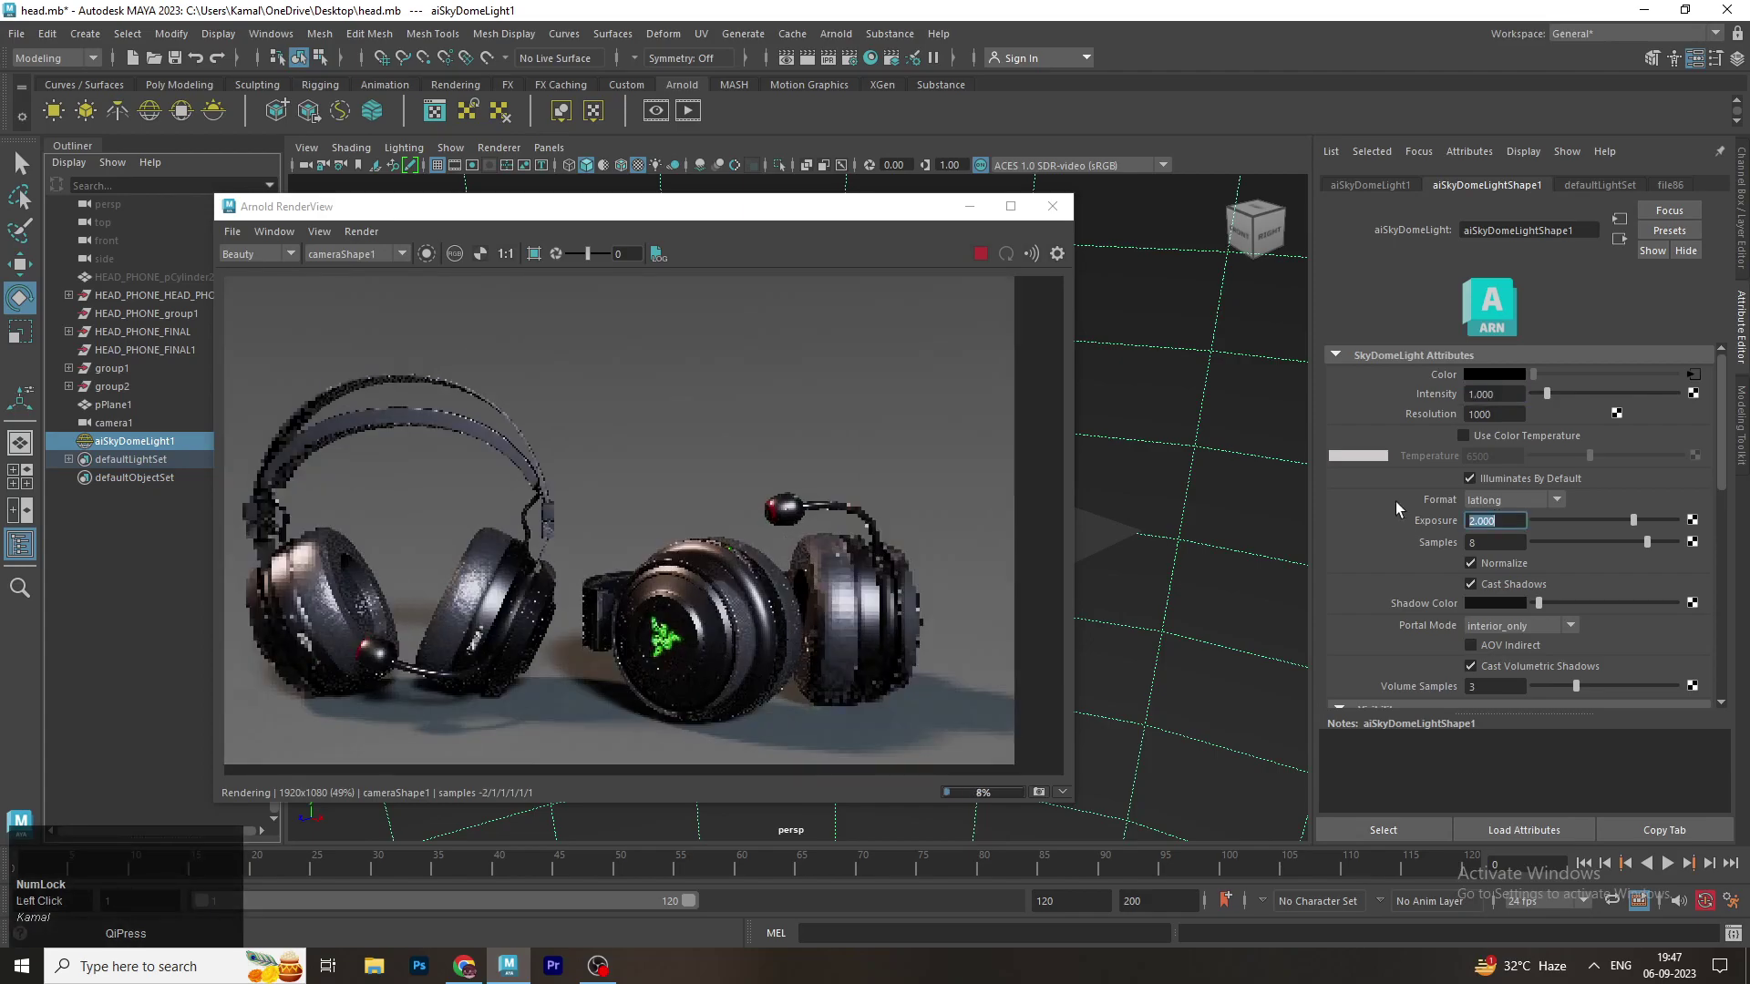
scroll(down, 3)
click(673, 223)
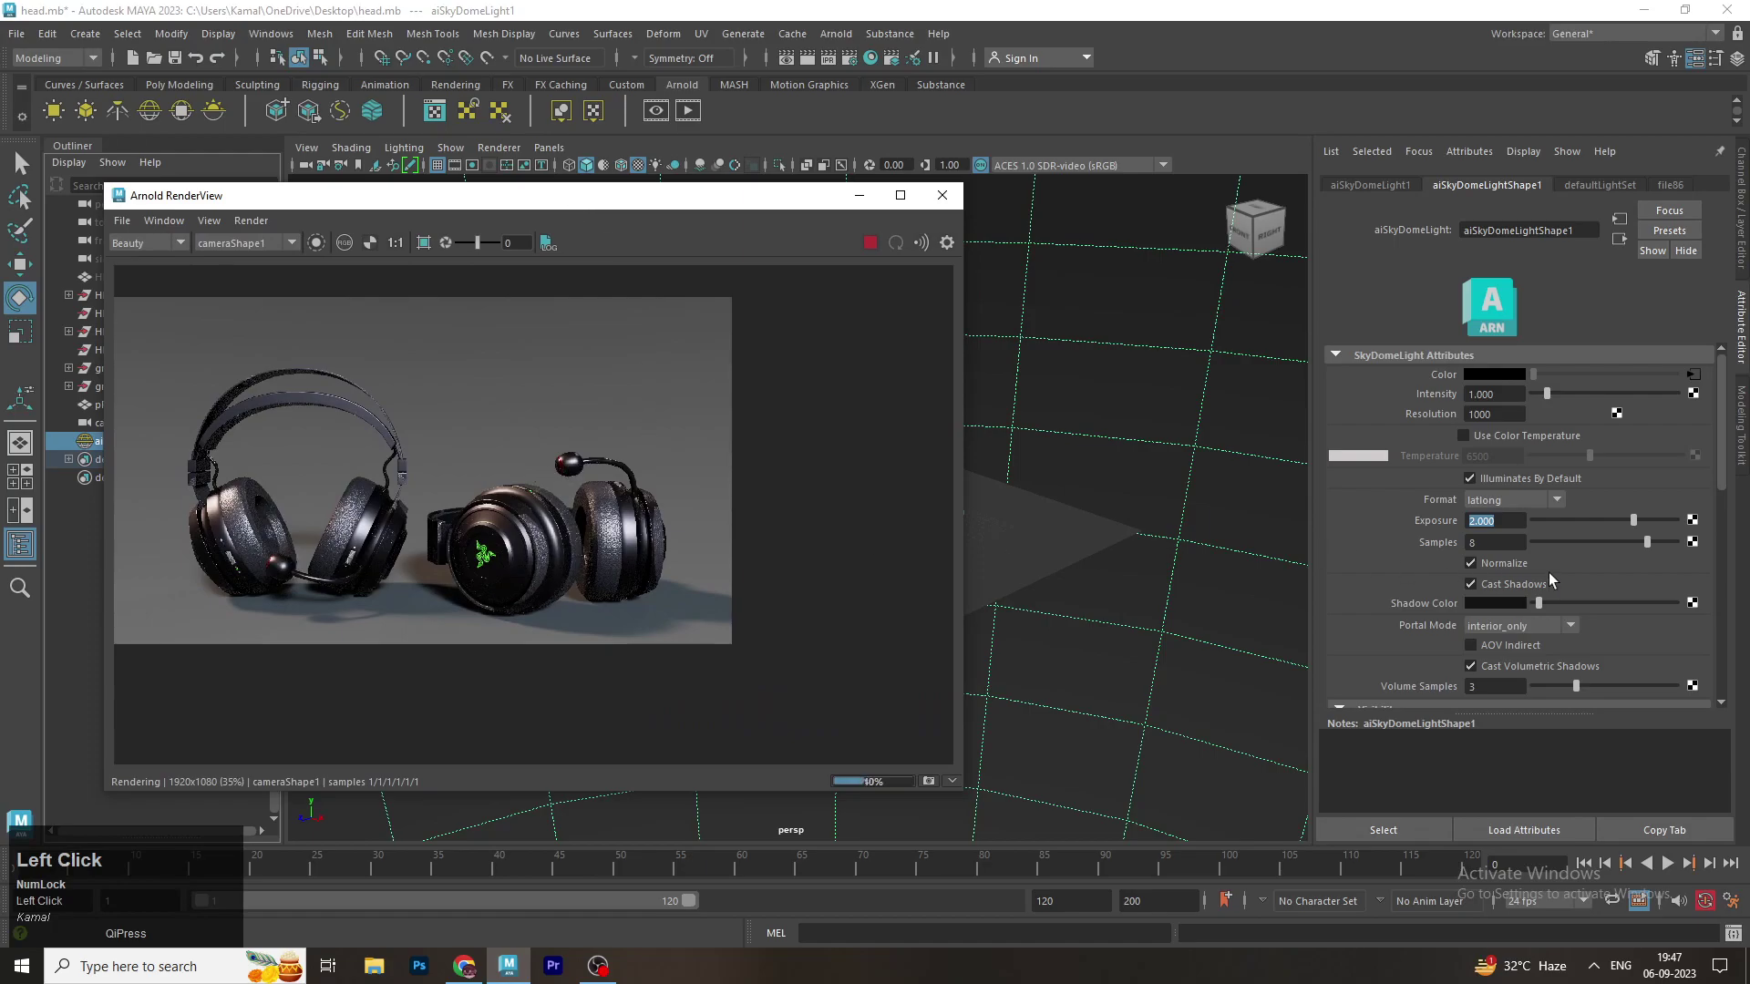
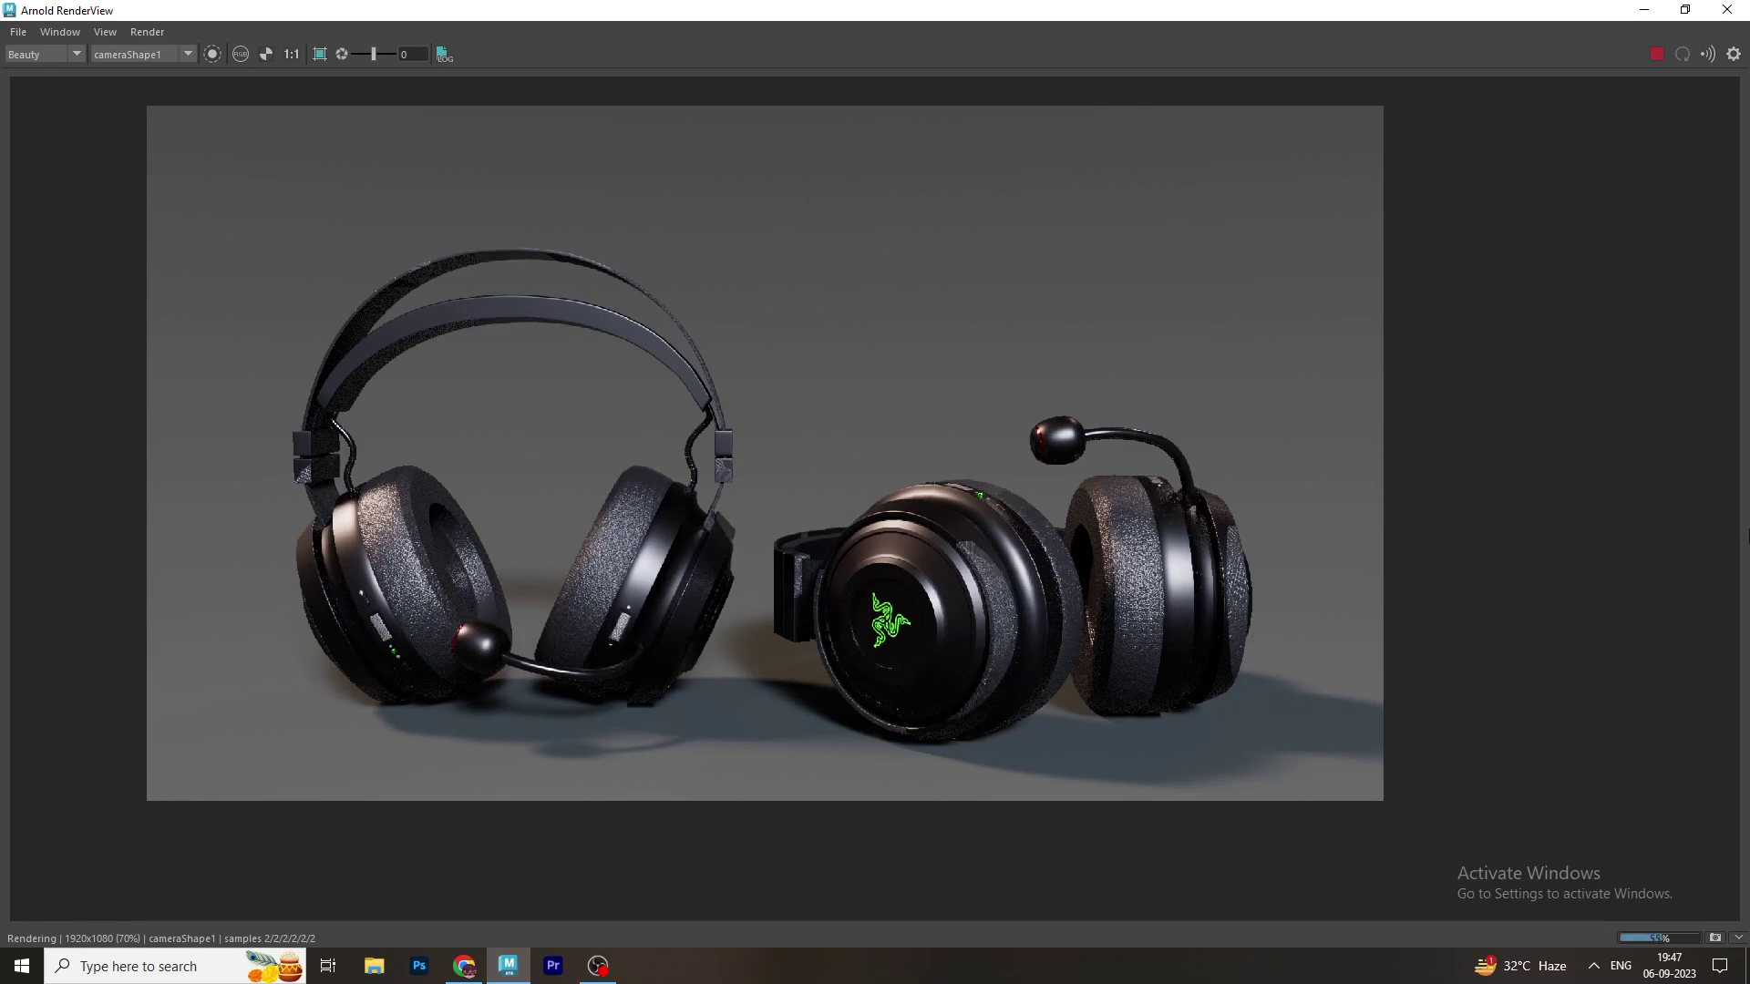
Navigate the Arnold RenderView to inspect the refined headphone render with soft shadows
scroll(up, 3)
middle_click(980, 661)
scroll(down, 3)
drag(1176, 691, 1125, 671)
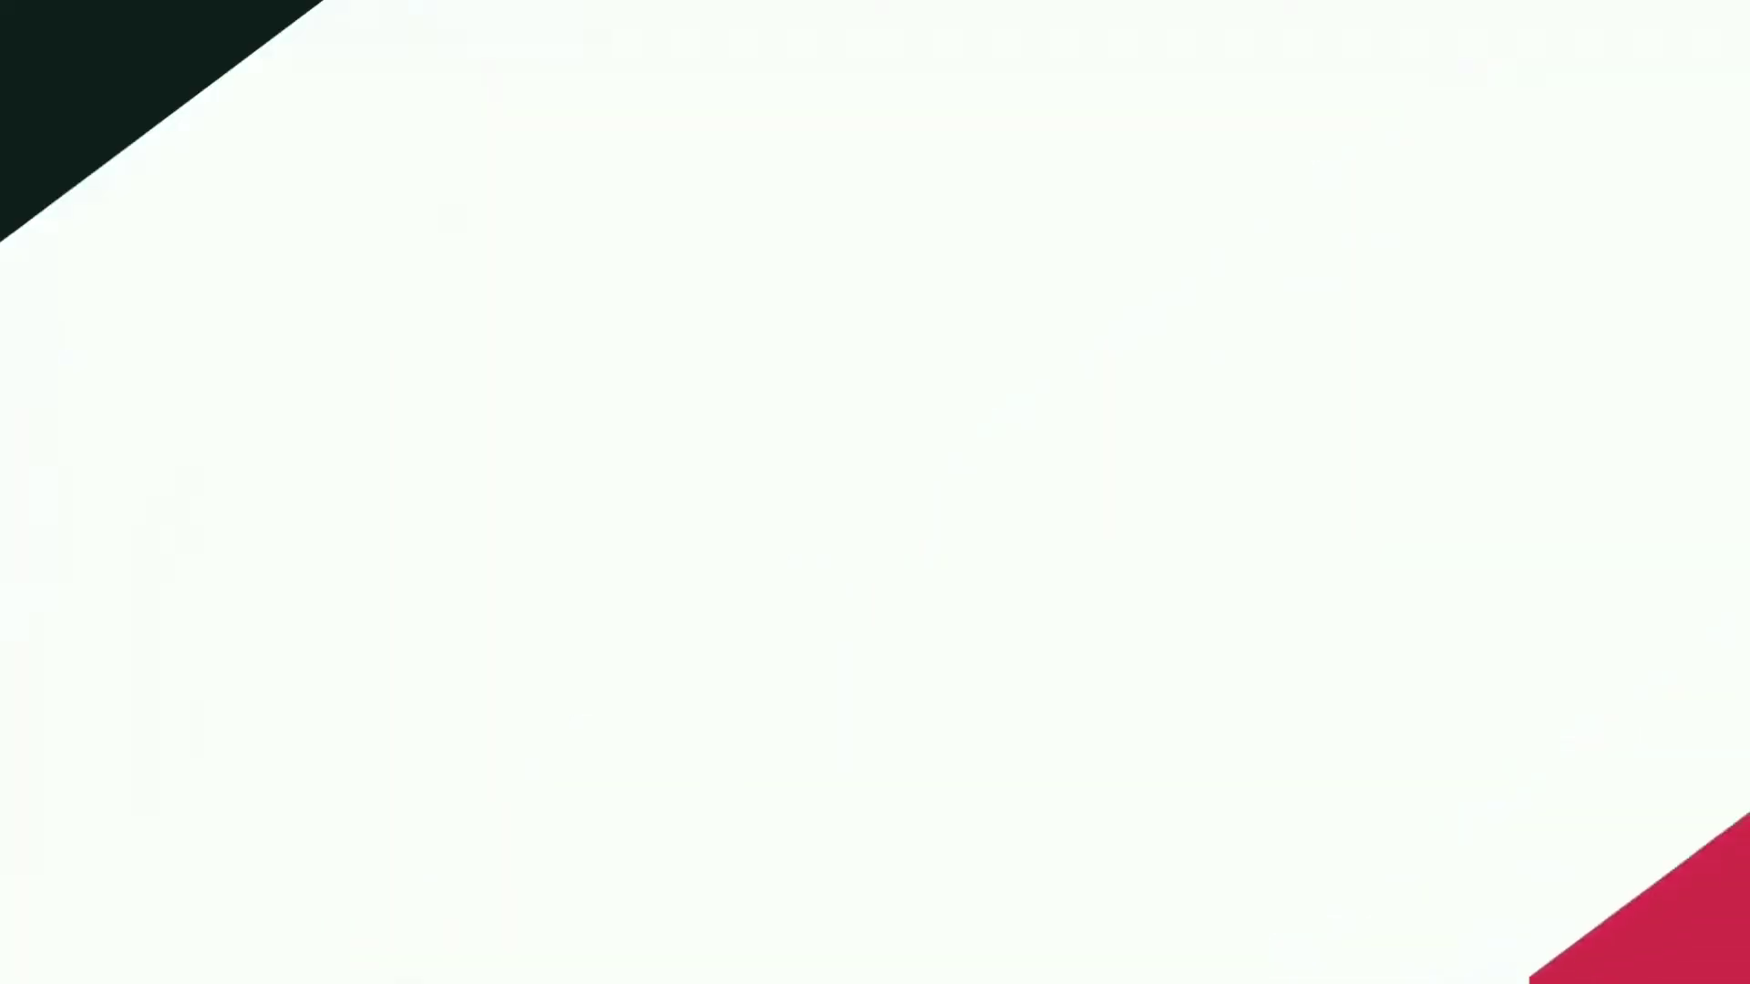